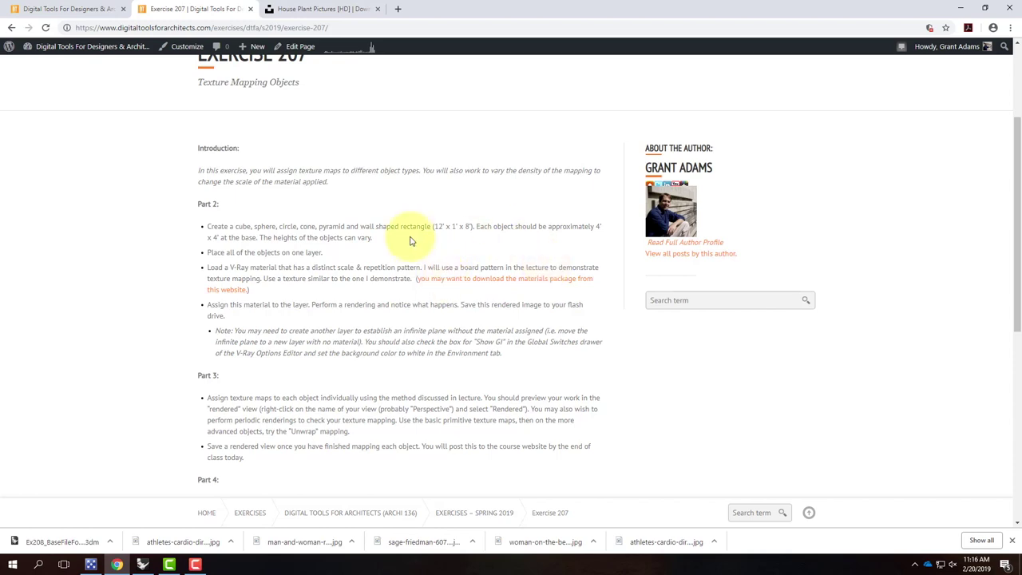
Scroll the Exercise 207 page up to its Downloads section.
scroll("up", 3)
scroll("up", 3)
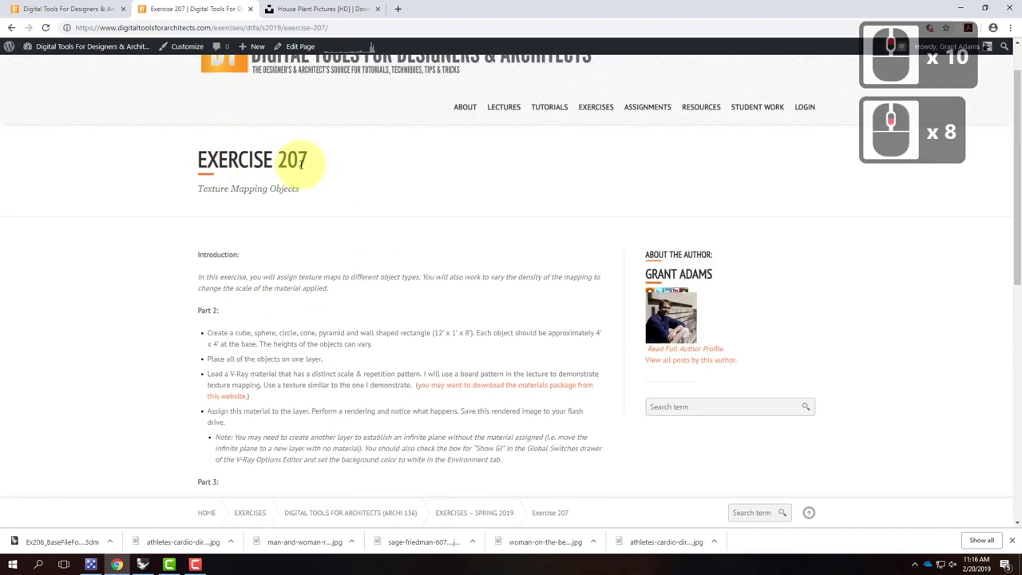
middle_click(378, 183)
middle_click(377, 183)
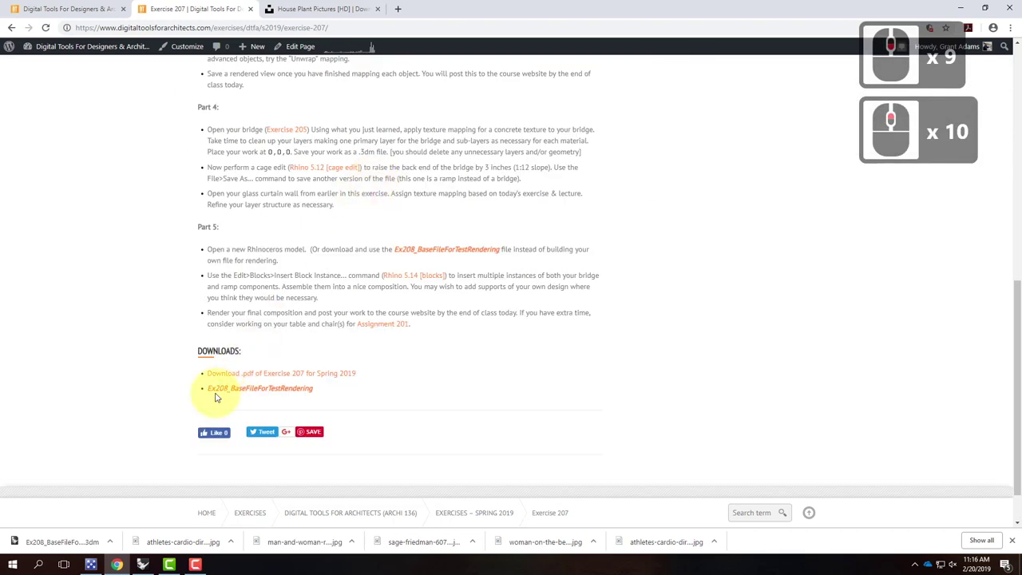
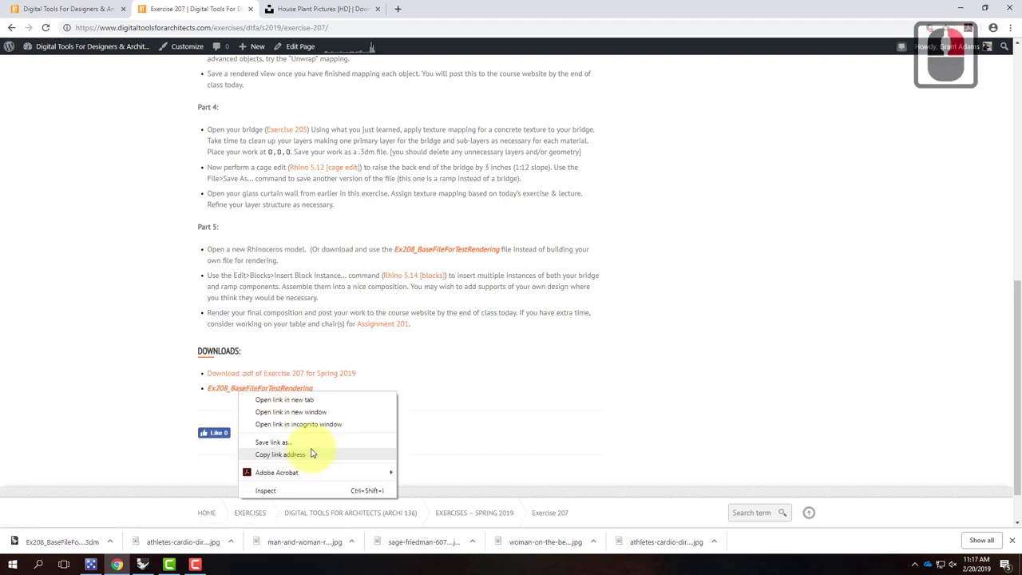
Bring up the link options for the Ex208_BaseFileForTestRendering download.
left_click(468, 364)
right_click(467, 365)
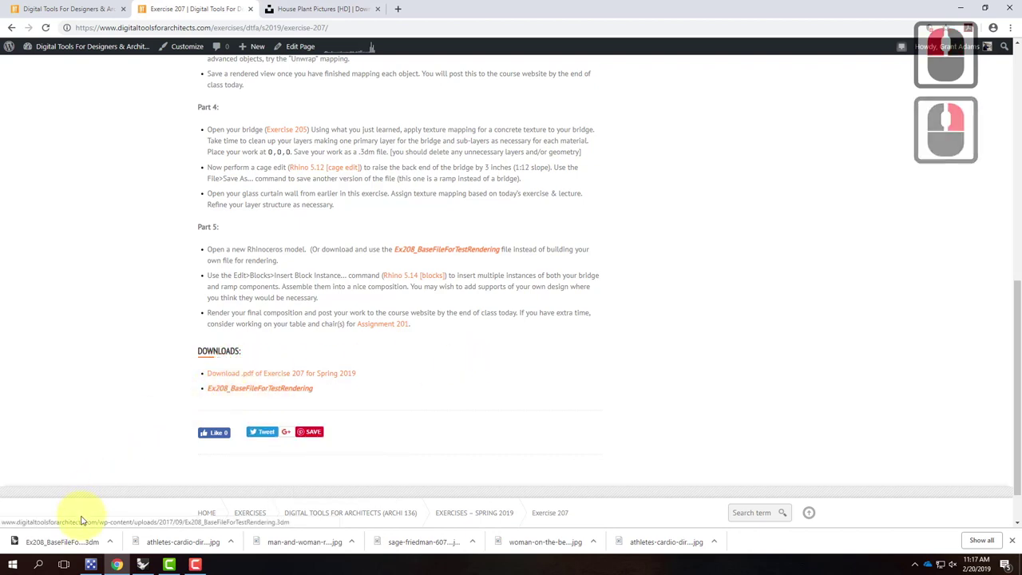
Open the downloaded Ex208 .3dm file and let Rhino load it with the V-Ray plug-in.
left_click(84, 543)
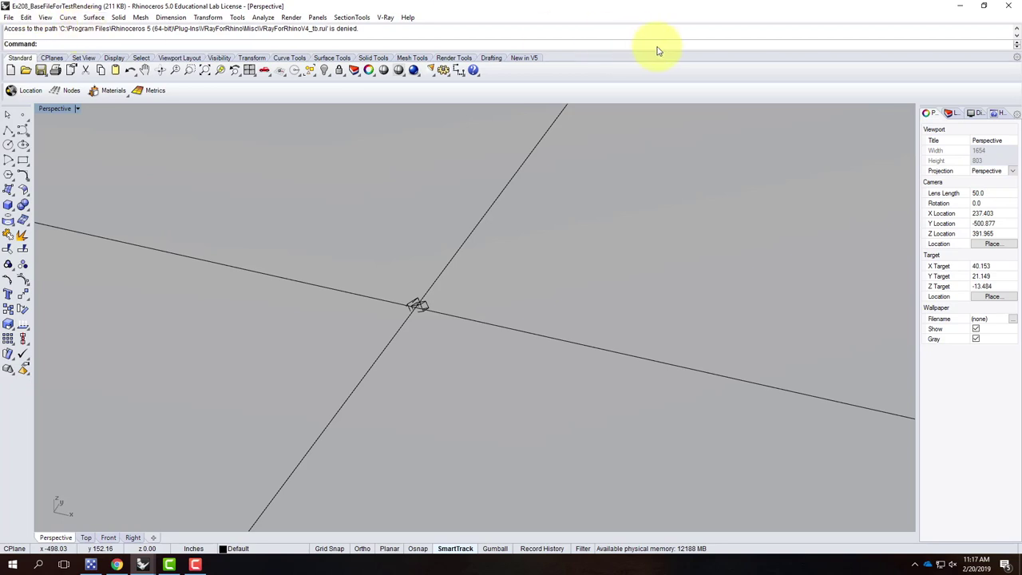
left_click_drag(957, 116, 955, 149)
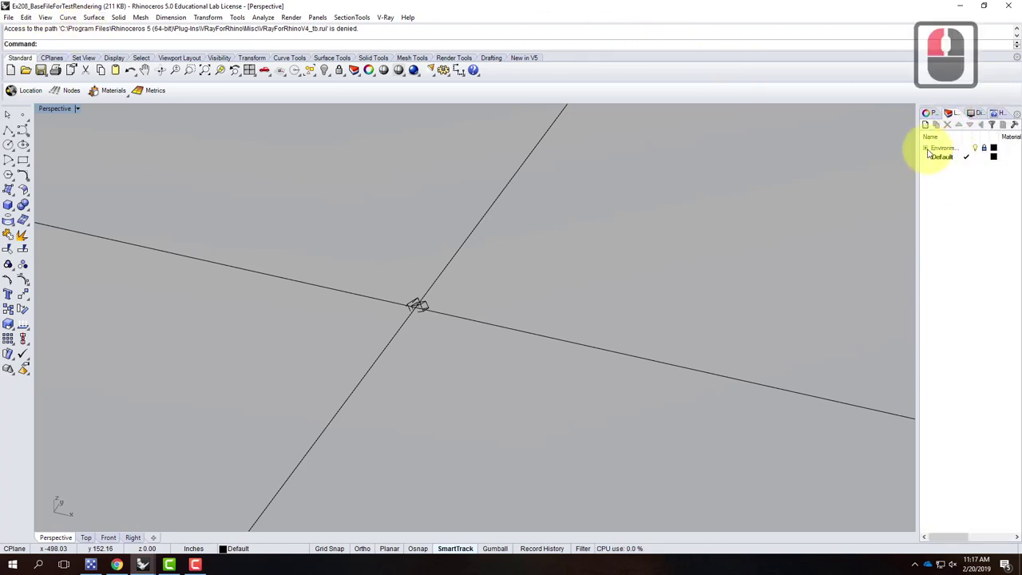
left_click(932, 153)
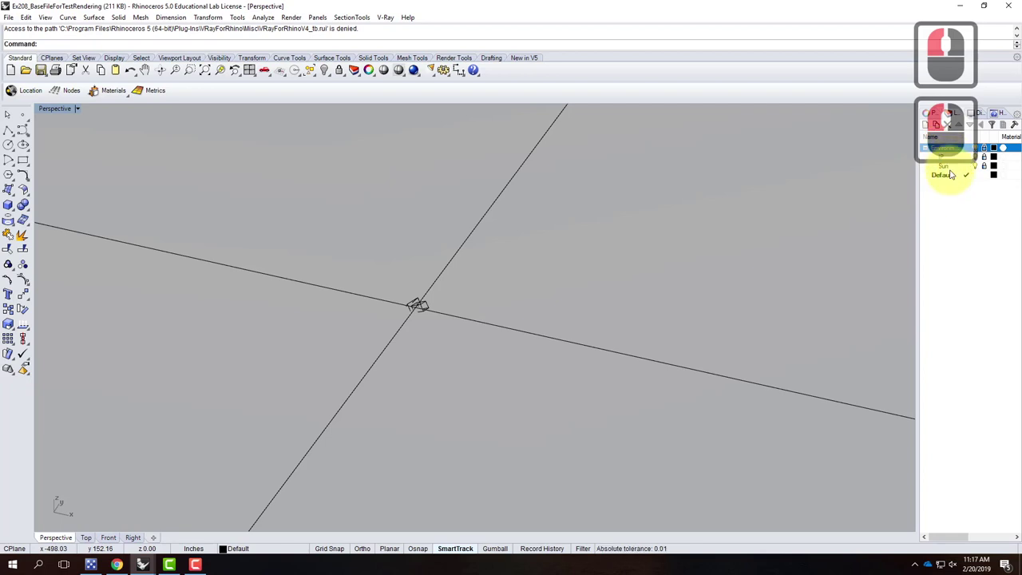
left_click_drag(990, 153, 950, 168)
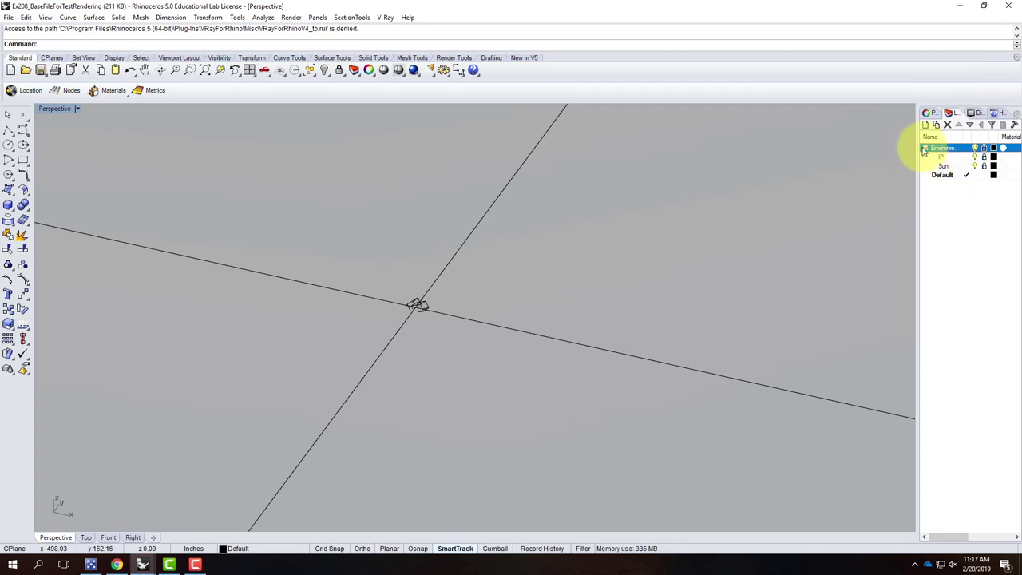
Look around the empty Perspective viewport of the loaded Ex208 base file.
left_click_drag(930, 145, 970, 148)
left_click(961, 149)
left_click(461, 287)
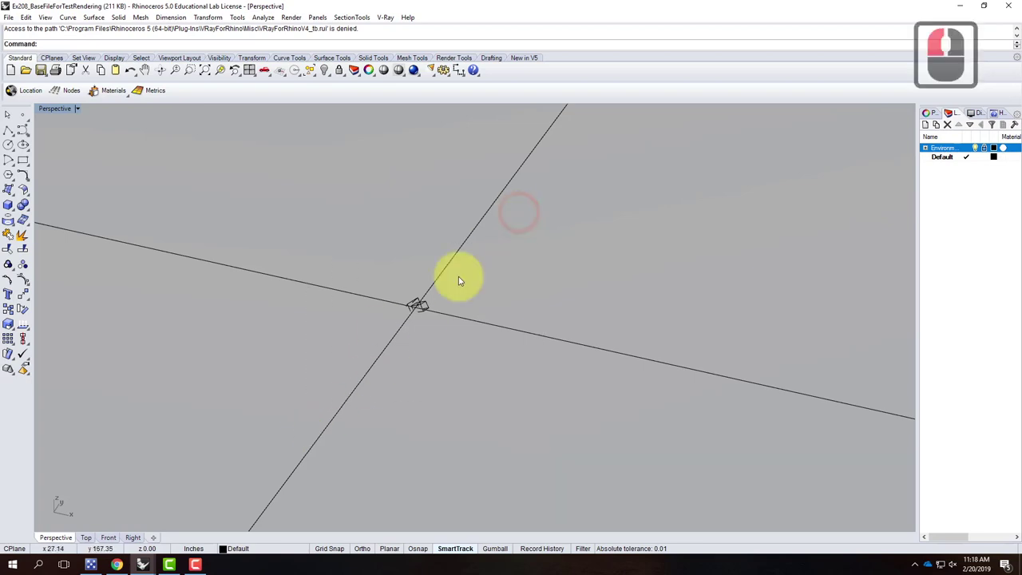
left_click(339, 401)
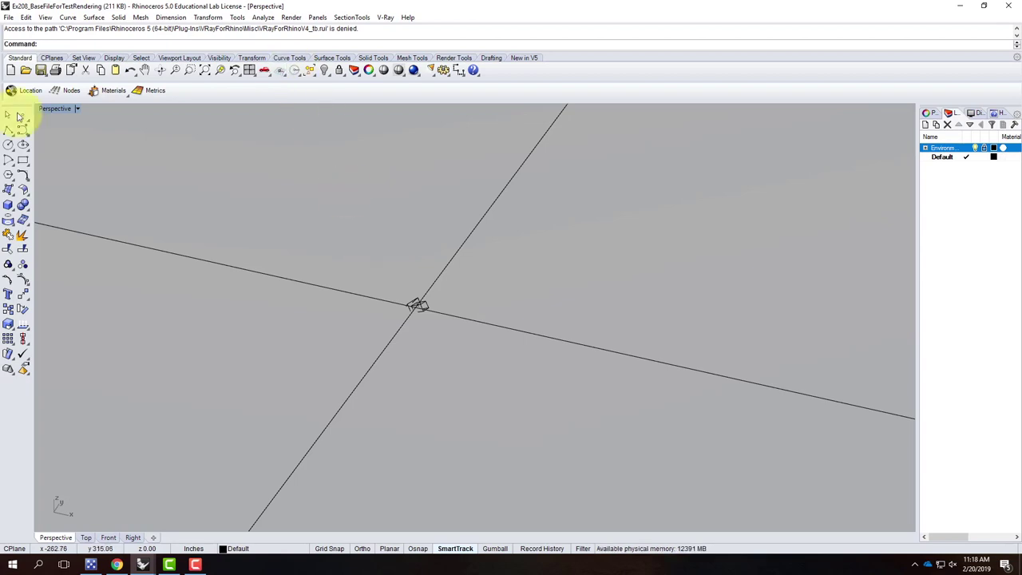
Model a 12' by 1' wall slab with an 8' height using the Box command.
left_click(18, 207)
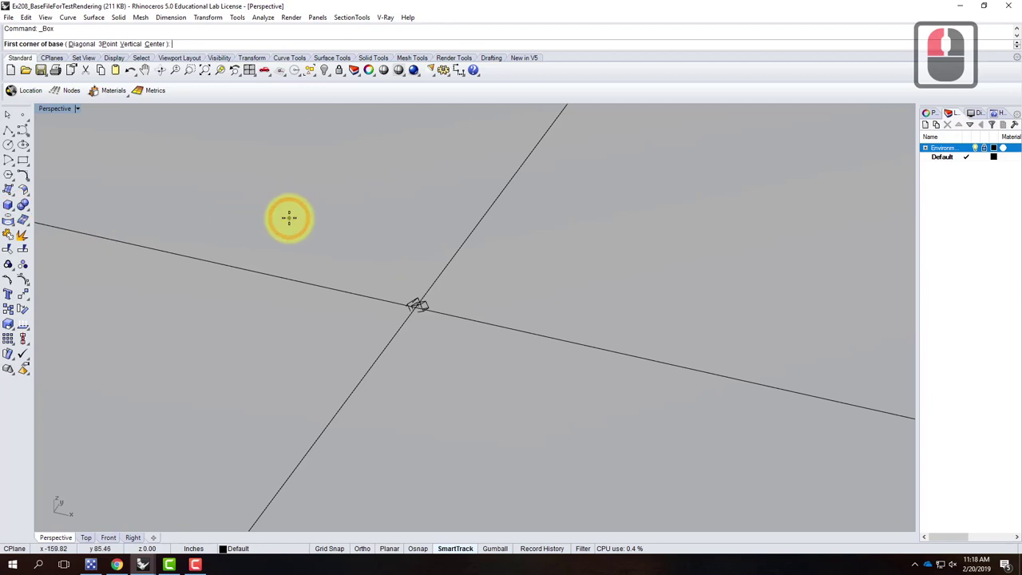
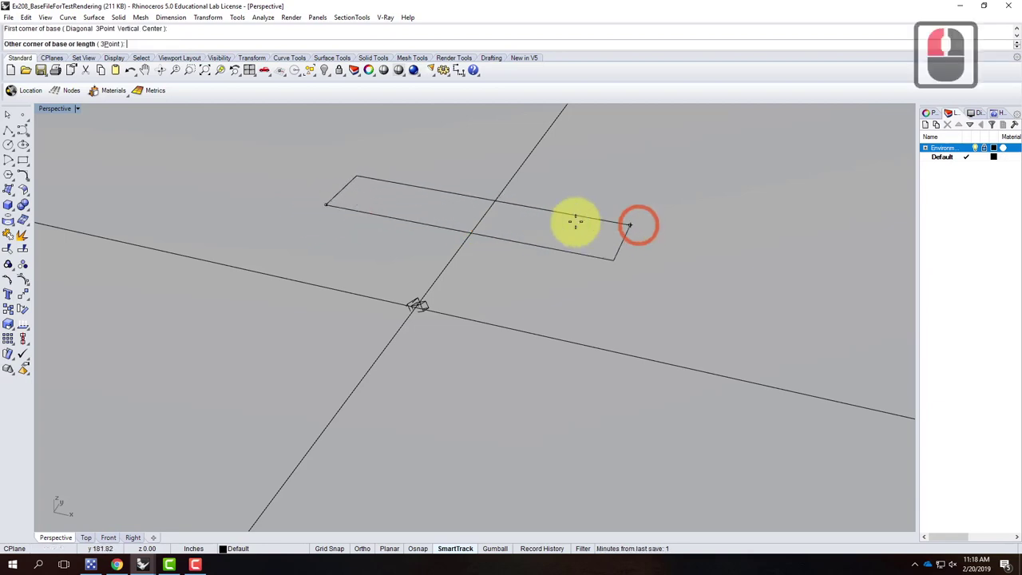
type("@12'")
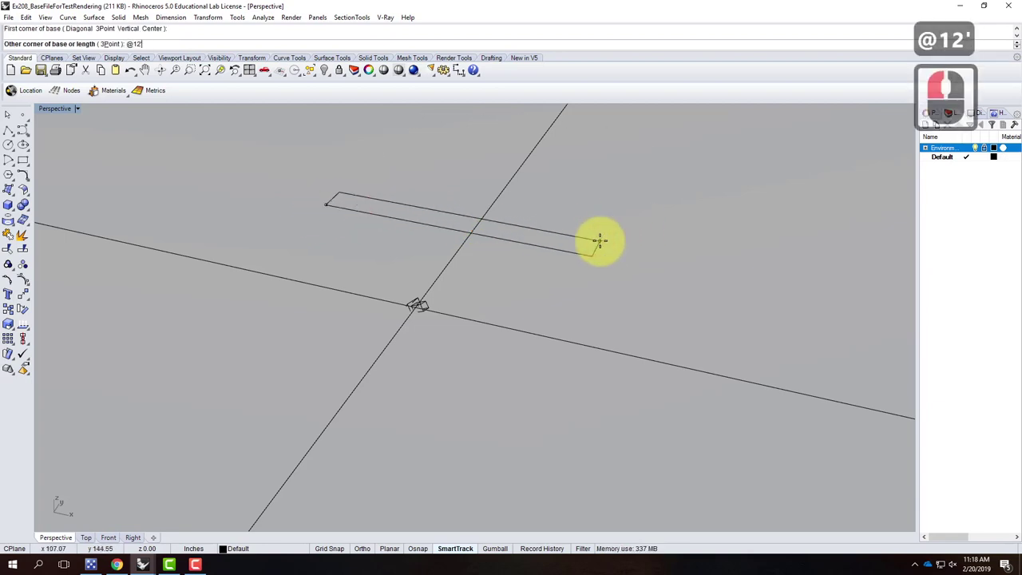
key(",")
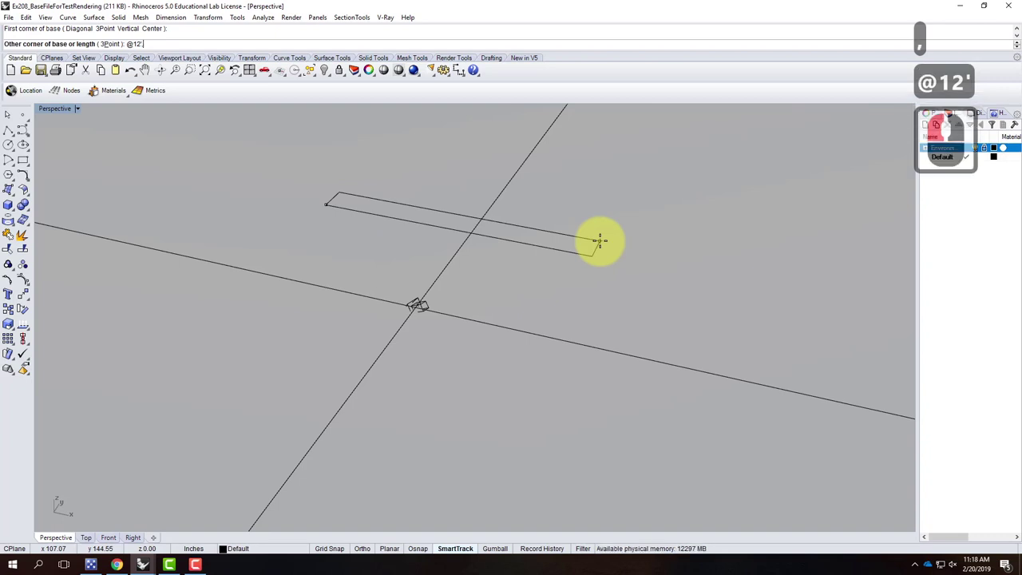
key("1")
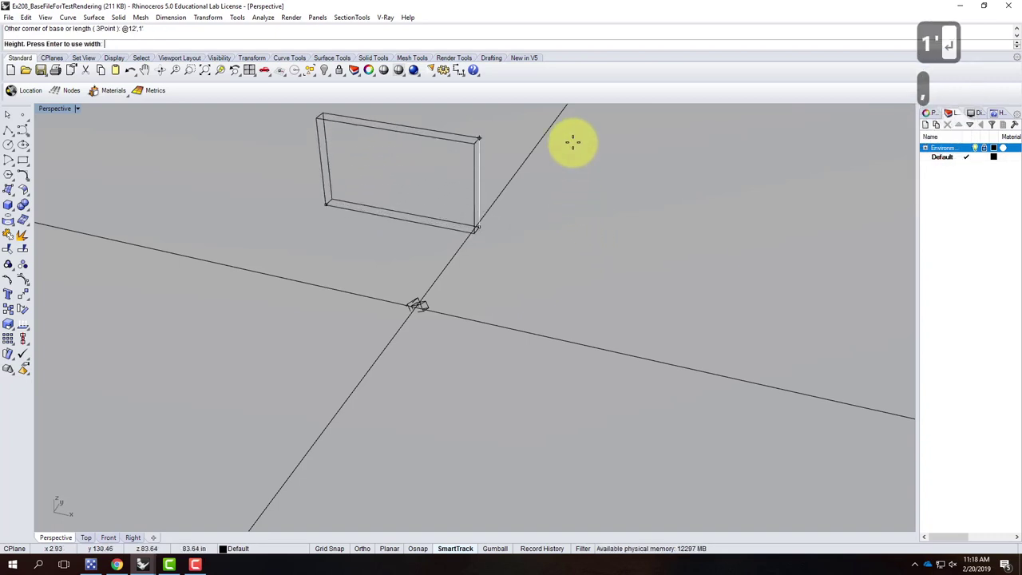
key("8")
key("Return")
Model a 4' by 4' cube in front of the wall, its height matching its width.
right_click(501, 217)
middle_click(679, 253)
middle_click(630, 253)
middle_click(587, 253)
middle_click(494, 241)
middle_click(482, 241)
middle_click(482, 241)
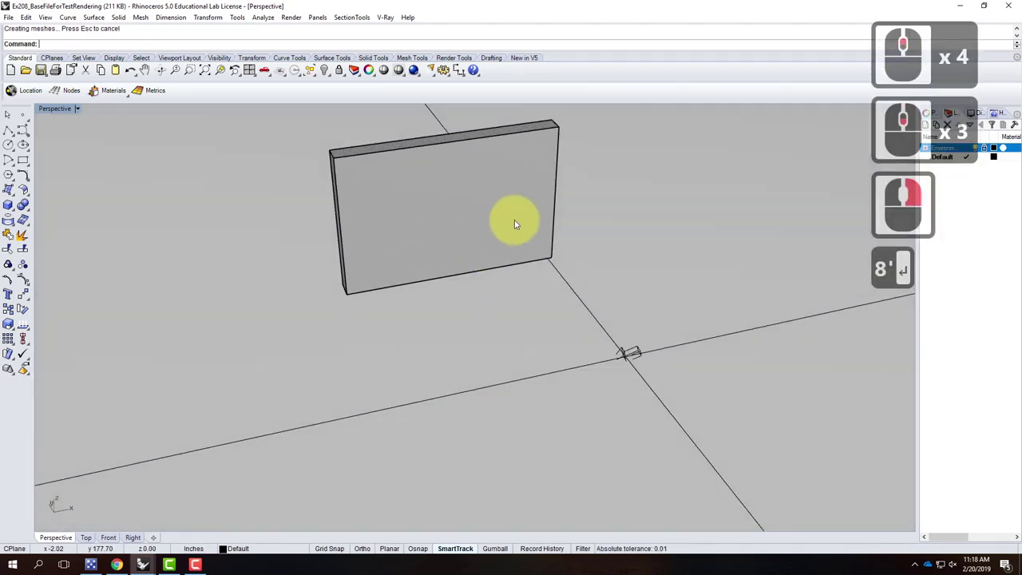
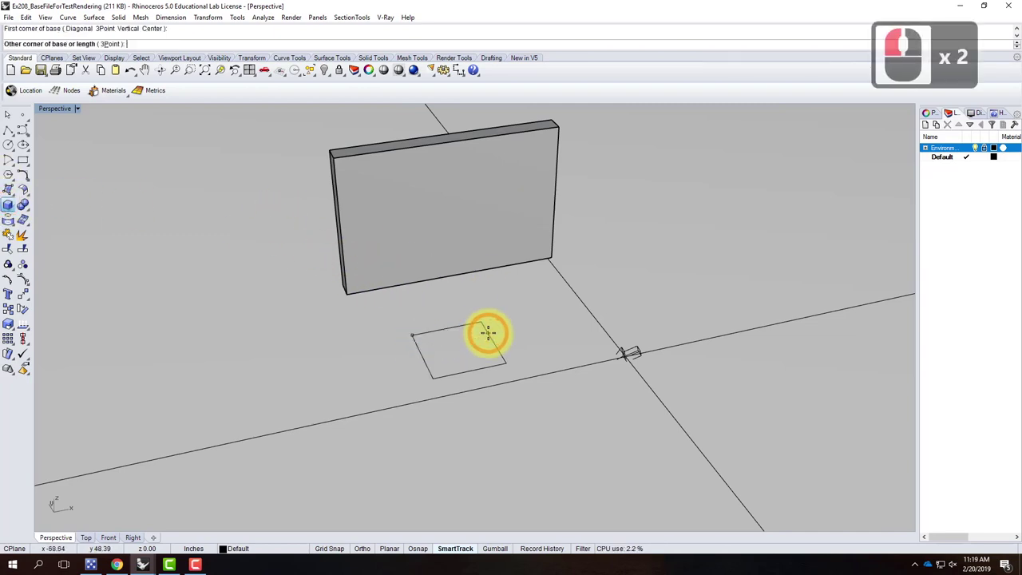
type("@4',4'")
key("Return")
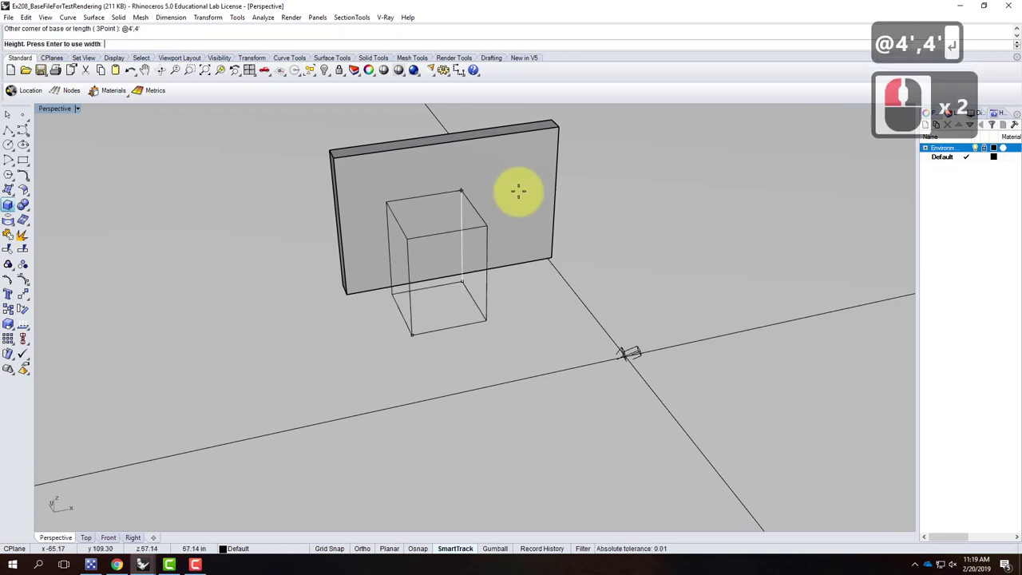
key("4")
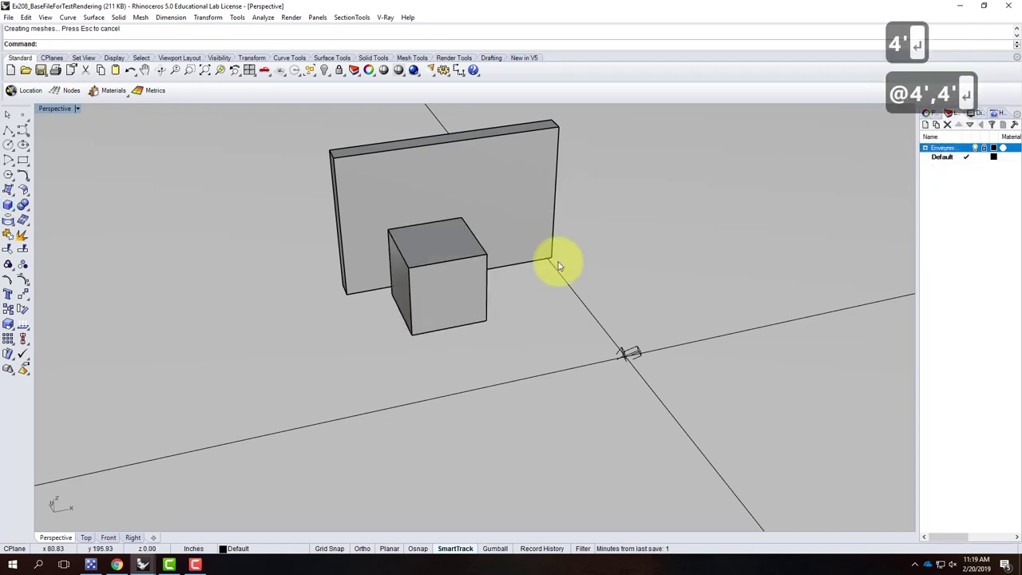
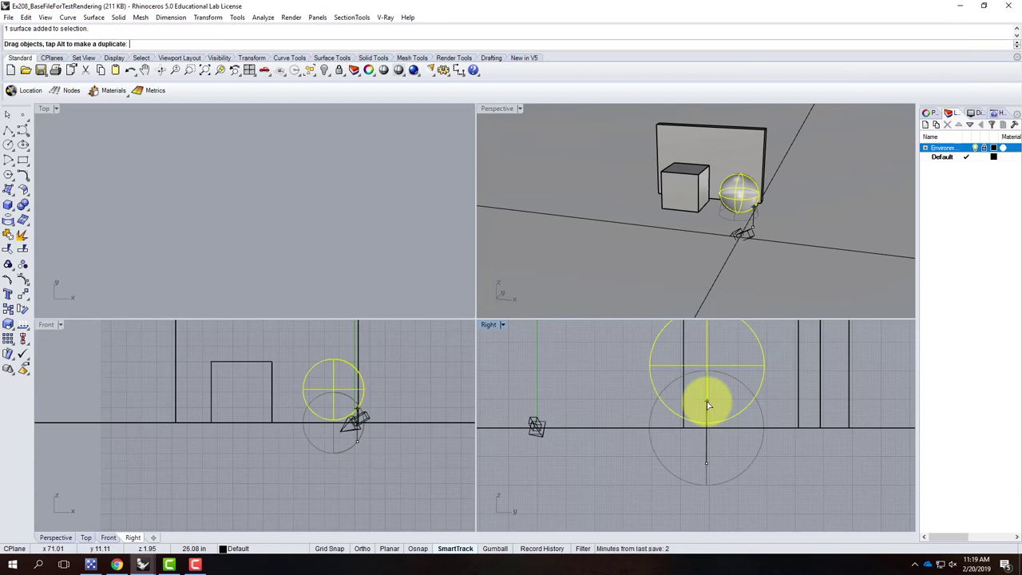
Lower the sphere onto the ground in the Right view and return to the maximized Perspective view.
left_click(713, 405)
left_click(511, 112)
left_click(545, 142)
right_click(594, 259)
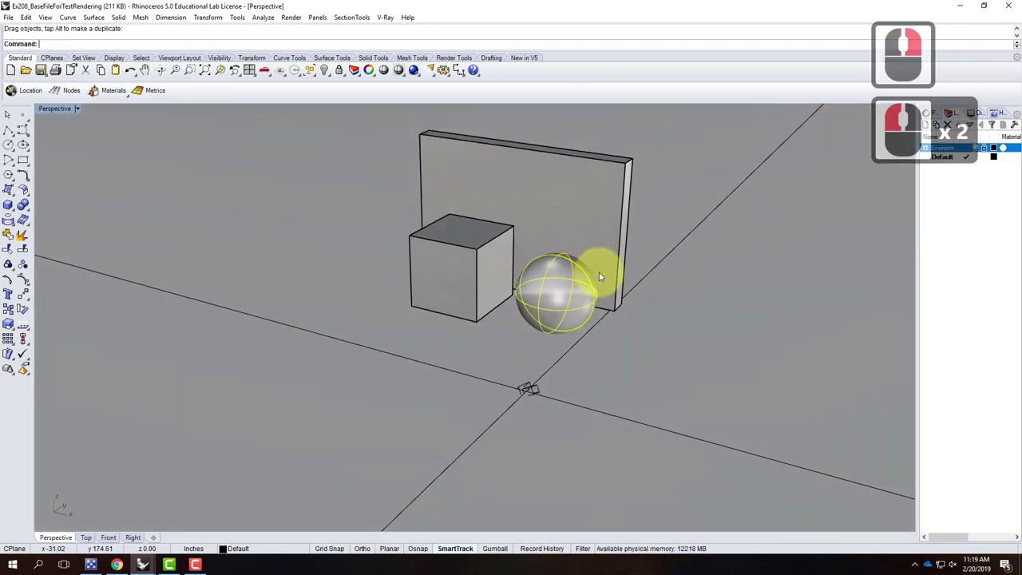
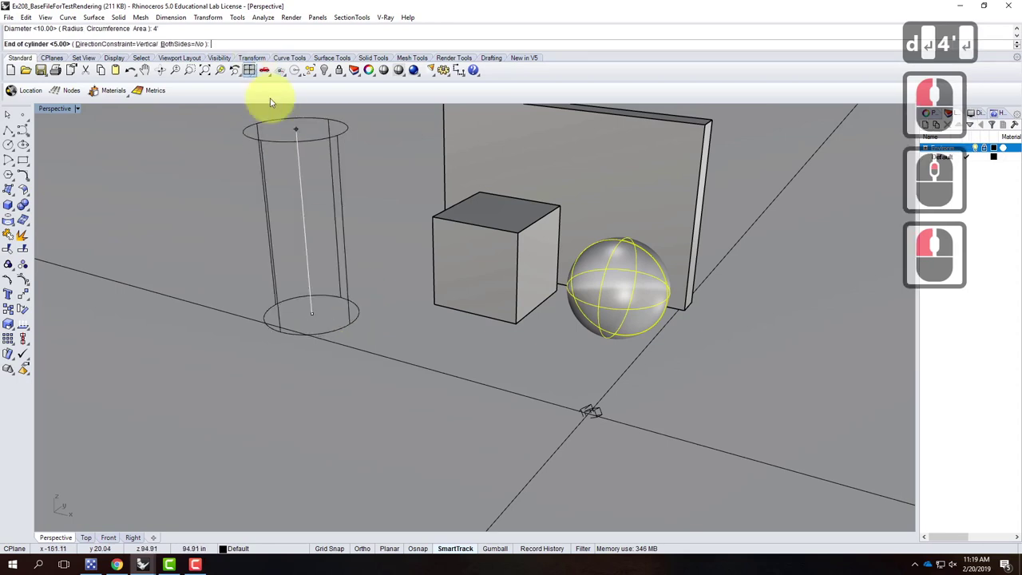
Add a 4'-diameter cylinder and a 4'-diameter cone, confirming a picked height for each.
type("'")
key("Return")
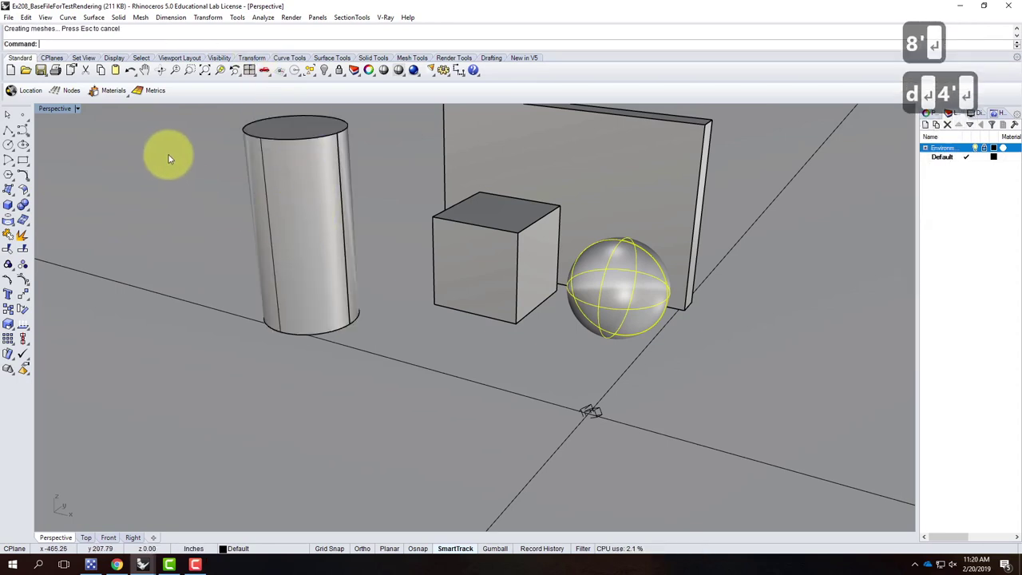
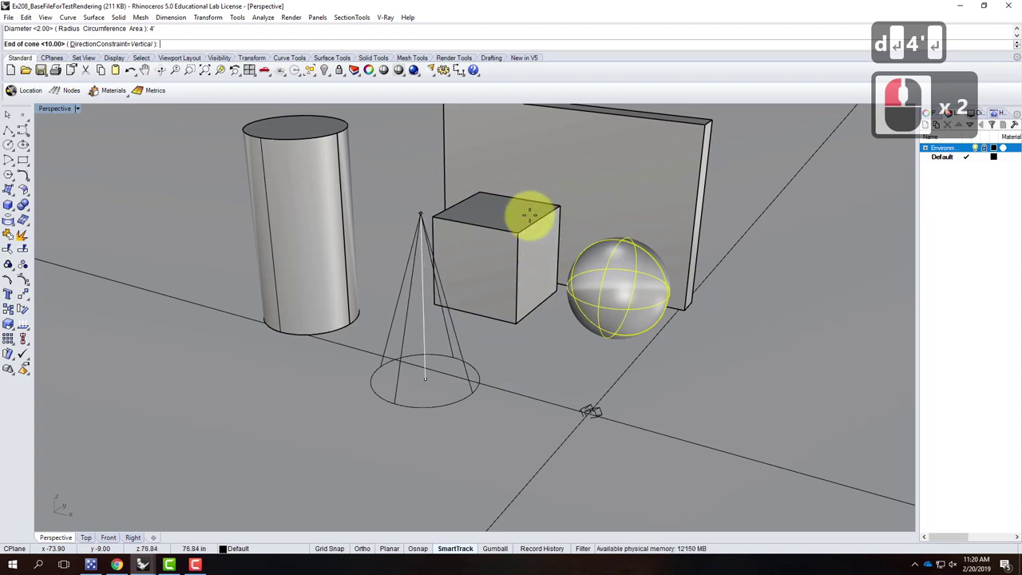
type("'")
key("Return")
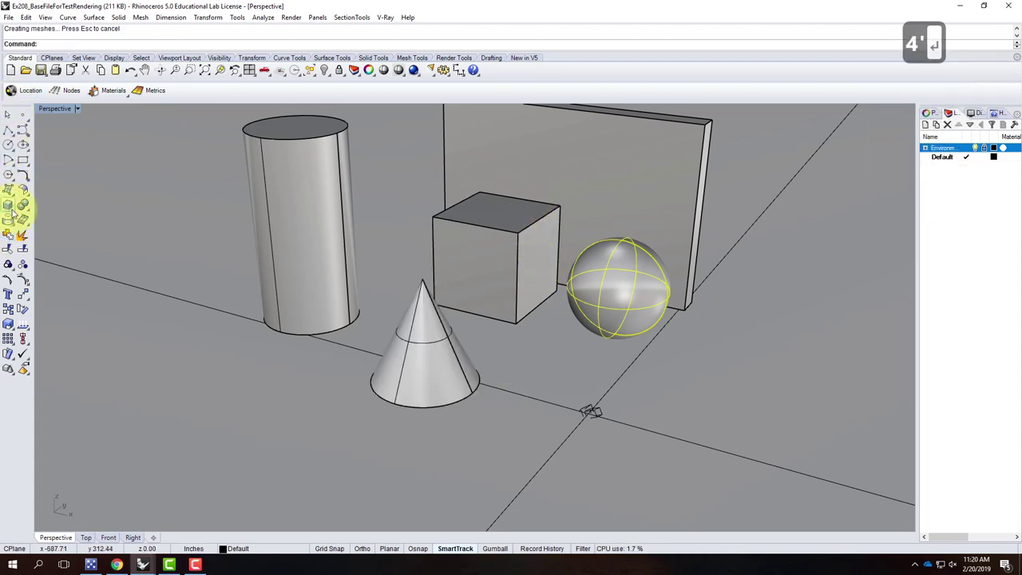
Add a four-sided pyramid with a 4' base corner distance and 4' height beside the cone.
left_click(18, 213)
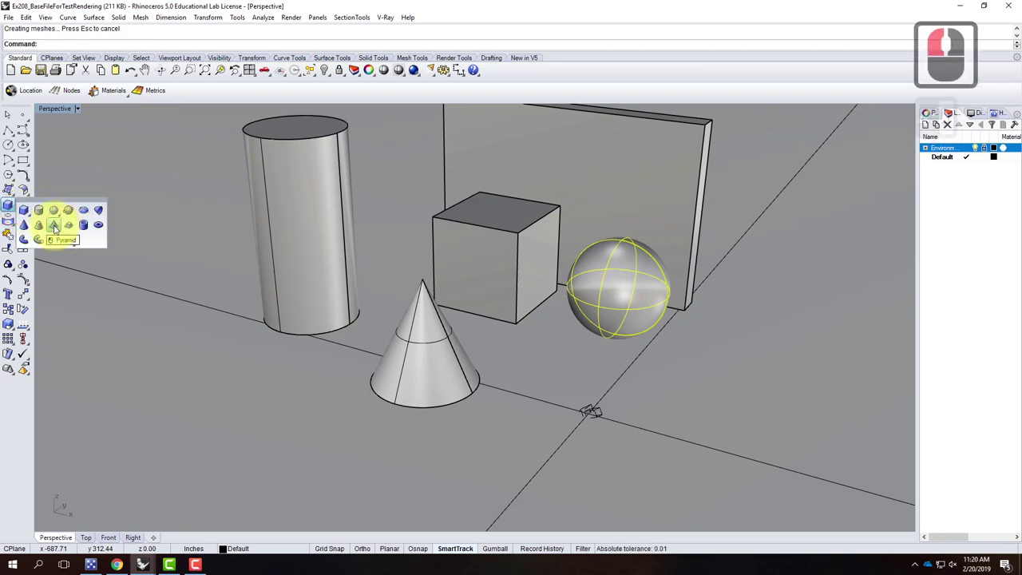
left_click(60, 228)
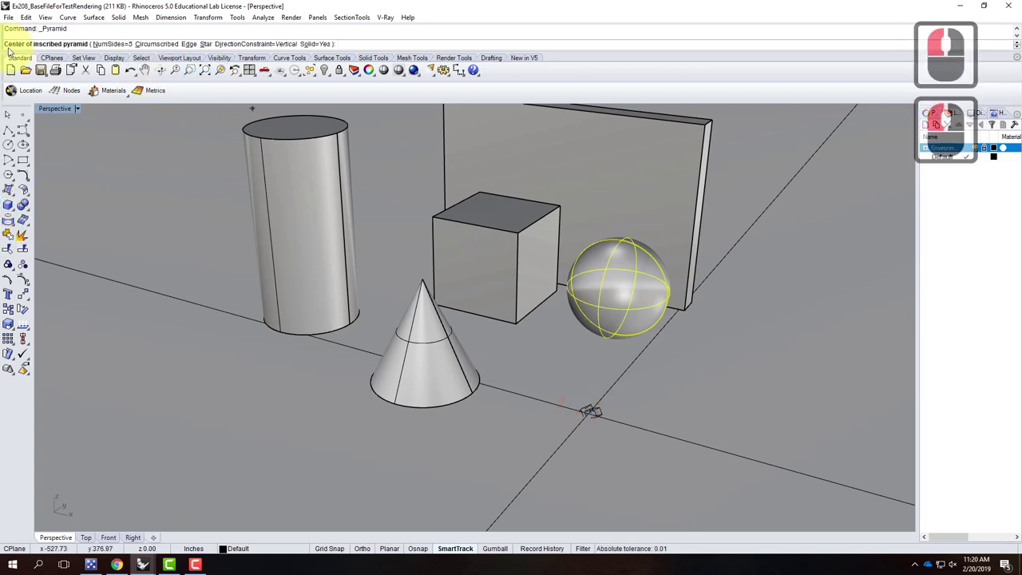
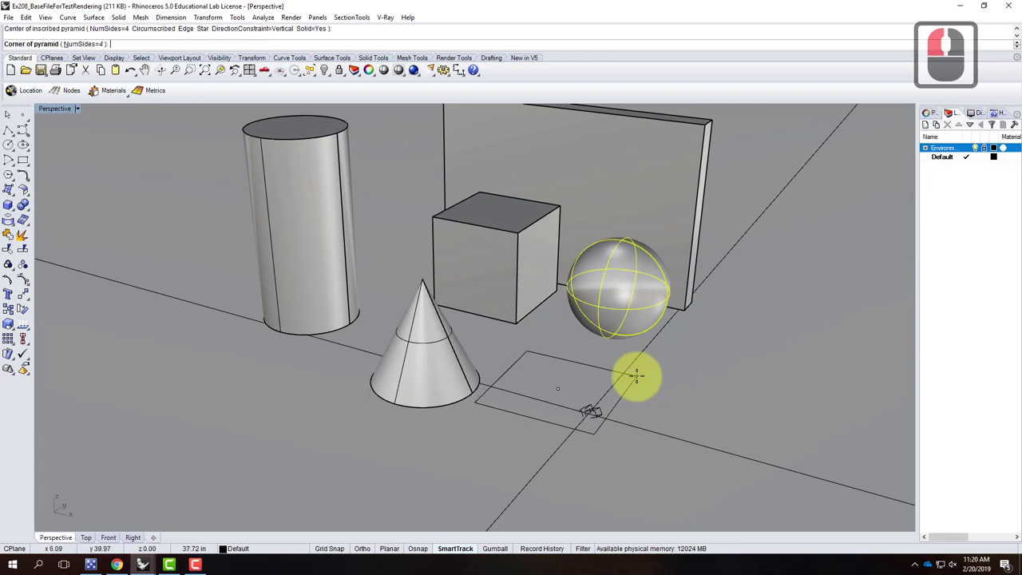
type("4'")
key("Return")
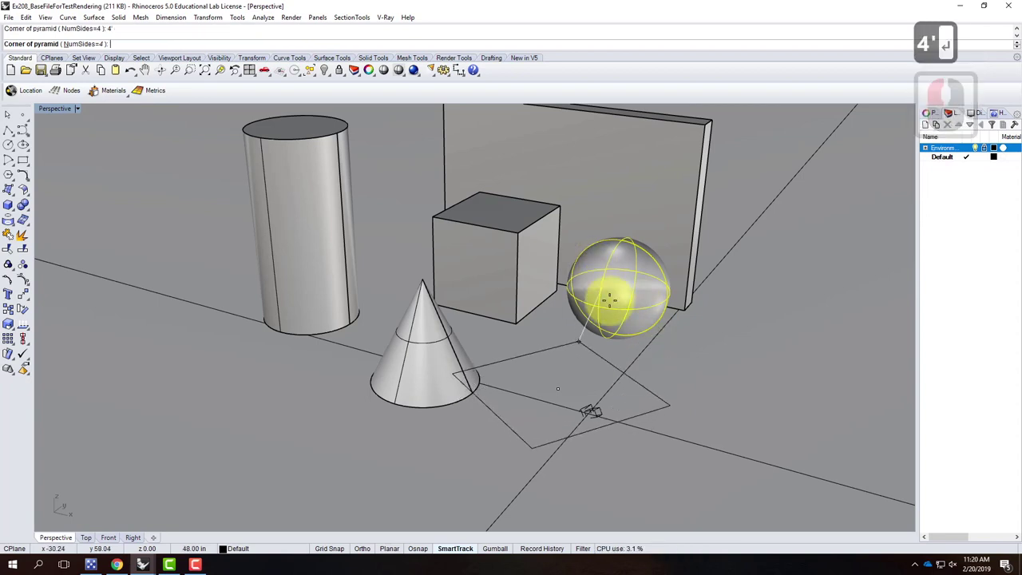
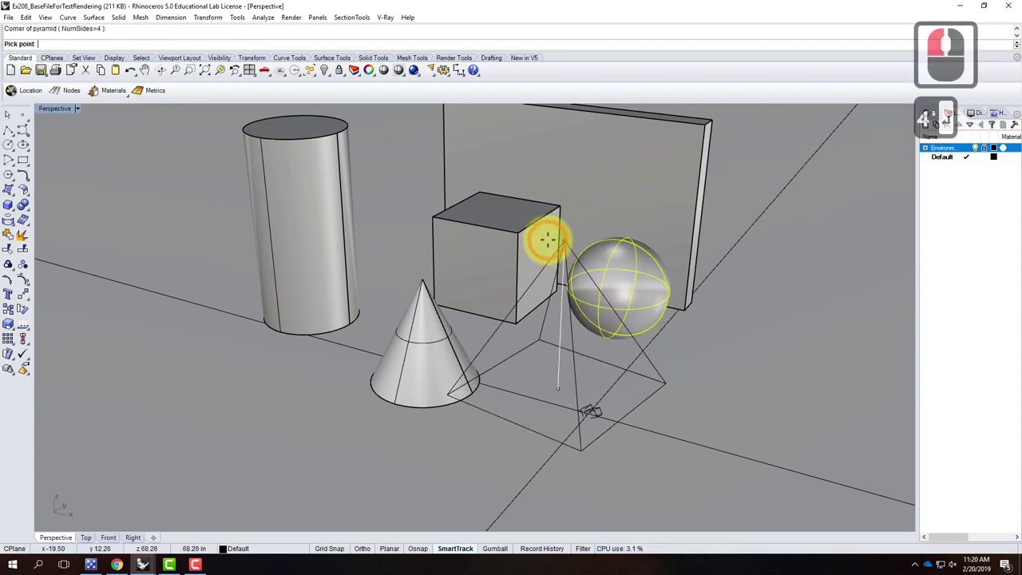
type("4'")
key("Return")
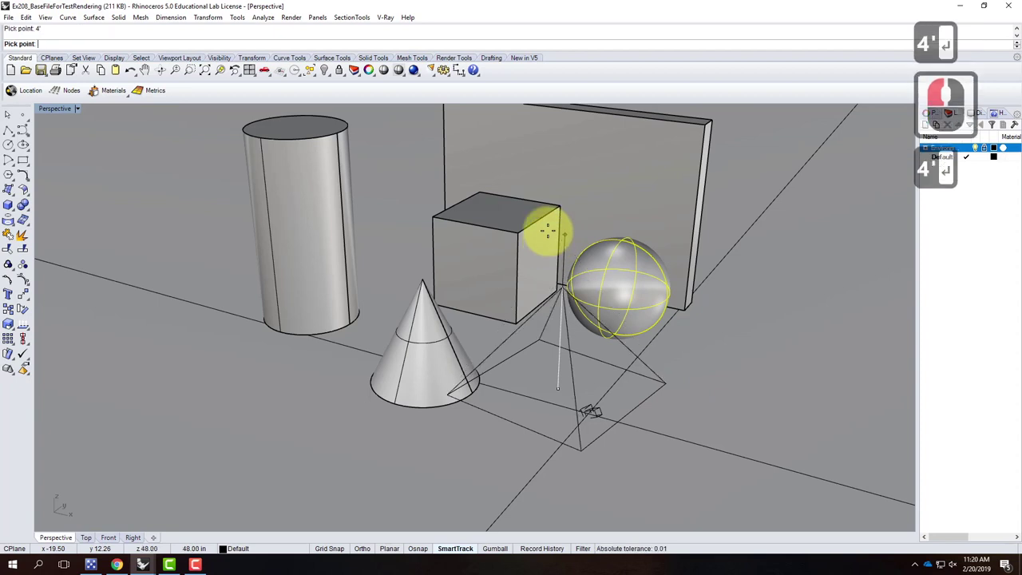
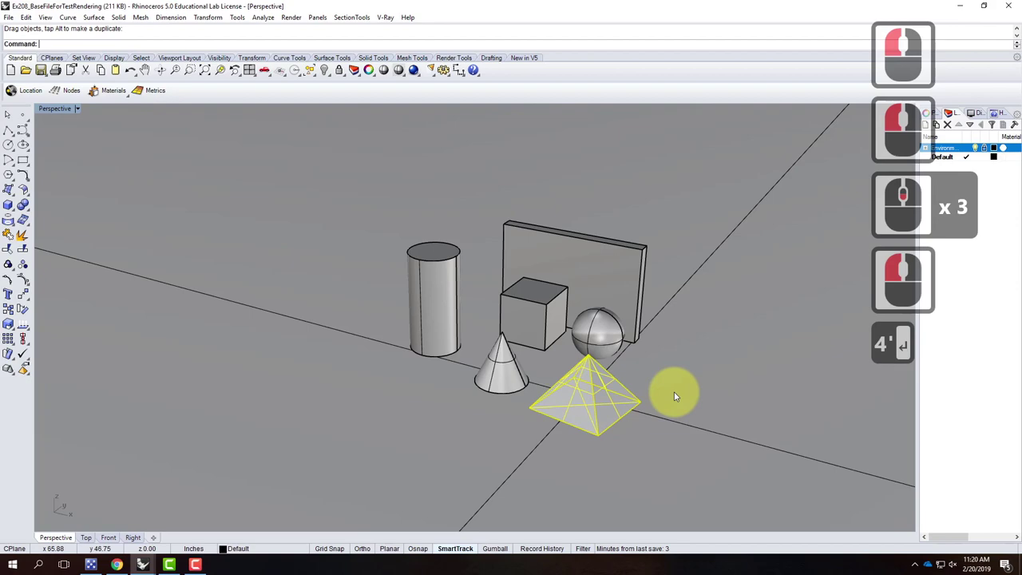
Hide a first selection of shapes with Hide, then Show to bring them all back.
key("Escape")
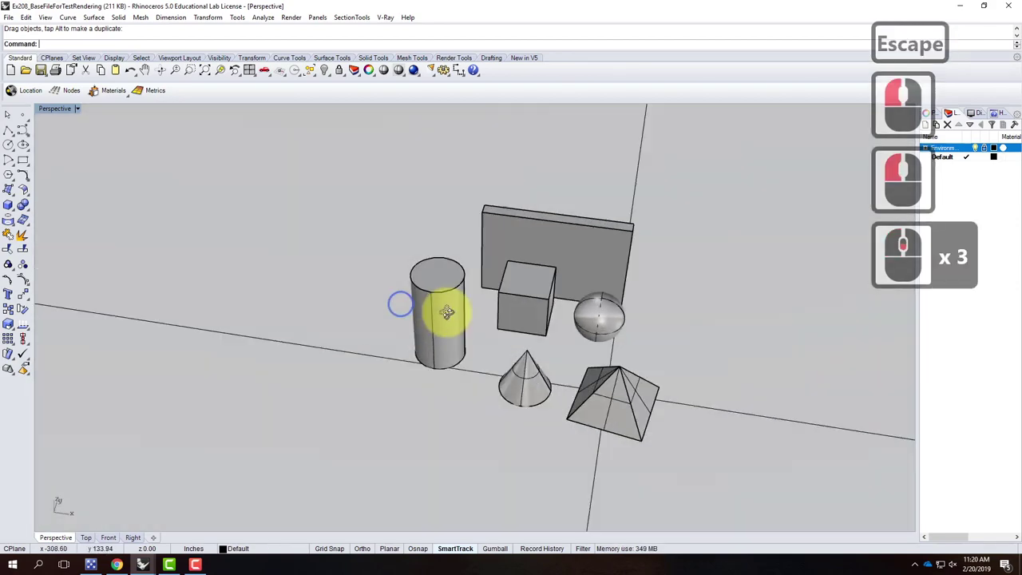
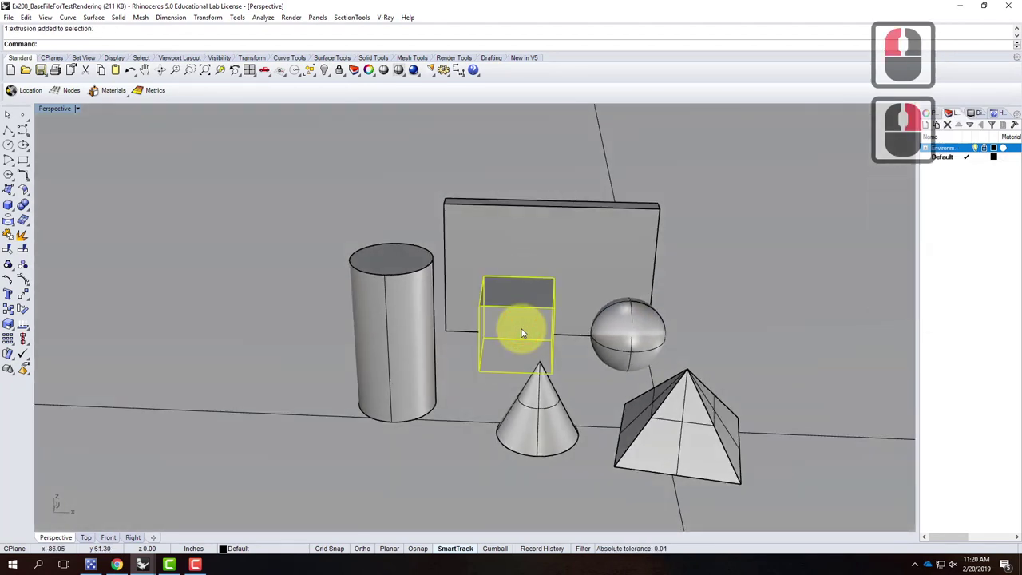
left_click(479, 241)
left_click(411, 297)
left_click(621, 319)
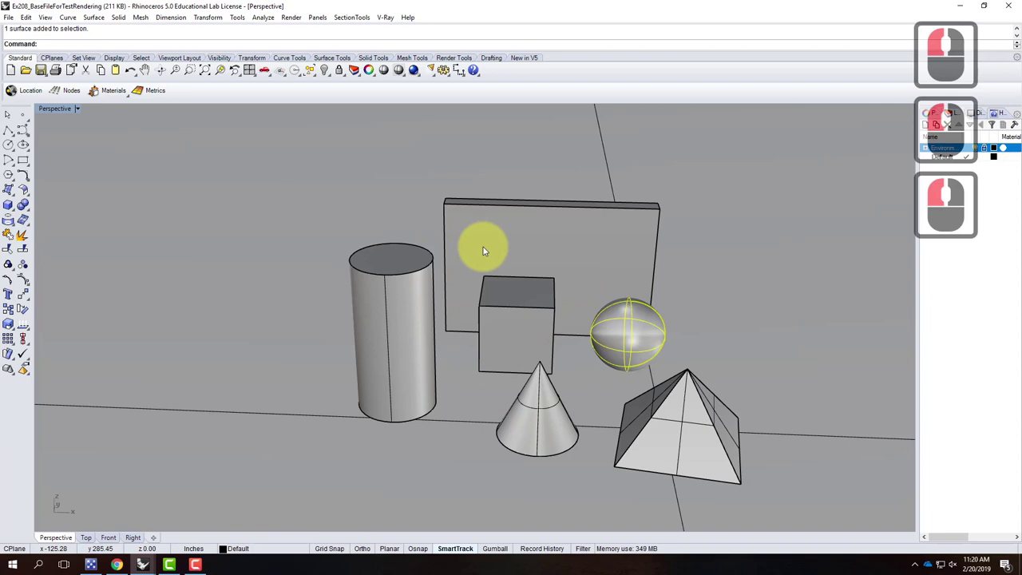
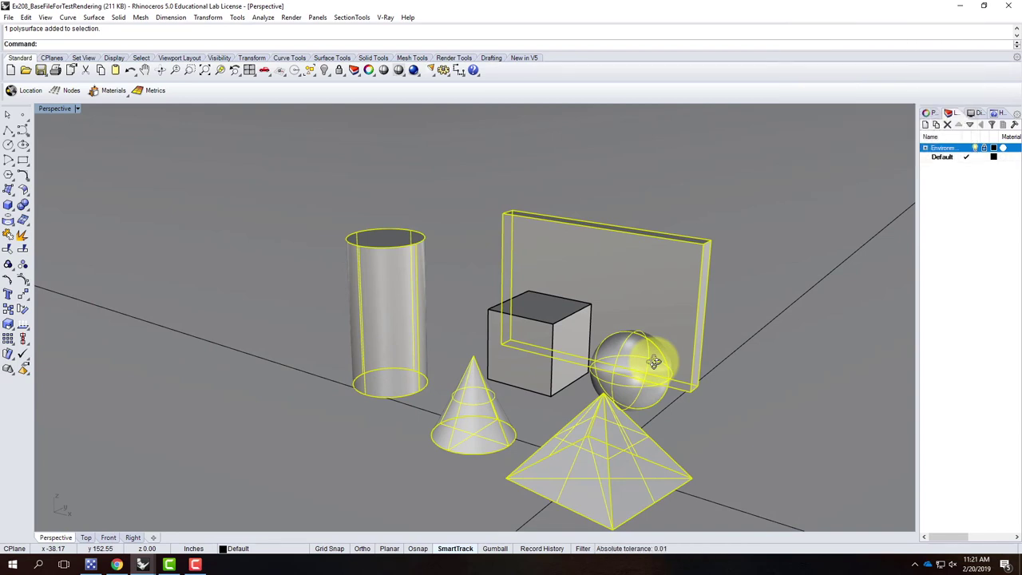
type("hide")
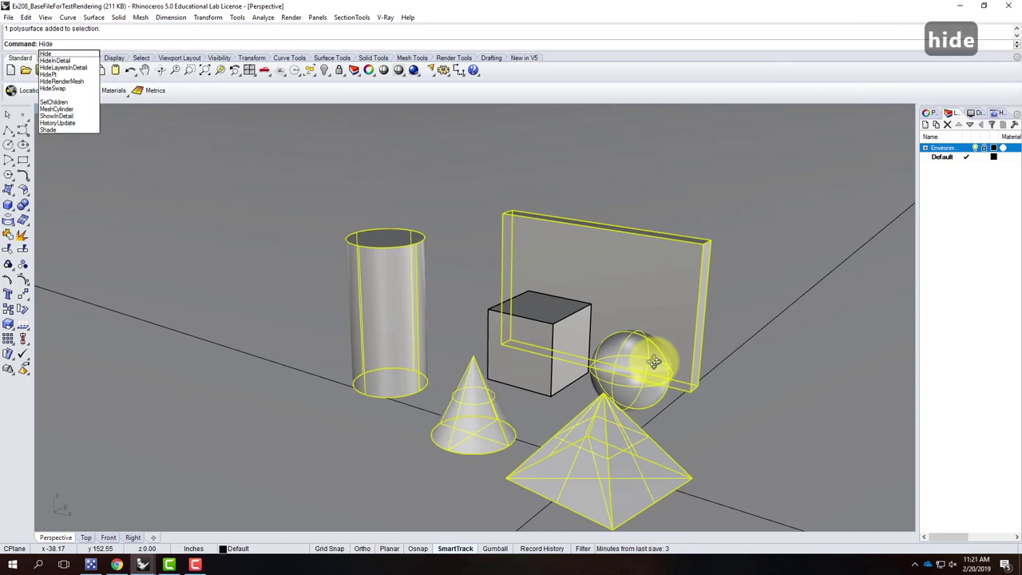
key("Return")
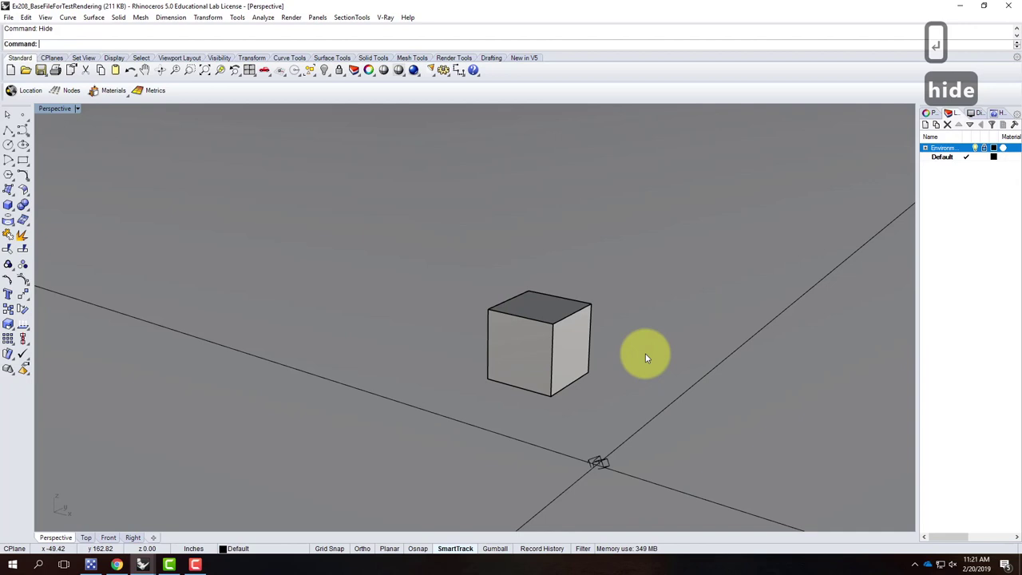
type("show")
key("Return")
Select the cylinder, cone, pyramid, sphere and wall and hide them, leaving only the cube.
left_click(416, 323)
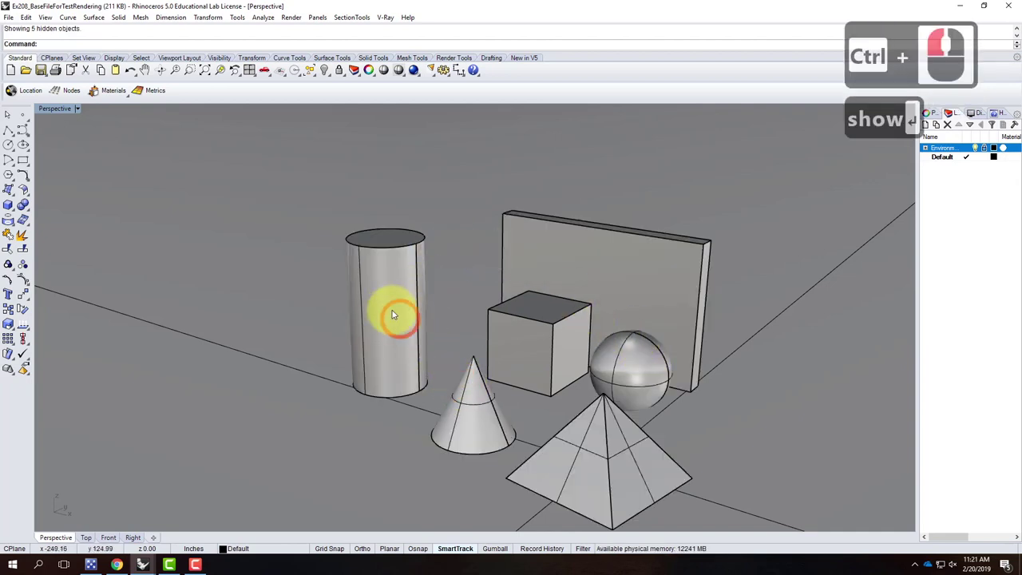
left_click(456, 388)
double_click(570, 429)
left_click(635, 390)
left_click(644, 362)
double_click(654, 305)
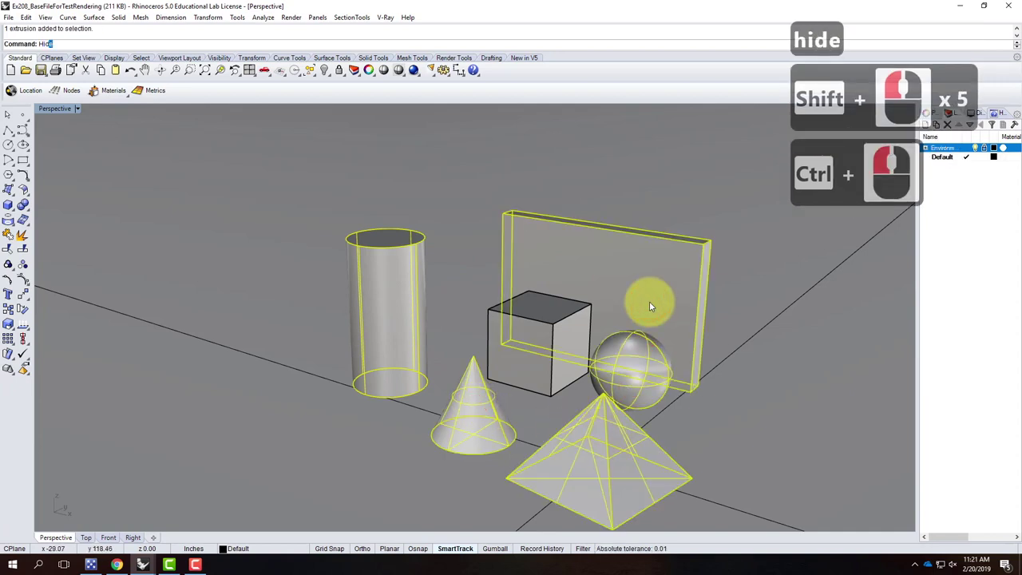
key("Return")
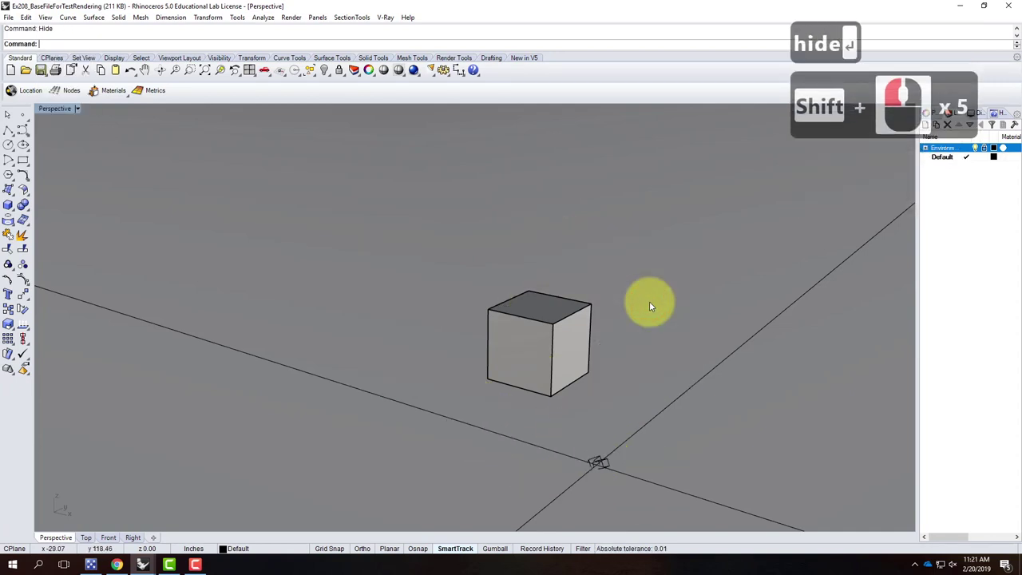
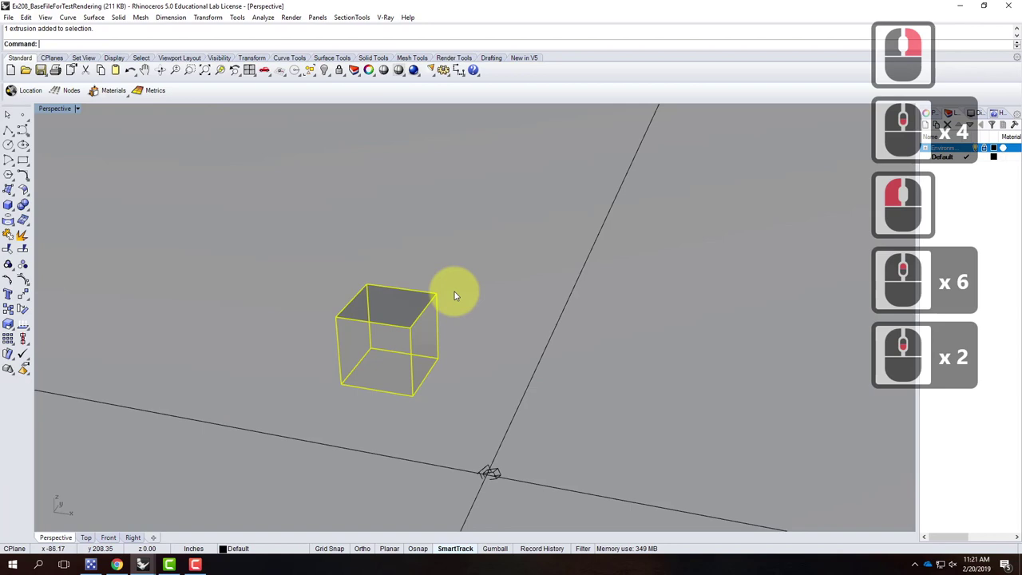
Zoom and orbit in on the remaining 4' cube.
middle_click(461, 325)
middle_click(561, 337)
right_click(600, 345)
middle_click(528, 355)
middle_click(528, 355)
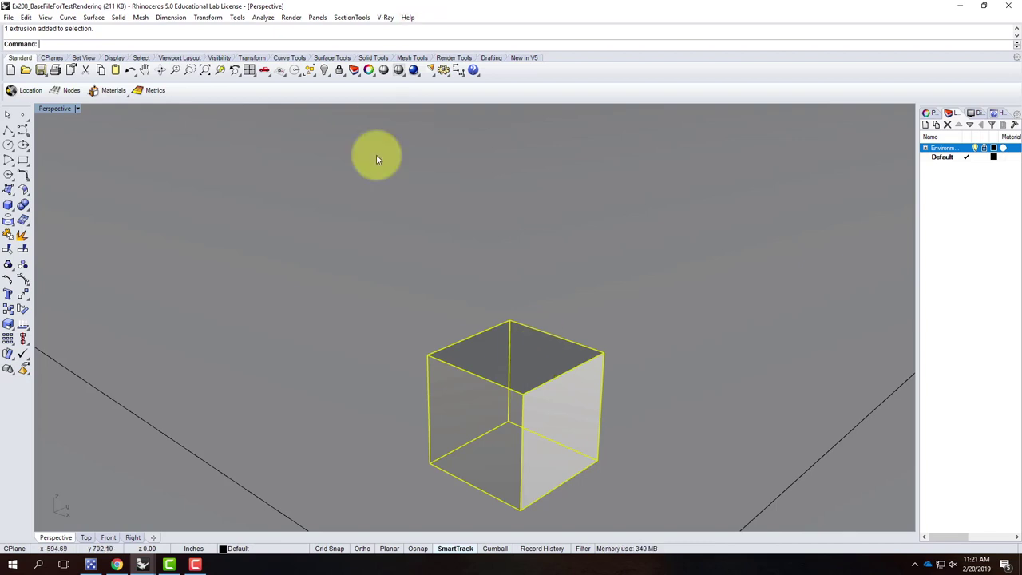
middle_click(326, 224)
middle_click(444, 352)
middle_click(444, 351)
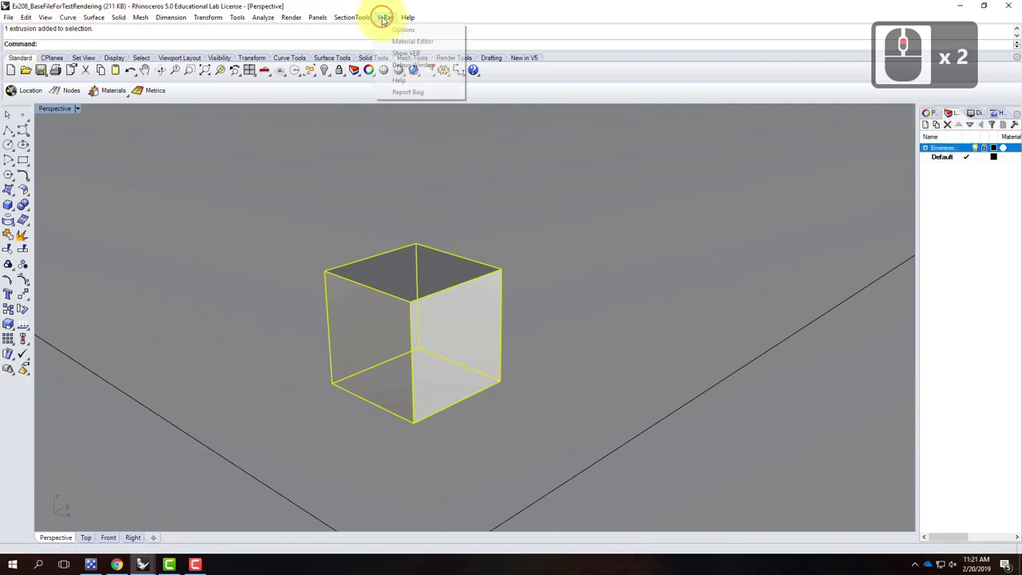
Reach the Toolbar Layout settings from the Tools menu.
left_click(387, 20)
left_click(387, 20)
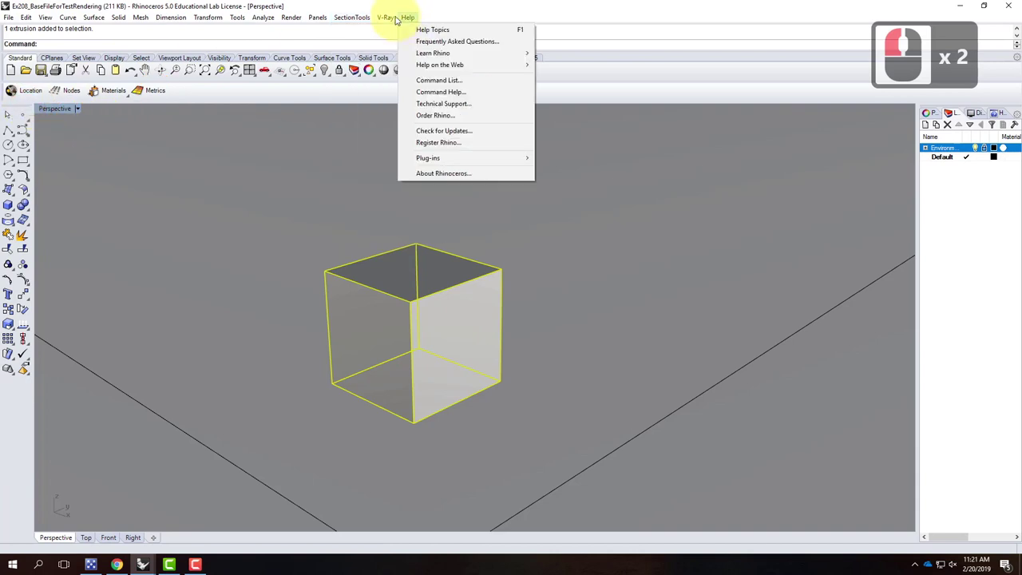
left_click(393, 16)
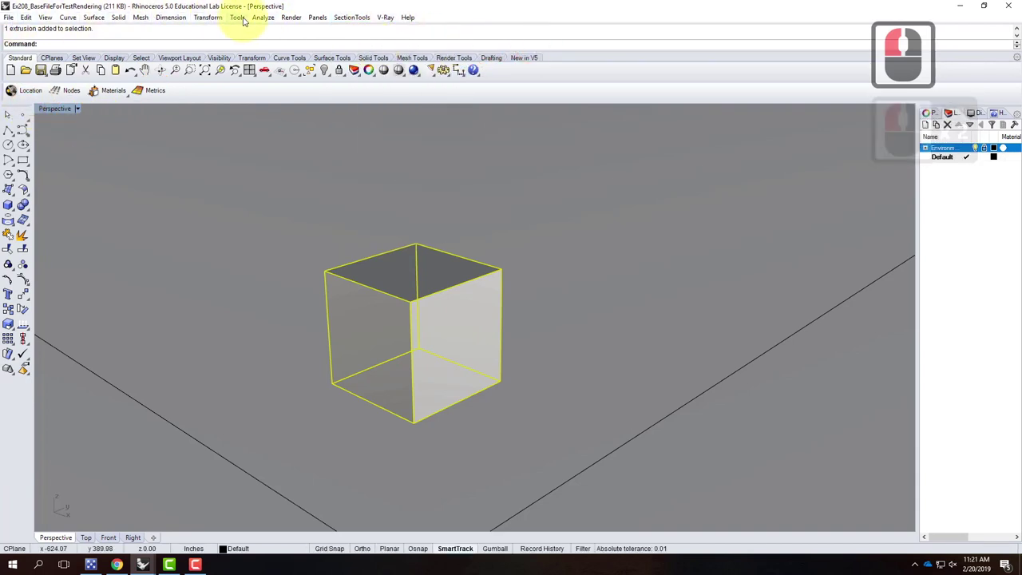
left_click(248, 20)
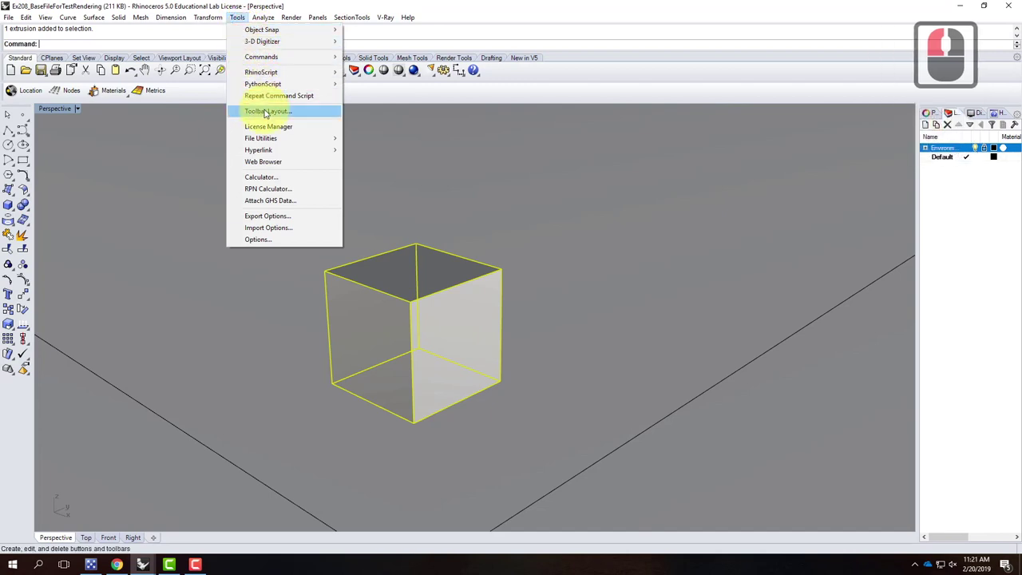
left_click(268, 109)
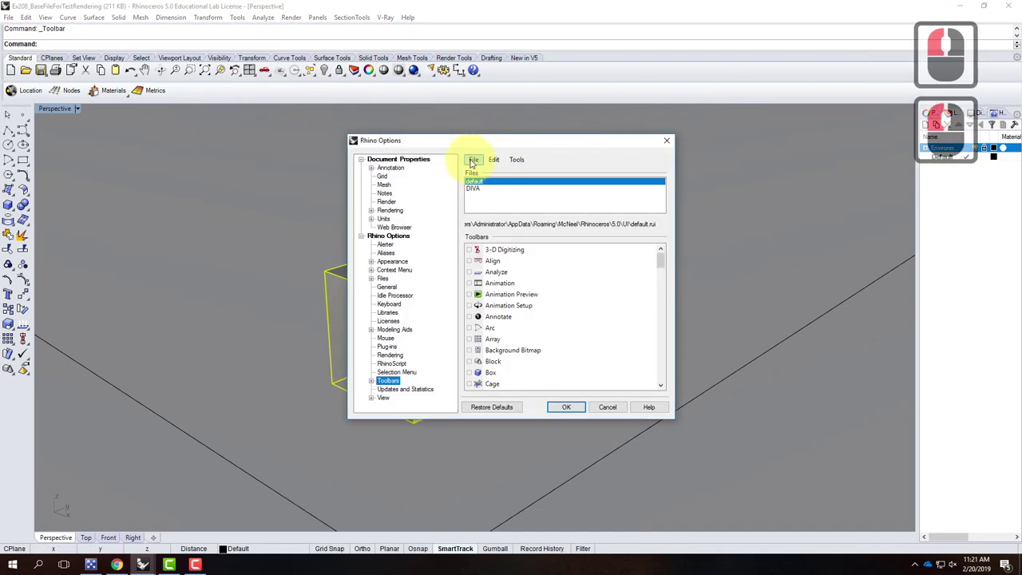
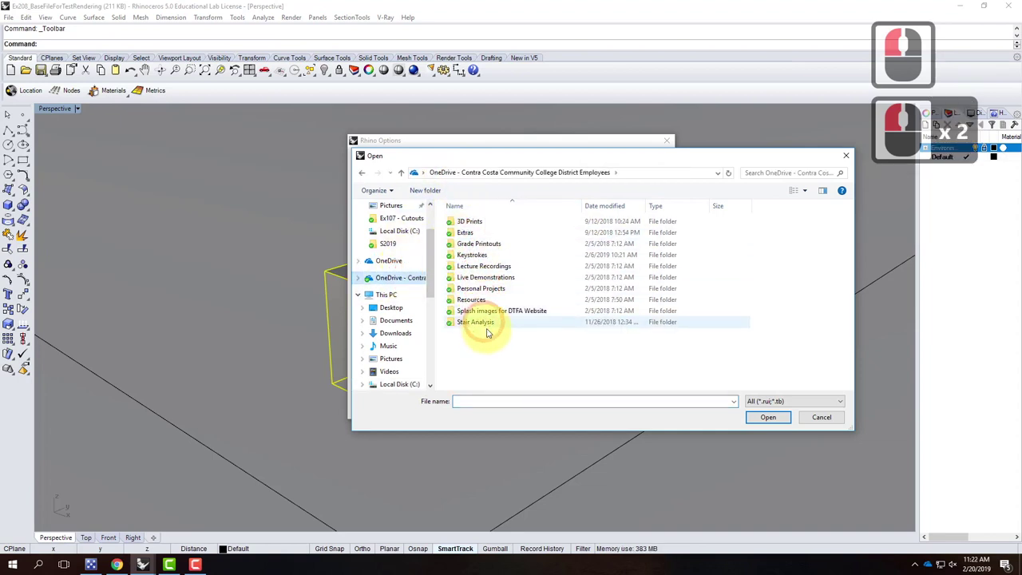
Load the vRayForRhinoV4_tb toolbar file from the Resources folder.
double_click(482, 298)
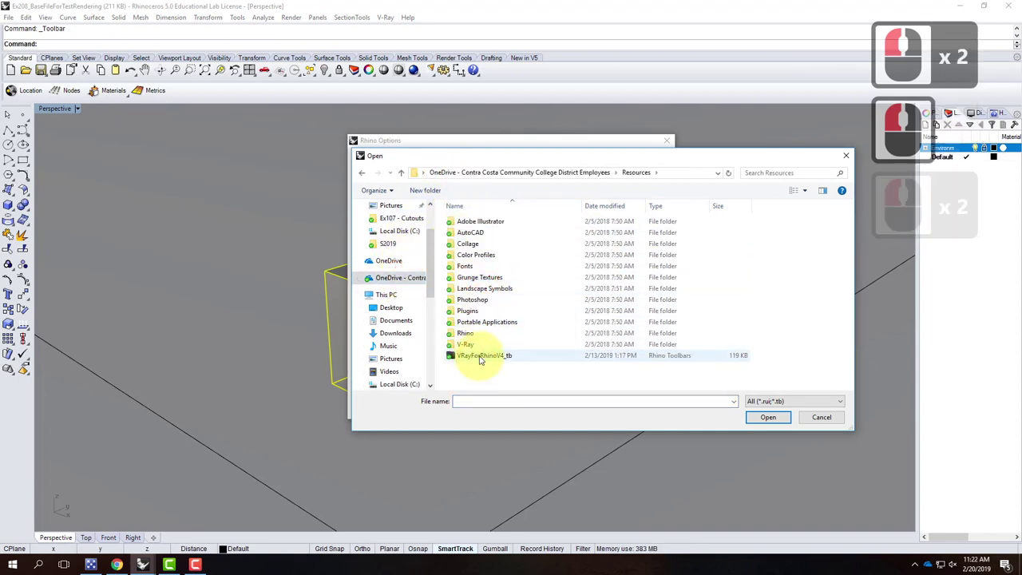
left_click(483, 358)
left_click(503, 347)
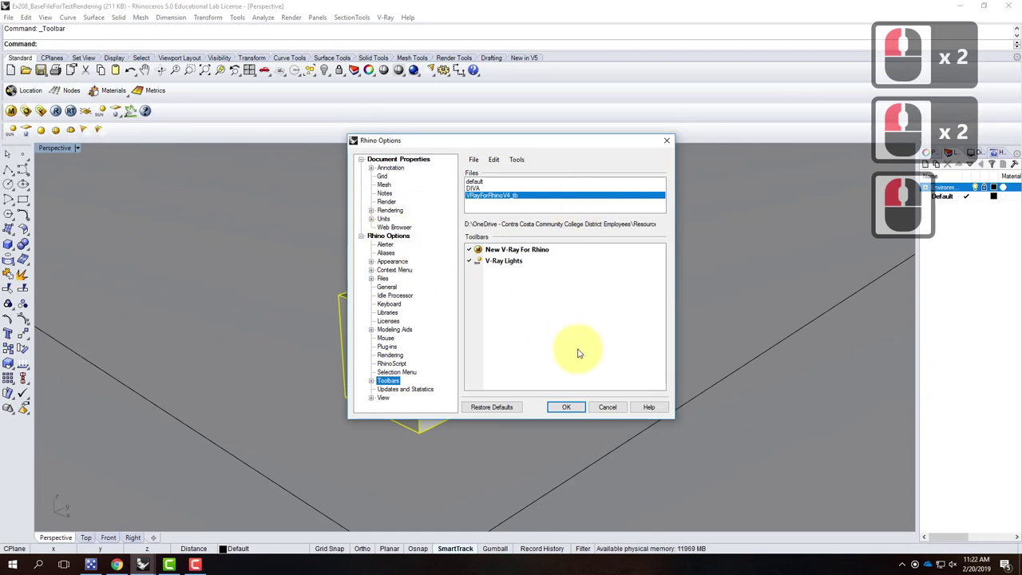
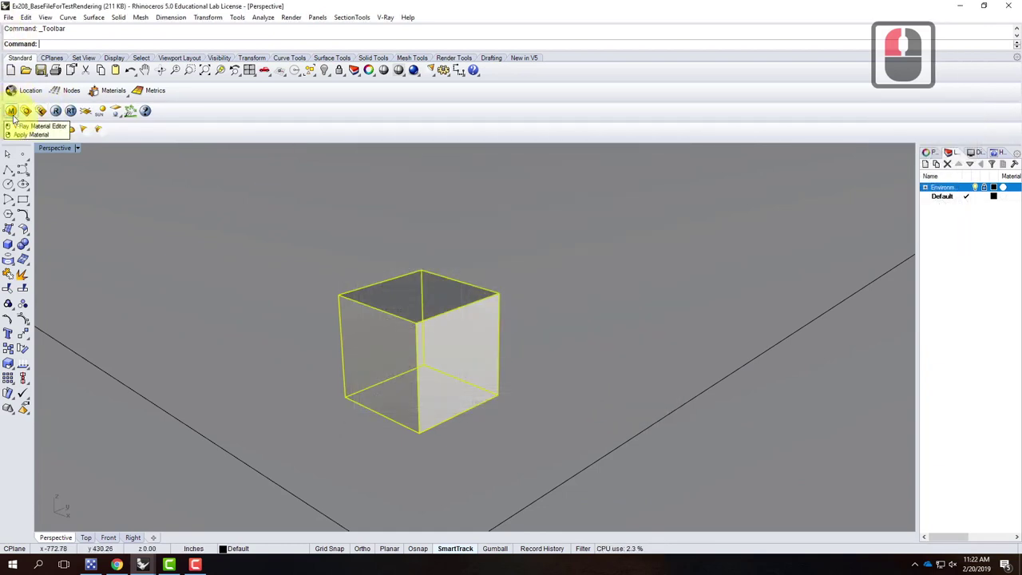
Load Planks - Rough Wood - Staggered.vismat into Scene Materials in the V-Ray material editor.
left_click(18, 118)
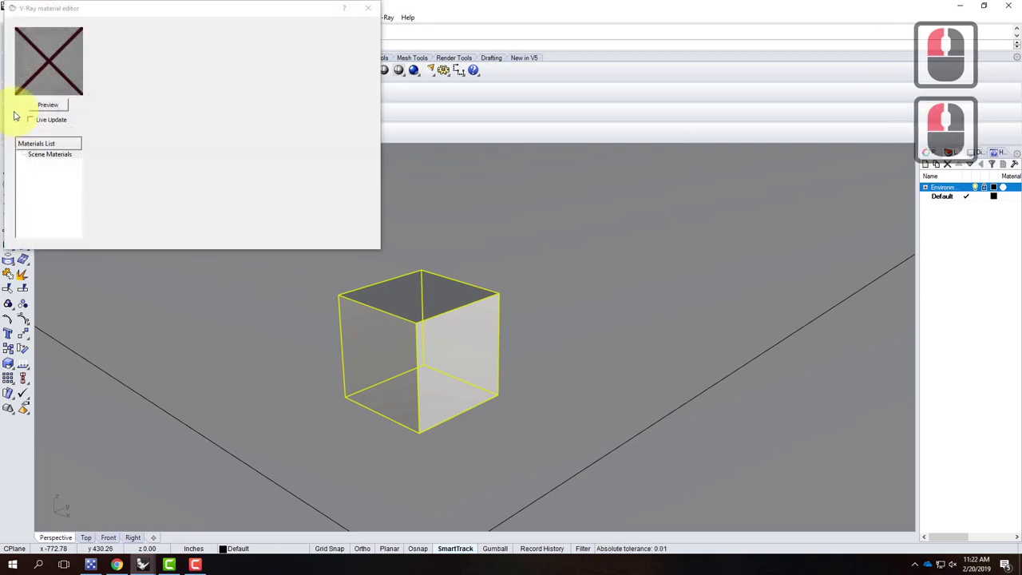
left_click(198, 181)
left_click(186, 229)
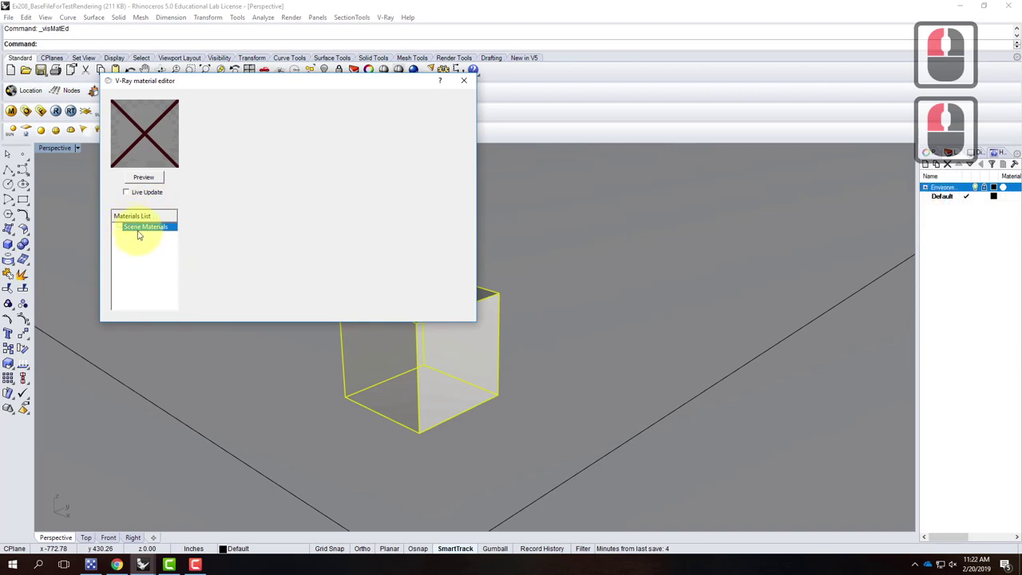
right_click(143, 233)
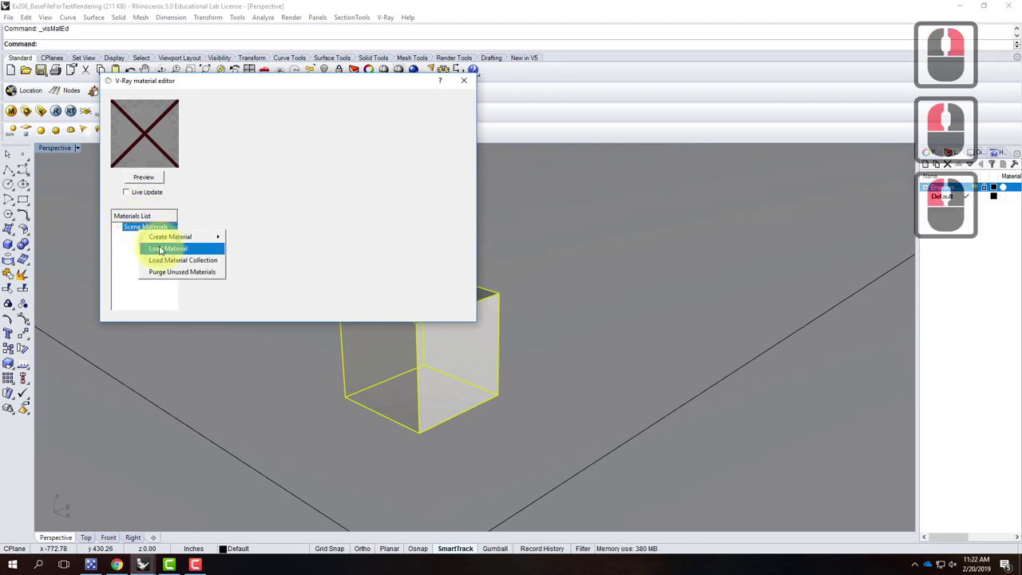
left_click(163, 247)
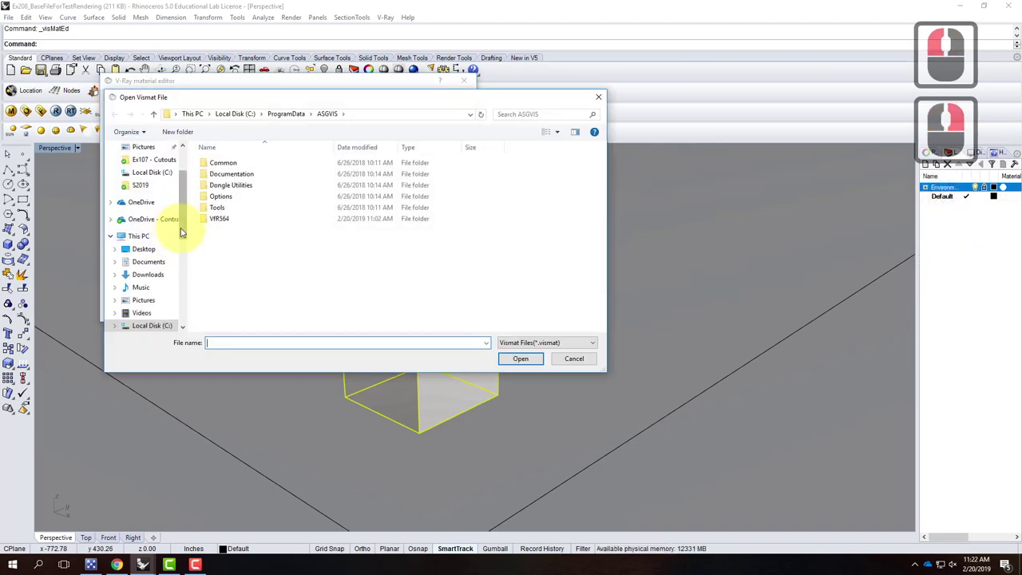
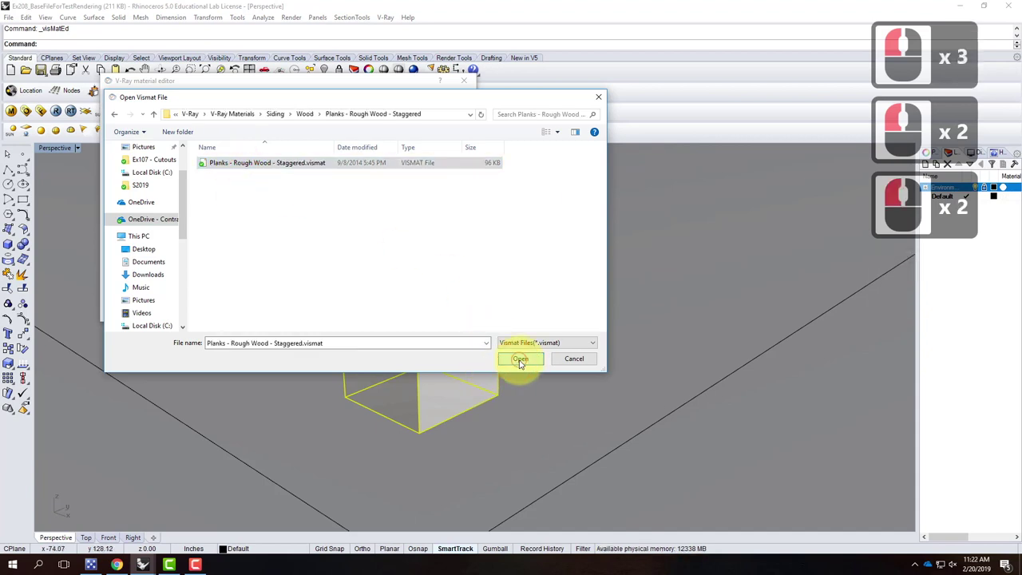
left_click(490, 340)
left_click(156, 238)
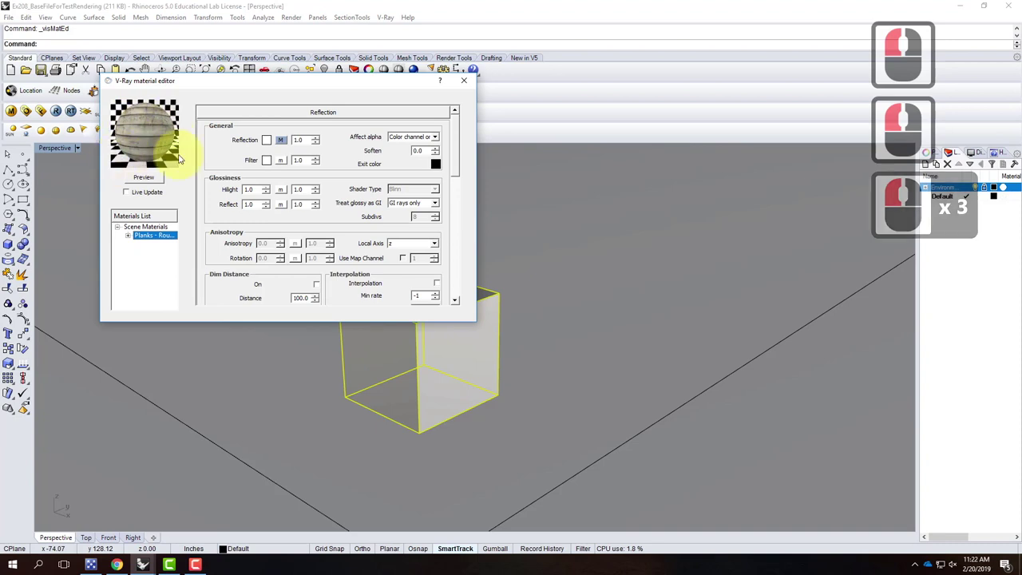
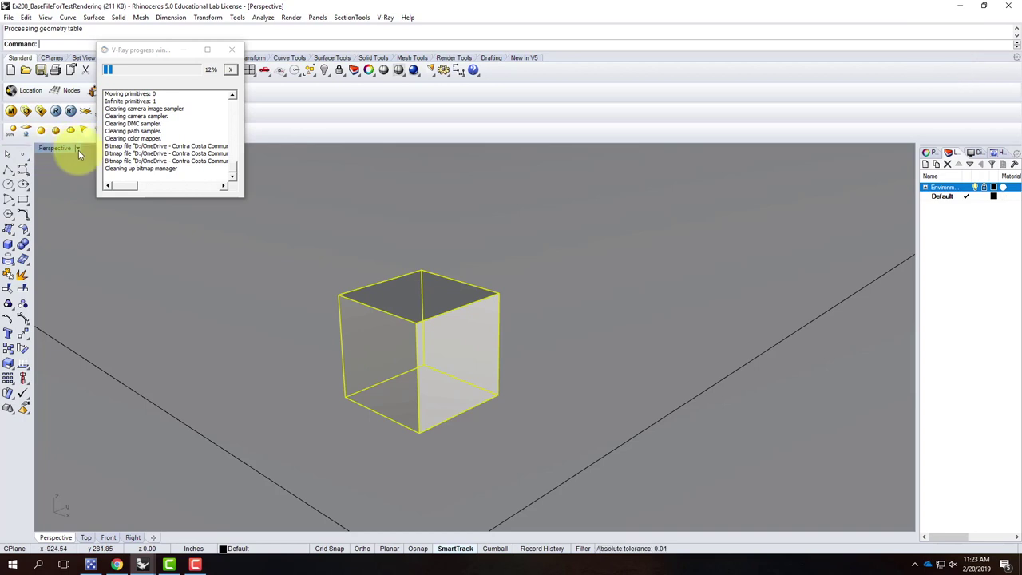
Switch the Perspective viewport to Rendered display mode.
left_click(83, 153)
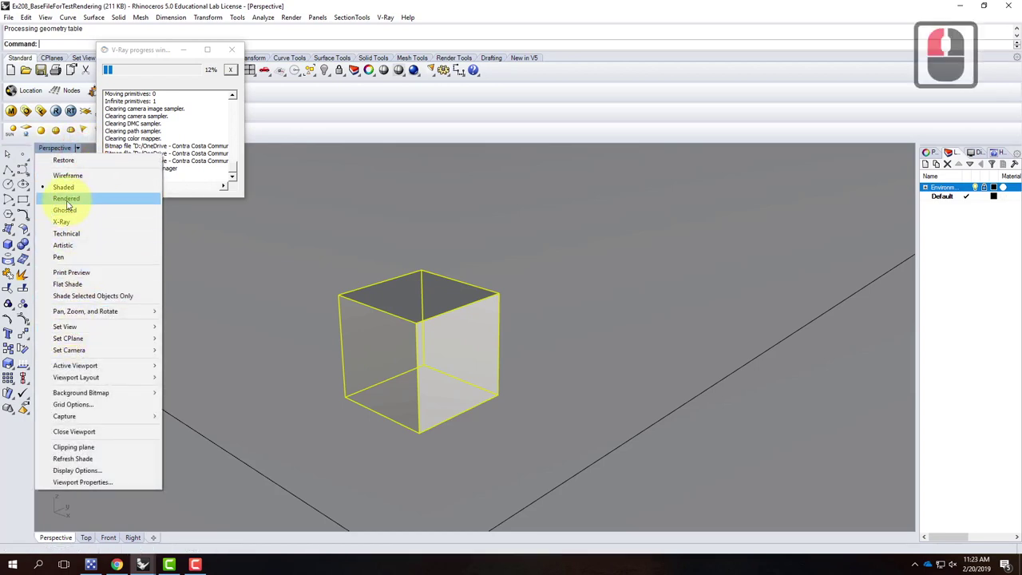
left_click(65, 205)
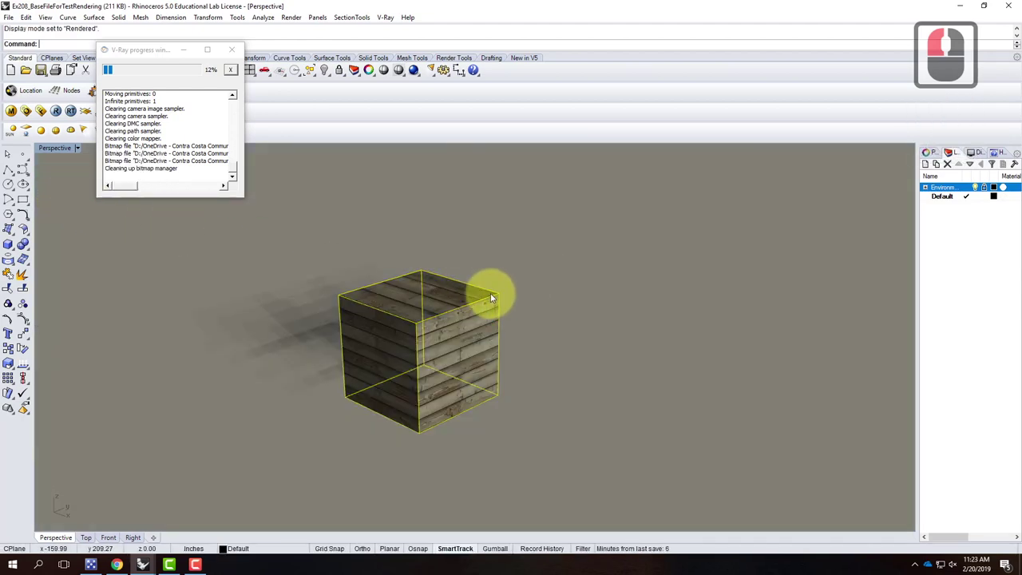
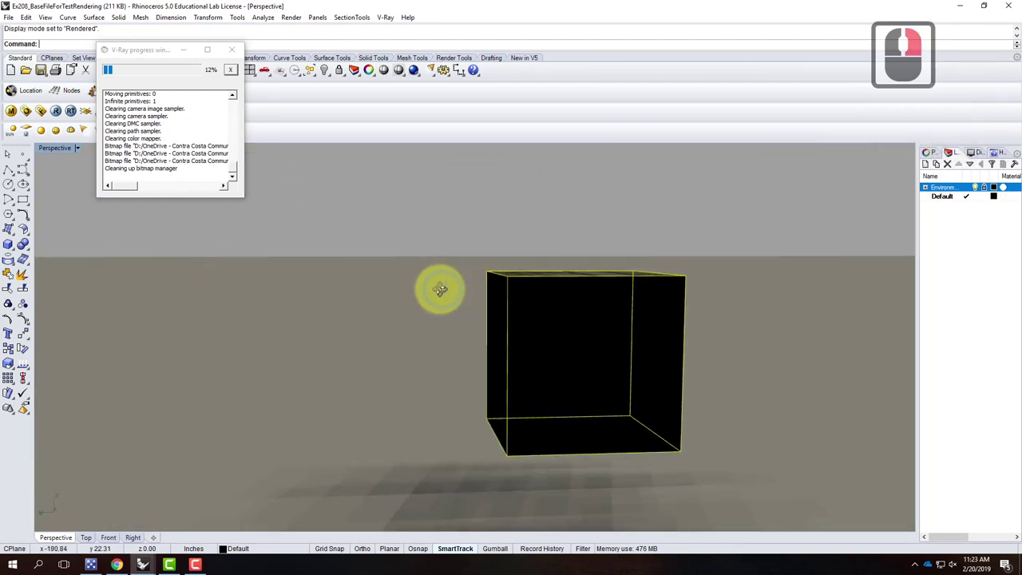
Orbit around the plank-textured cube to inspect its sides and top.
right_click(725, 324)
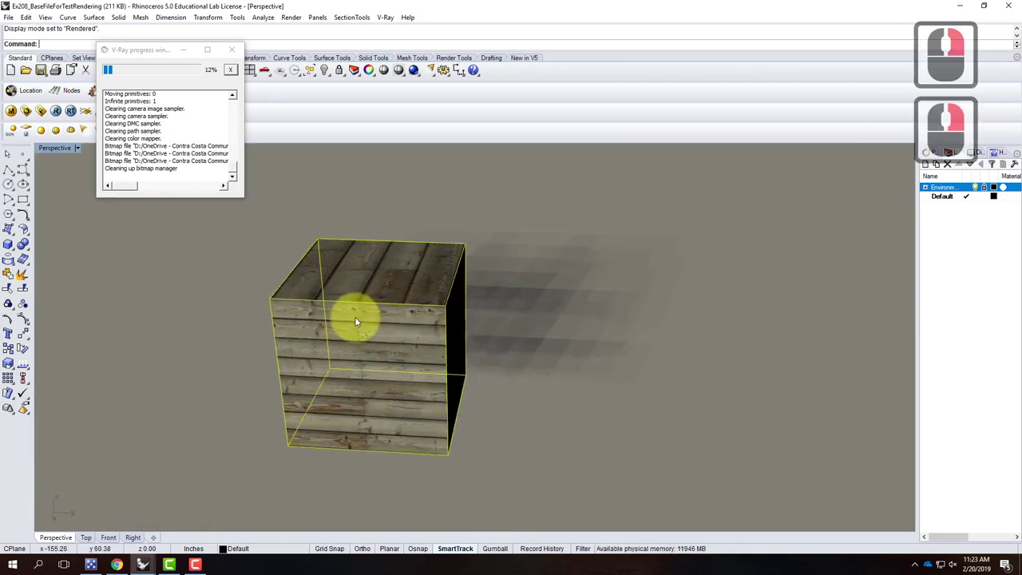
right_click(448, 367)
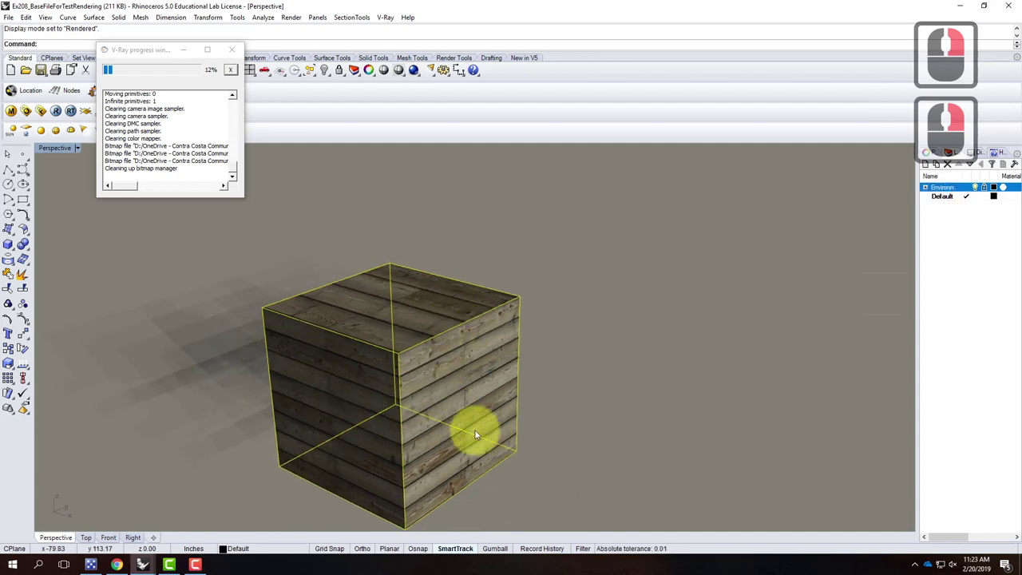
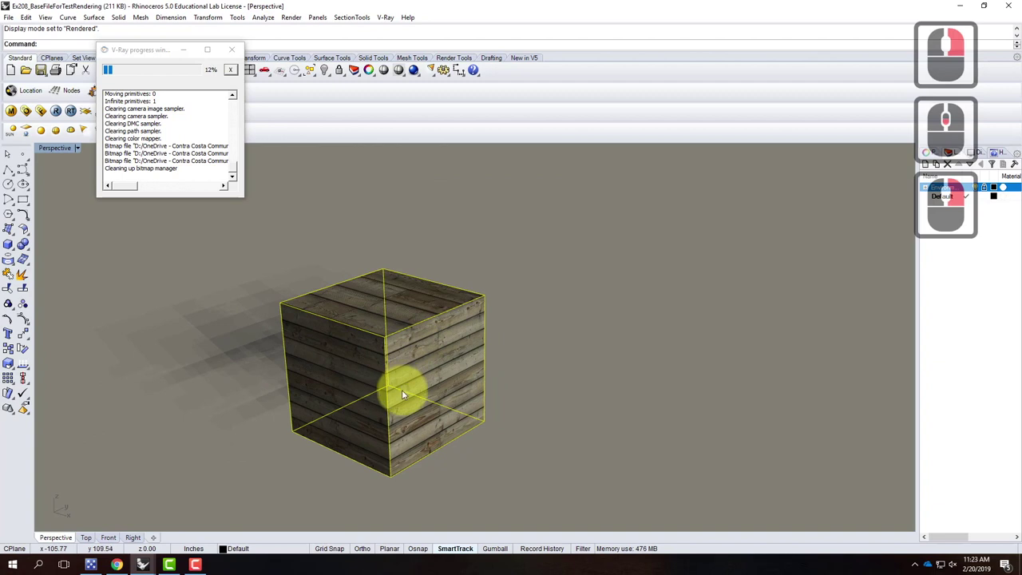
middle_click(402, 393)
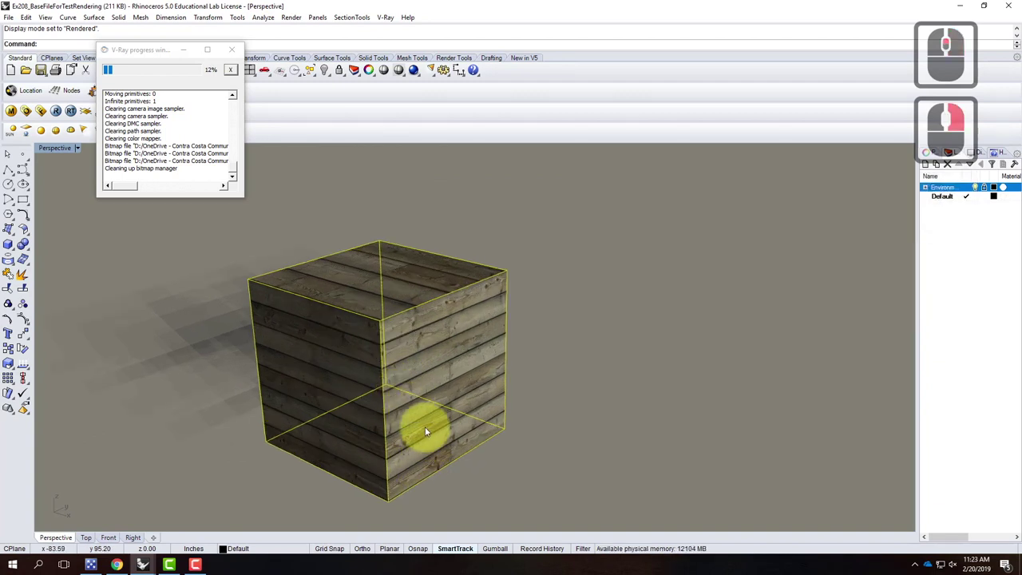
right_click(384, 372)
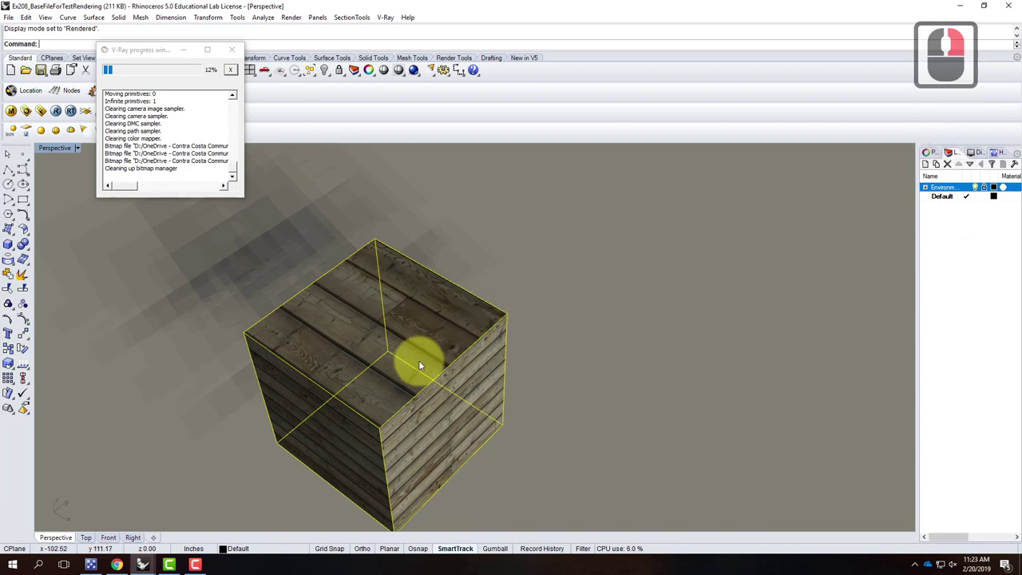
middle_click(436, 352)
middle_click(434, 357)
right_click(437, 346)
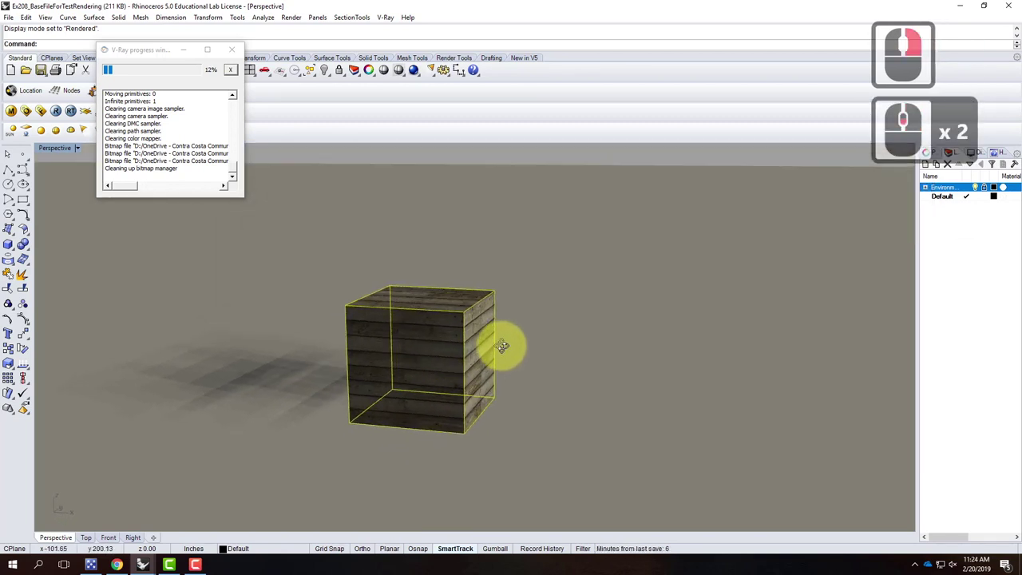
right_click(492, 377)
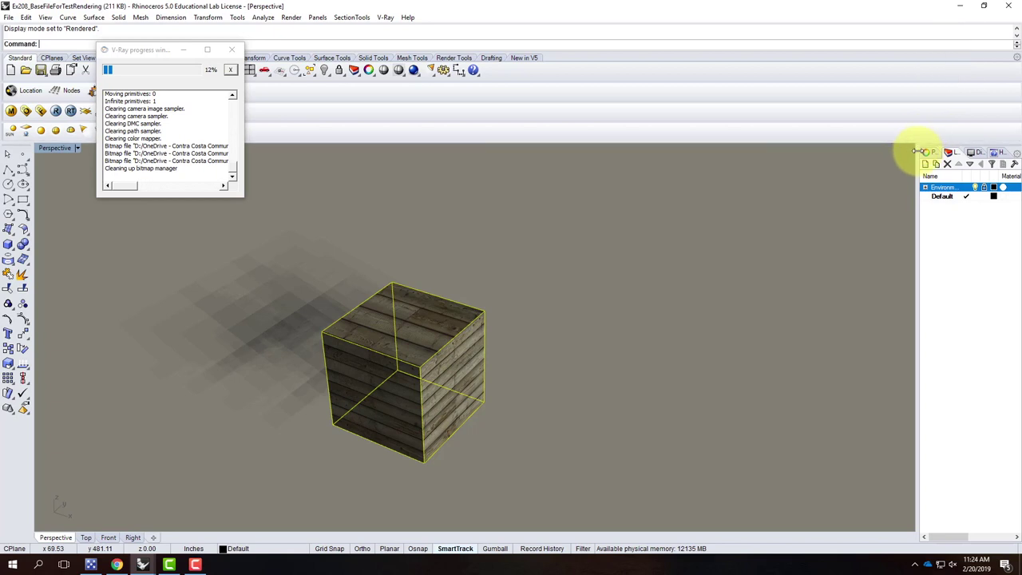
left_click(932, 155)
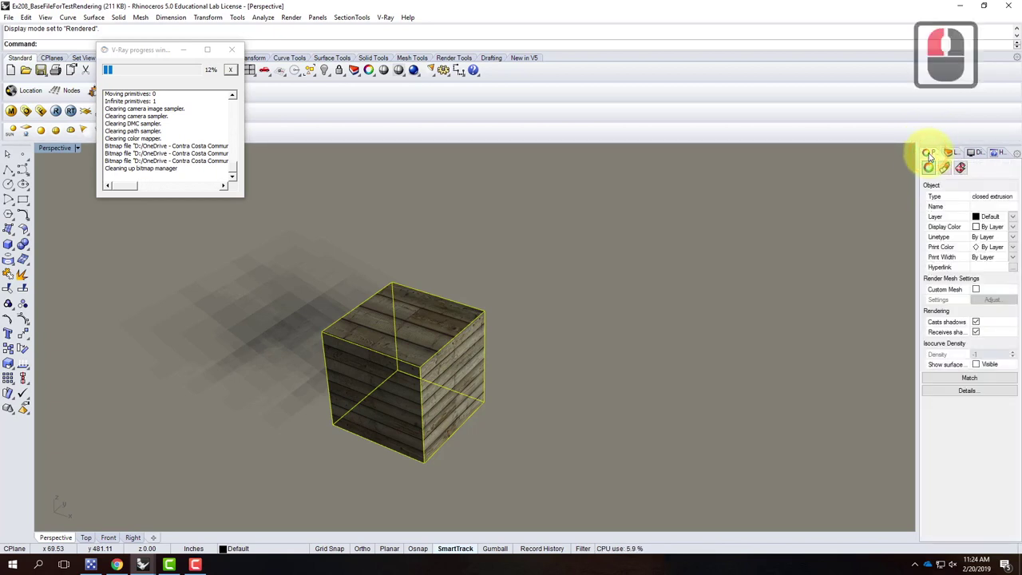
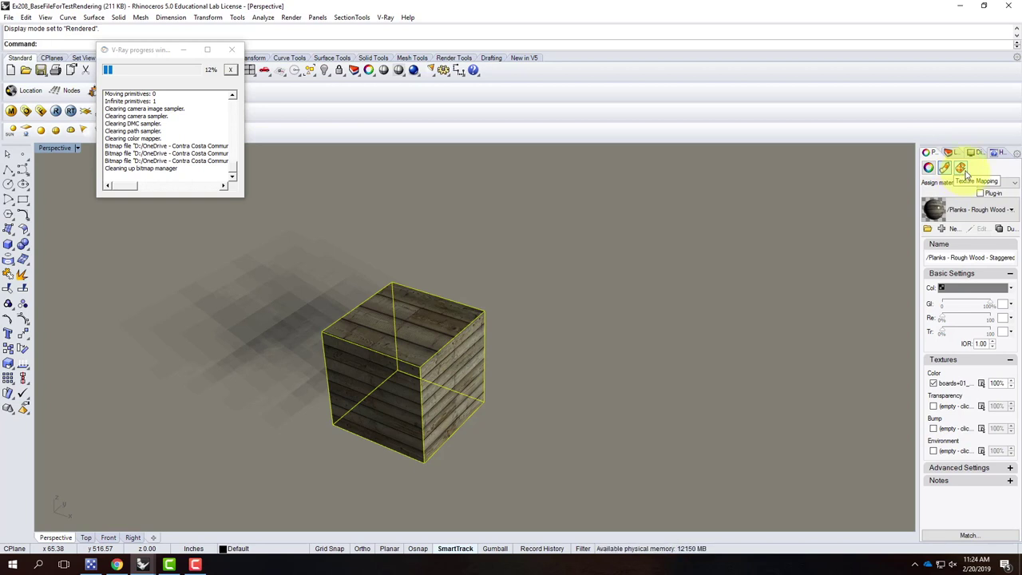
Select the cube's texture mapping entry in the Properties panel to begin box mapping.
left_click(967, 168)
left_click_drag(968, 168, 918, 183)
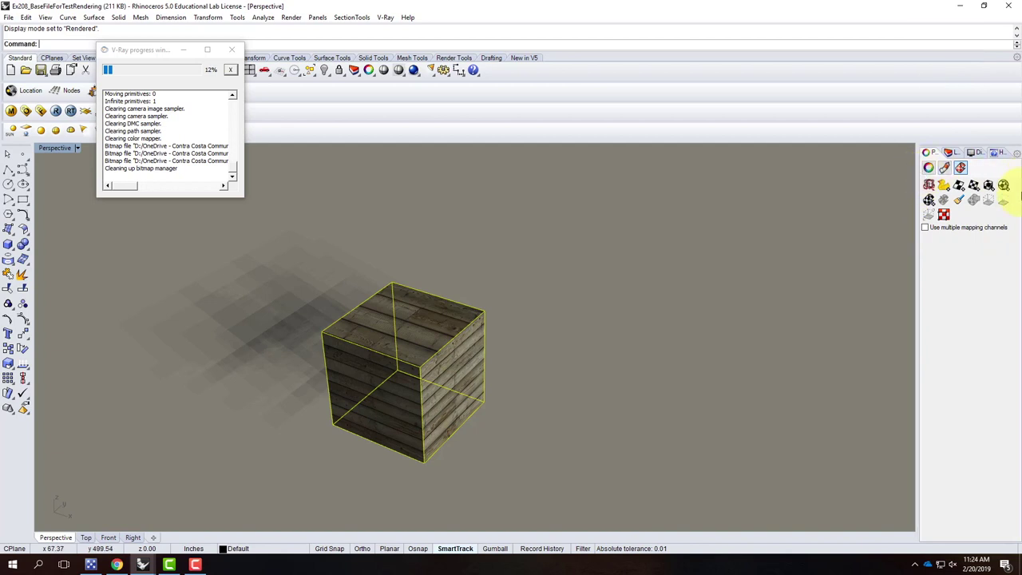
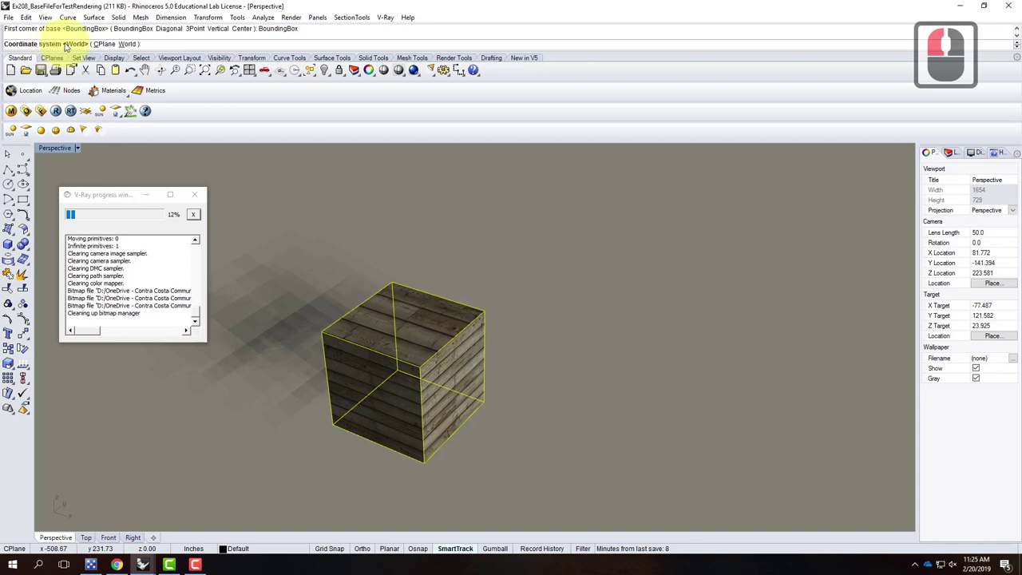
Accept the World coordinate system at the ApplyBoxMapping prompt.
left_click(130, 47)
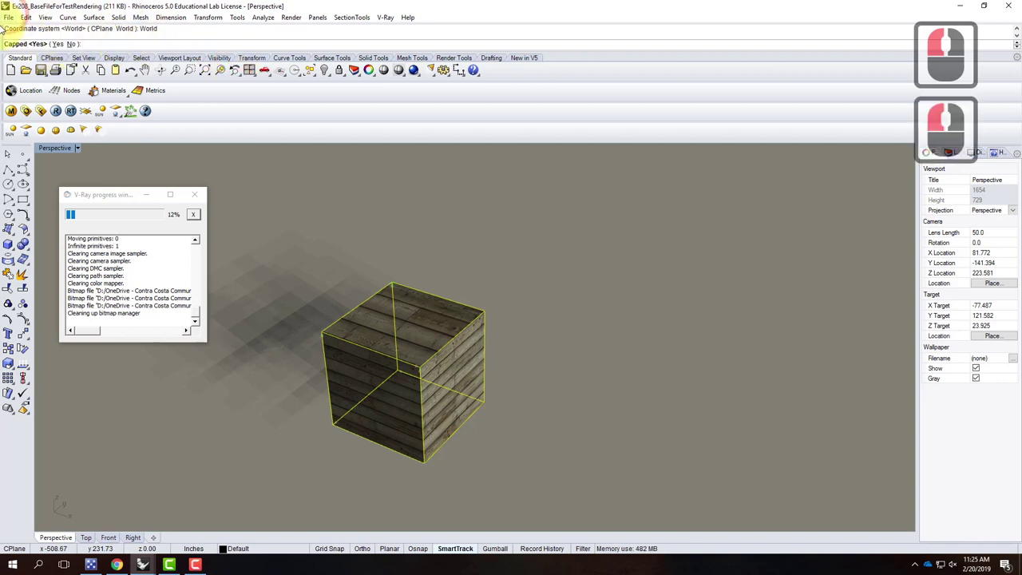
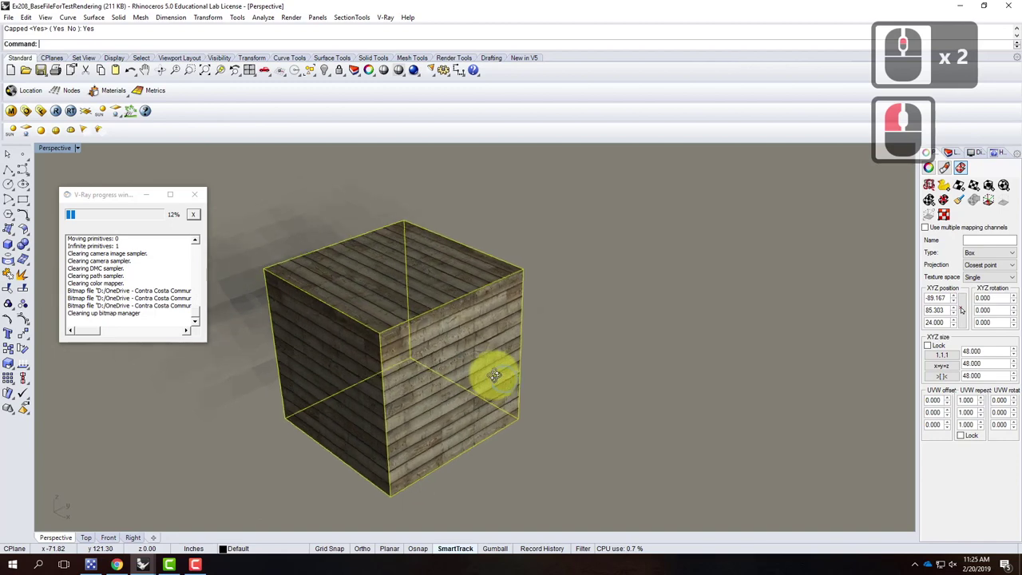
right_click(458, 361)
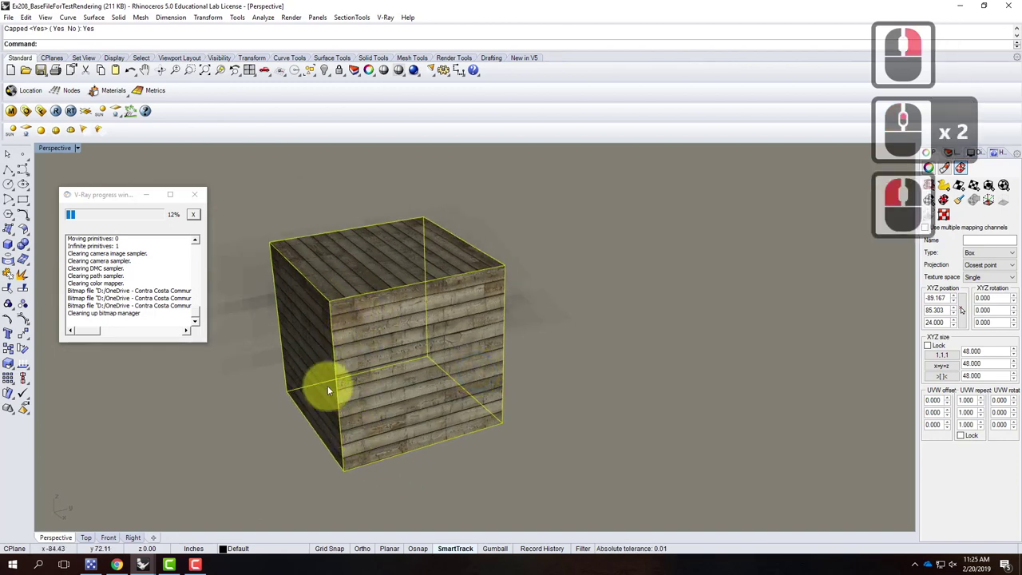
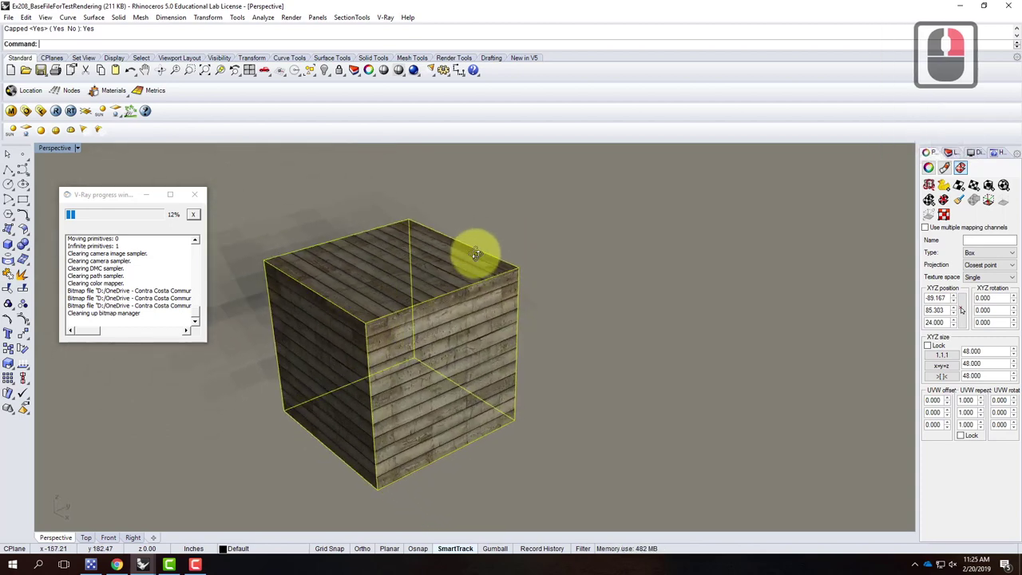
middle_click(483, 254)
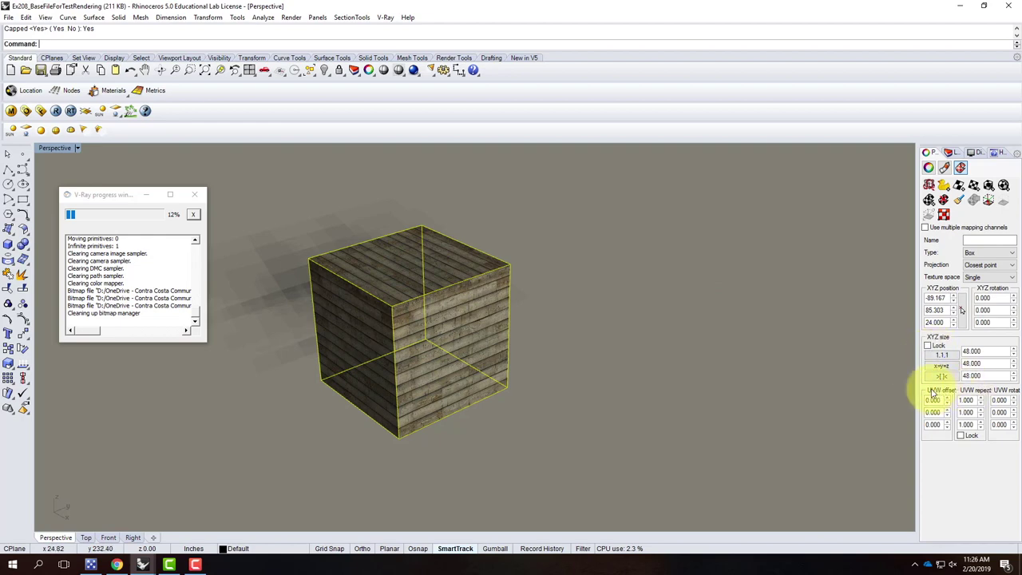
Zoom in close on the box-mapped cube to check the plank boards across its faces.
middle_click(419, 339)
middle_click(456, 340)
right_click(462, 355)
middle_click(415, 334)
middle_click(416, 333)
middle_click(447, 344)
middle_click(446, 344)
middle_click(557, 346)
middle_click(557, 346)
middle_click(645, 325)
middle_click(552, 377)
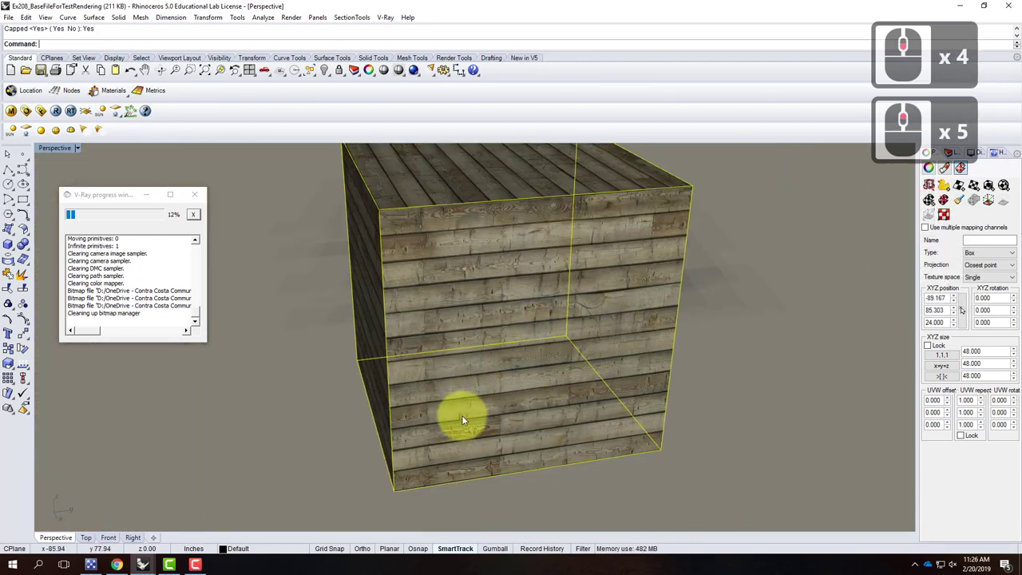
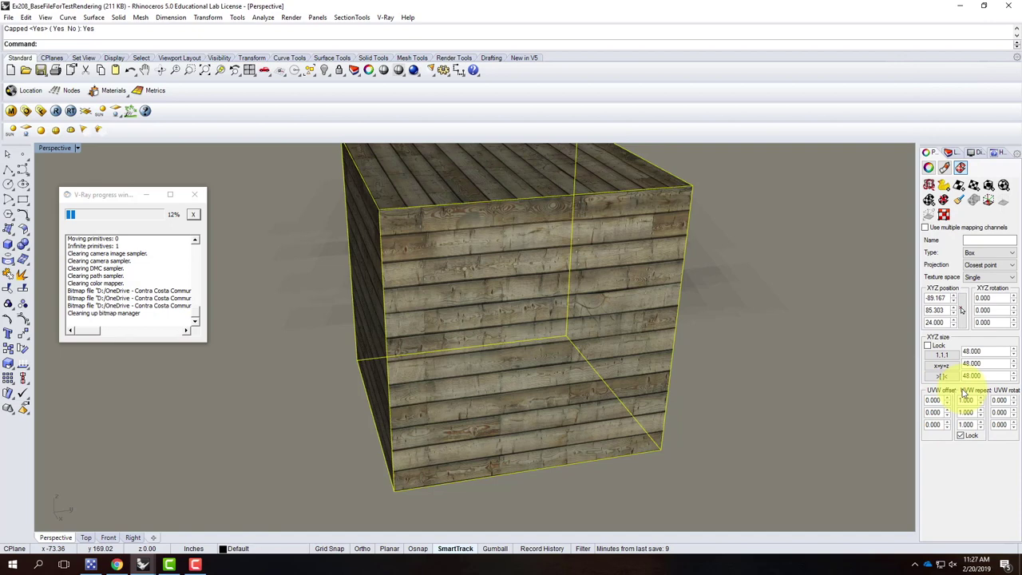
Try texture repeat values of 0.5 and then 0.75 on the cube's plank mapping.
left_click_drag(980, 409, 529, 475)
type("0.5")
key("Tab")
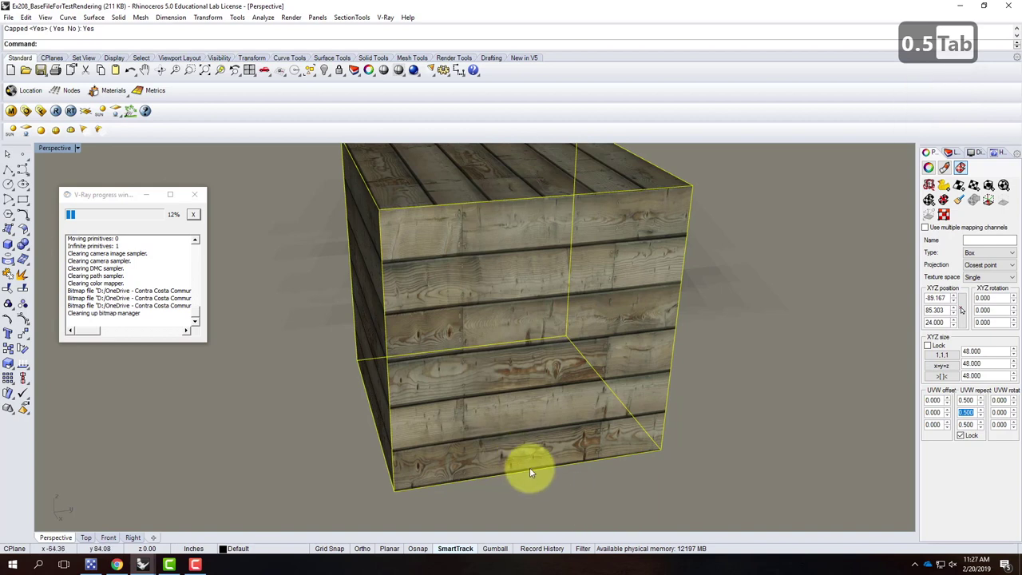
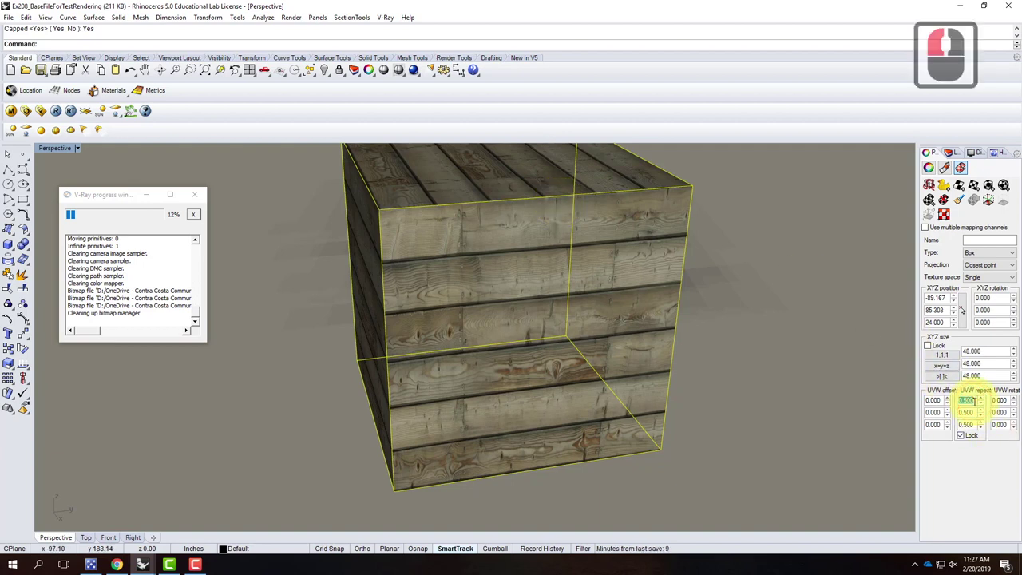
type("0.75")
key("Tab")
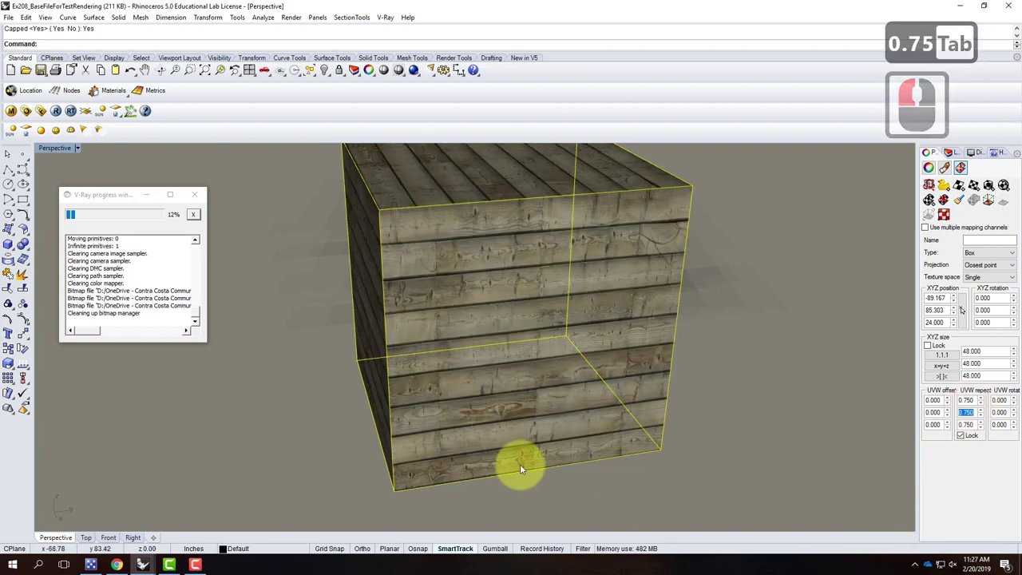
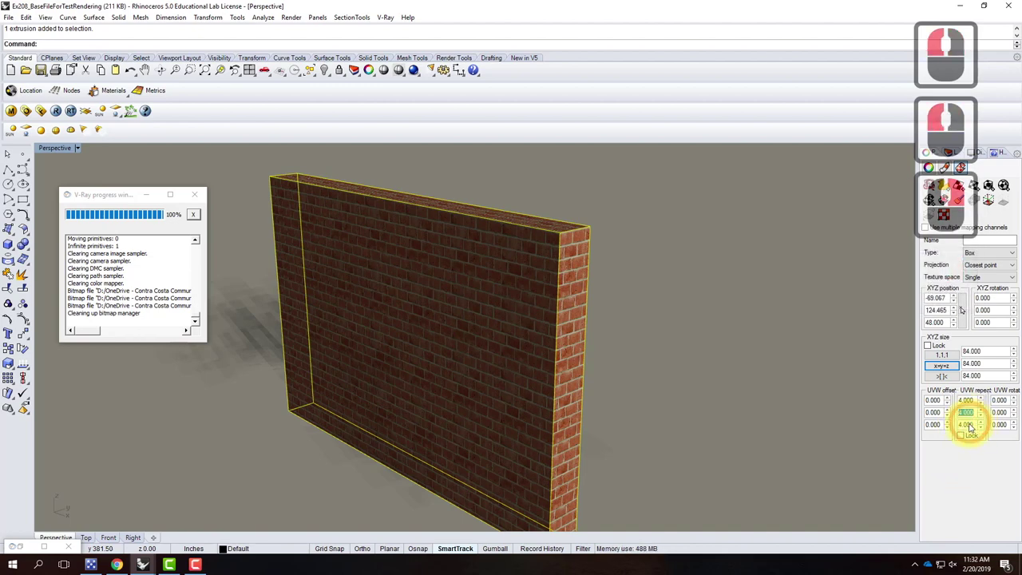
Enter new brick tiling repeat values (2, then 8) for the wall's texture.
key("2")
key("Return")
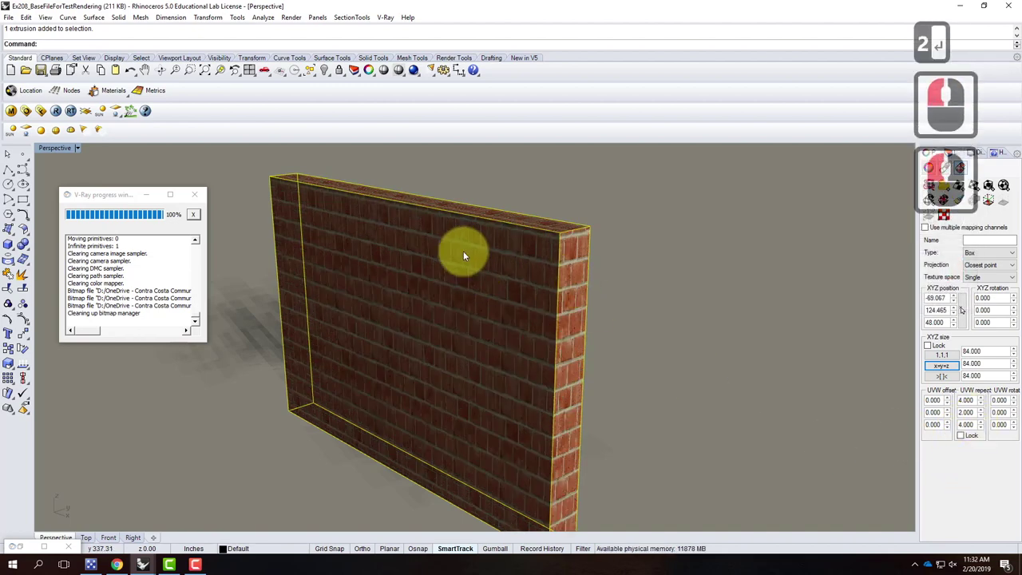
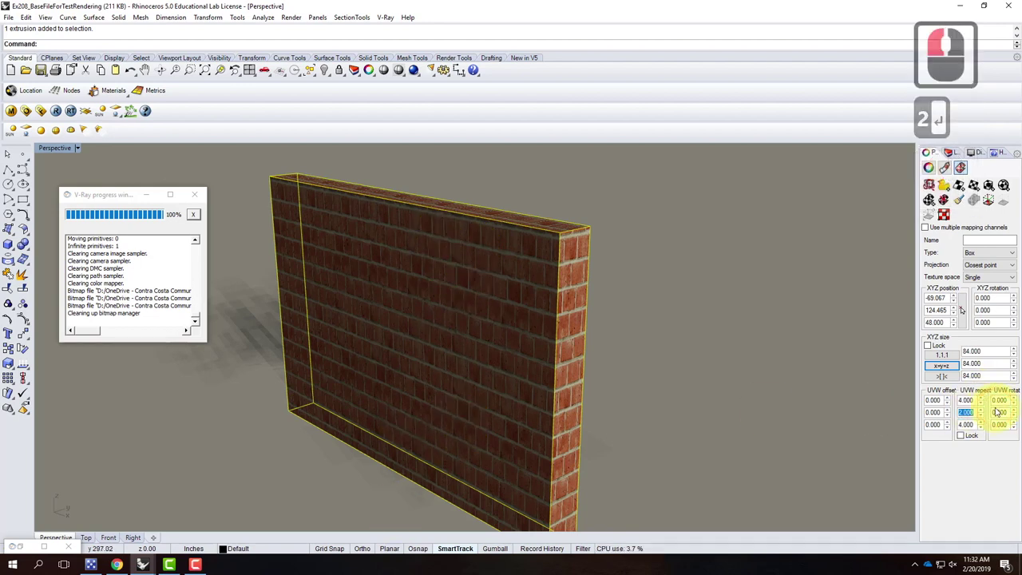
key("8")
key("Return")
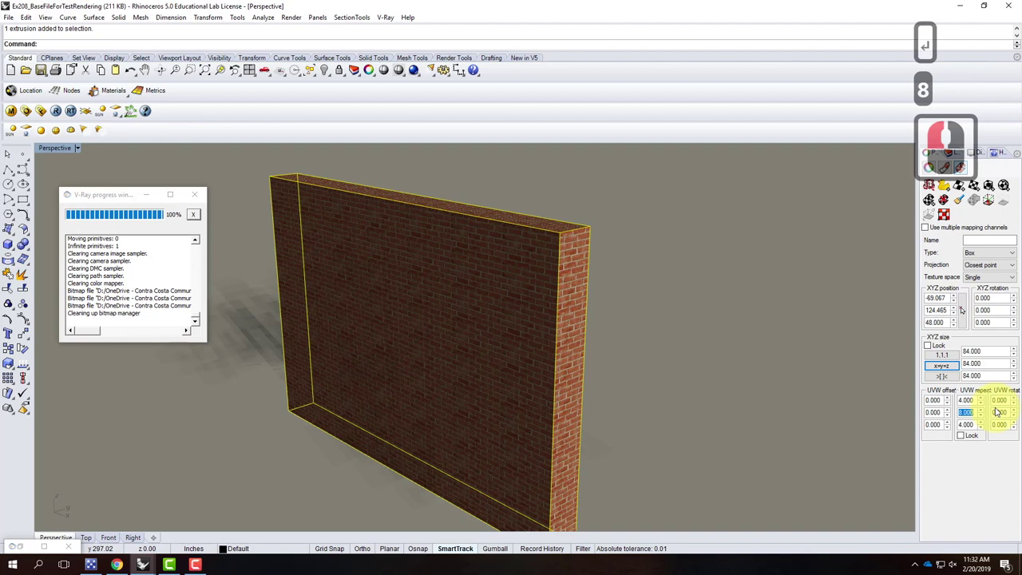
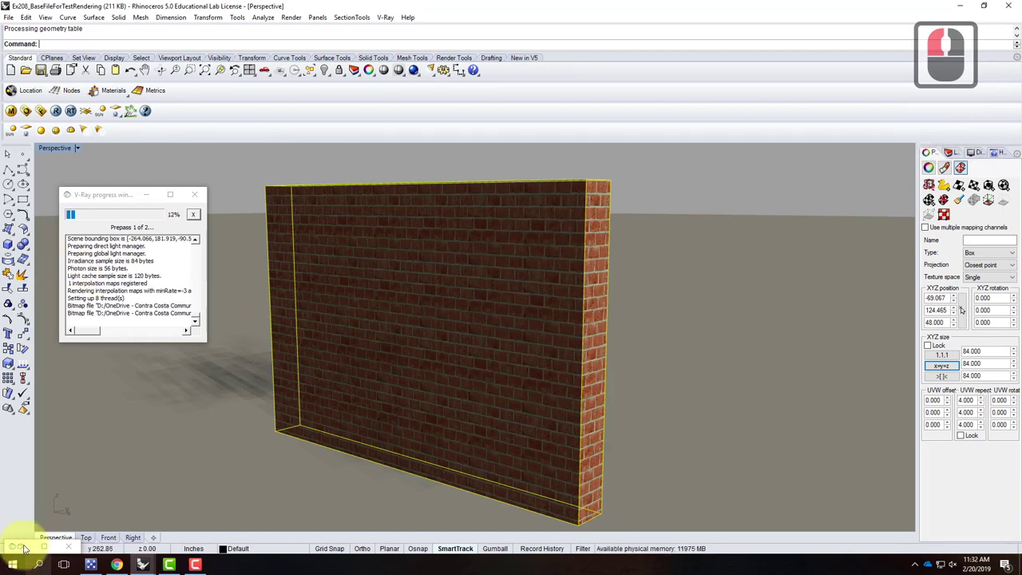
Review the V-Ray test render and assign the Brick - Red material to the cylinder.
left_click_drag(100, 521, 190, 490)
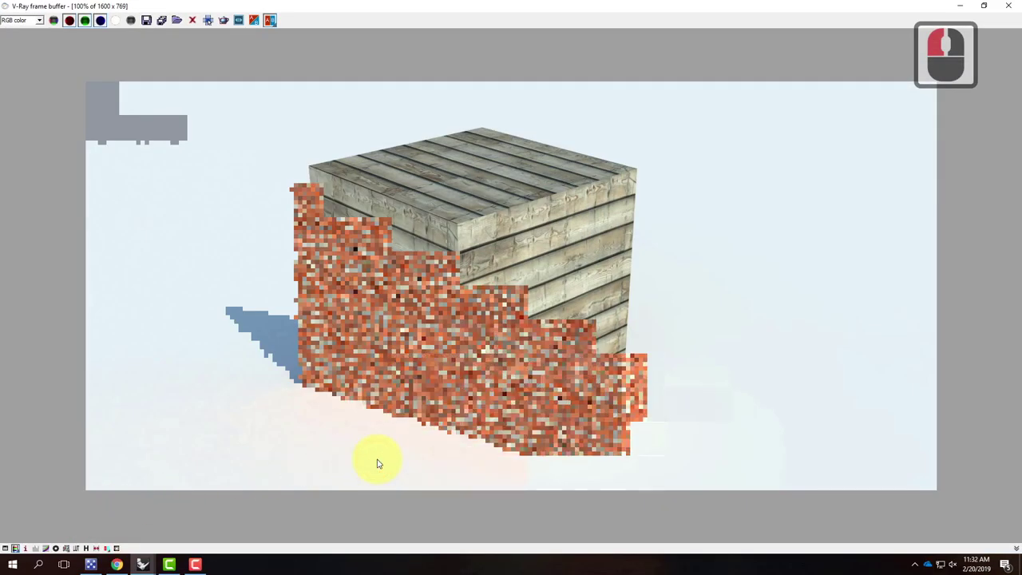
left_click(381, 462)
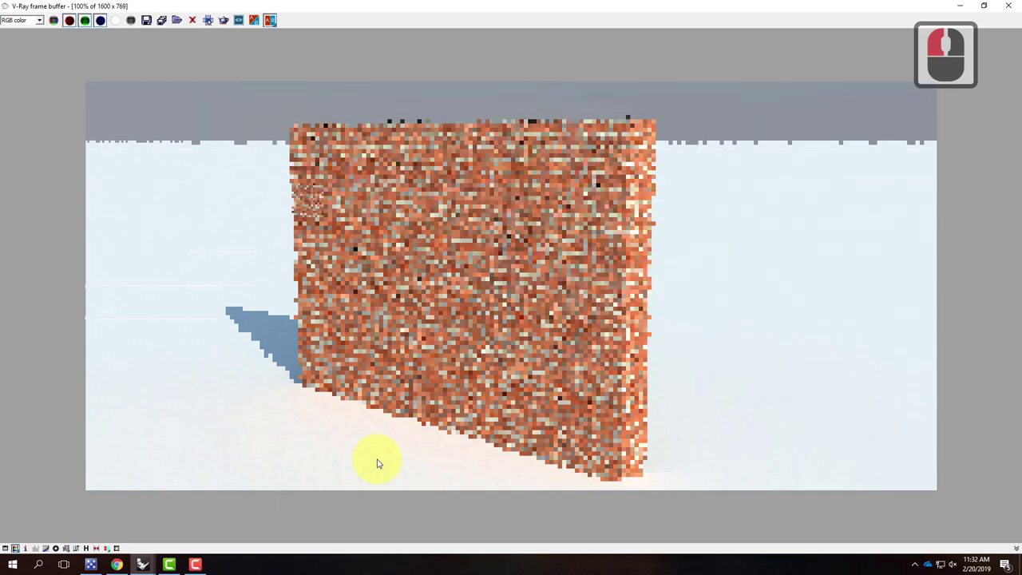
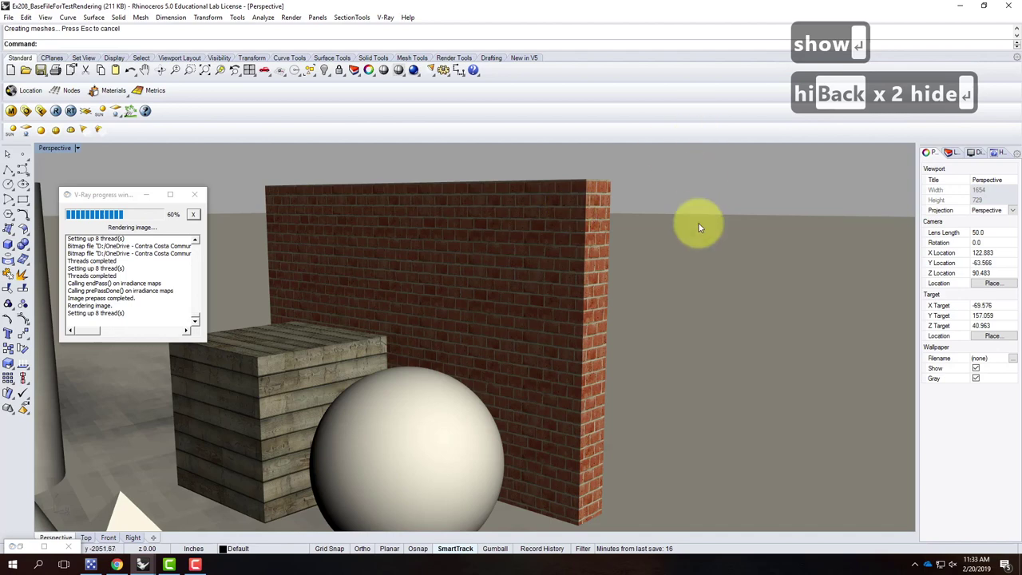
left_click(518, 332)
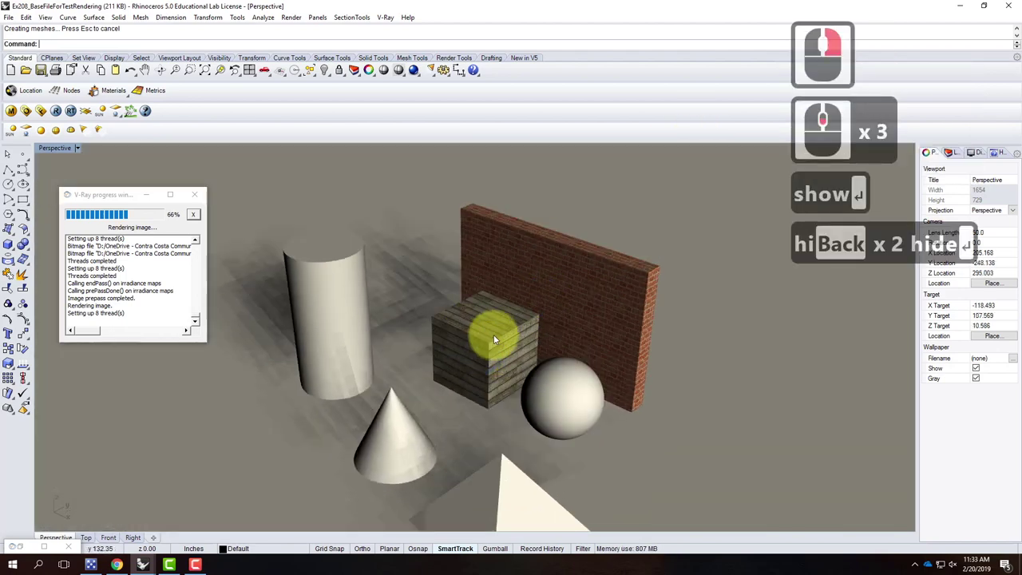
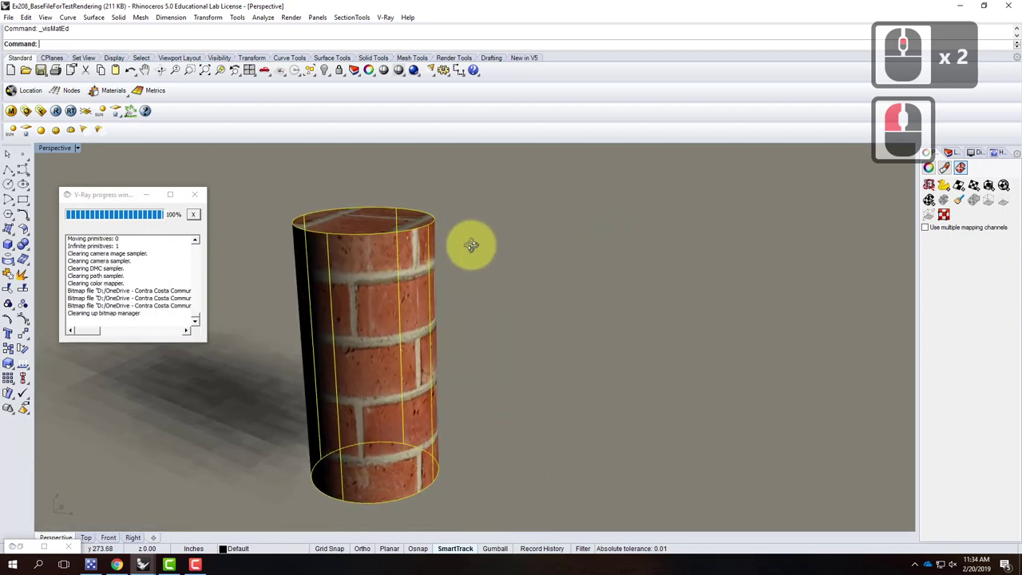
Orbit and zoom to inspect the capped cylindrical brick mapping from above.
right_click(451, 247)
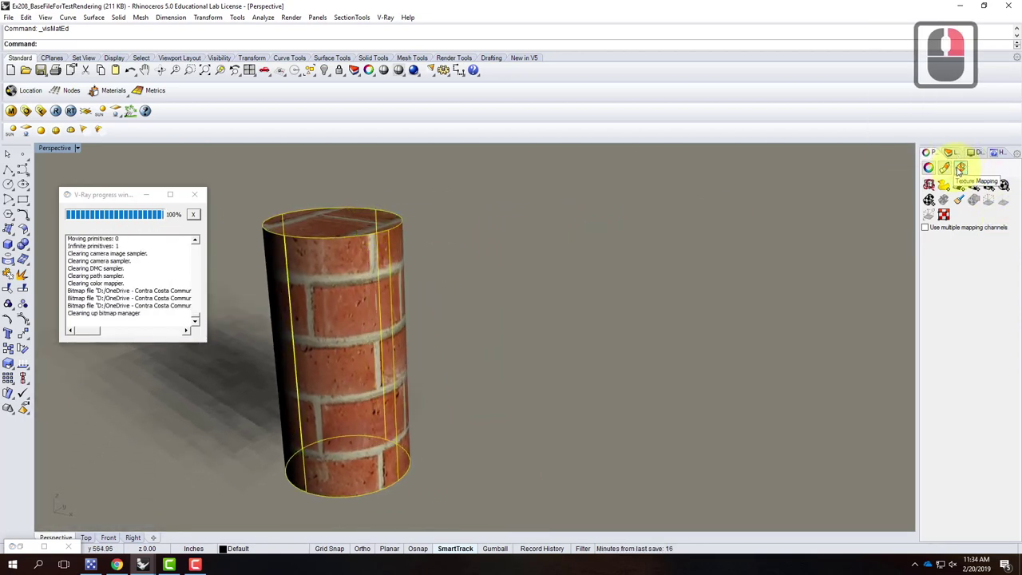
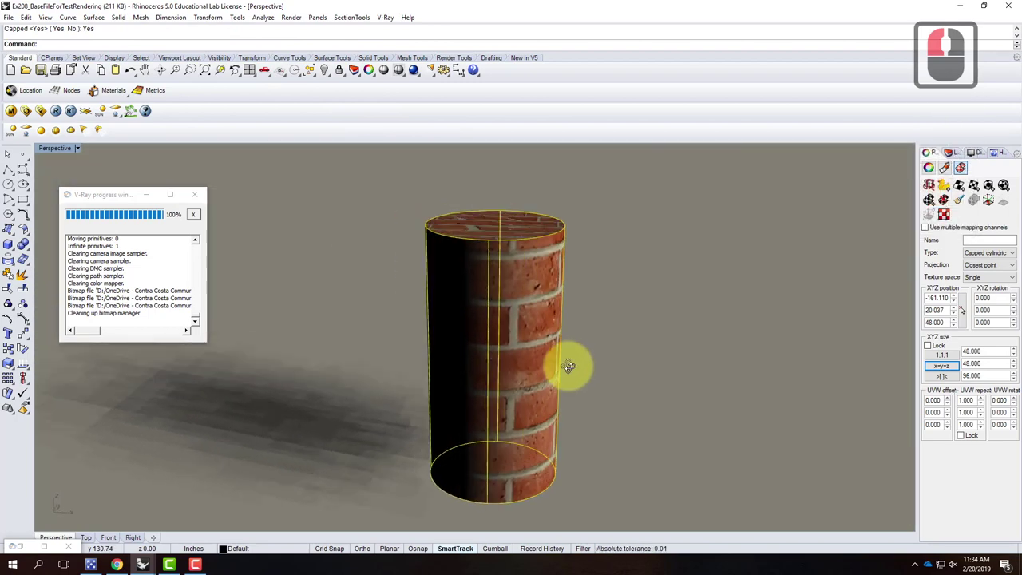
right_click(553, 305)
right_click(520, 356)
middle_click(498, 443)
middle_click(498, 442)
middle_click(499, 442)
middle_click(537, 313)
middle_click(538, 318)
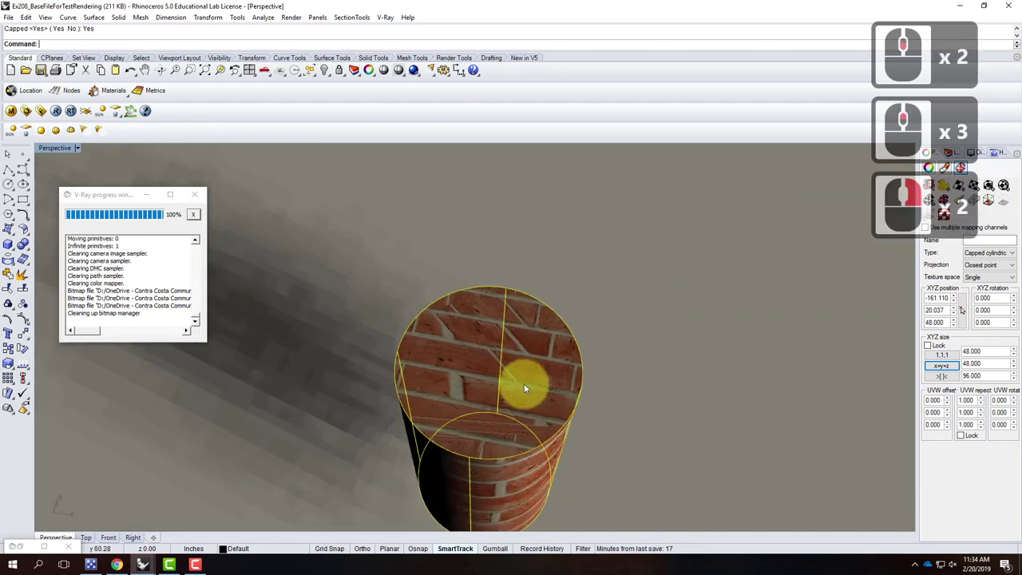
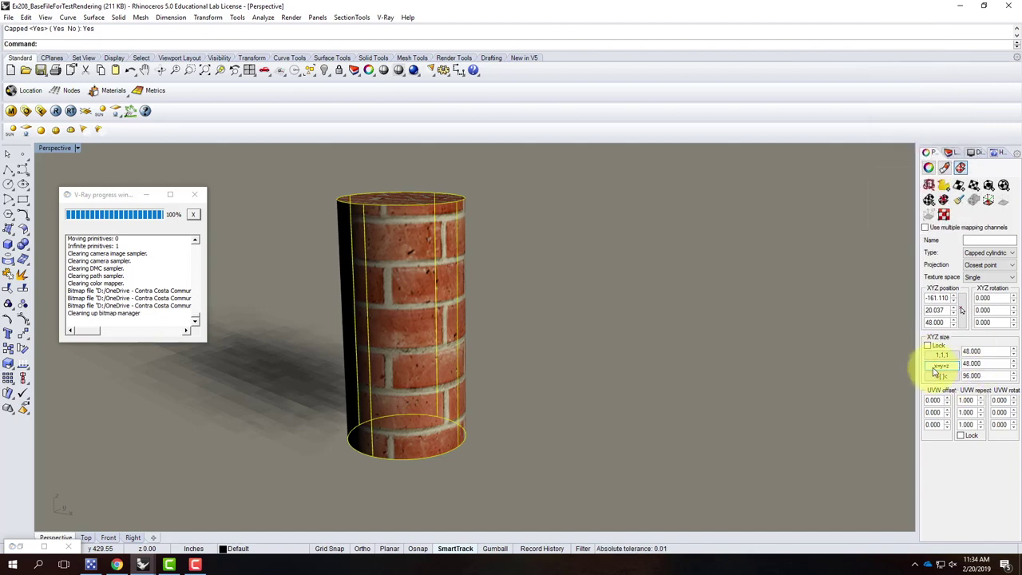
Try a different texture mapping on the cylinder, then undo it.
left_click(953, 366)
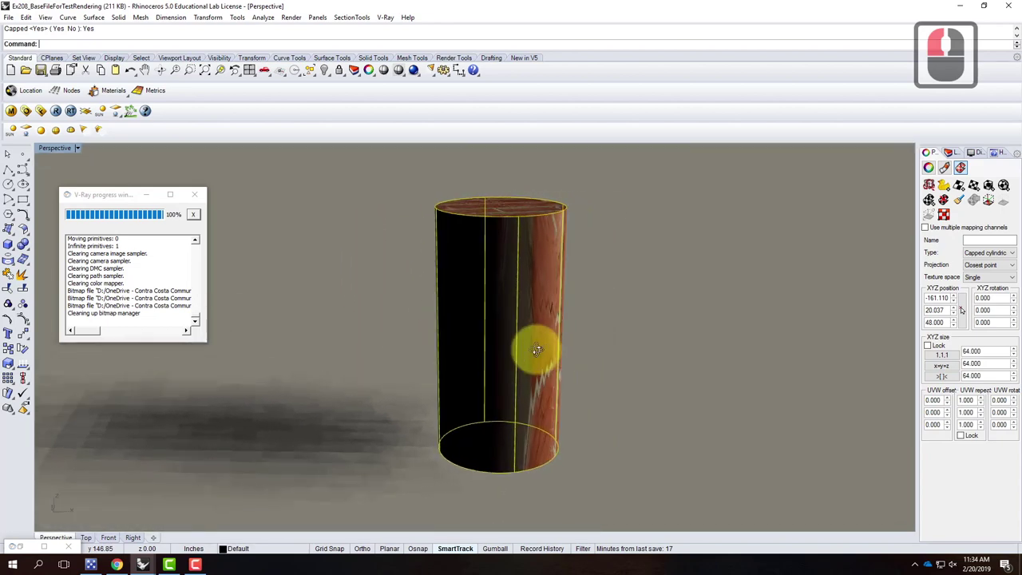
right_click(544, 350)
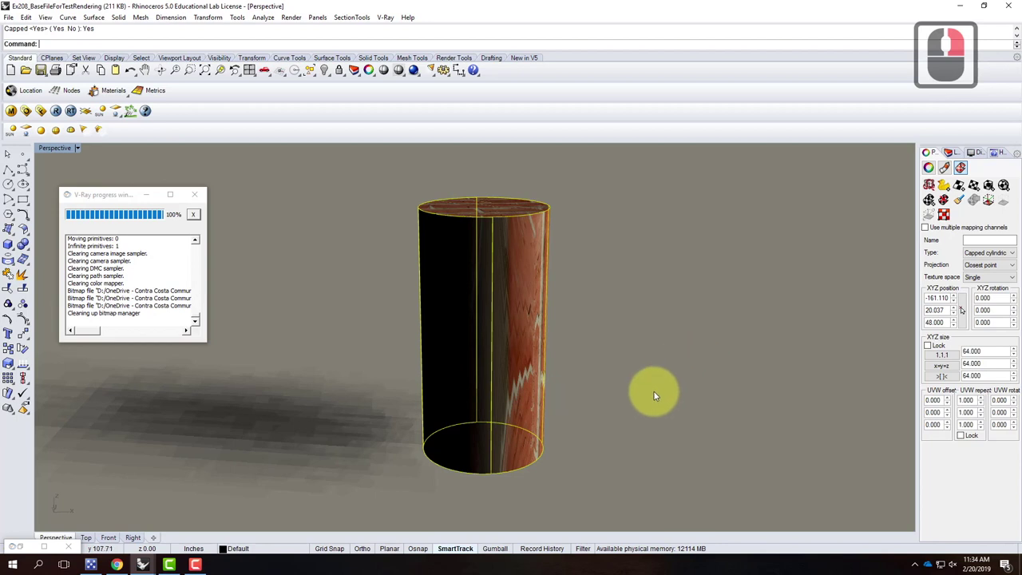
right_click(964, 390)
key("ctrl+z")
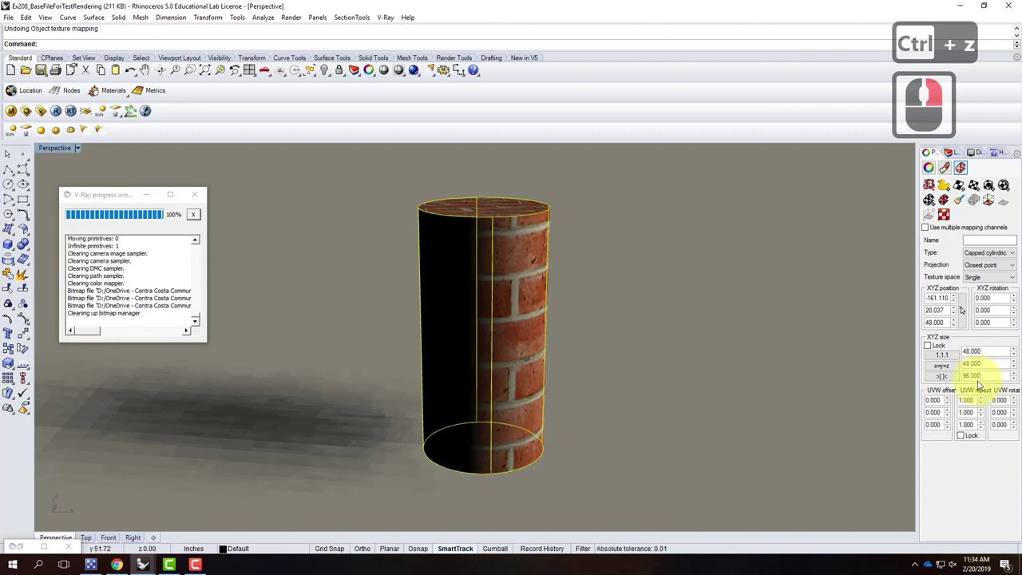
Lock the repeat values and set the cylinder's brick repeat to 4.0.
left_click(966, 440)
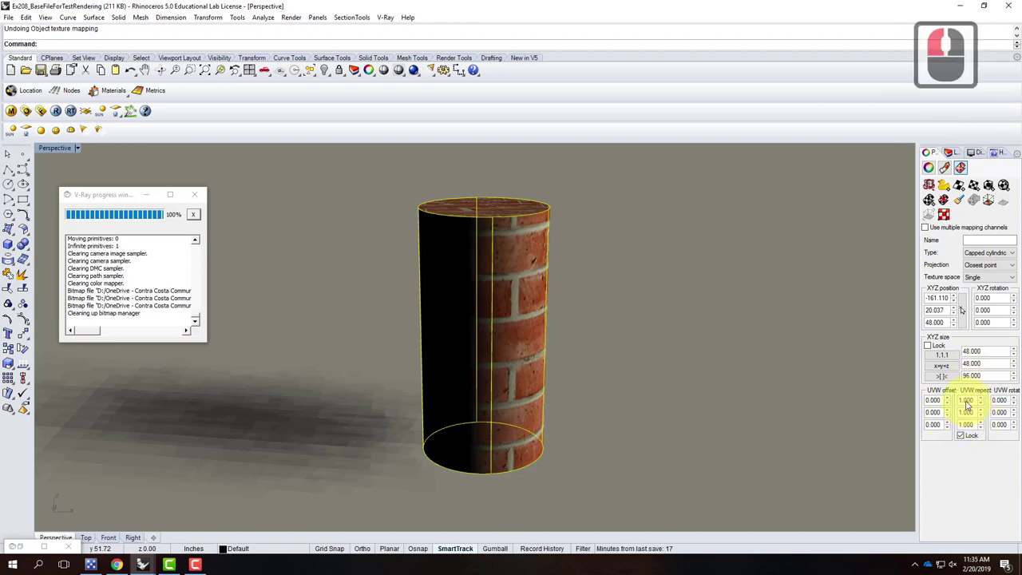
left_click(1004, 400)
type("4.0")
key("Tab")
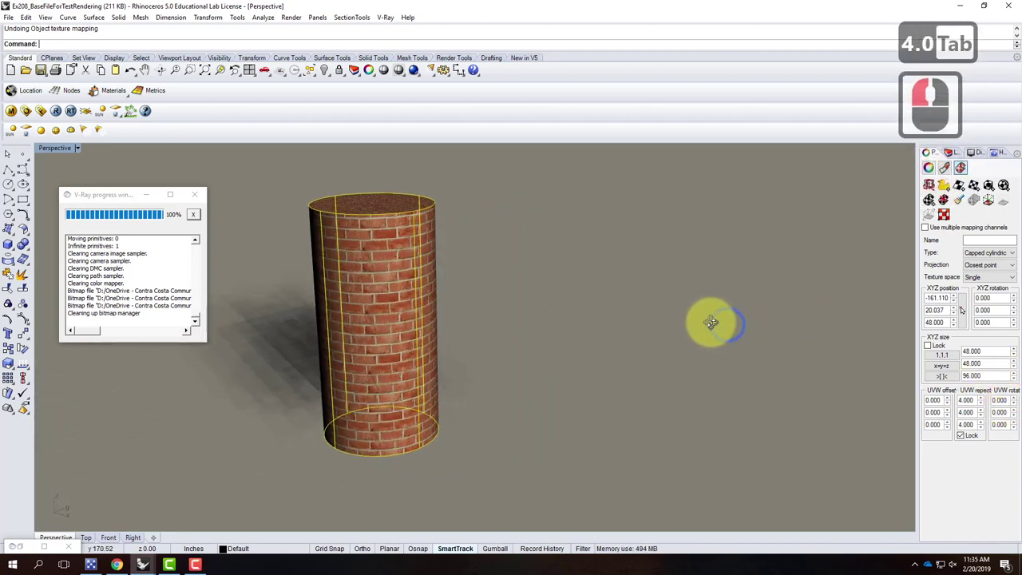
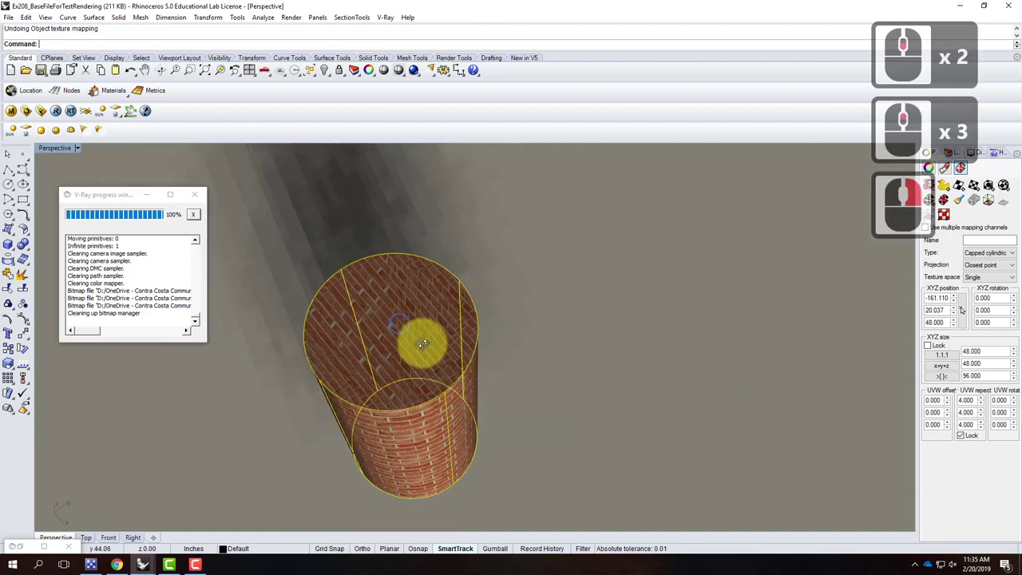
Explode the cylinder into separate surfaces.
right_click(456, 338)
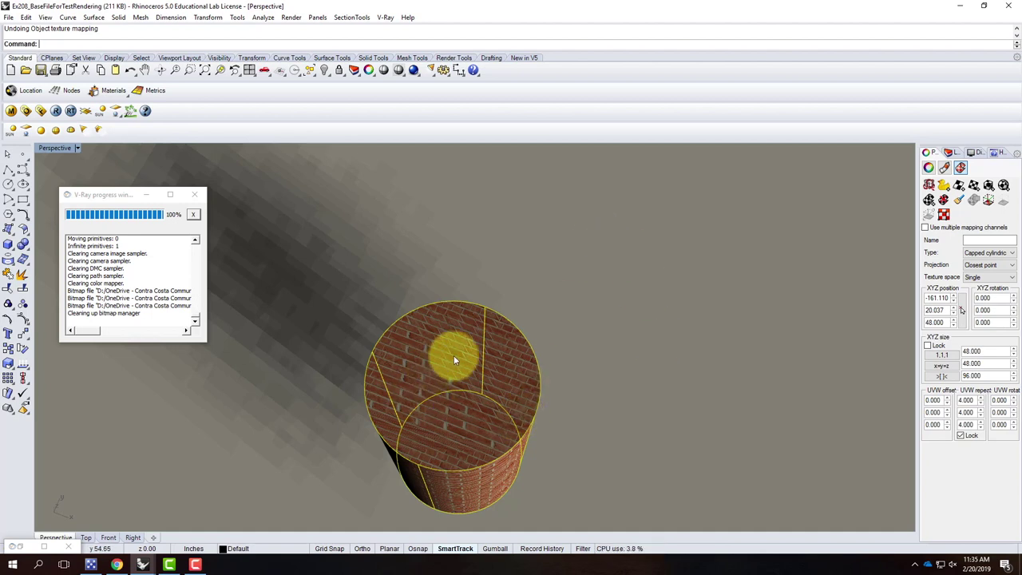
type("explo")
key("Return")
left_click(576, 356)
key("Return")
Select the top cap surface and set its texture repeat to 2.5.
left_click(442, 362)
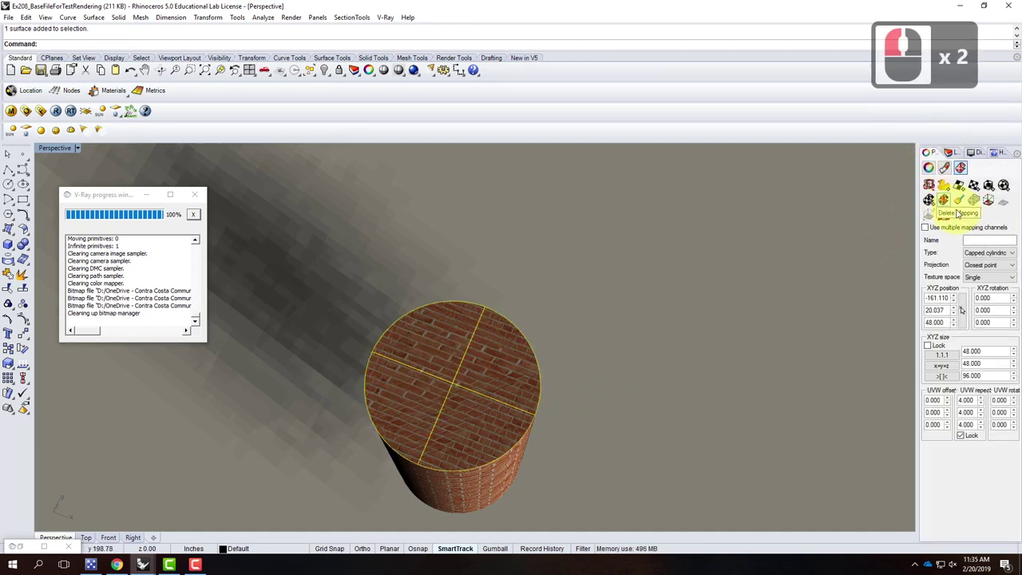
left_click_drag(948, 200, 972, 185)
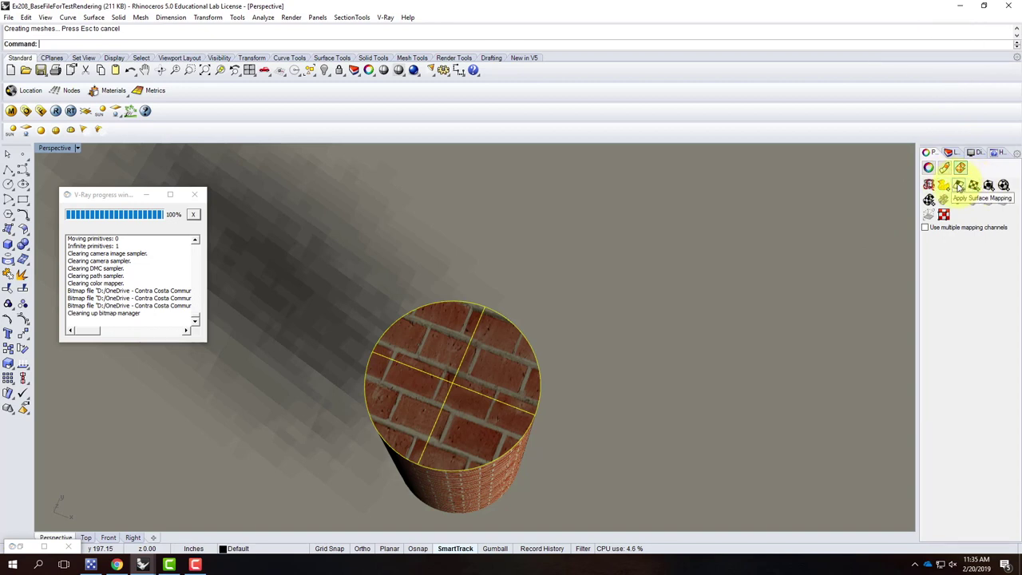
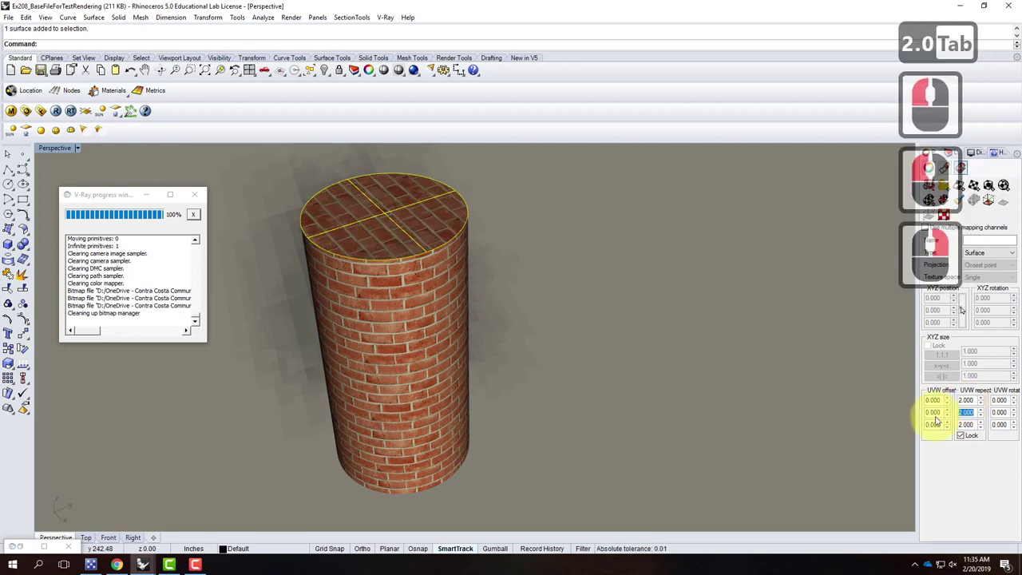
type("2.02.5")
key("Tab")
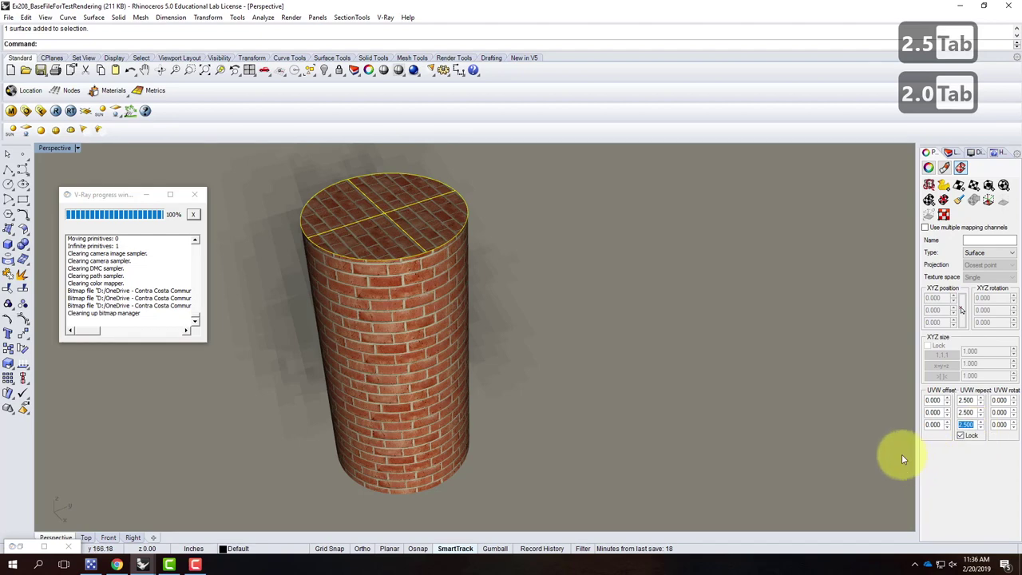
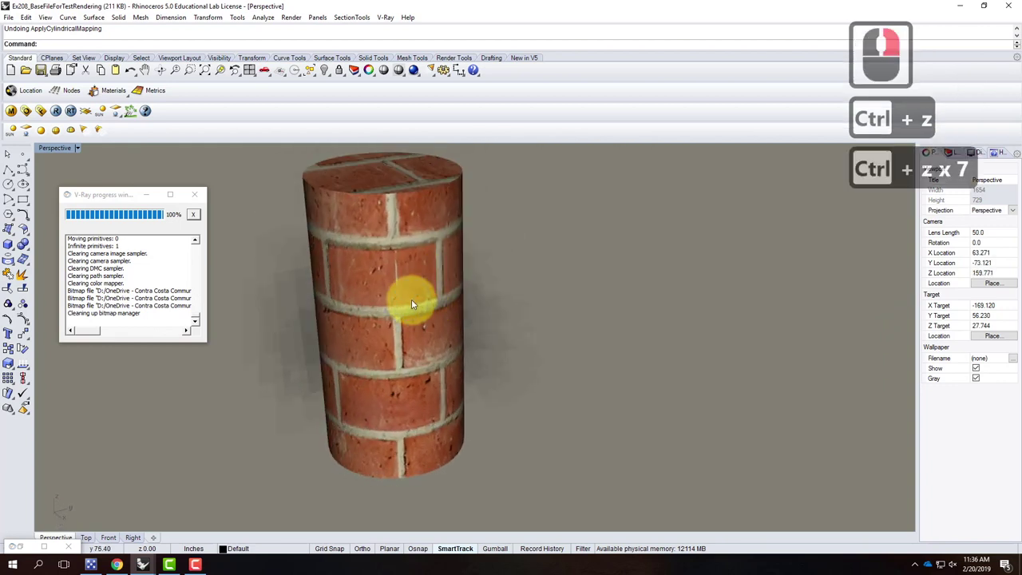
Open and close the V-Ray material editor, then bring the hidden objects back into view.
left_click(15, 119)
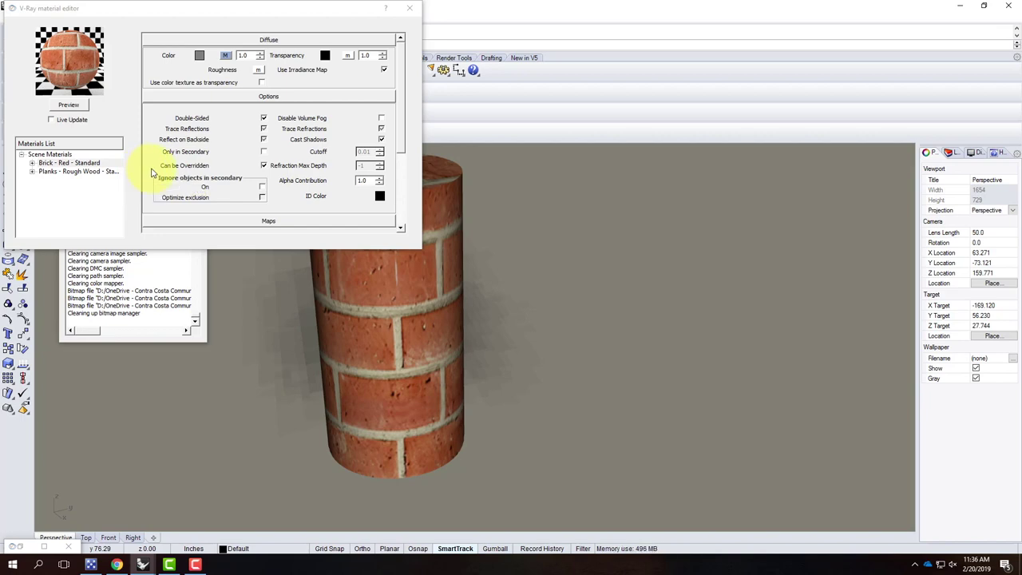
left_click(534, 210)
type("hide")
key("Return")
left_click(635, 337)
type("l")
key("Return")
key("Return")
Hide the cylinder, box, wall, cone and pyramid so only the sphere remains.
type("how")
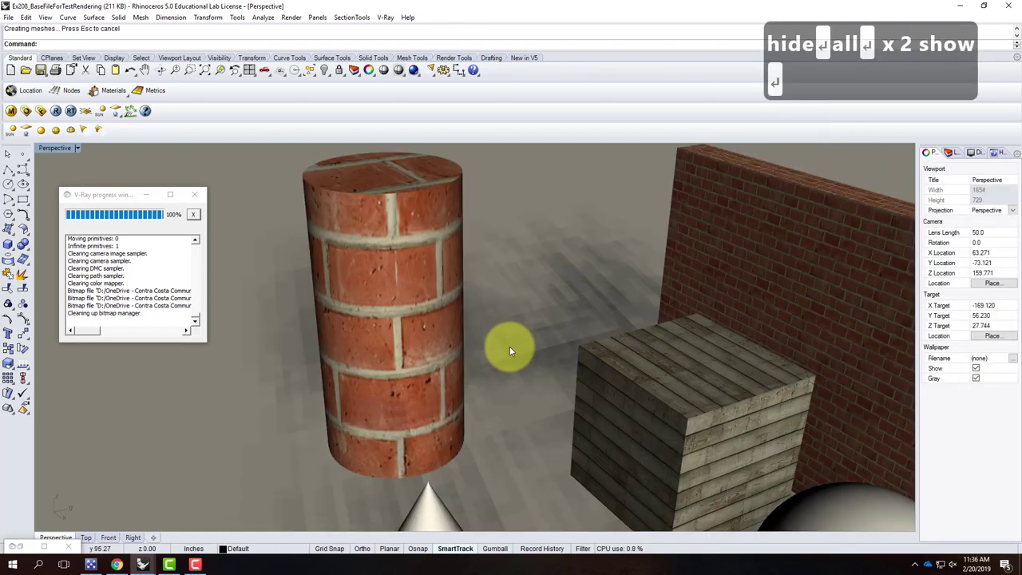
left_click(521, 335)
left_click(521, 339)
left_click(653, 332)
left_click(488, 409)
left_click(531, 471)
left_click(546, 482)
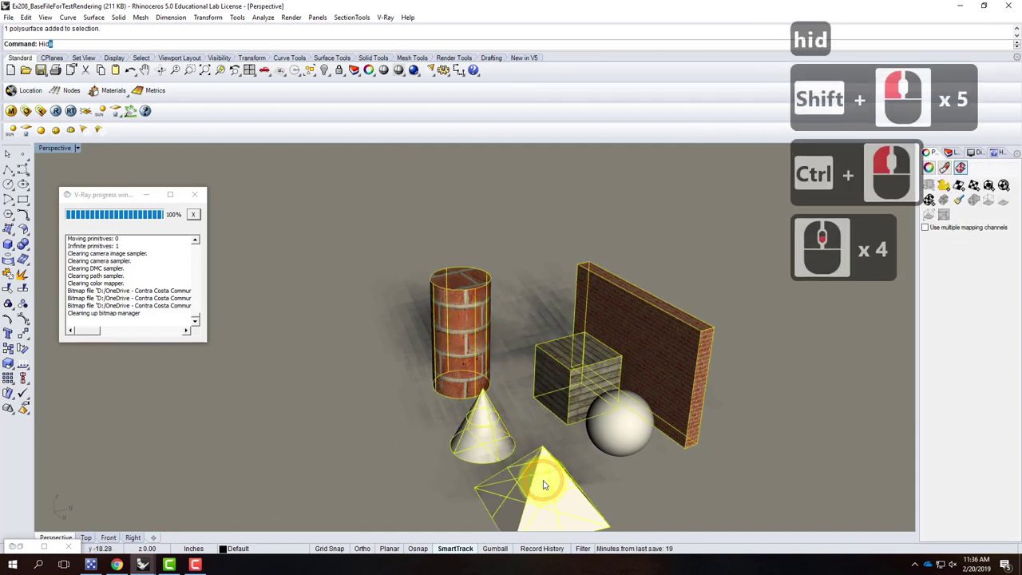
key("Return")
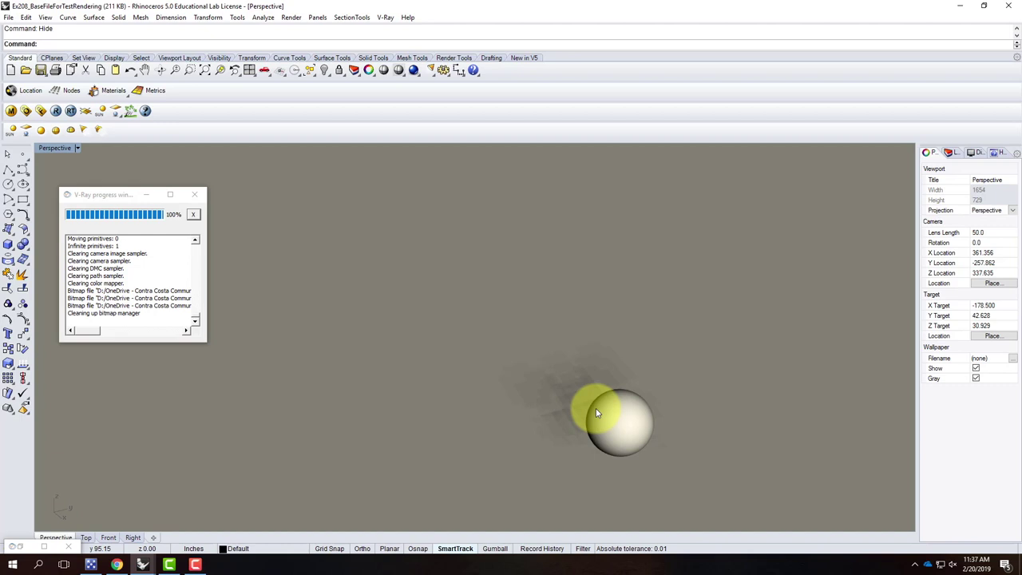
Select the sphere and zoom the view onto it.
left_click(606, 411)
type("z")
key("Return")
With the sphere selected, choose Planks - Rough Wood in the V-Ray material editor to apply it.
key("Return")
key("Escape")
left_click(471, 252)
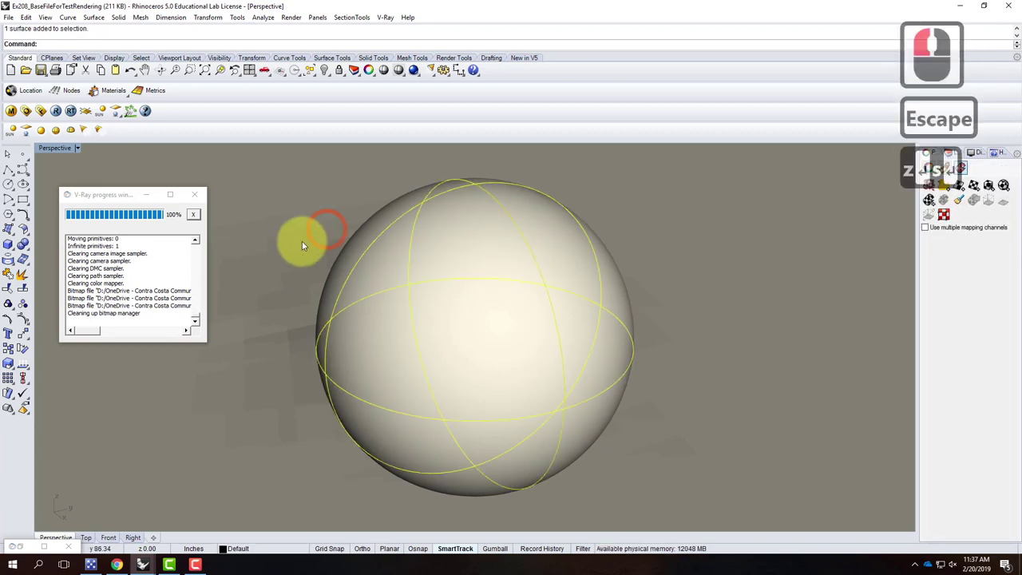
right_click(59, 148)
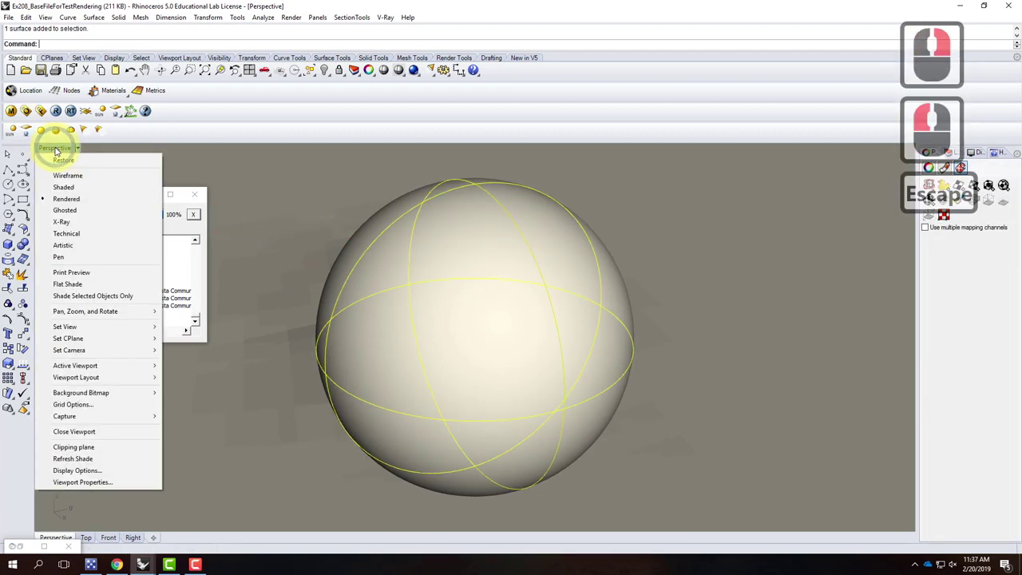
left_click(61, 149)
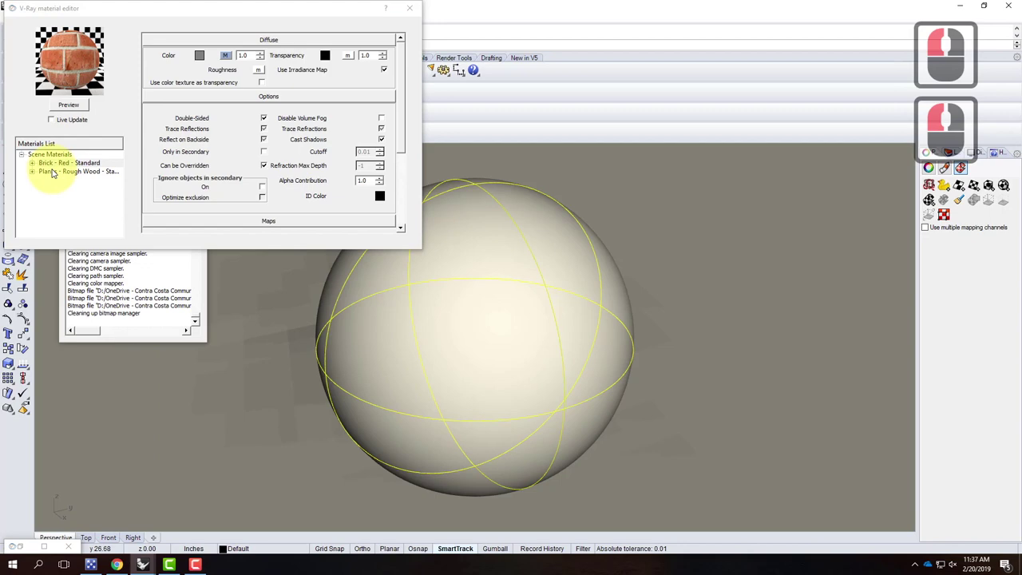
right_click(55, 172)
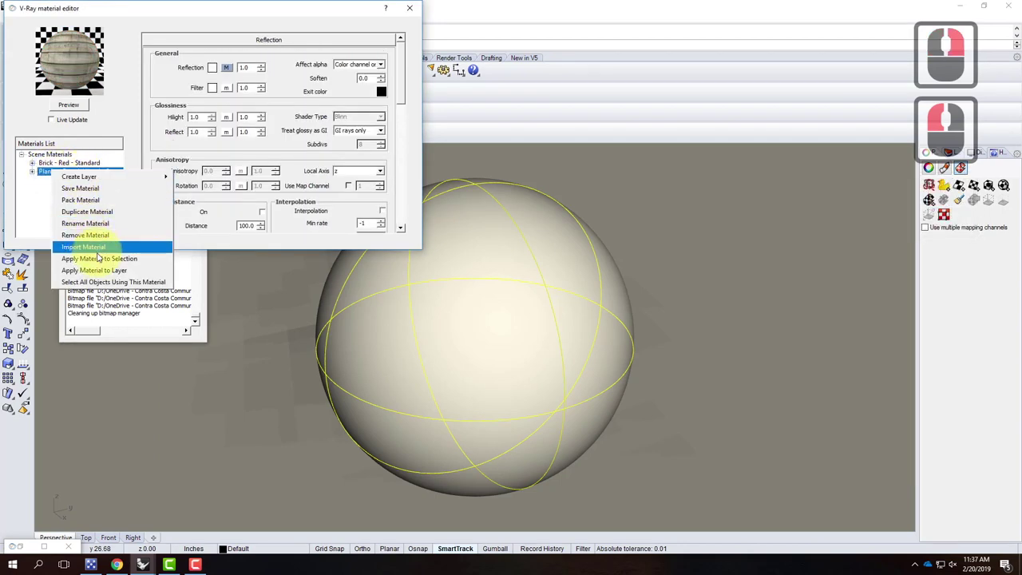
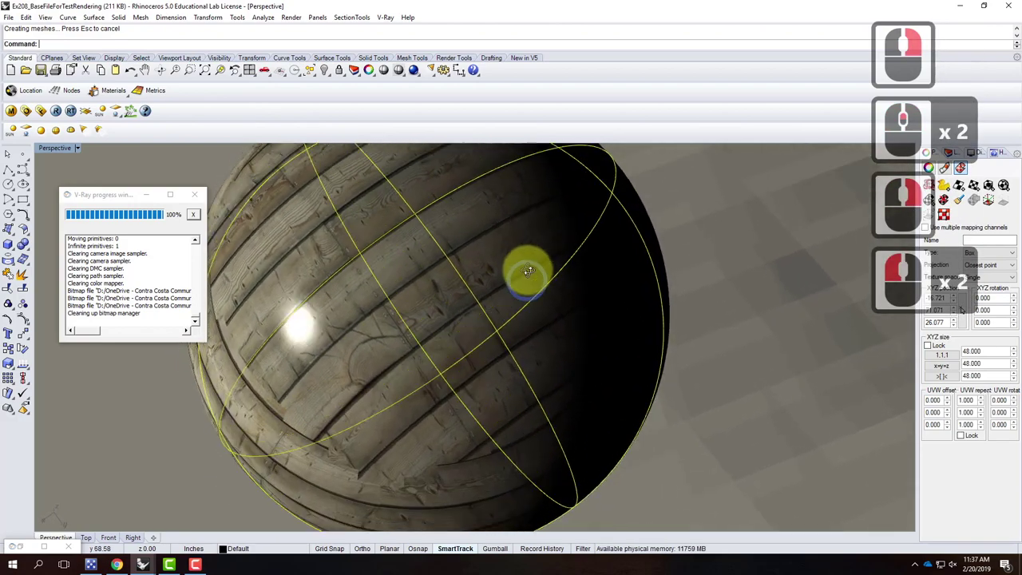
Orbit around the sphere to inspect how the wood planks wrap it.
right_click(480, 265)
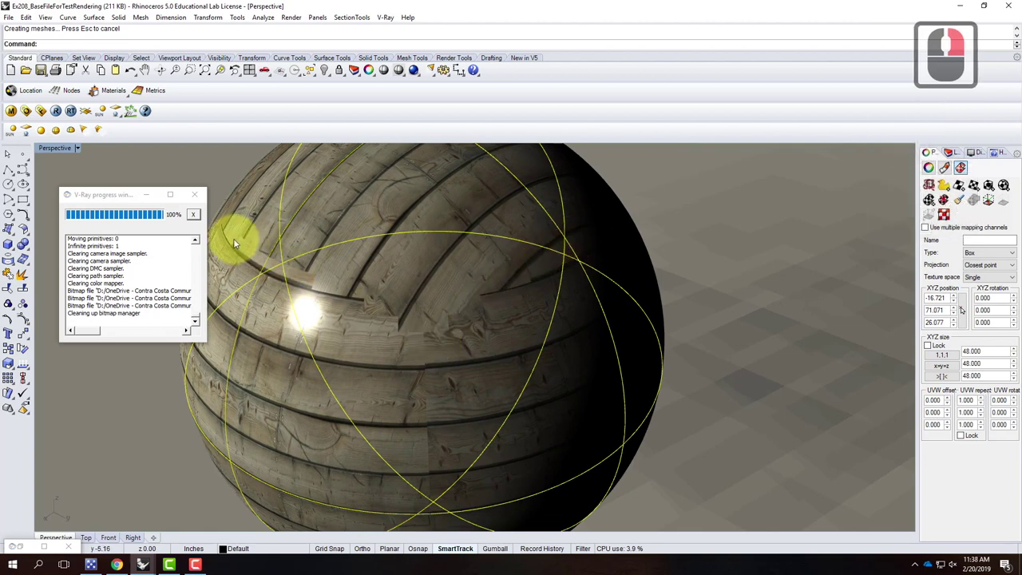
left_click_drag(463, 312, 430, 344)
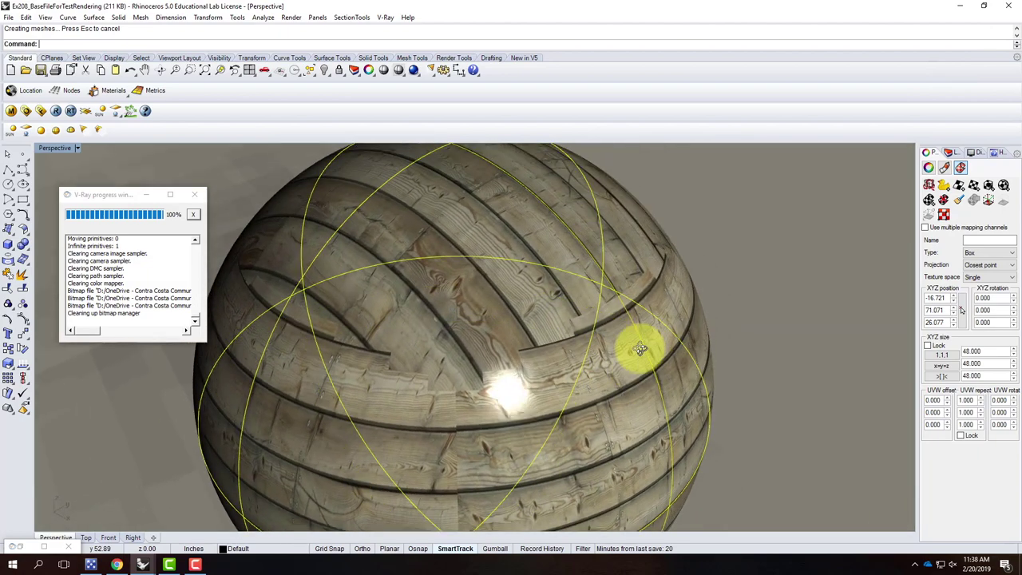
left_click_drag(628, 352, 431, 208)
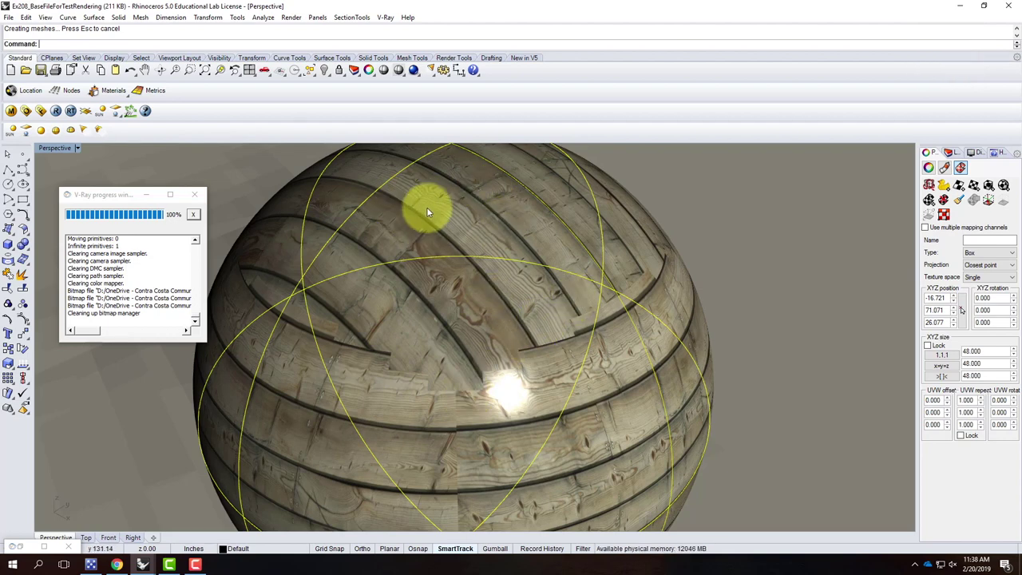
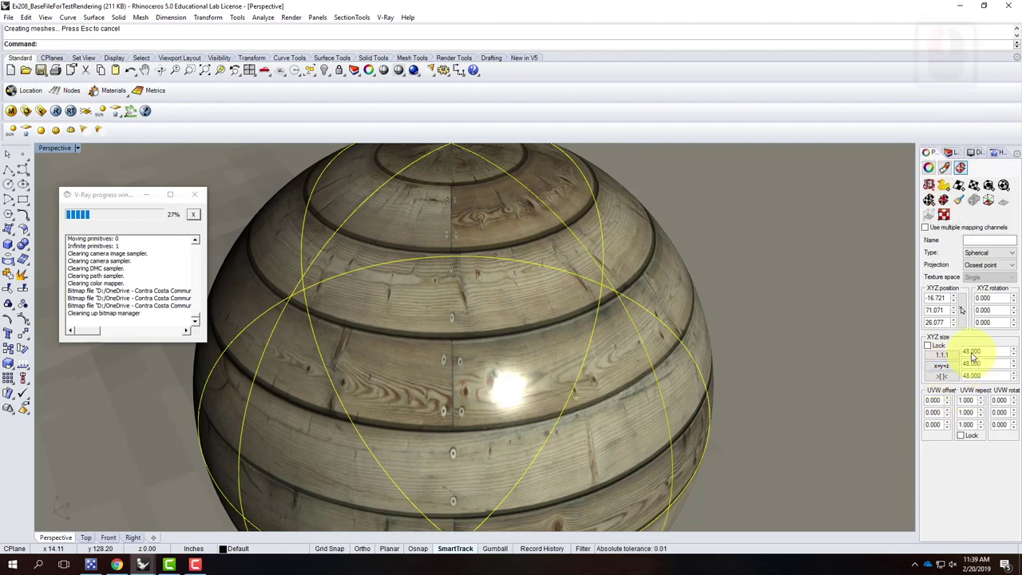
Lock the sphere's texture repeat values together and set the repeat to 2.0.
left_click(954, 368)
left_click(976, 436)
left_click(984, 402)
type("2.0")
key("Tab")
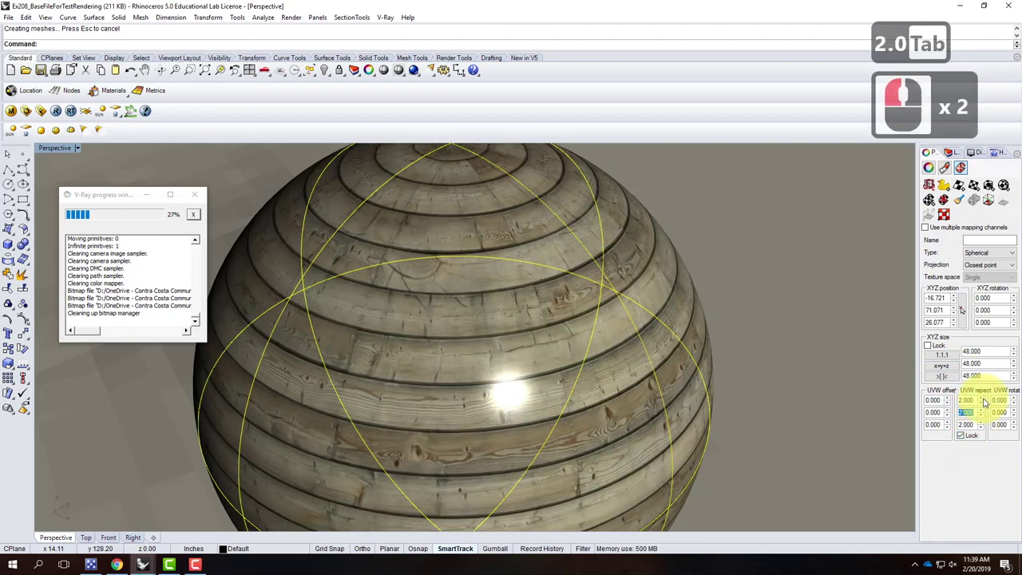
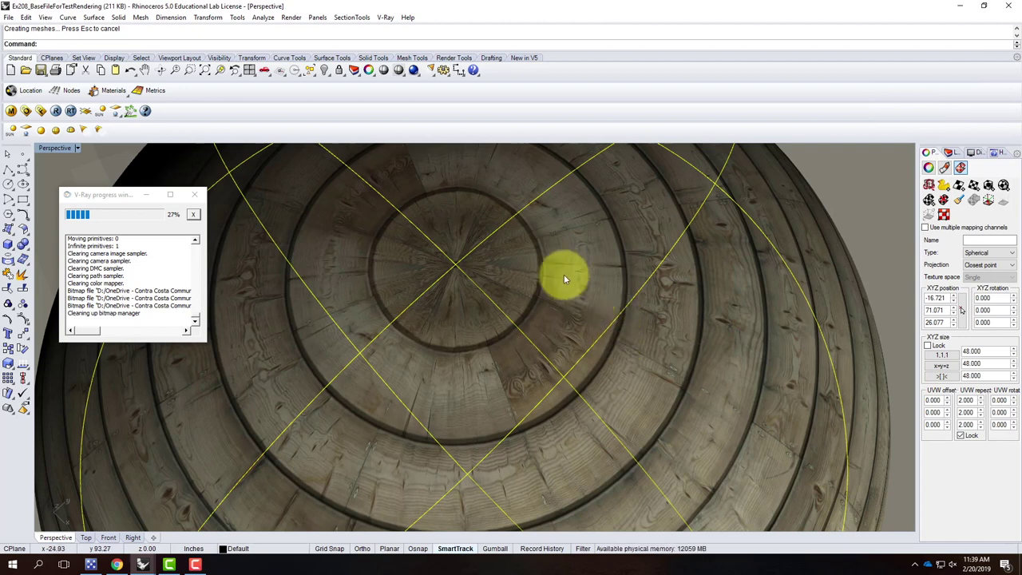
Orbit over the sphere and zoom out to view the denser plank rings as a whole.
right_click(605, 283)
right_click(611, 321)
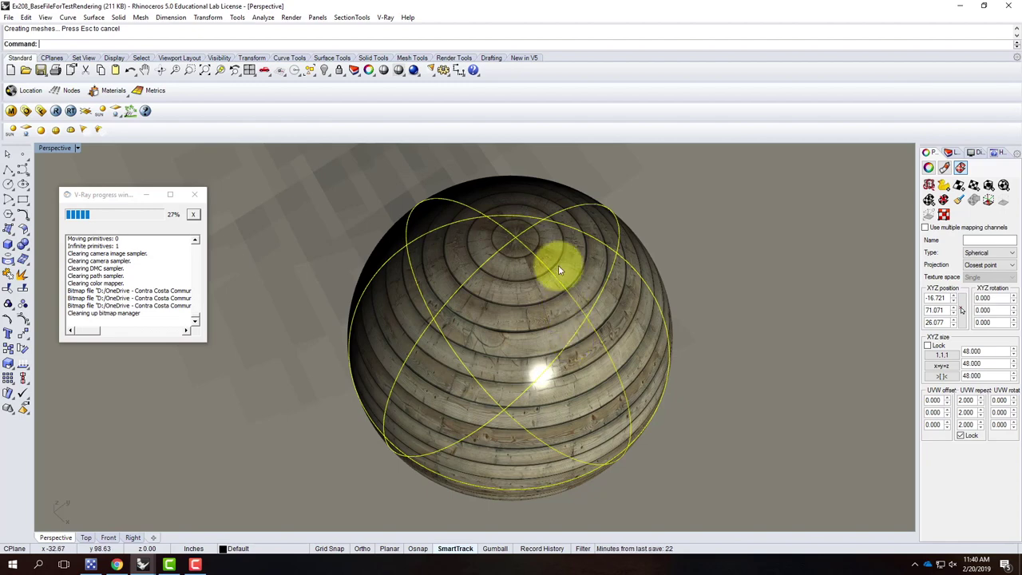
middle_click(570, 263)
middle_click(585, 269)
right_click(531, 250)
middle_click(549, 241)
middle_click(569, 273)
middle_click(570, 276)
middle_click(584, 289)
middle_click(606, 302)
middle_click(431, 230)
middle_click(429, 233)
middle_click(539, 283)
middle_click(541, 283)
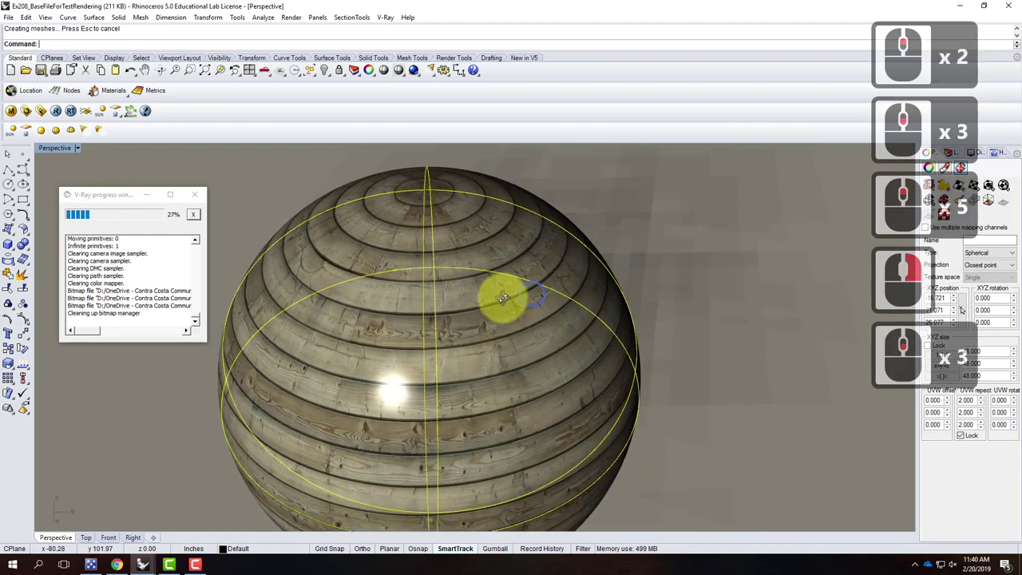
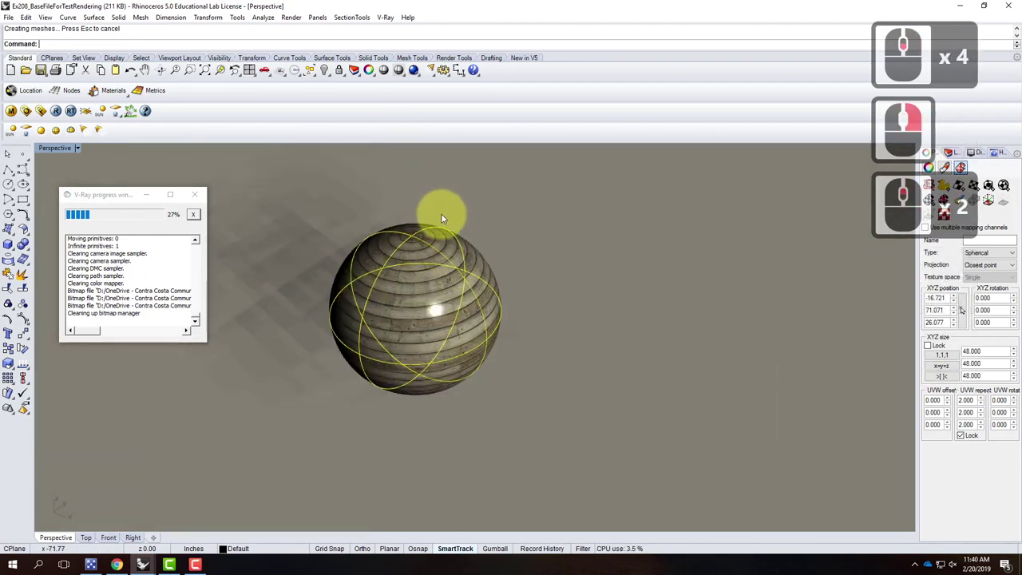
Reveal all the hidden sample shapes again with Show.
key("Escape")
type("show")
key("Return")
middle_click(612, 346)
middle_click(611, 347)
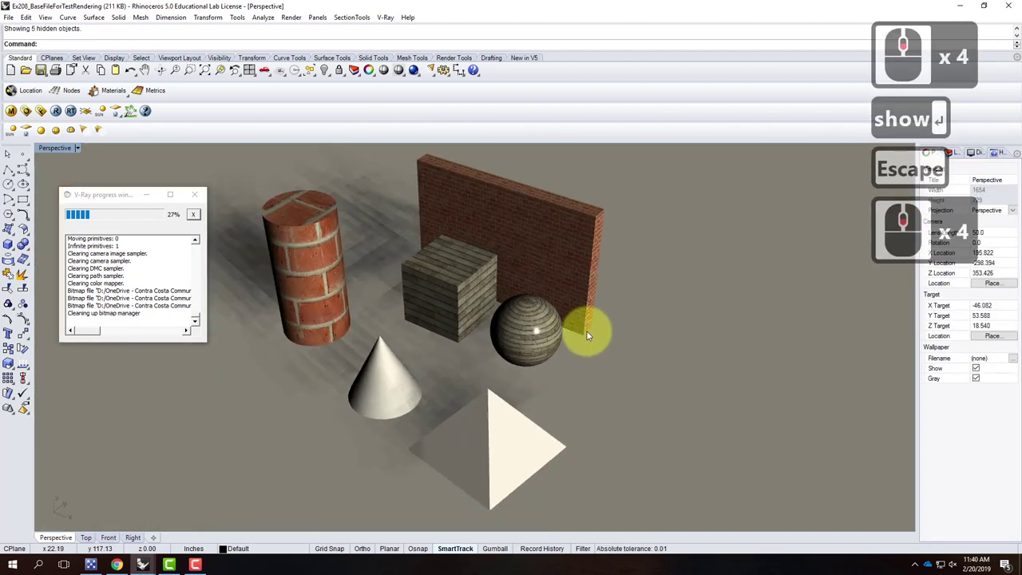
Select the other shapes and hide them so only the cone stays visible.
left_click(395, 388)
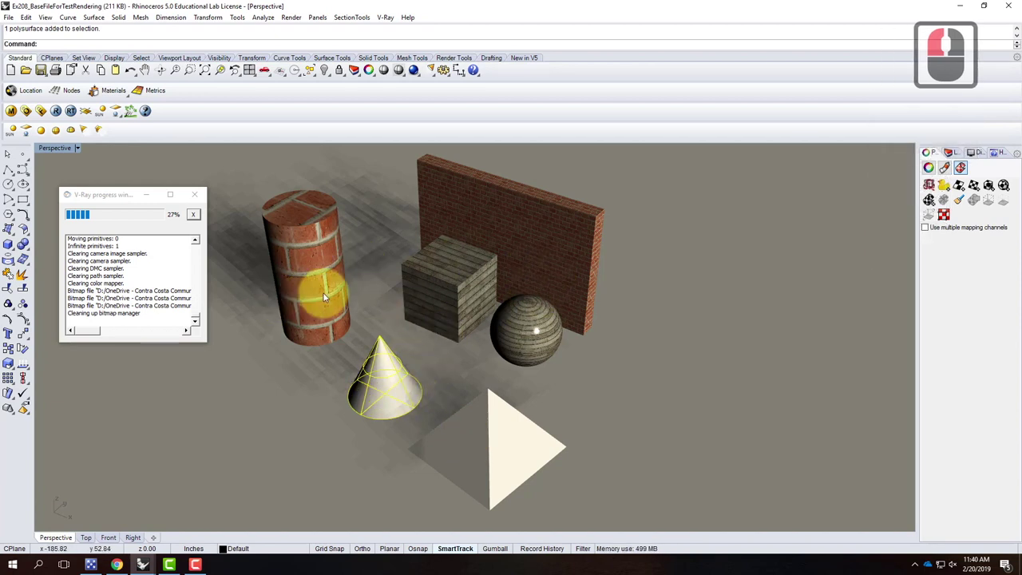
left_click(315, 290)
left_click(481, 305)
left_click(538, 263)
double_click(546, 310)
double_click(526, 445)
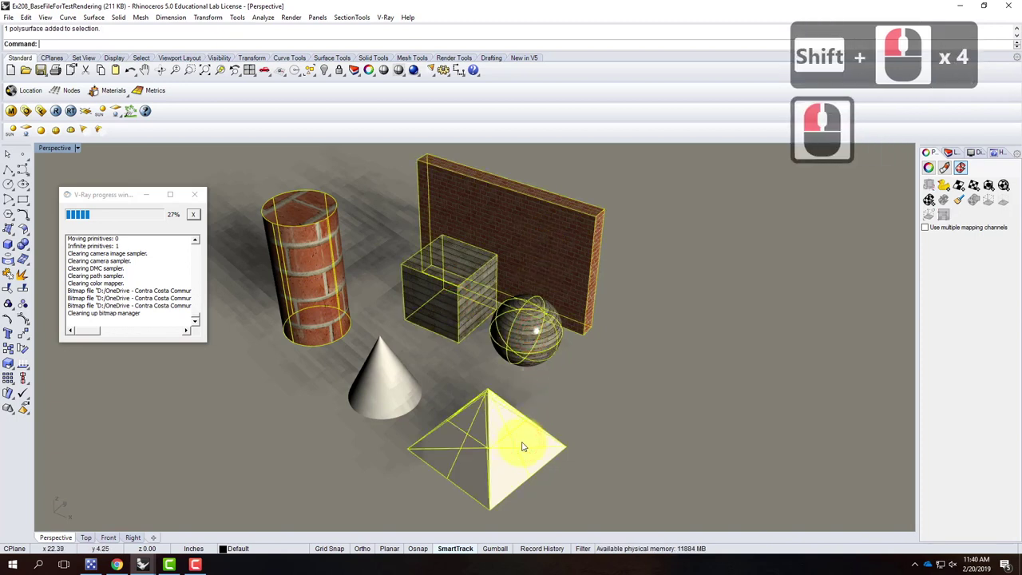
key("Return")
type("e")
key("Return")
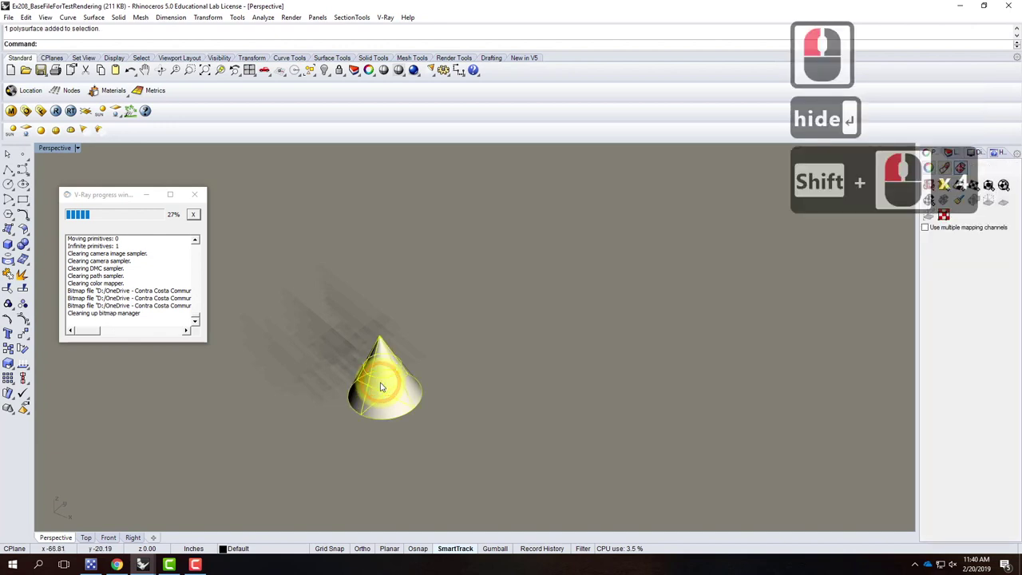
key("Return")
Zoom to the cone and apply the Brick - Red - Standard V-Ray material to it.
left_click(498, 275)
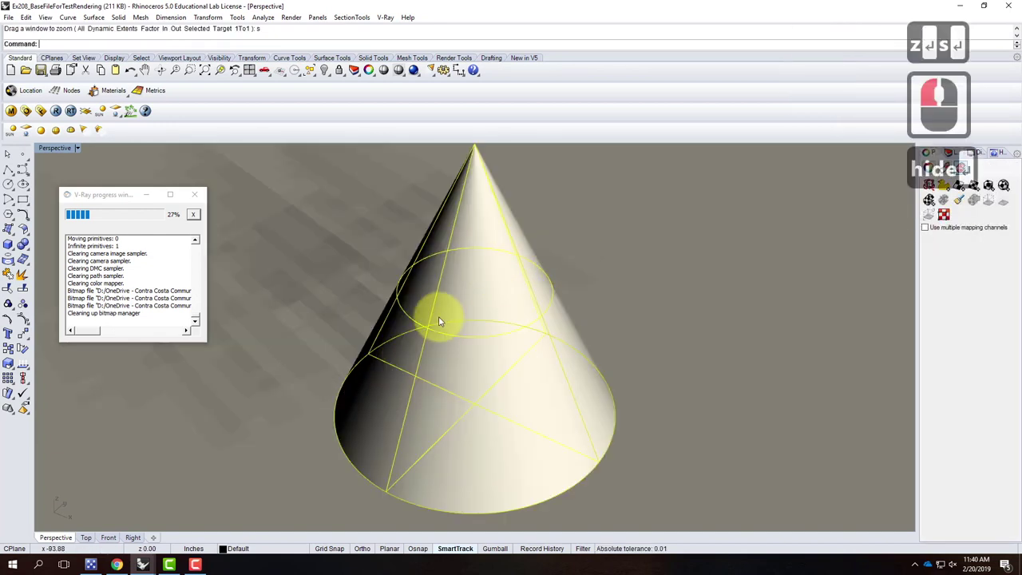
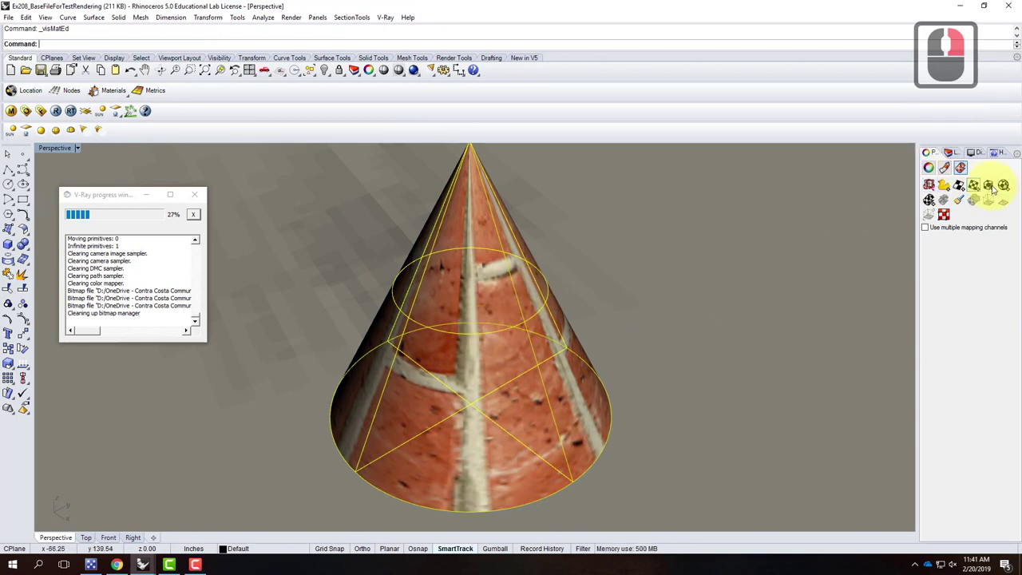
left_click_drag(1015, 186, 1019, 190)
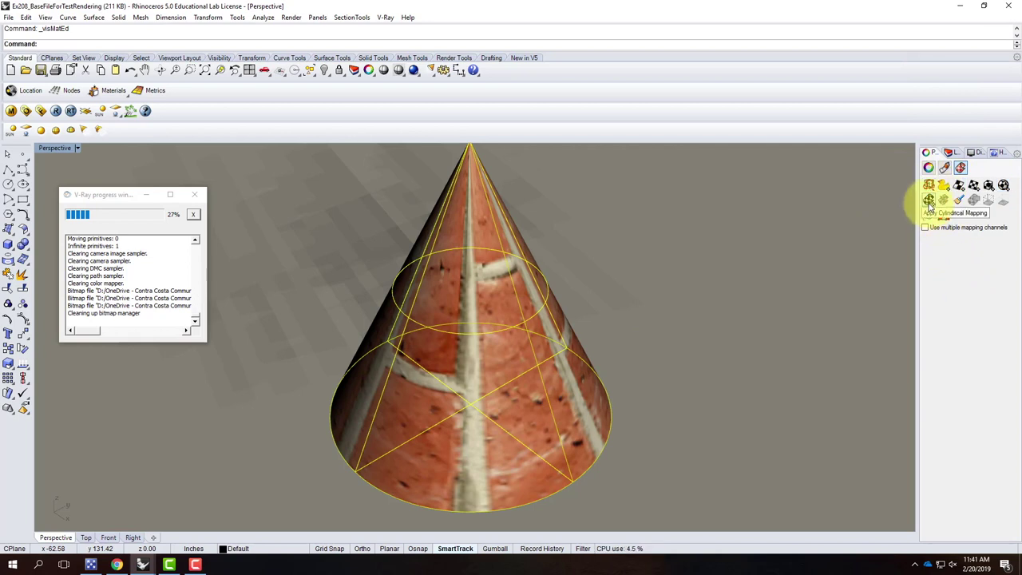
Apply cylindrical mapping to the cone using its bounding box, world coordinates and a capped cylinder.
left_click(933, 204)
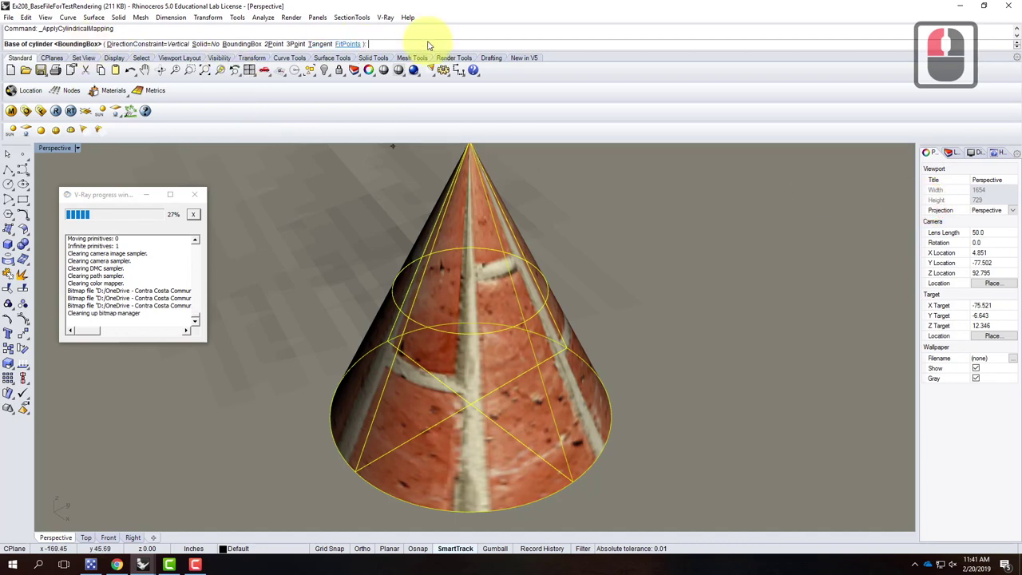
key("Return")
key("Return")
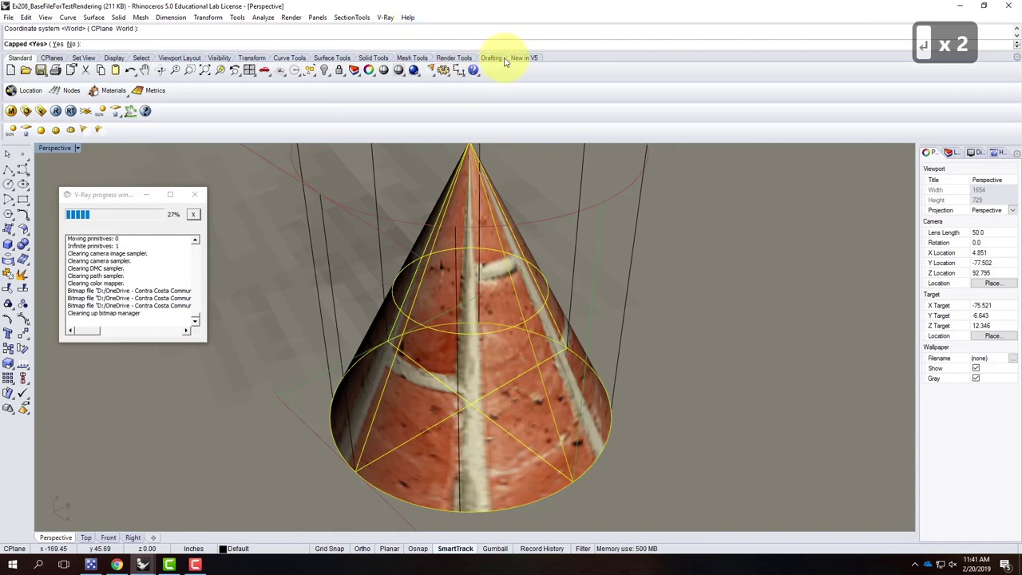
key("Return")
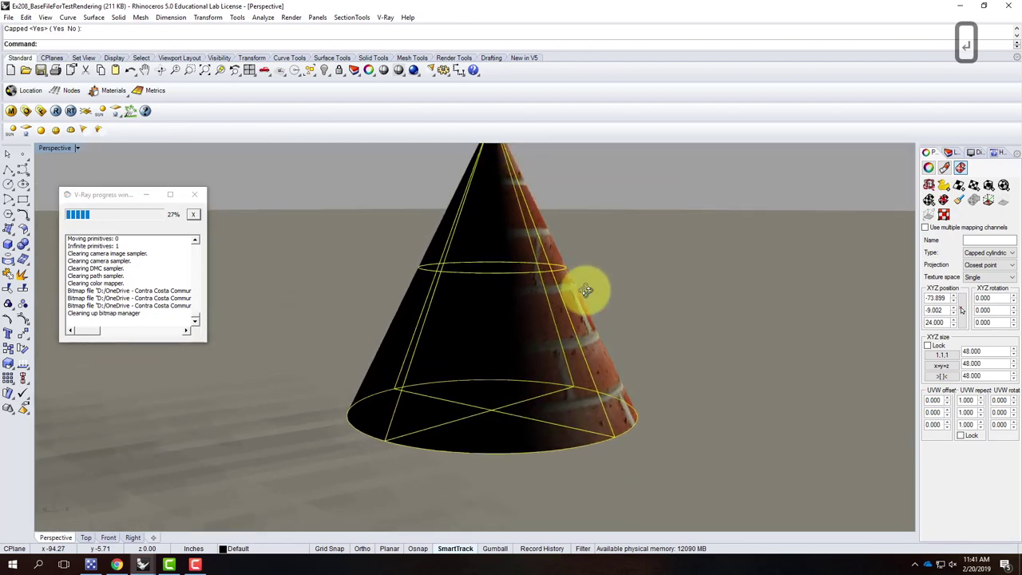
right_click(421, 334)
right_click(442, 343)
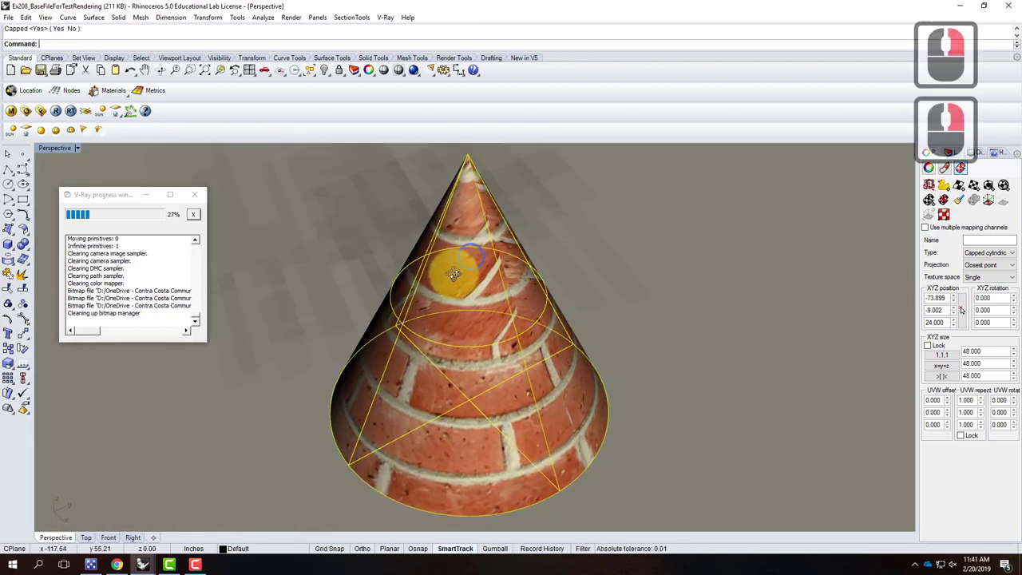
right_click(457, 321)
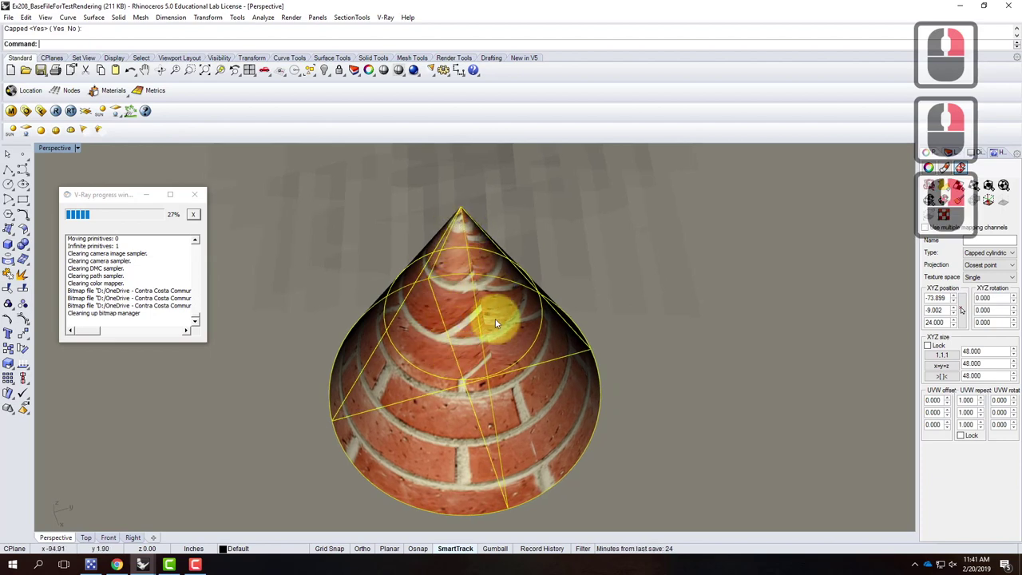
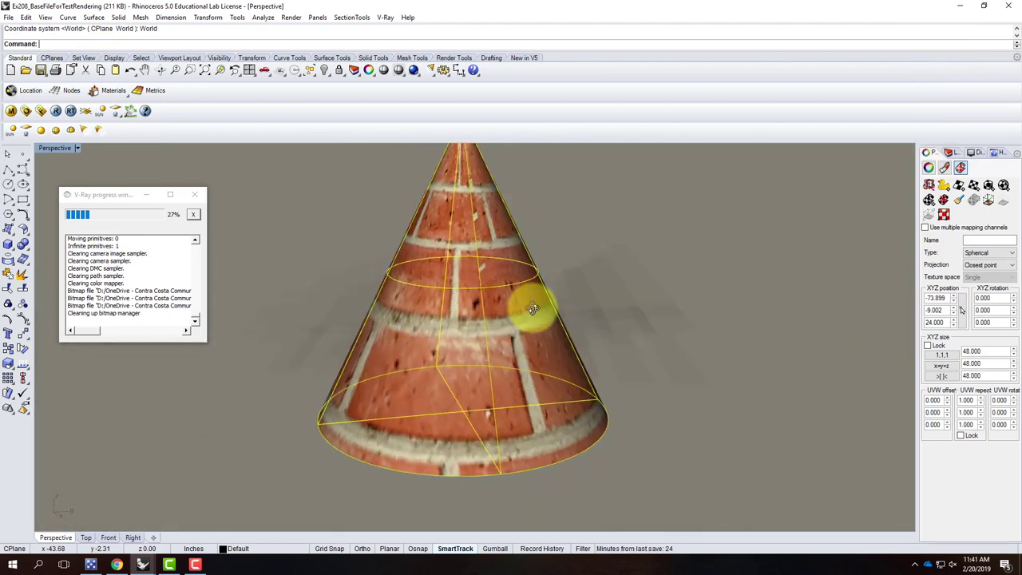
right_click(535, 330)
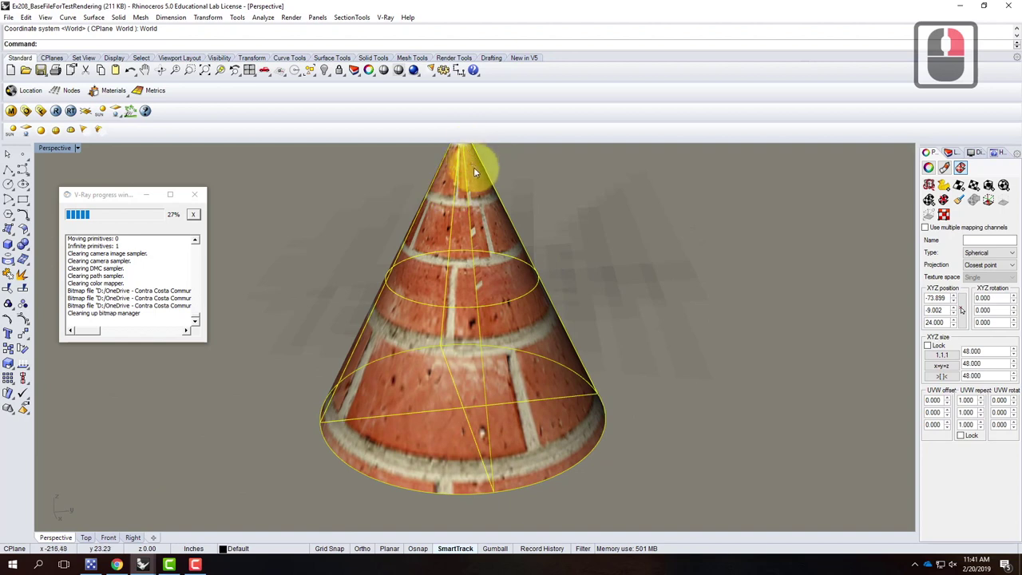
Lock the brick texture repeat values together and set the repeat to 3.0.
left_click(973, 420)
left_click(983, 406)
type("3.0")
key("Tab")
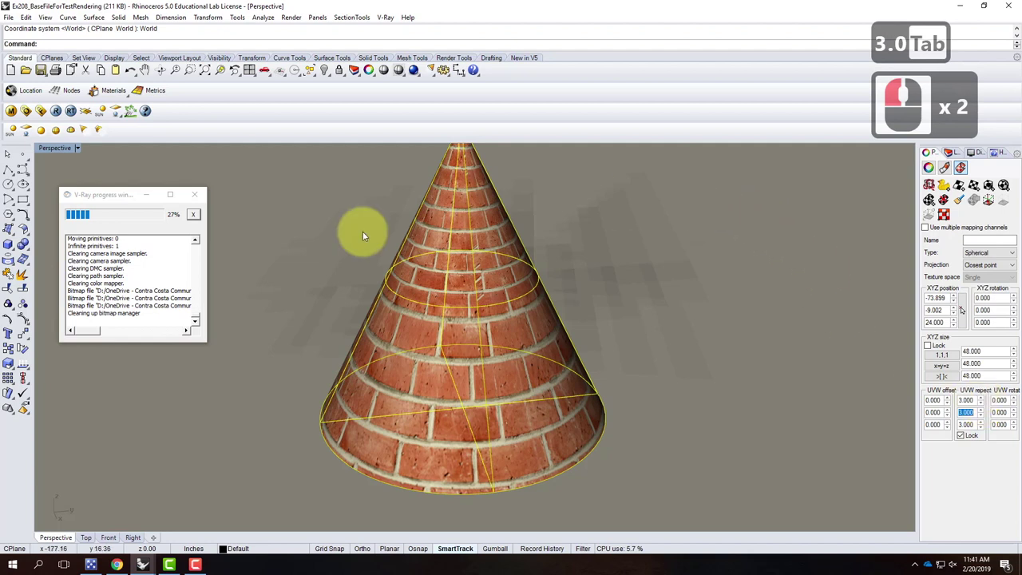
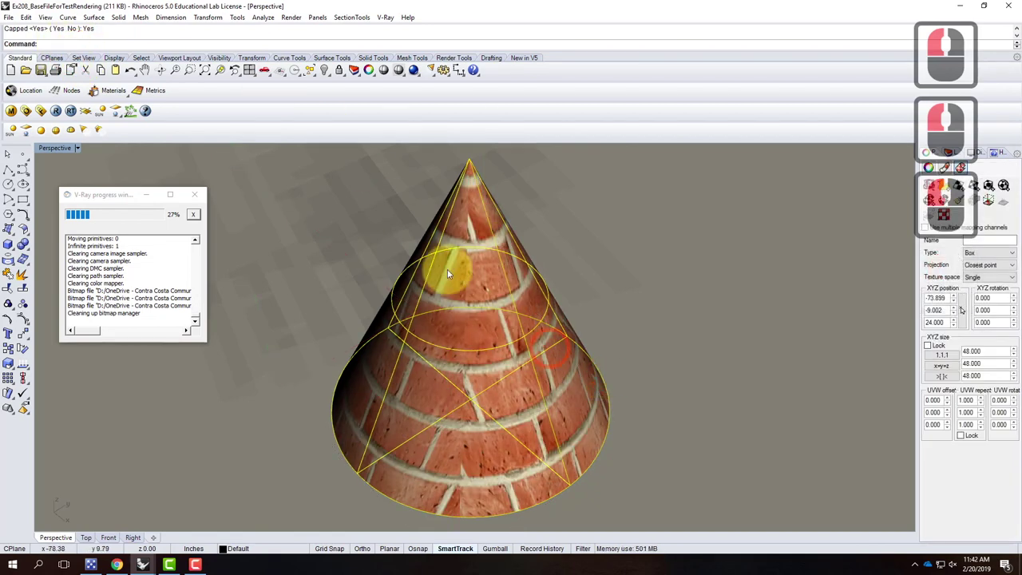
Undo the box mapping tried on the brick cone, orbiting to check the result.
key("ctrl+z")
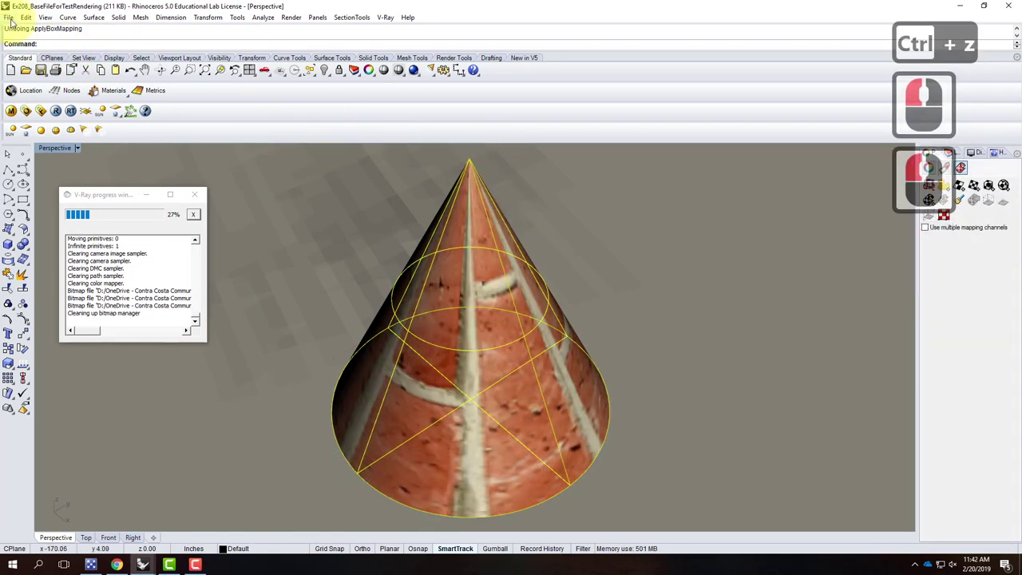
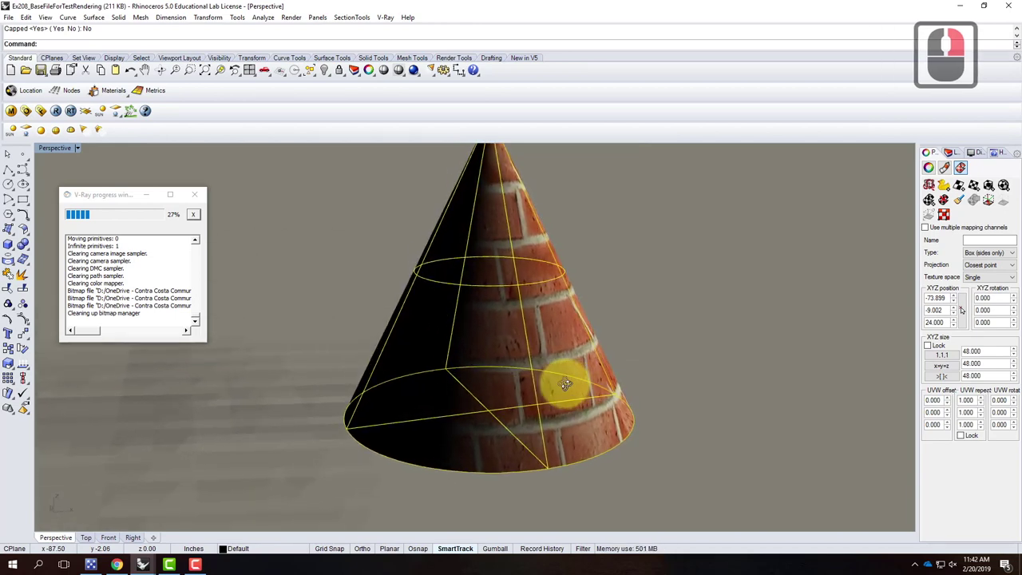
right_click(570, 388)
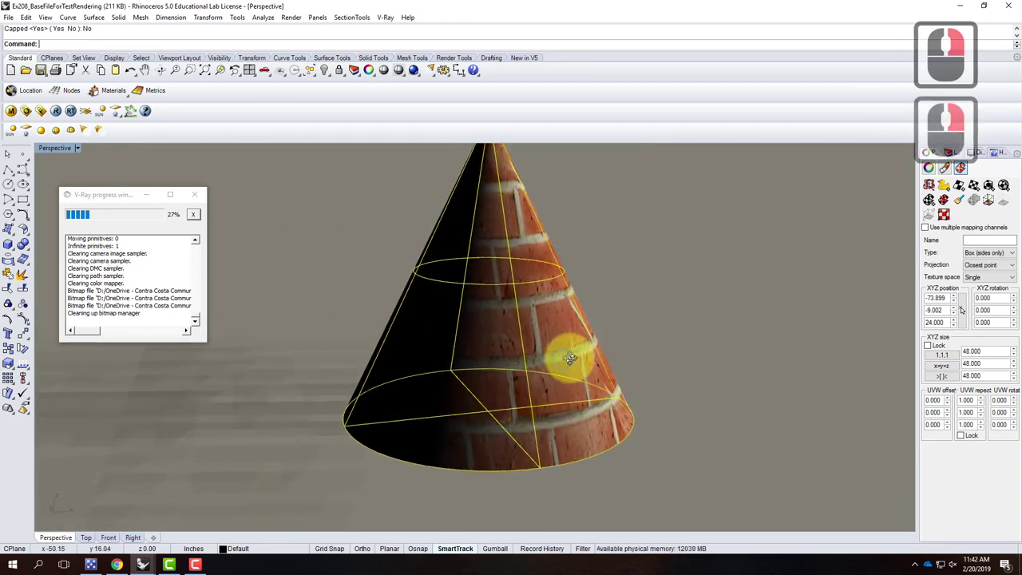
right_click(543, 353)
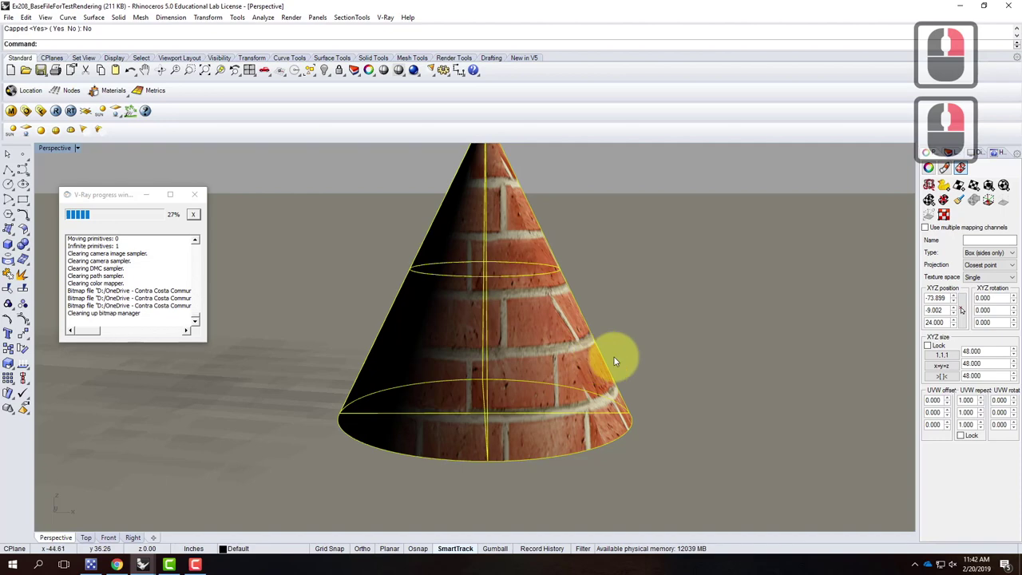
key("ctrl+z")
right_click(672, 374)
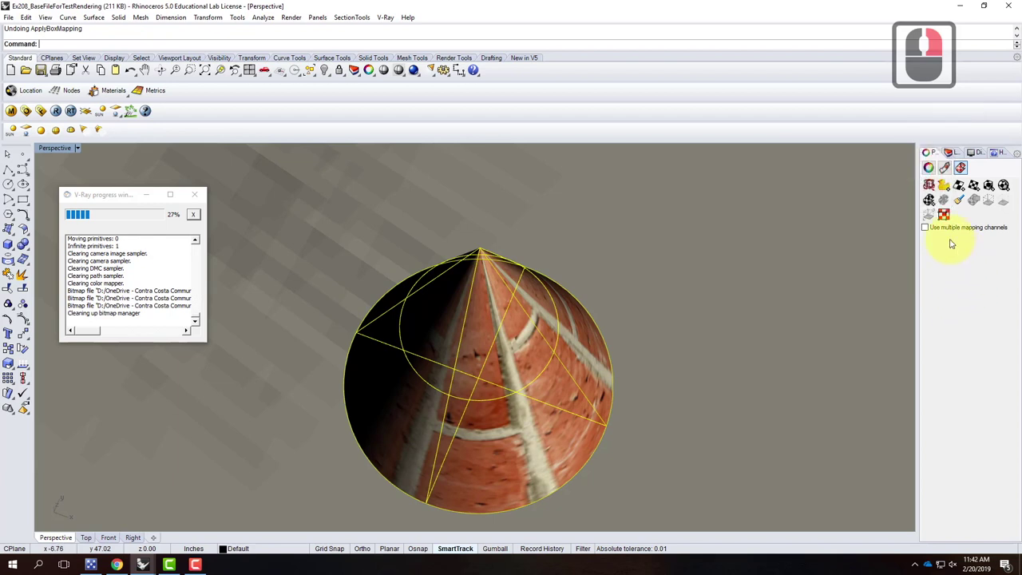
left_click_drag(954, 241, 979, 264)
right_click(989, 264)
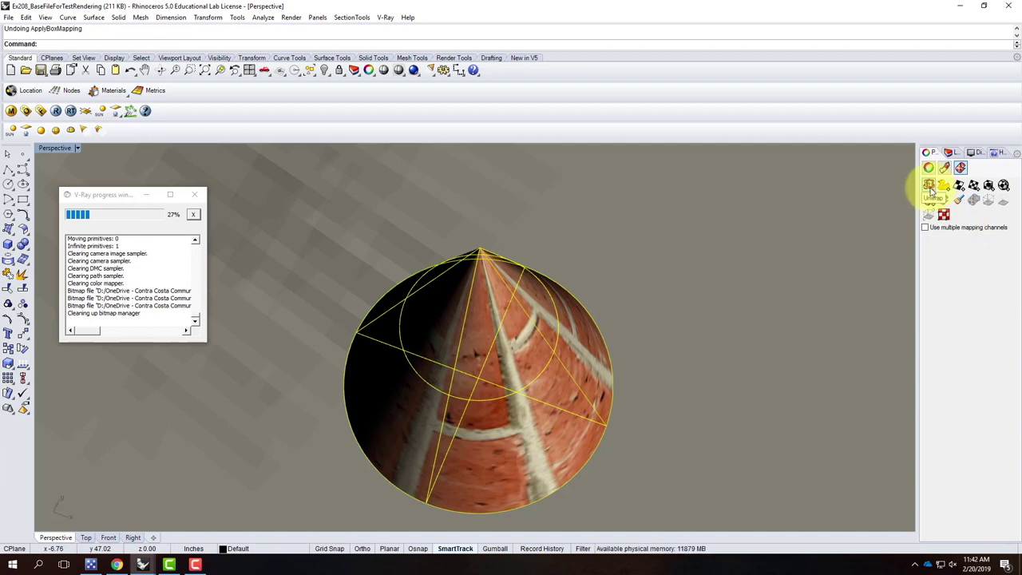
Unwrap the cone's UV coordinates along a seam edge running to its apex.
left_click(934, 187)
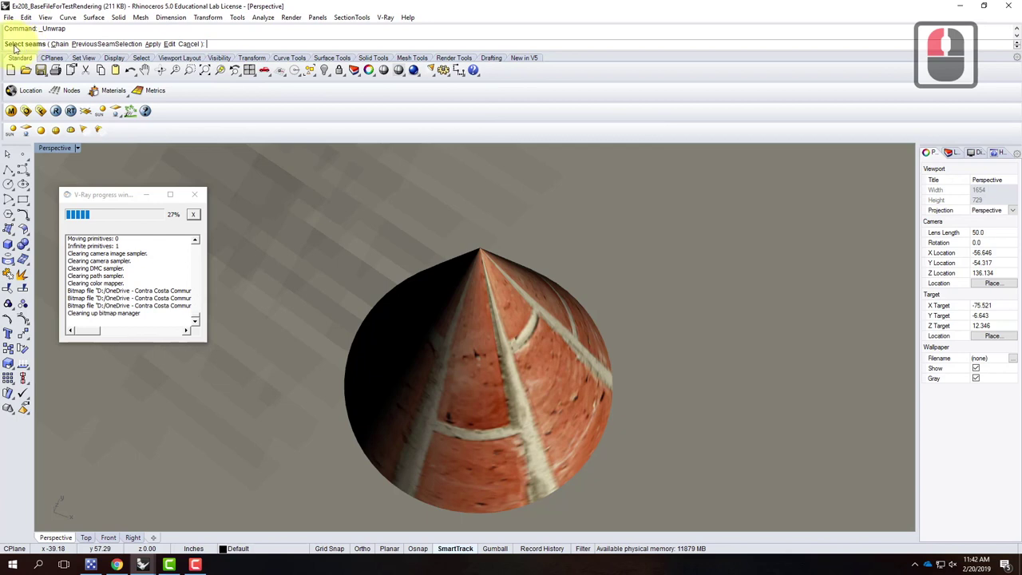
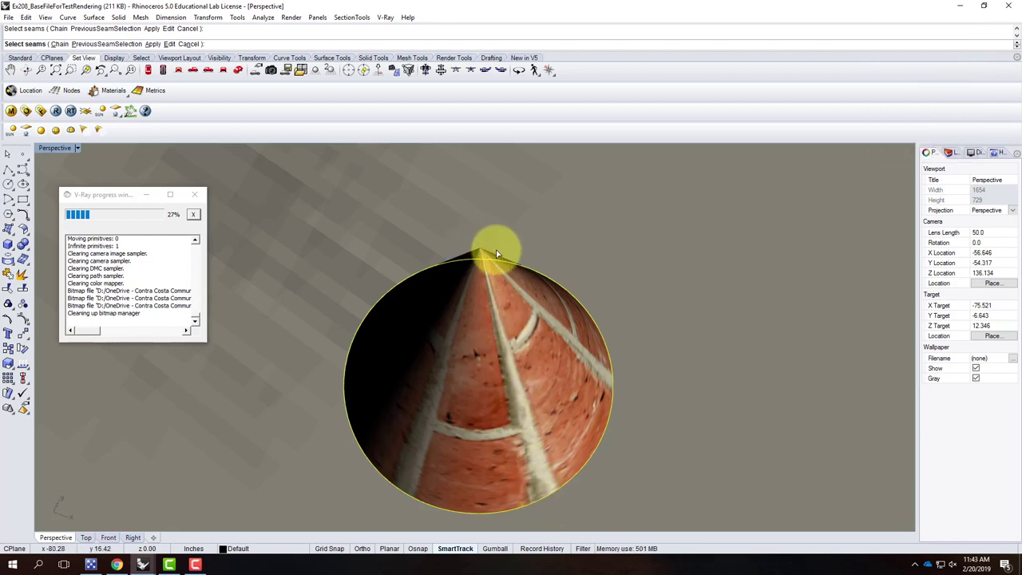
key("Return")
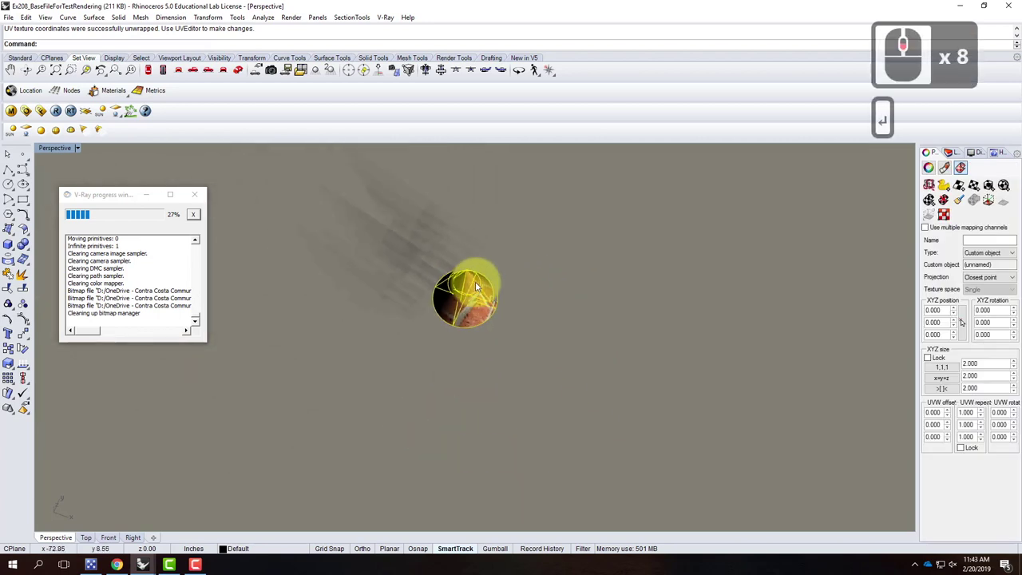
middle_click(538, 275)
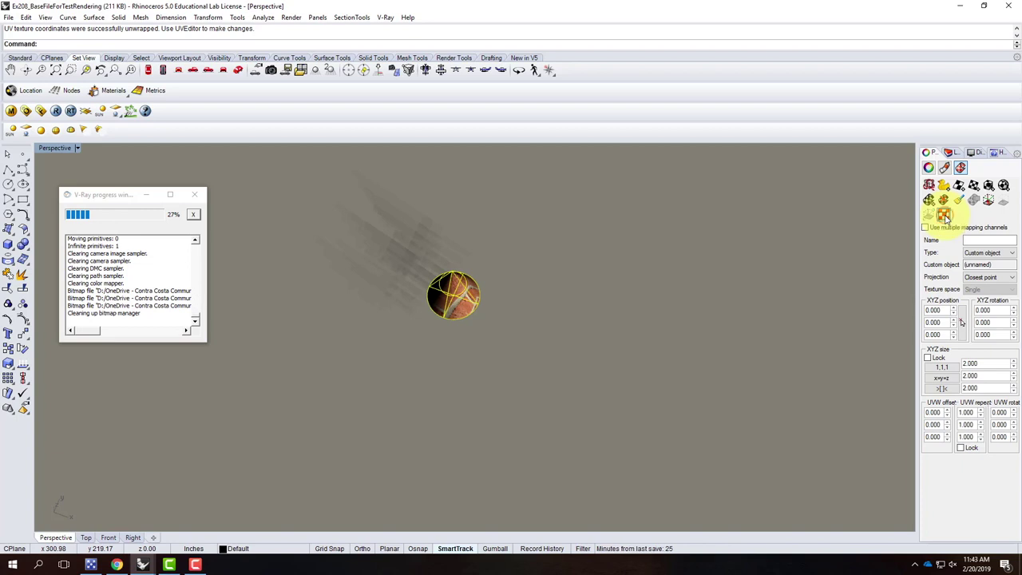
Run UVEditor on the cone and inspect the flattened UV meshes laid out beside it.
left_click(953, 215)
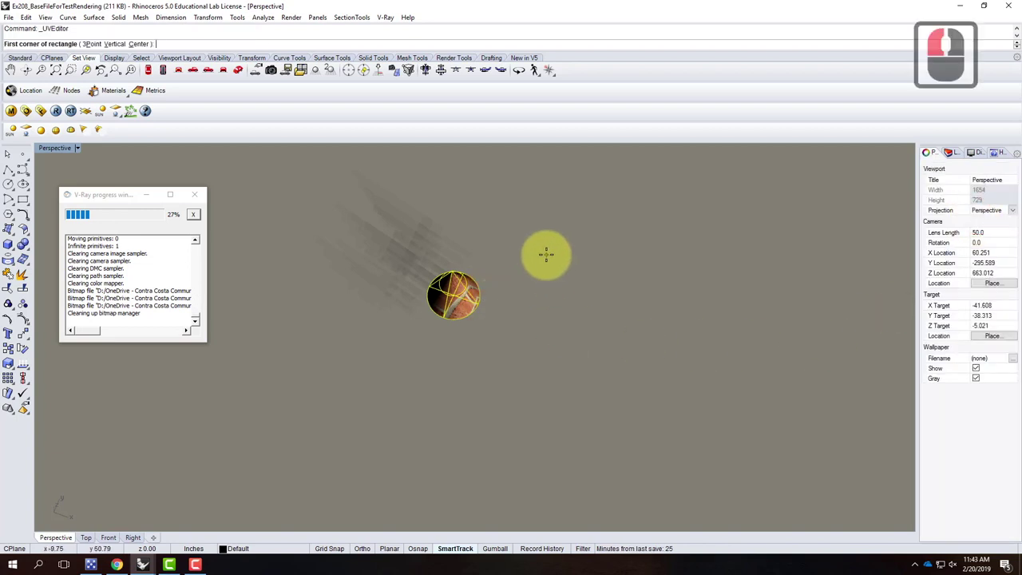
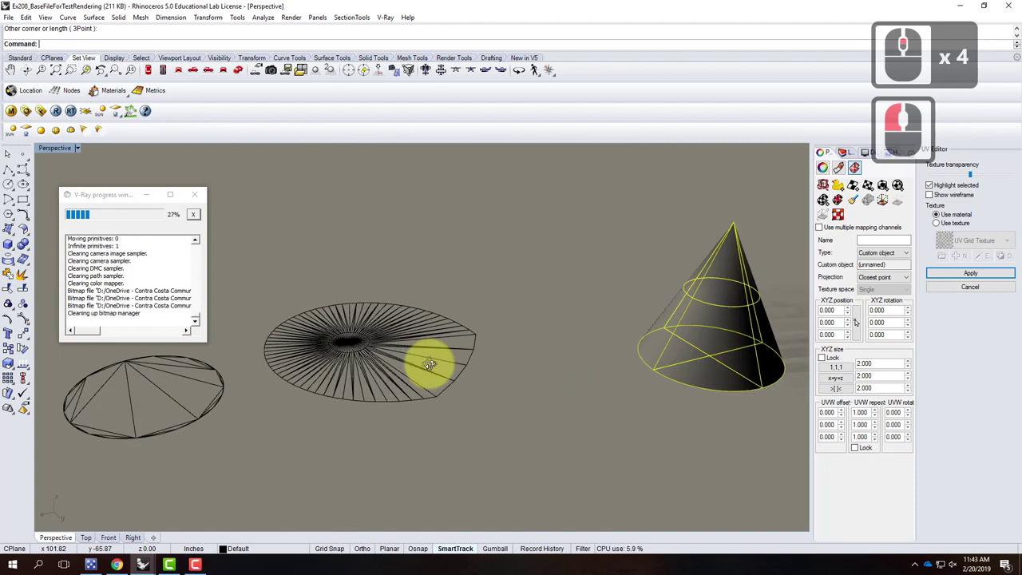
right_click(519, 384)
middle_click(444, 295)
middle_click(448, 303)
left_click(420, 420)
left_click(423, 417)
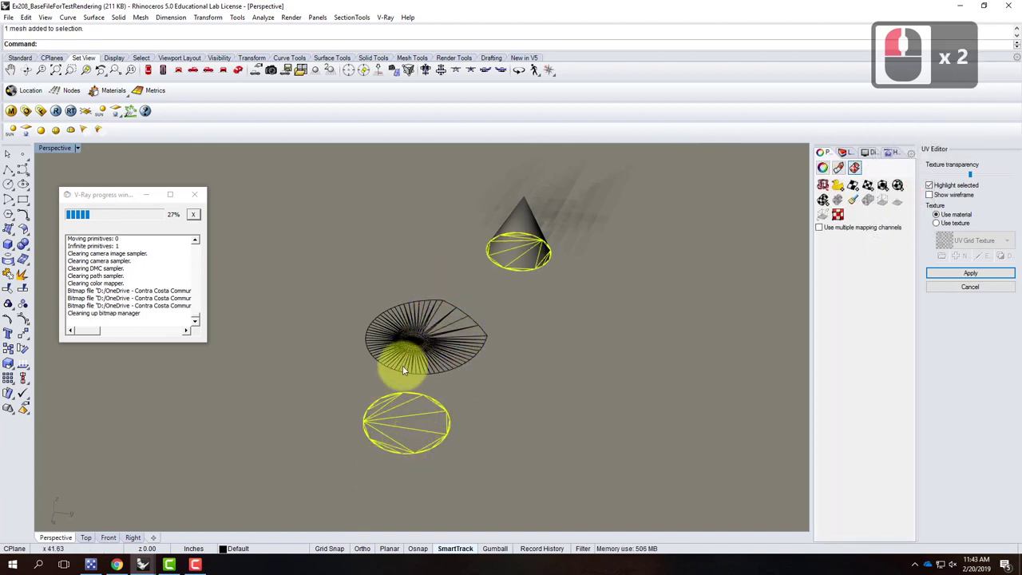
middle_click(441, 364)
middle_click(458, 345)
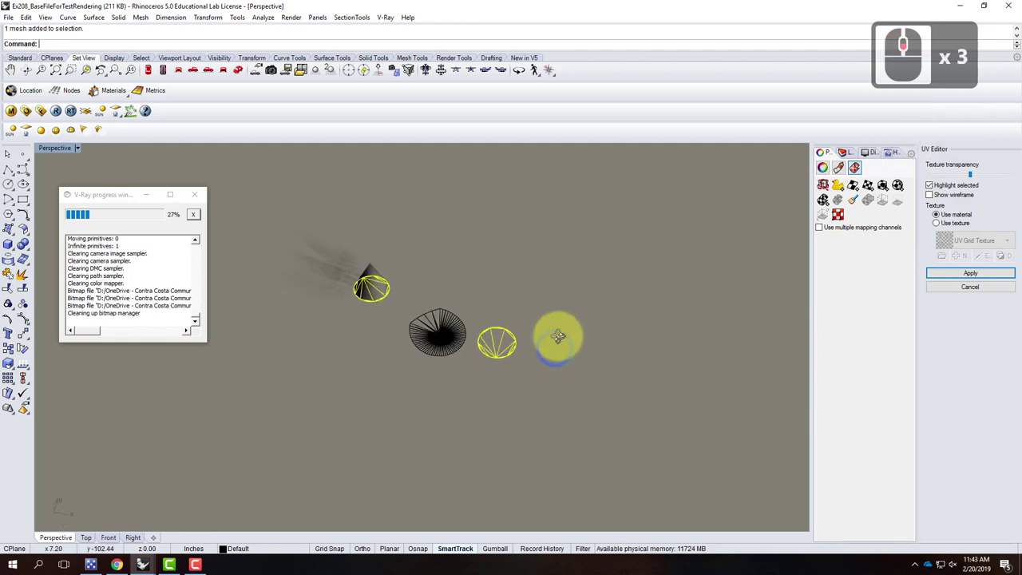
right_click(460, 333)
middle_click(424, 279)
middle_click(425, 280)
middle_click(428, 280)
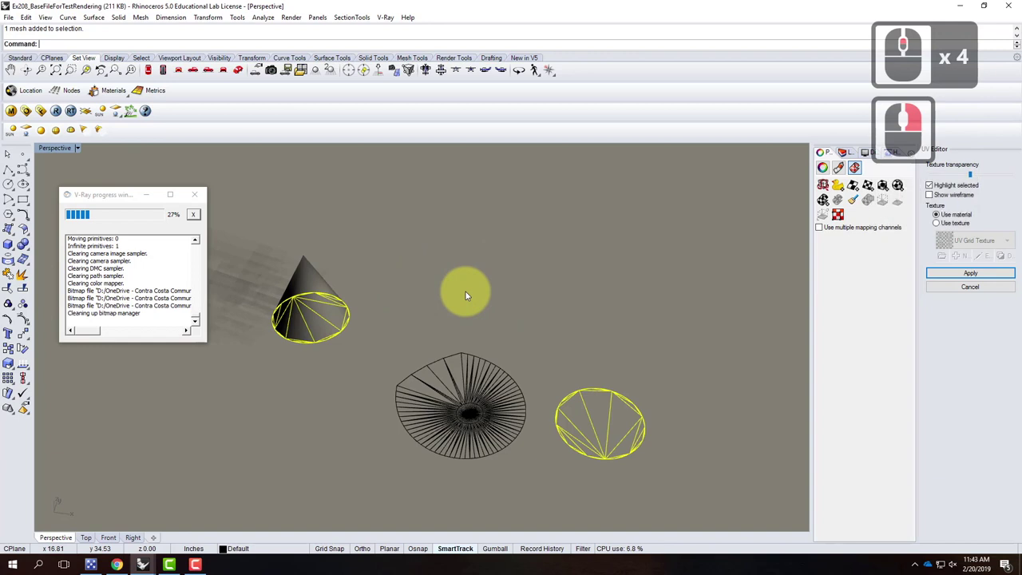
key("Escape")
key("Escape")
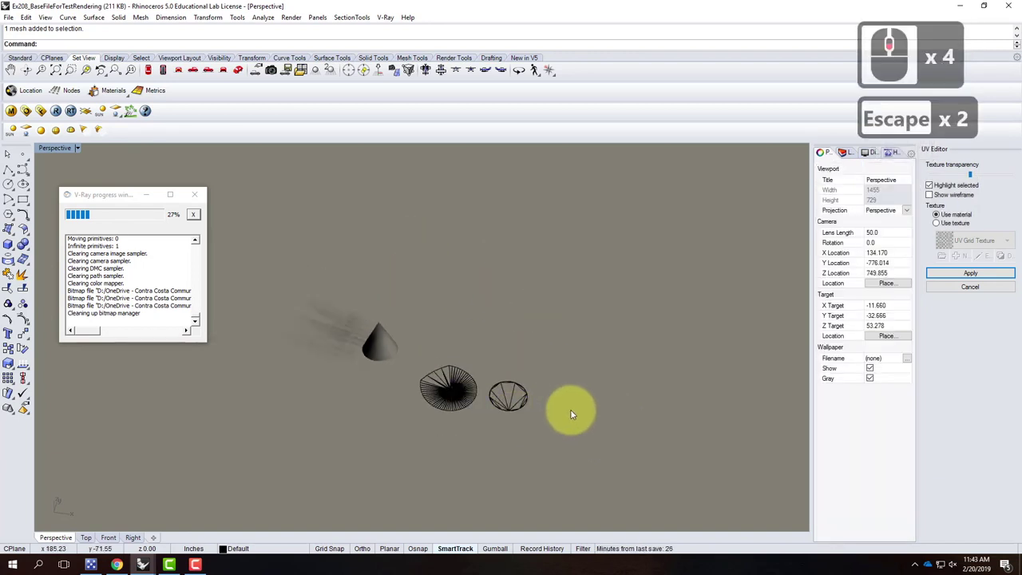
Undo the cone's UV layout and show all the sample shapes again.
key("ctrl+z")
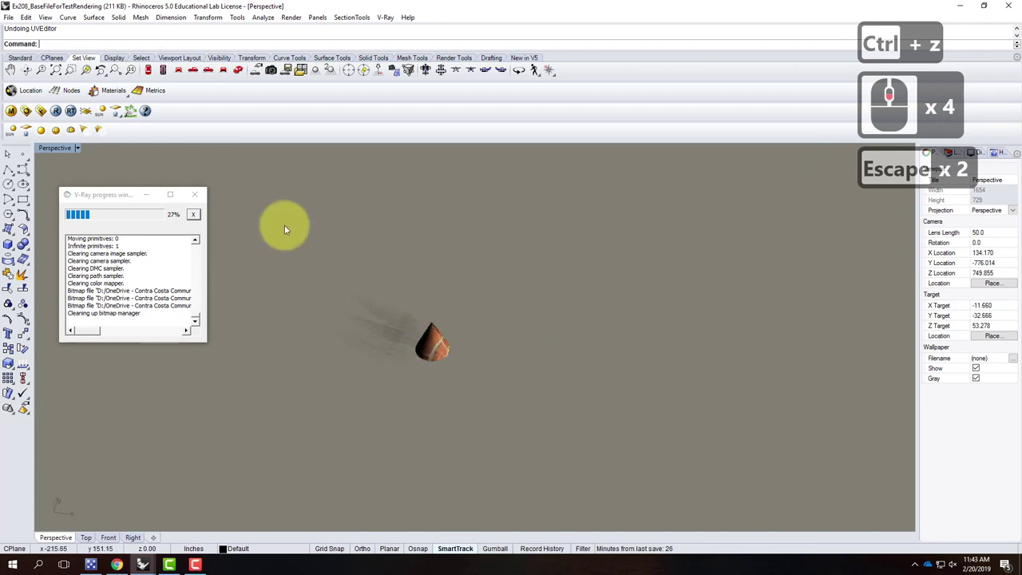
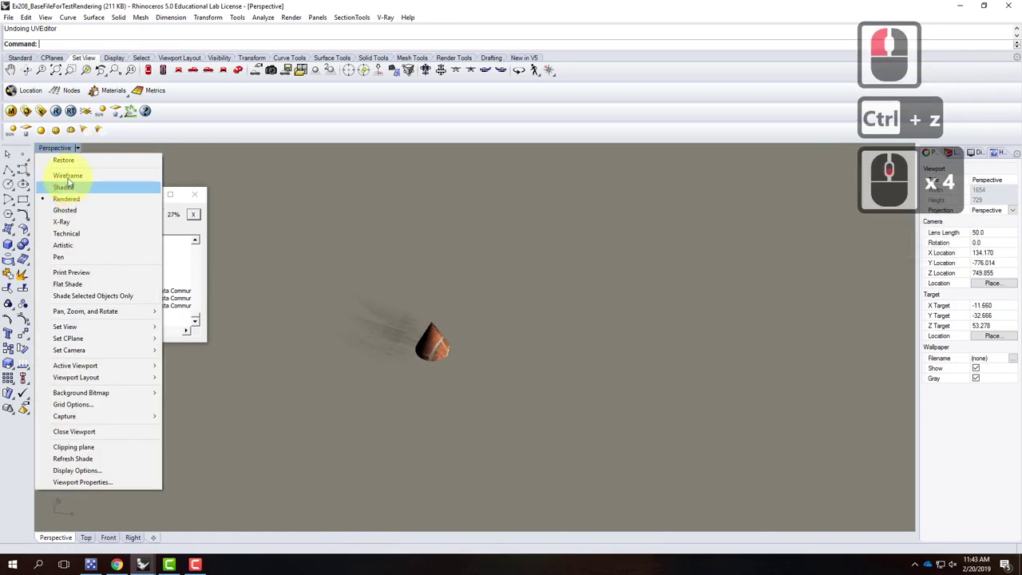
key("Escape")
key("Escape")
type("shw")
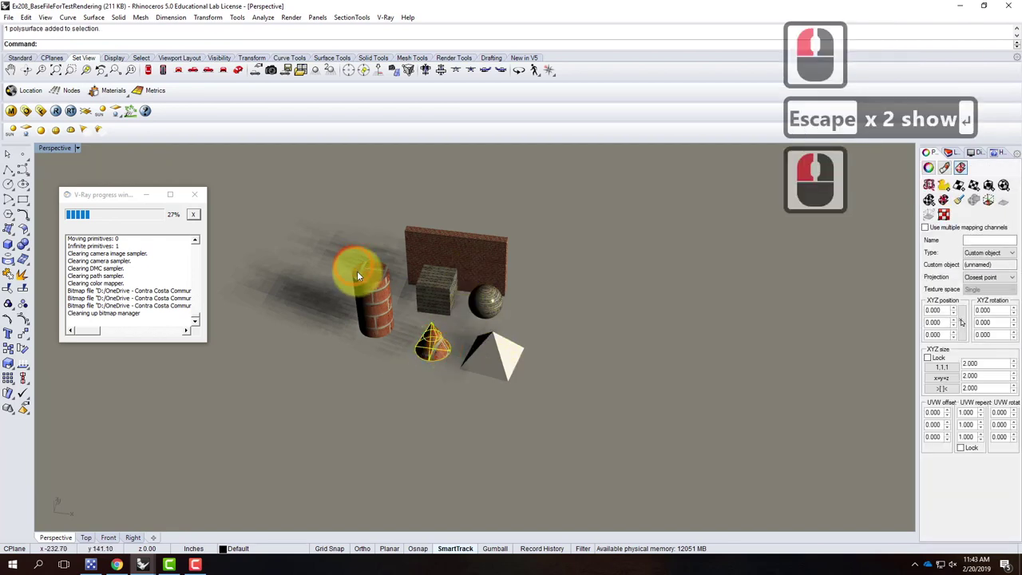
Select the pyramid and zoom the view to frame it.
left_click(417, 286)
left_click(486, 289)
left_click(492, 284)
left_click(508, 262)
key("Return")
type("e")
key("Return")
key("Return")
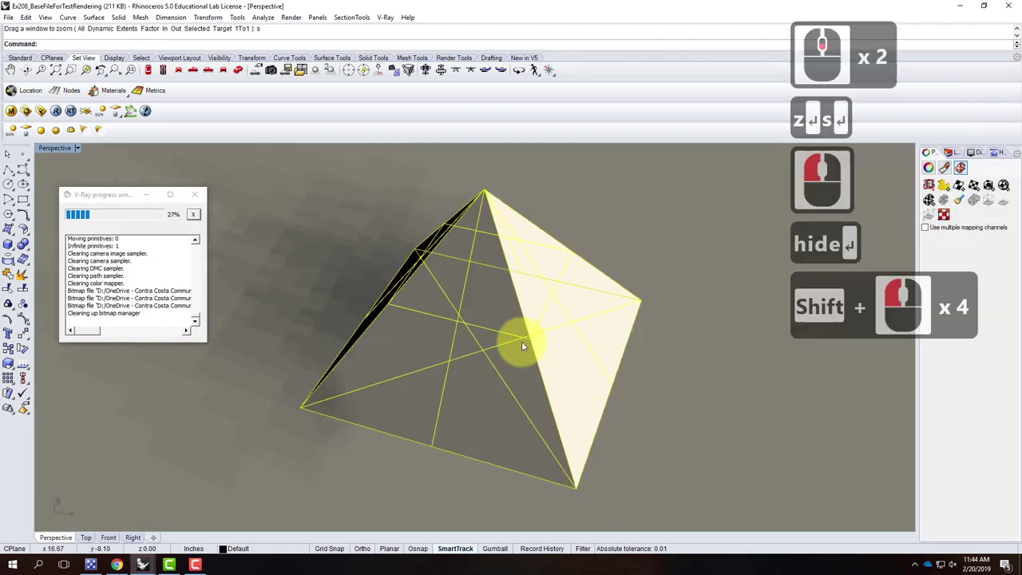
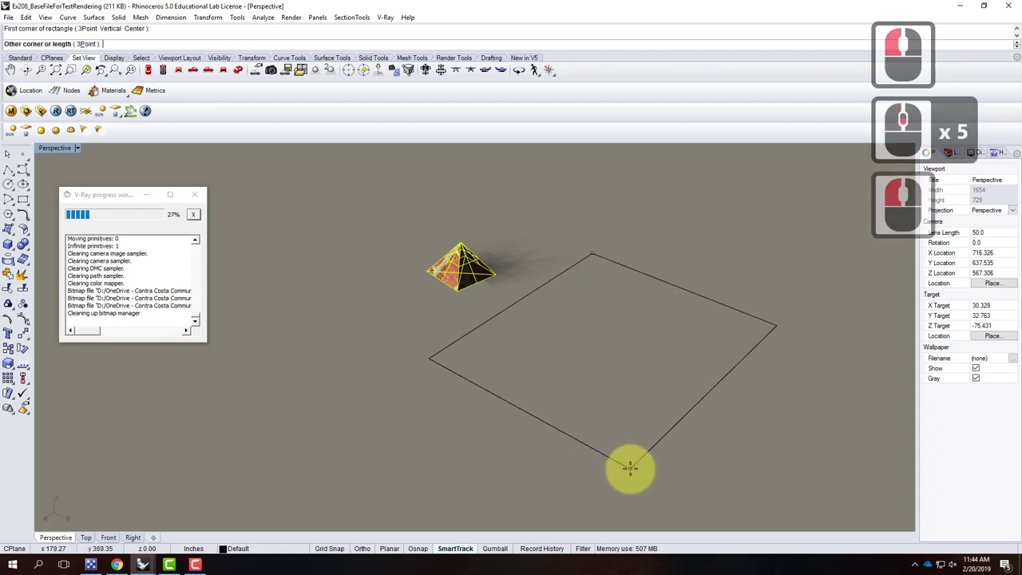
Finish the UVEditor layout rectangle for the pyramid and switch the view to shaded display.
left_click(661, 463)
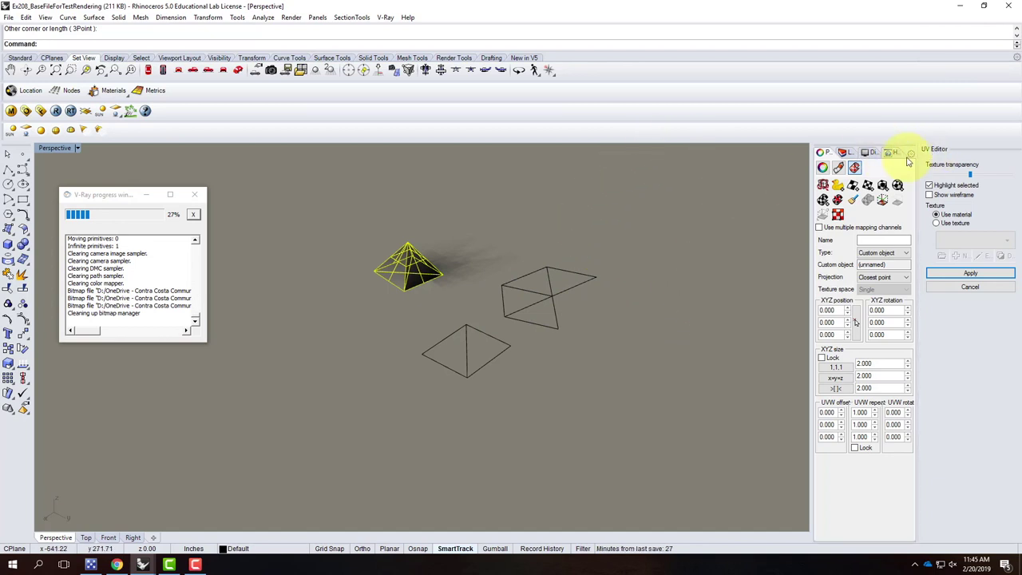
left_click(849, 155)
left_click(875, 184)
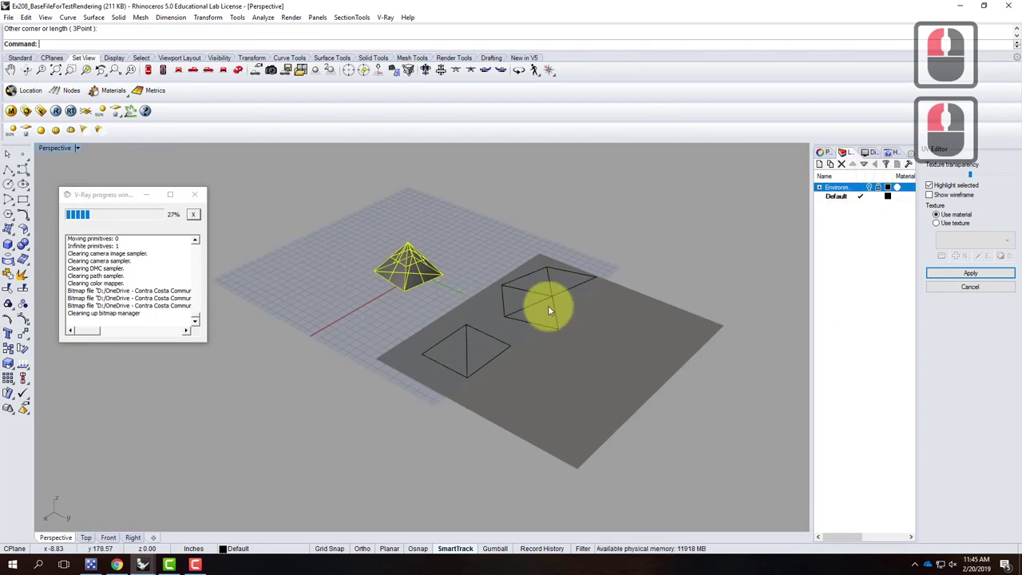
left_click(830, 152)
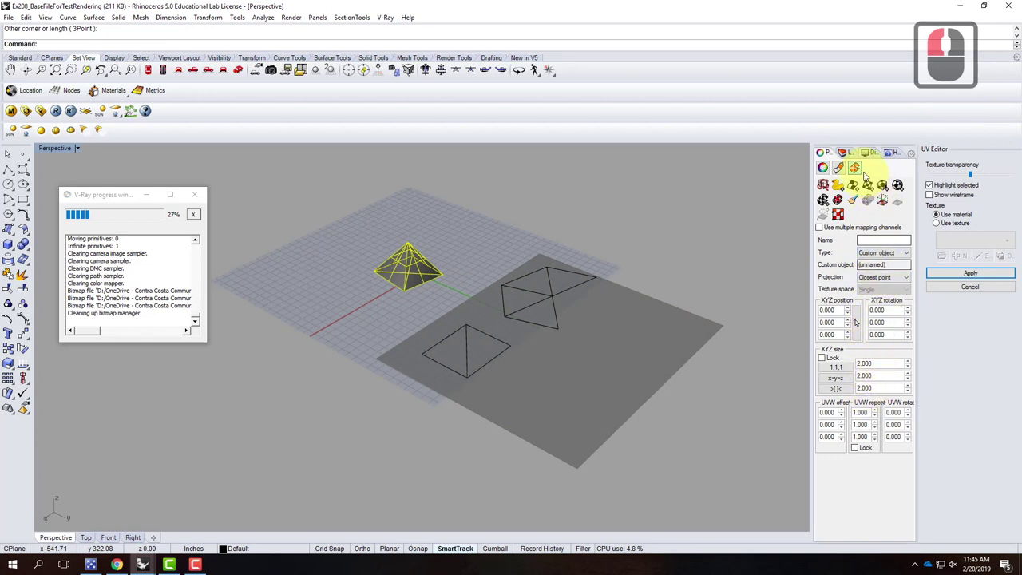
left_click_drag(847, 178, 858, 200)
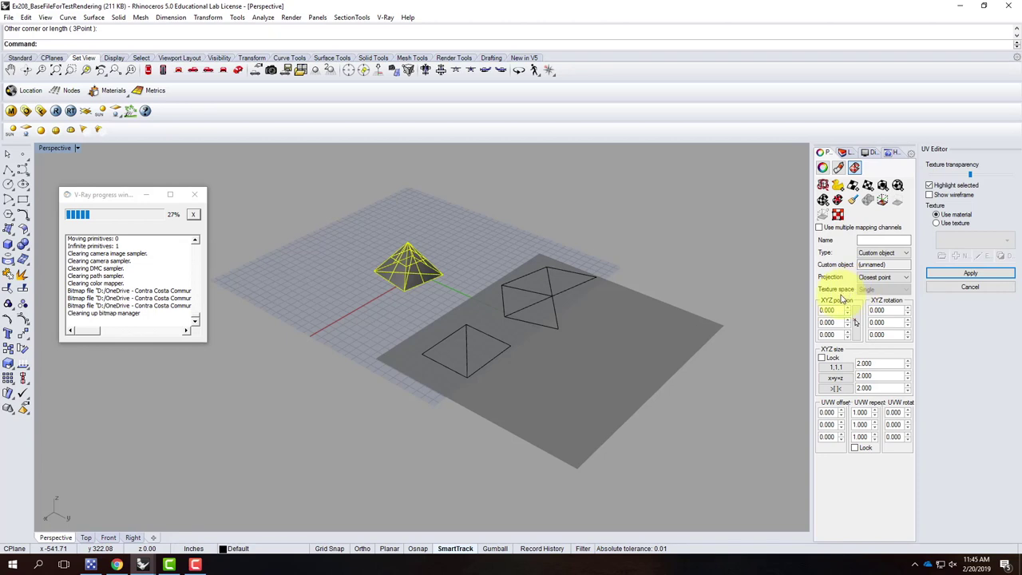
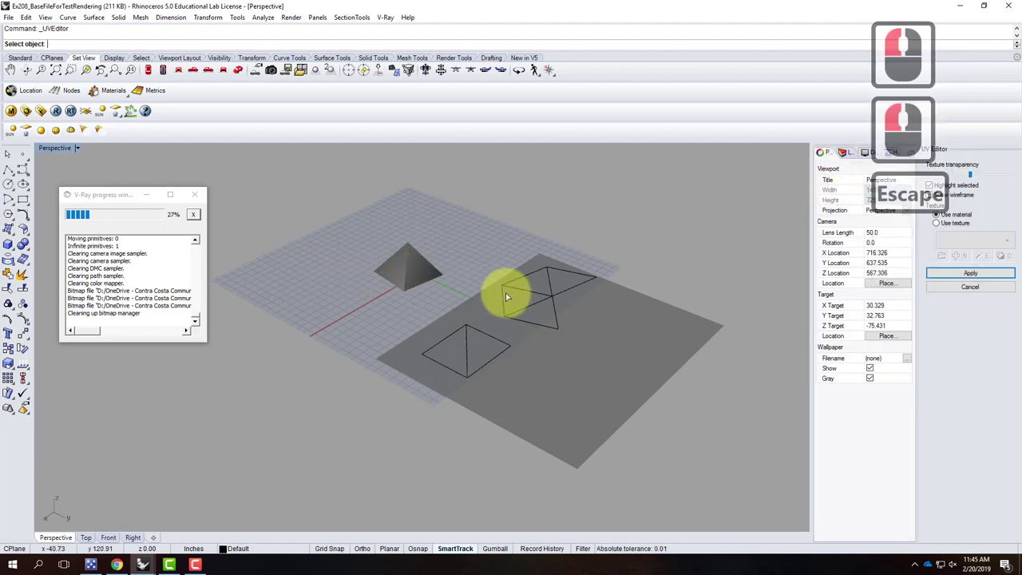
left_click(509, 299)
key("Escape")
key("ctrl+z")
left_click(850, 154)
left_click(802, 184)
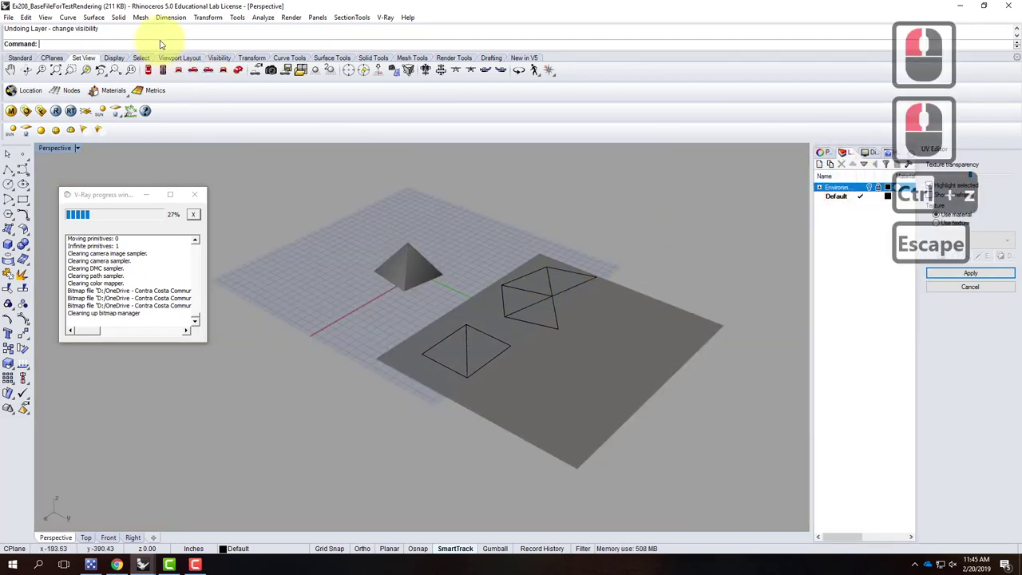
left_click(832, 153)
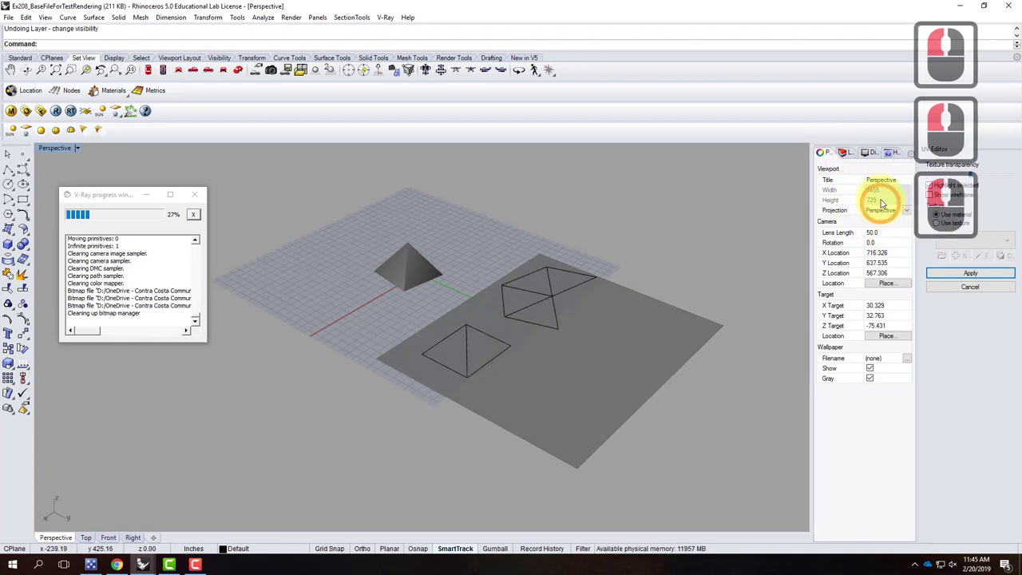
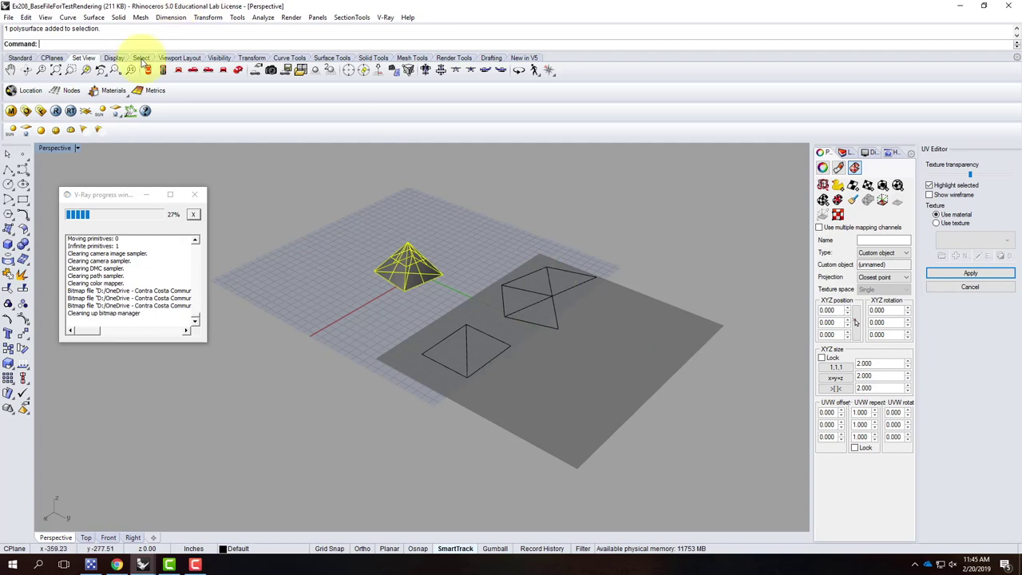
left_click(82, 147)
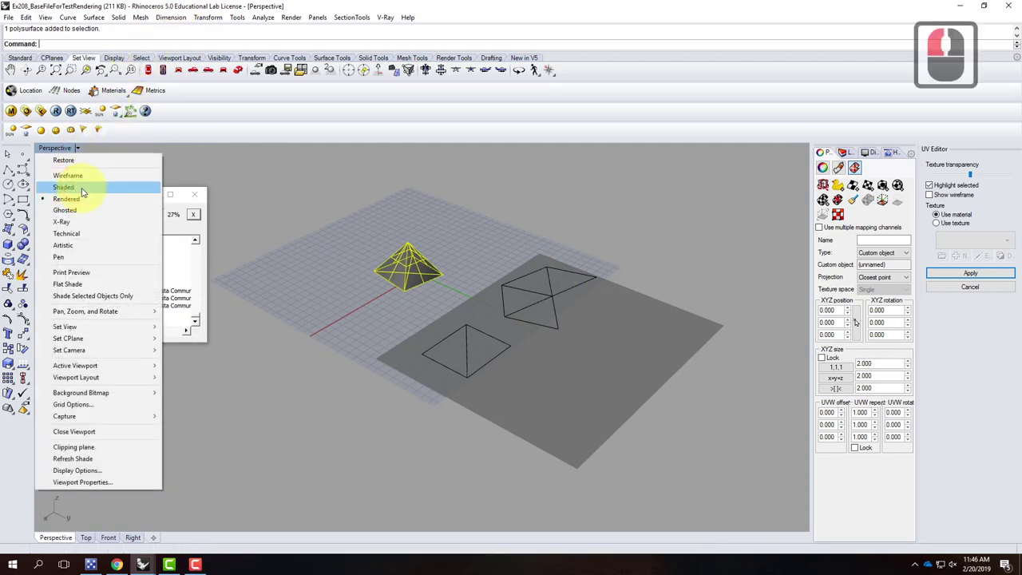
left_click(263, 151)
left_click(995, 301)
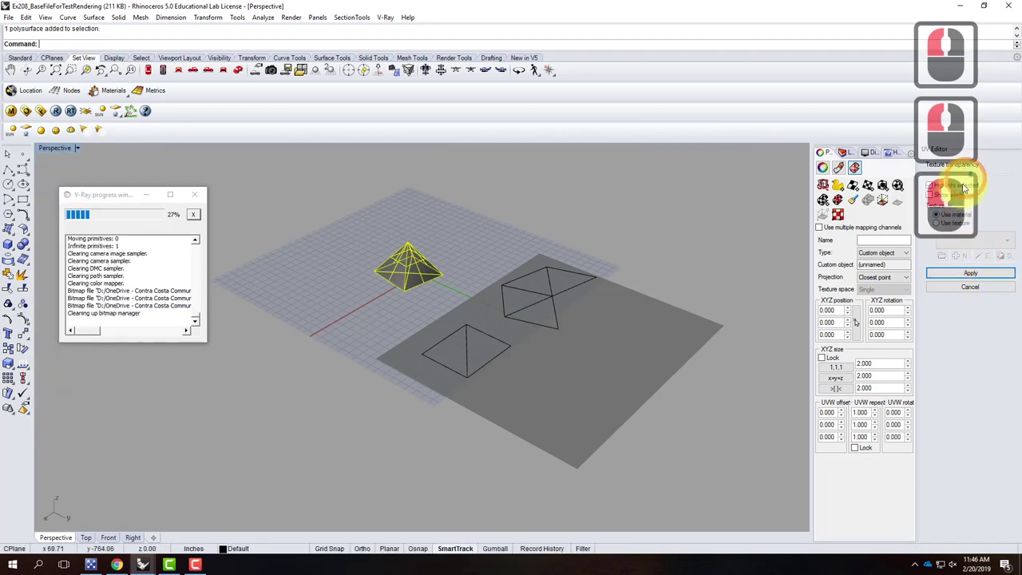
left_click(955, 225)
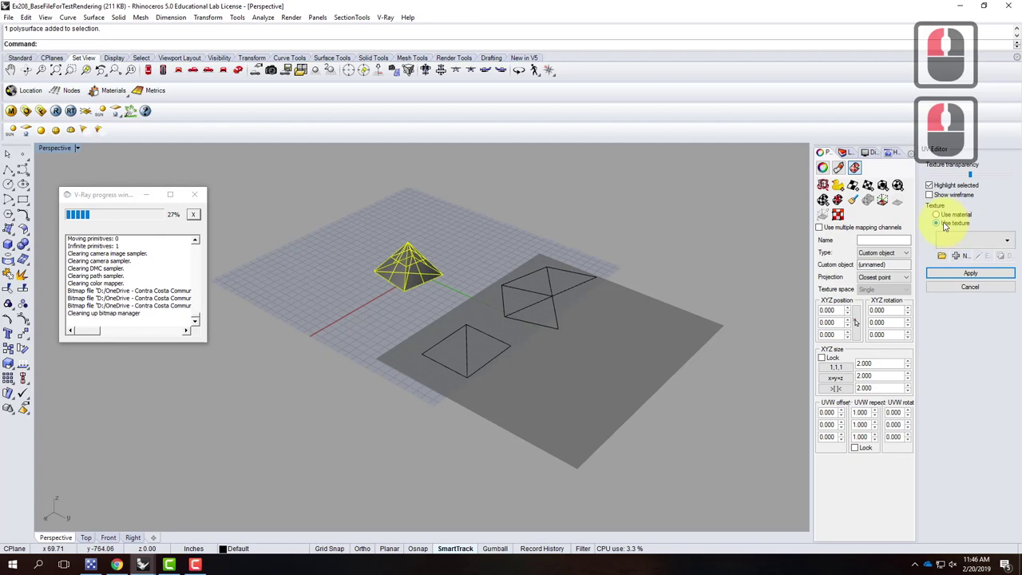
left_click(1013, 239)
Add a new 2D Checker texture to the ground plane material and accept its settings.
left_click(950, 262)
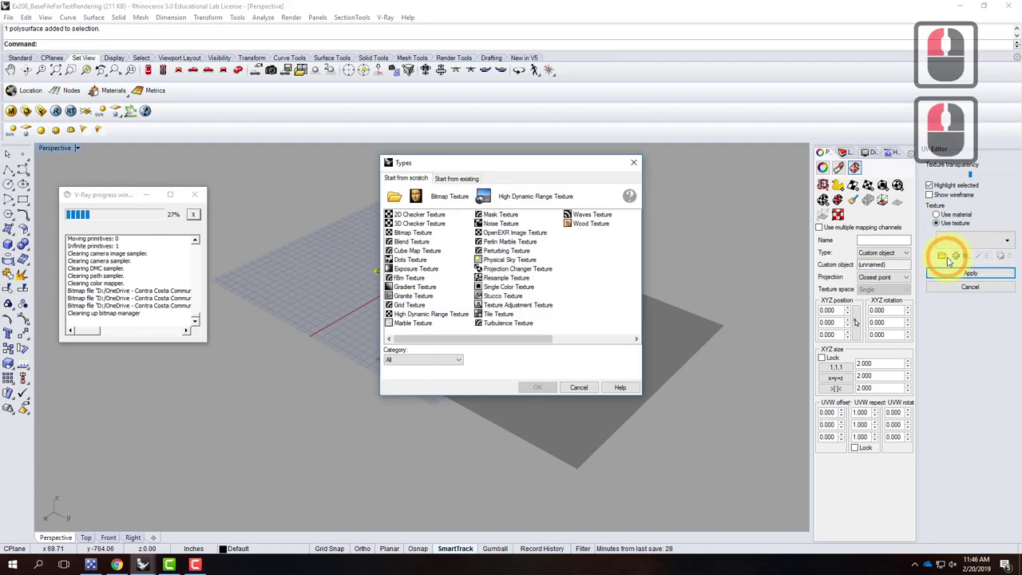
left_click(423, 218)
left_click(549, 390)
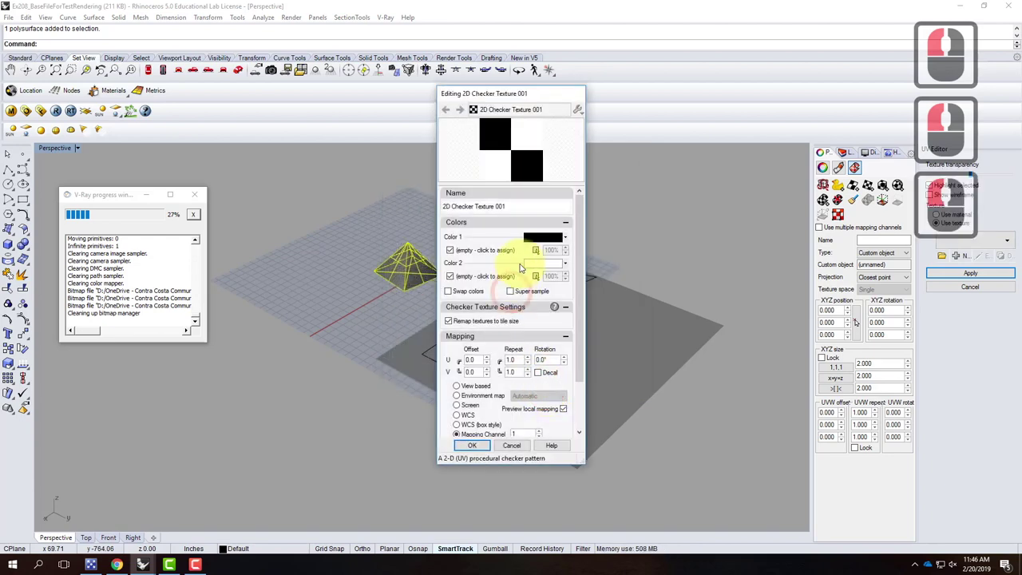
left_click(489, 440)
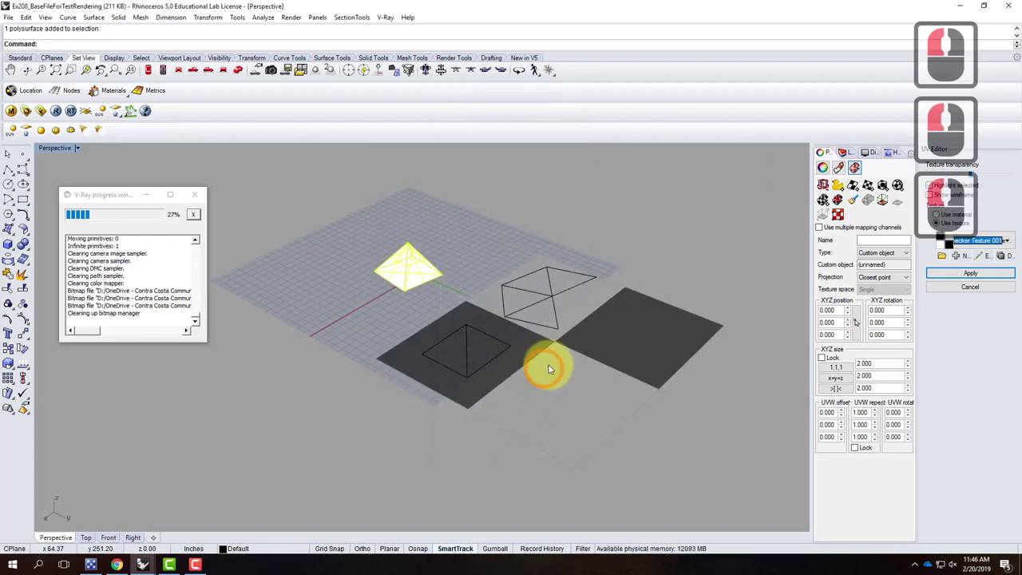
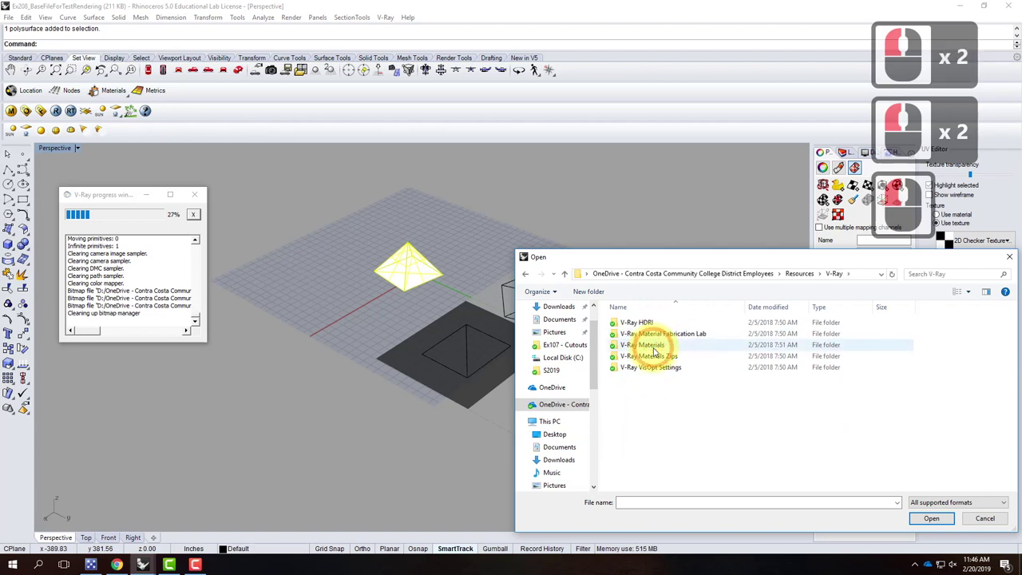
Load brick01_diffuse.jpg from V-Ray Materials > Brick as the plane's bitmap texture.
double_click(658, 351)
double_click(632, 336)
double_click(656, 345)
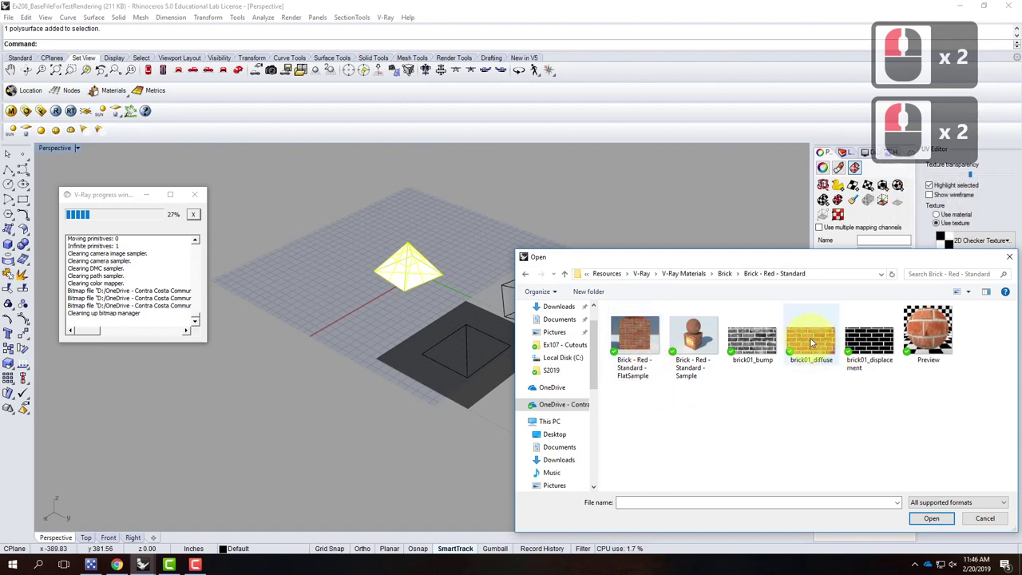
left_click(828, 347)
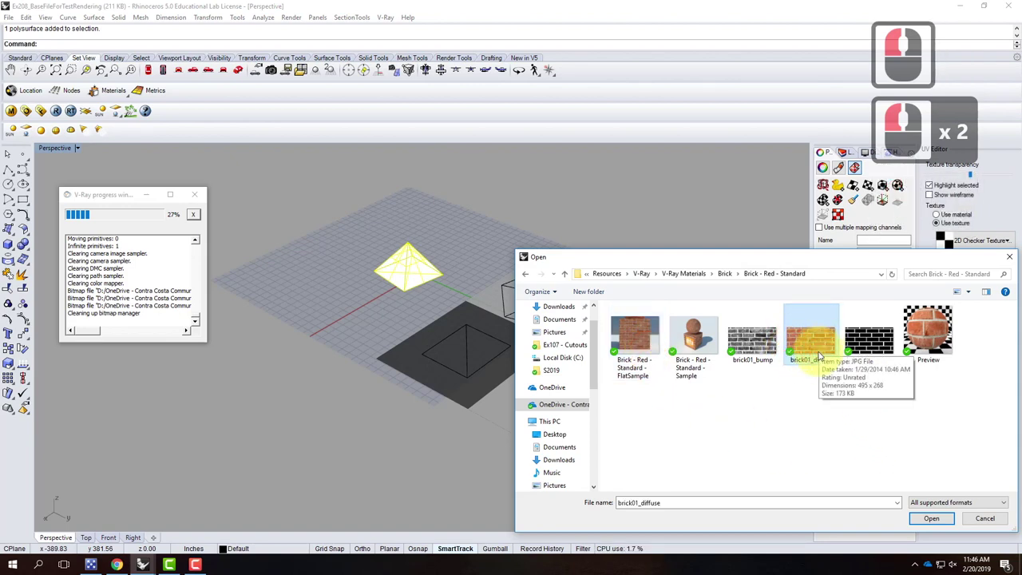
left_click(934, 521)
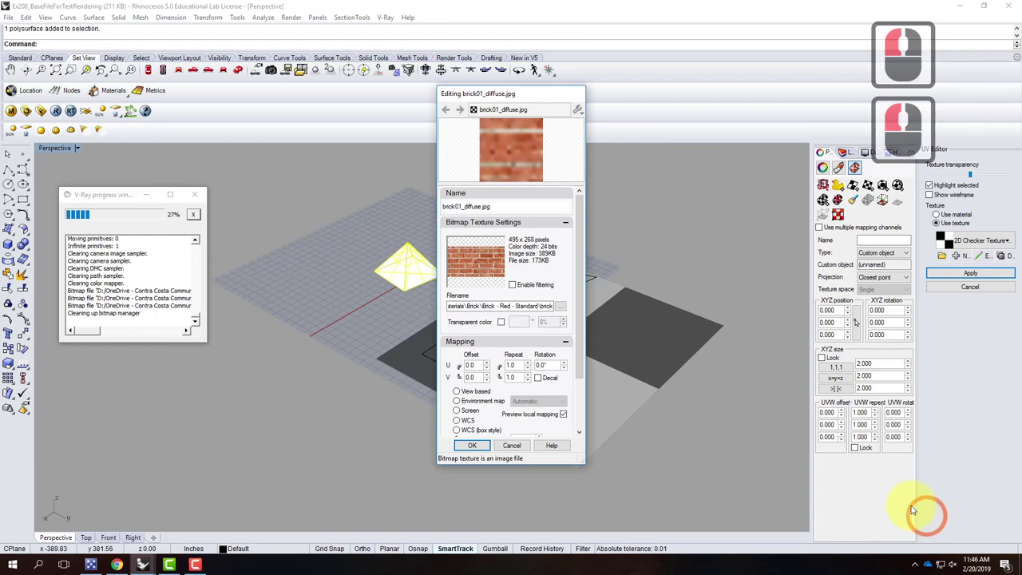
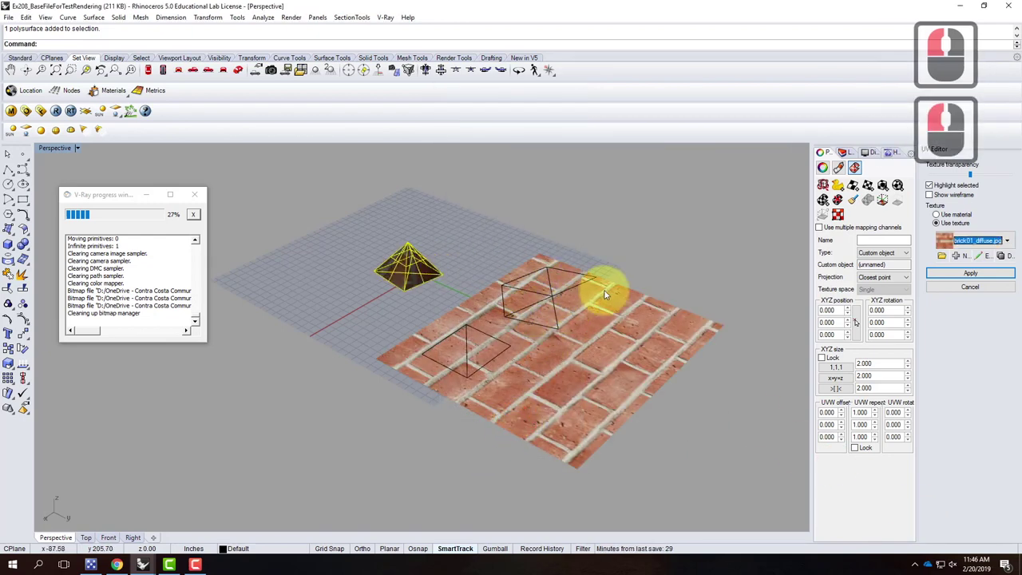
Look down on the brick plane and select the outlined pyramid lying on it.
right_click(429, 463)
middle_click(396, 453)
middle_click(395, 454)
middle_click(394, 458)
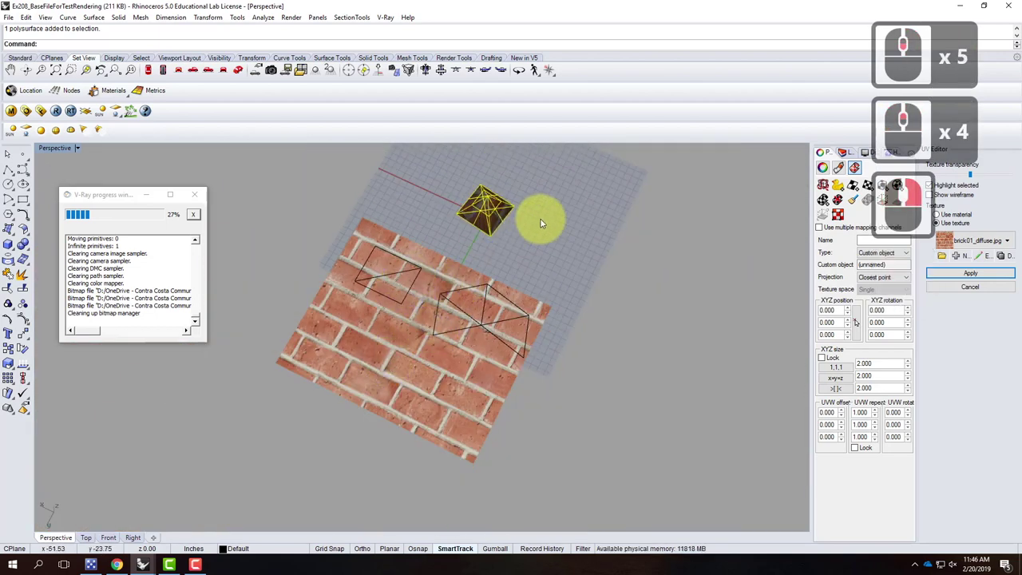
right_click(501, 343)
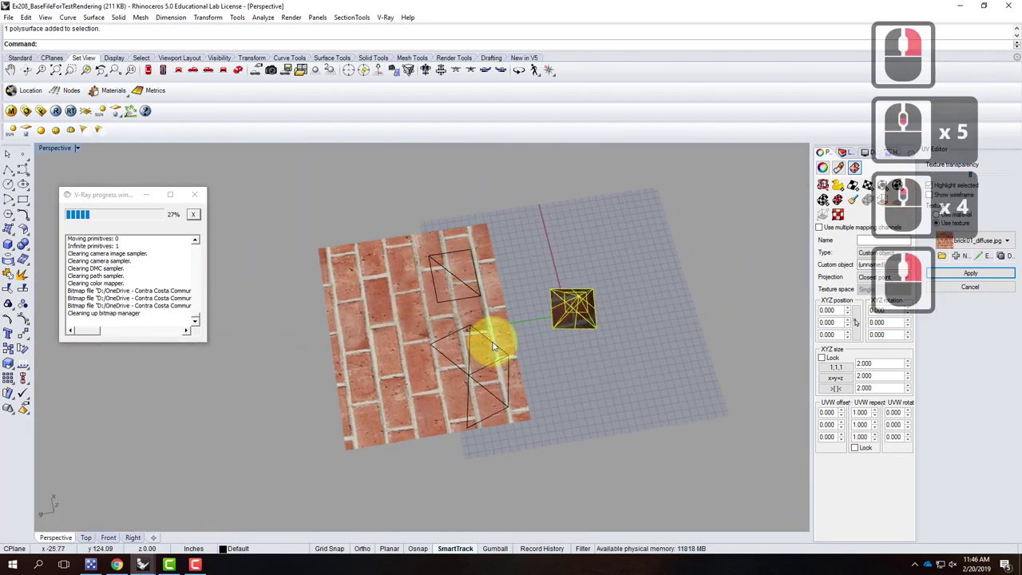
left_click(497, 343)
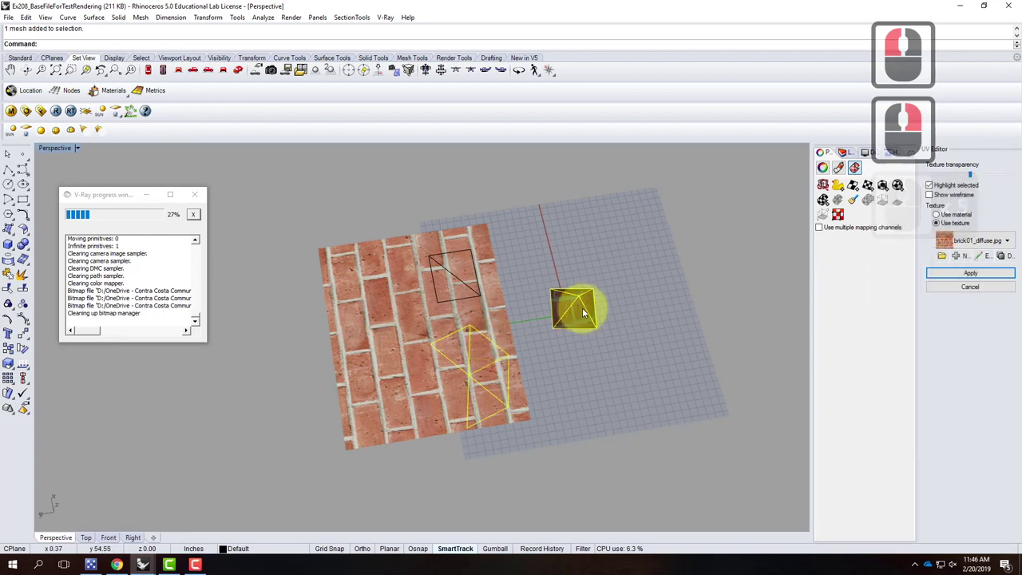
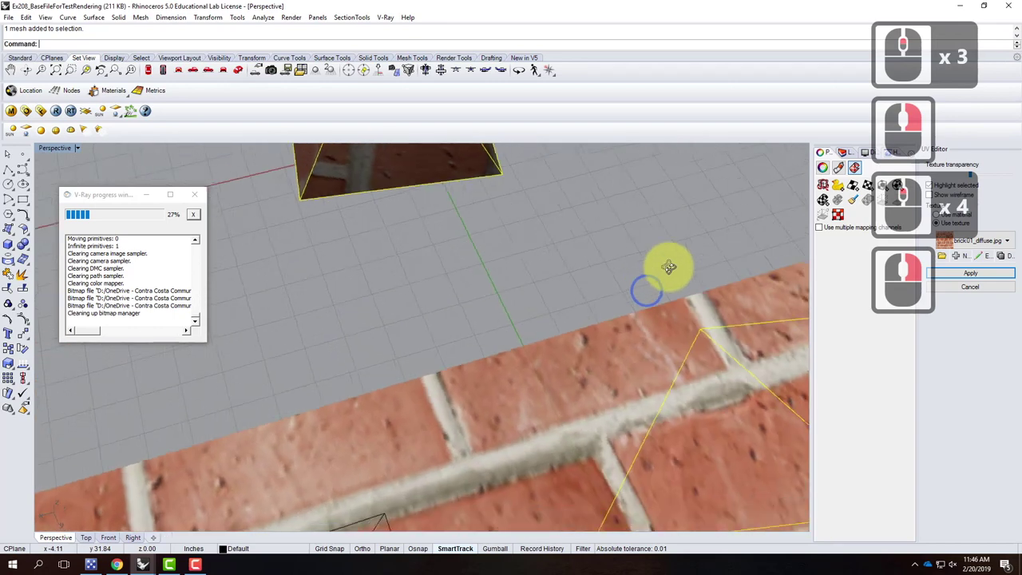
Rotate the selected pyramid with the Rotate command about a picked center and angle.
right_click(685, 252)
middle_click(680, 303)
middle_click(670, 306)
middle_click(593, 276)
middle_click(559, 223)
middle_click(558, 220)
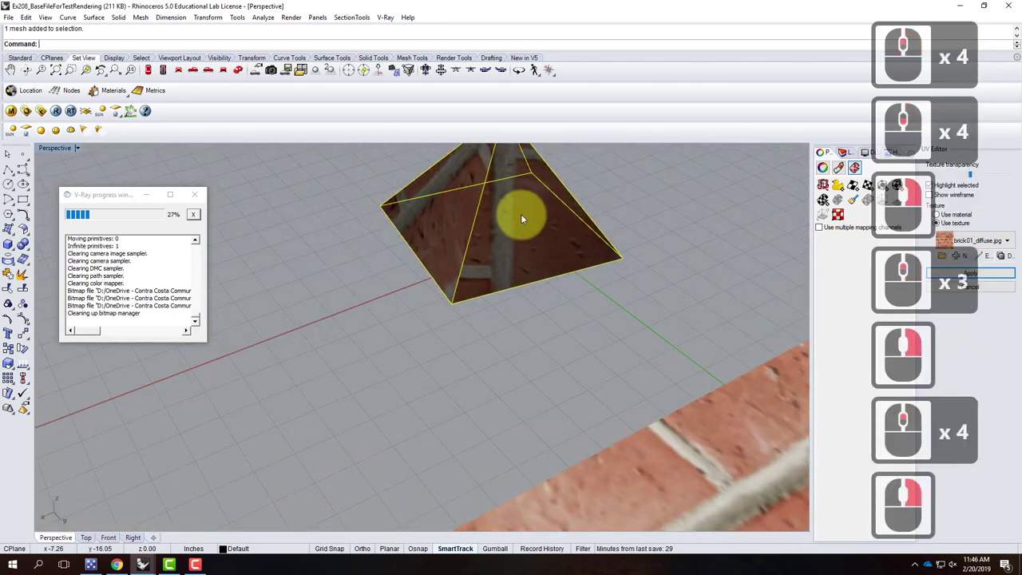
middle_click(416, 262)
middle_click(428, 280)
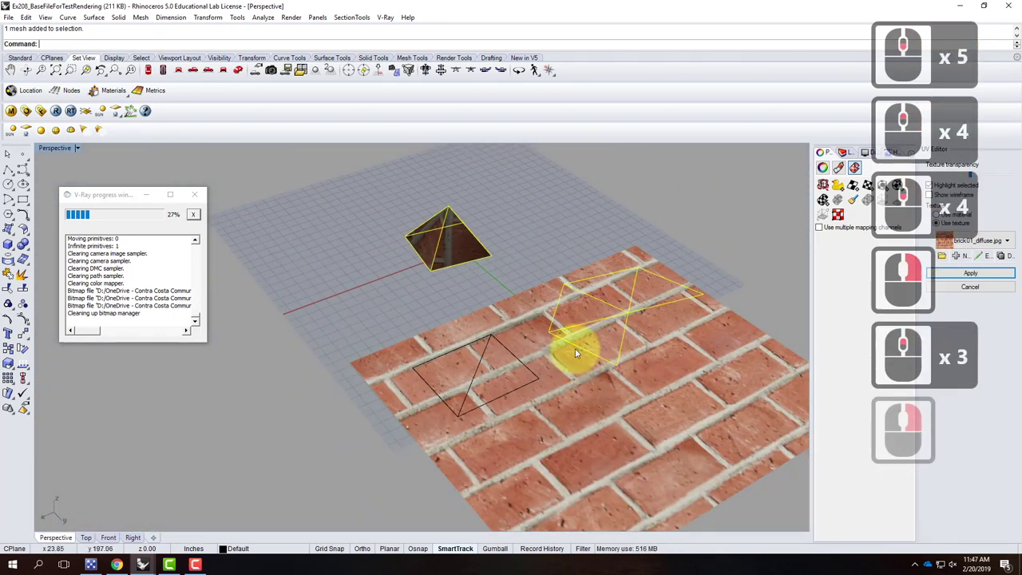
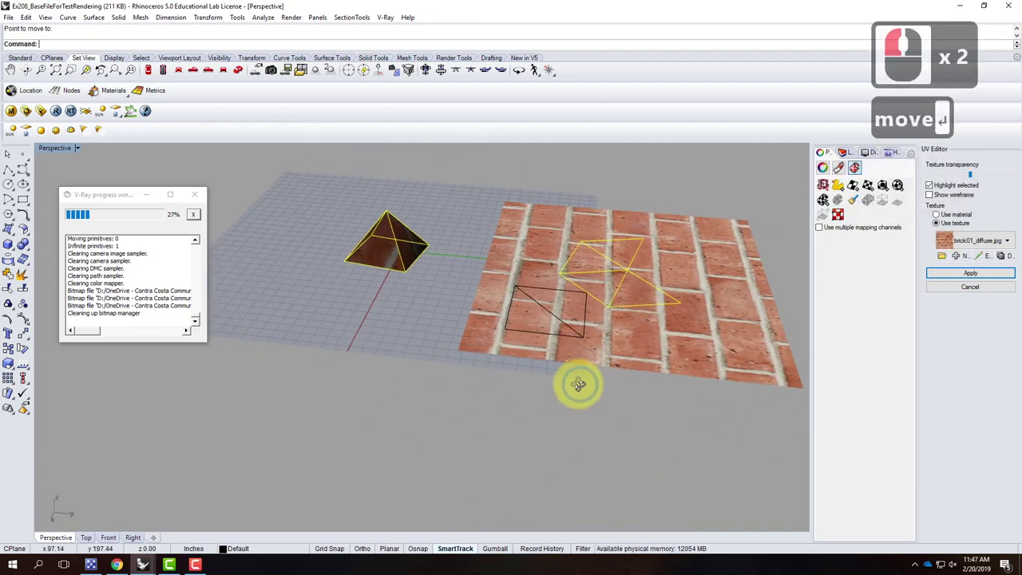
right_click(637, 376)
type("otate")
key("Return")
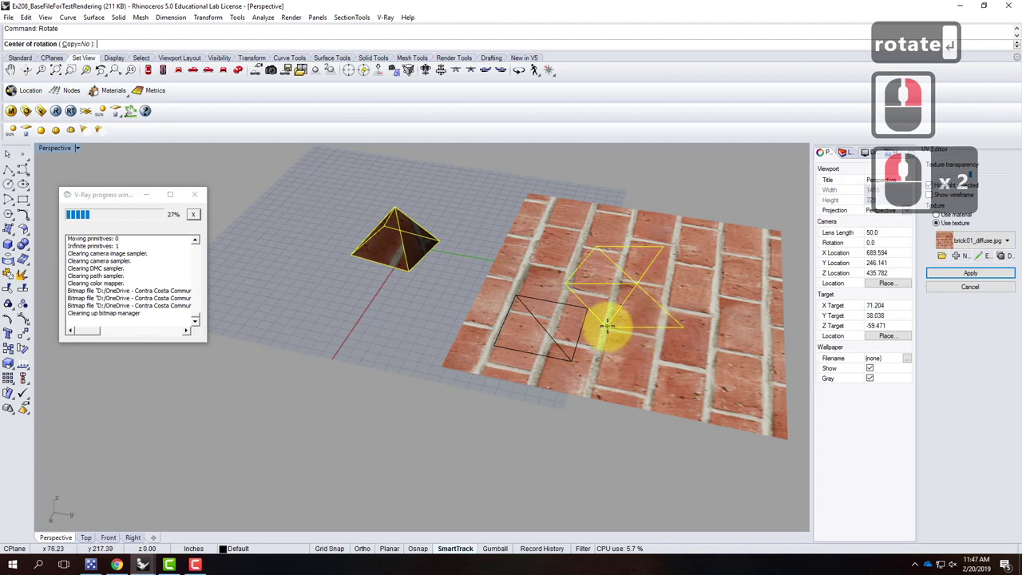
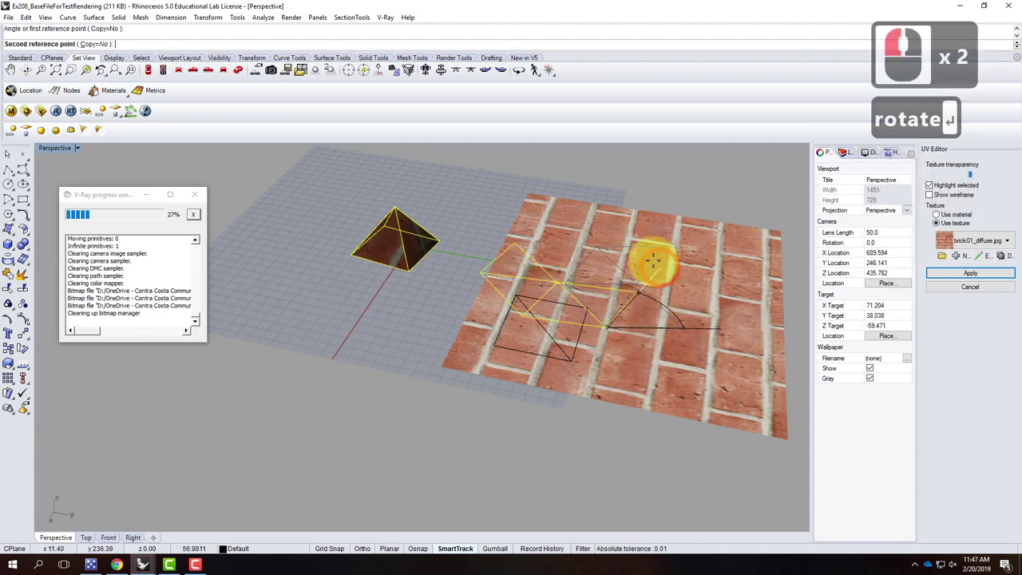
left_click(634, 244)
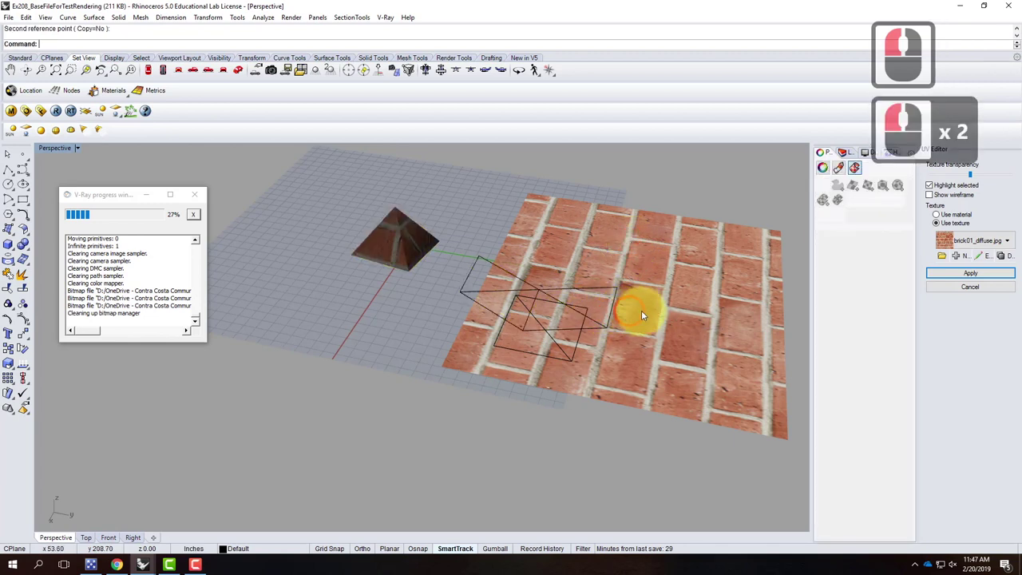
Drag the rotated pyramid farther right across the plane, then select the other outlined pyramid.
left_click(637, 313)
left_click(614, 313)
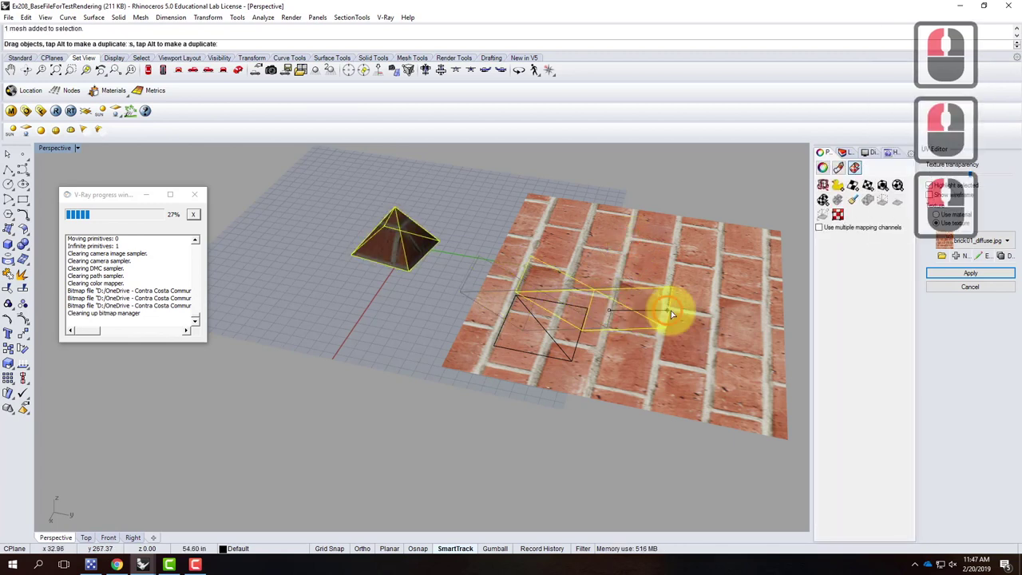
left_click(676, 310)
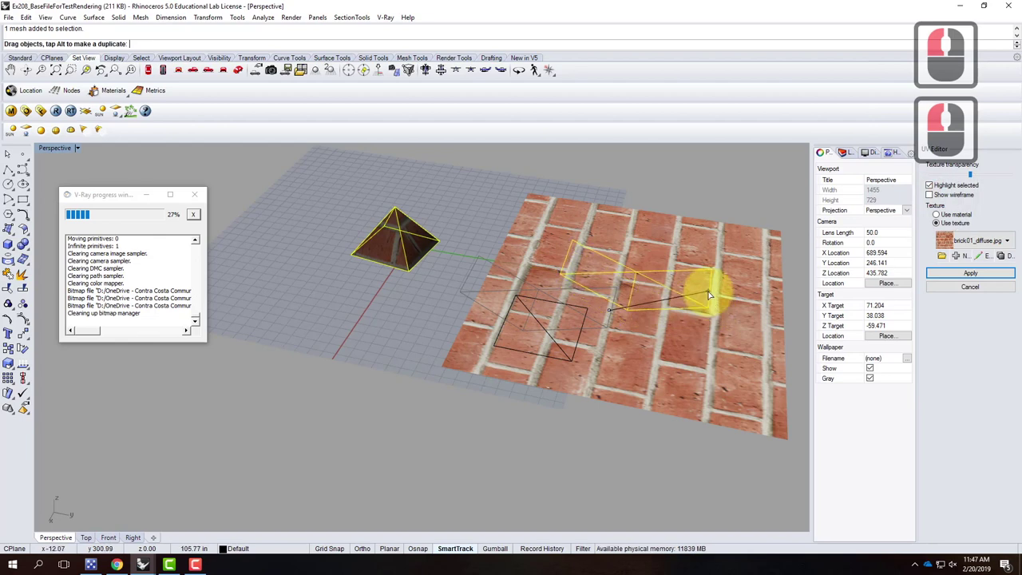
left_click(713, 297)
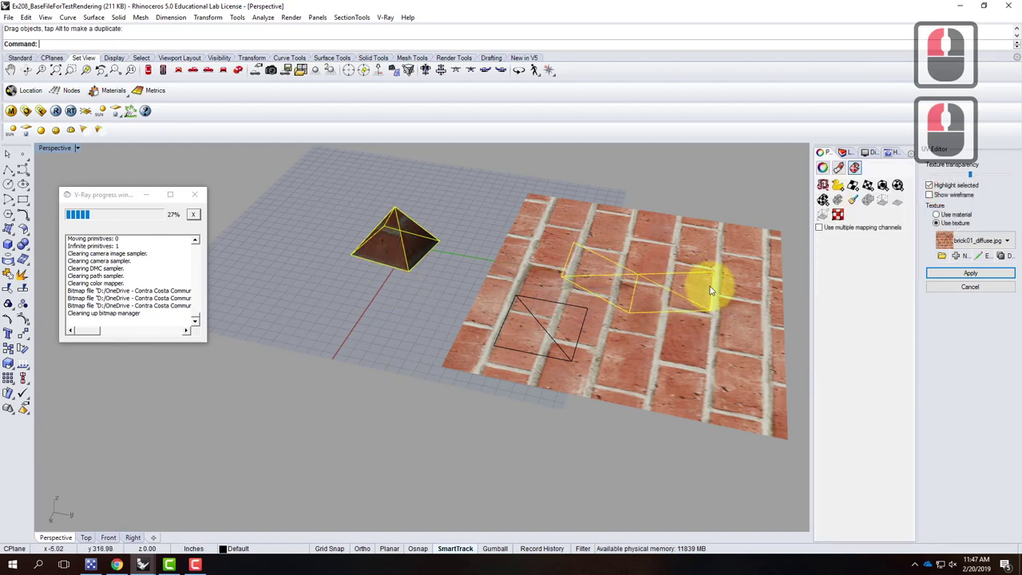
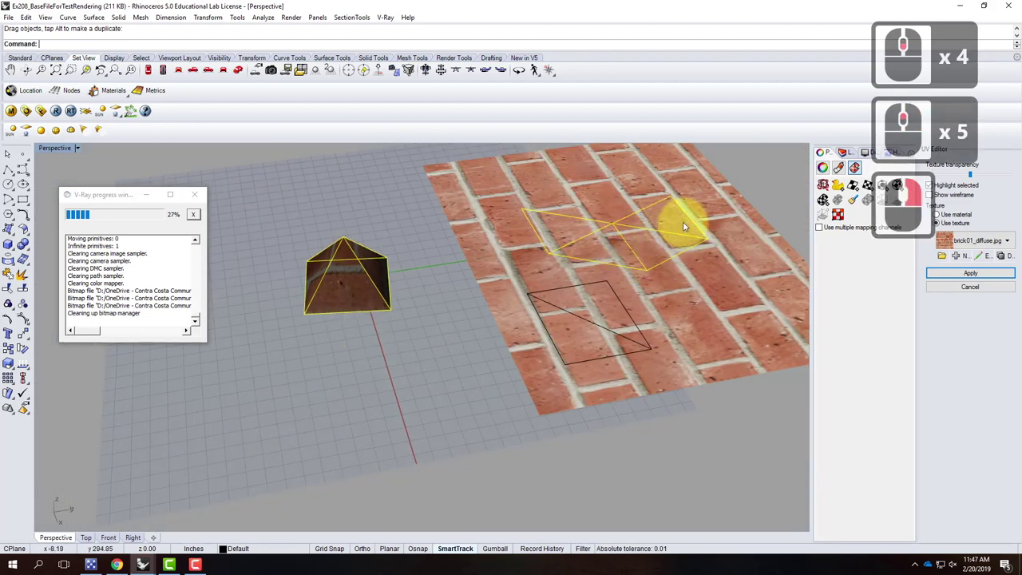
key("s")
key("Escape")
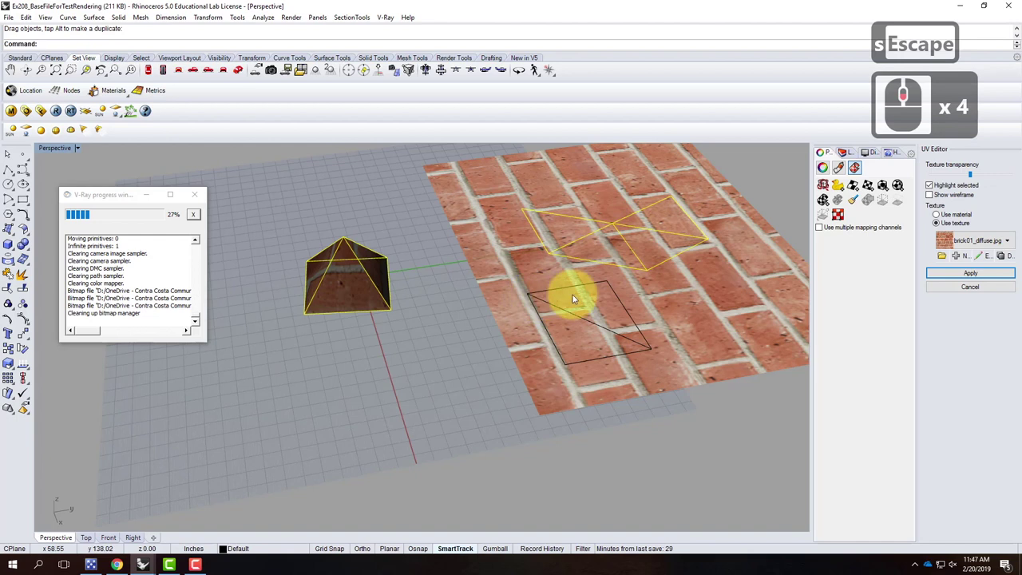
left_click(567, 291)
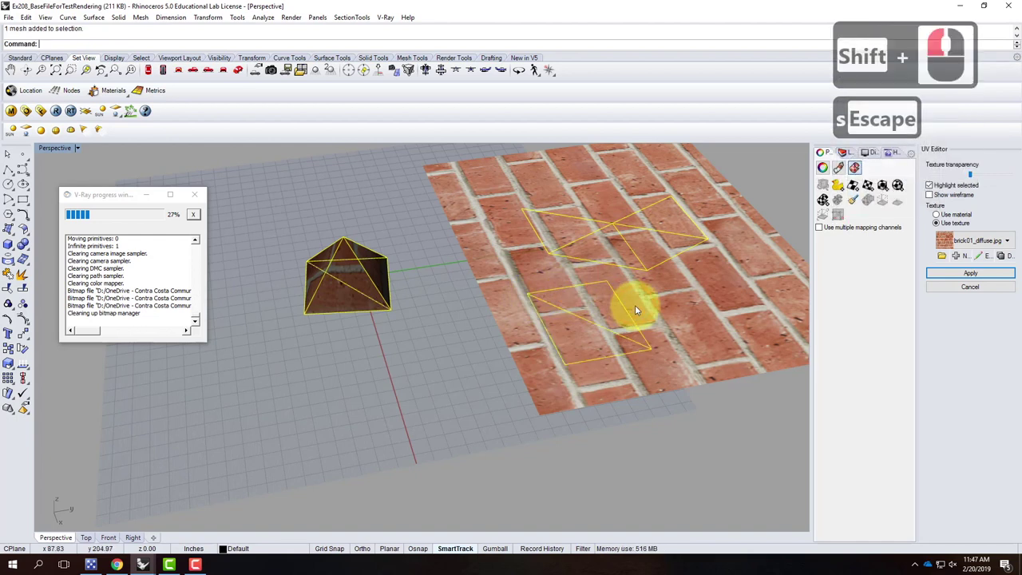
Move the first square mesh to its new spot on the brick plane using point snapping.
type("move")
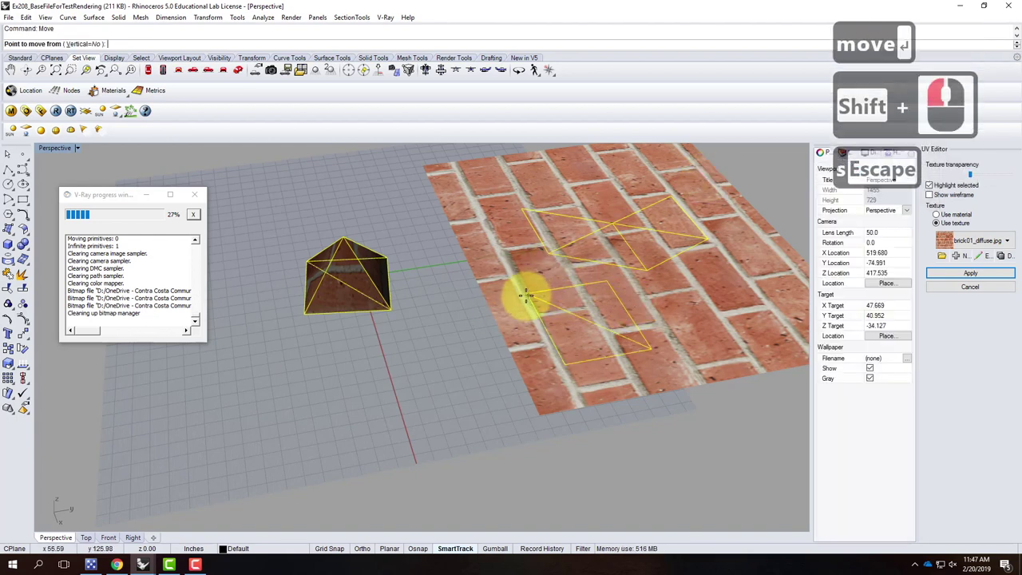
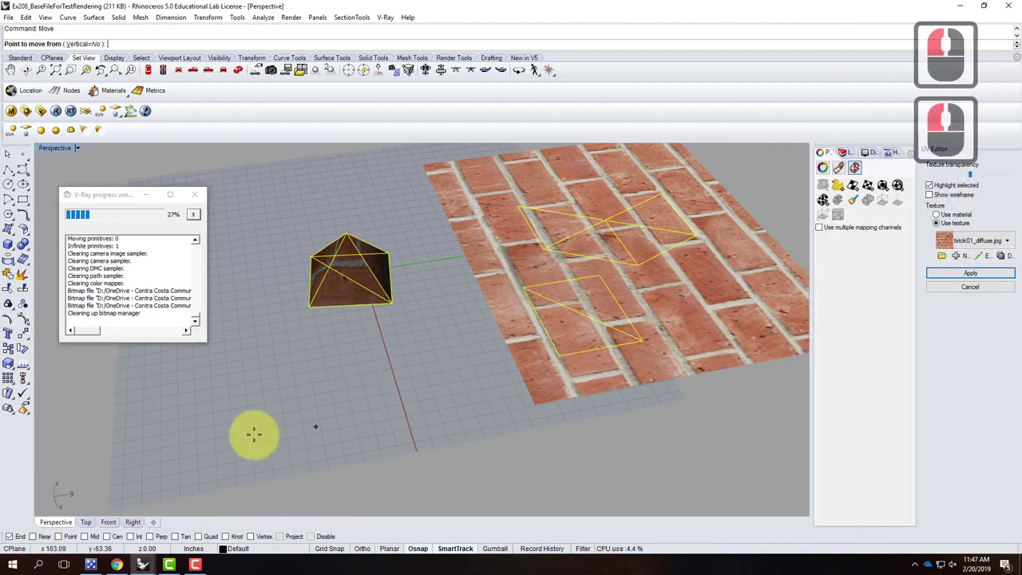
left_click(117, 538)
left_click(124, 540)
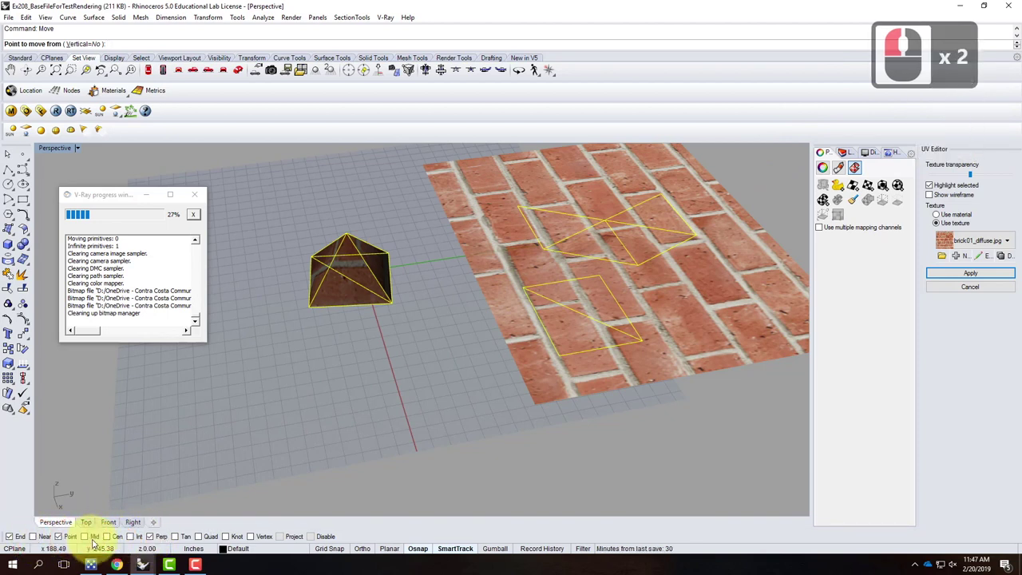
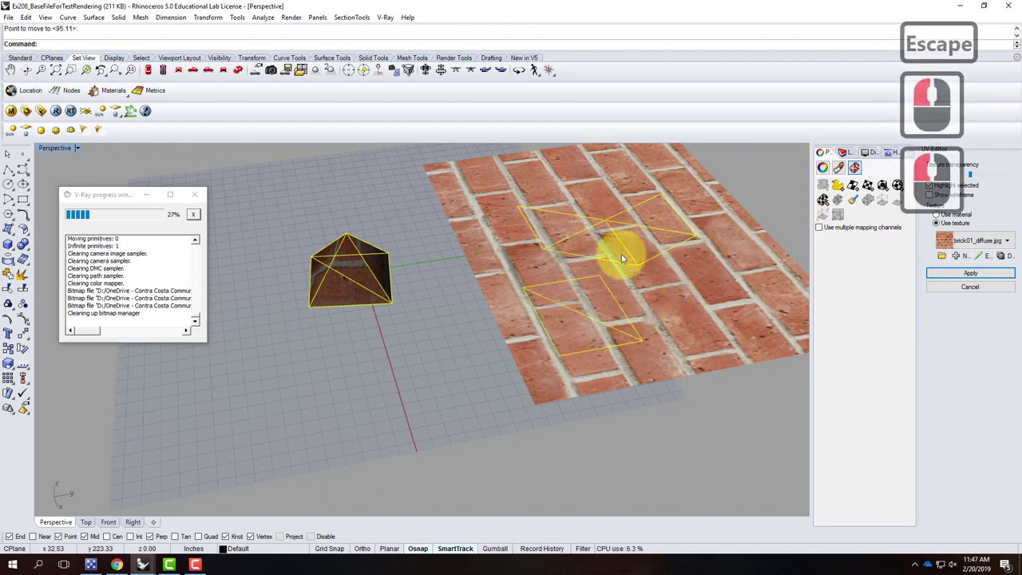
left_click(632, 264)
Move the second mesh beside it and begin the Scale command on both meshes.
type("move")
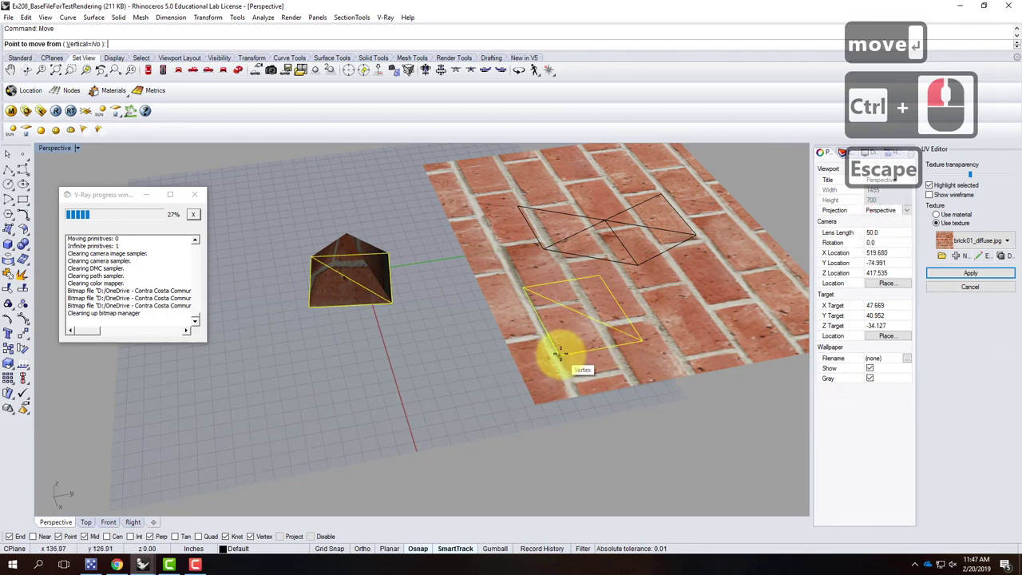
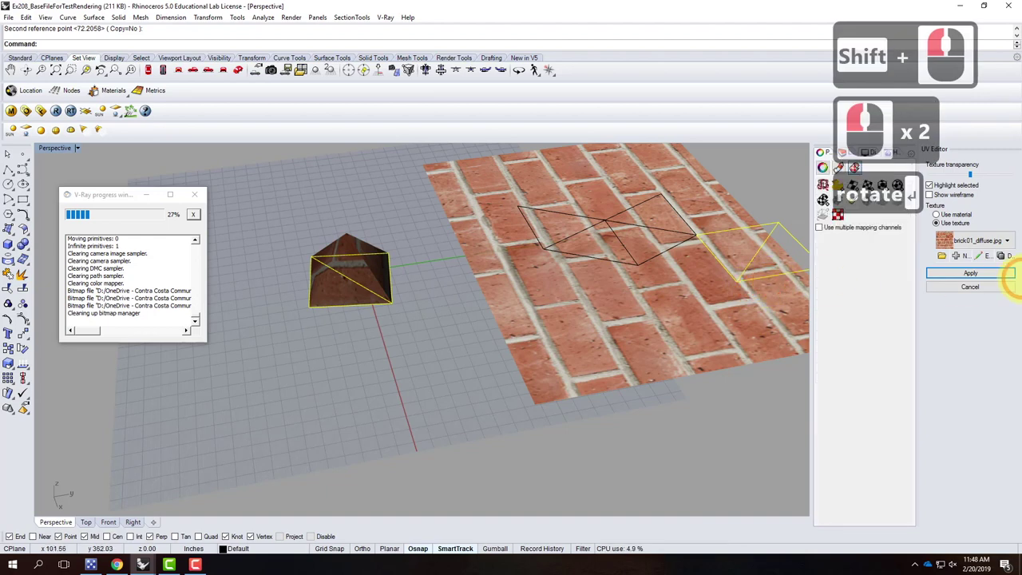
type("ove")
key("Return")
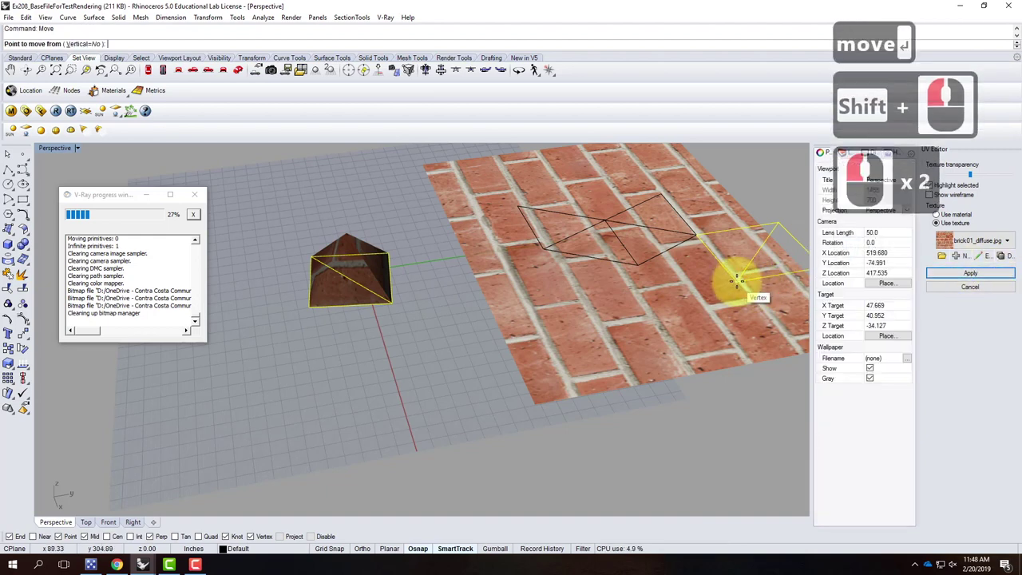
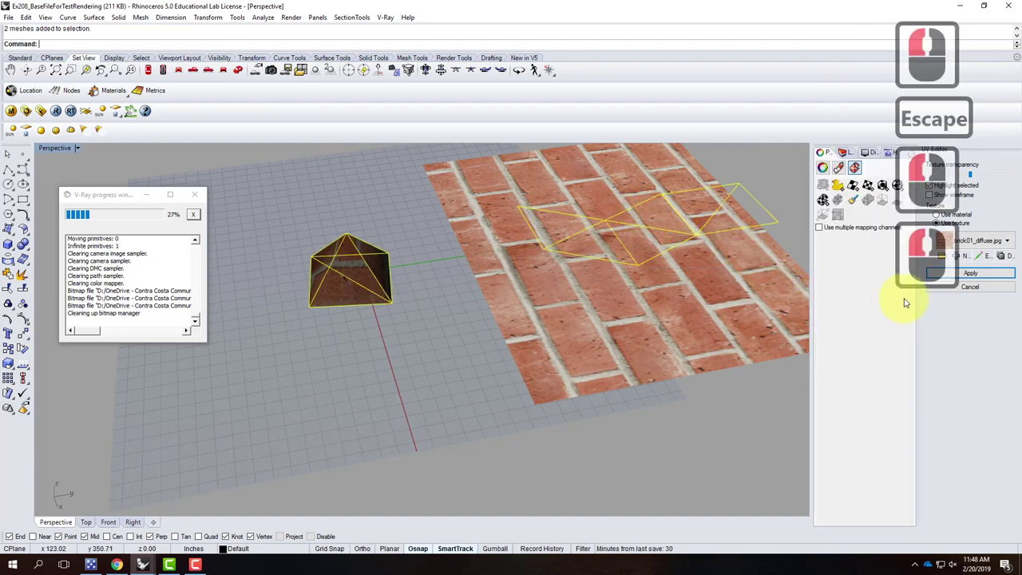
type("scale")
key("Return")
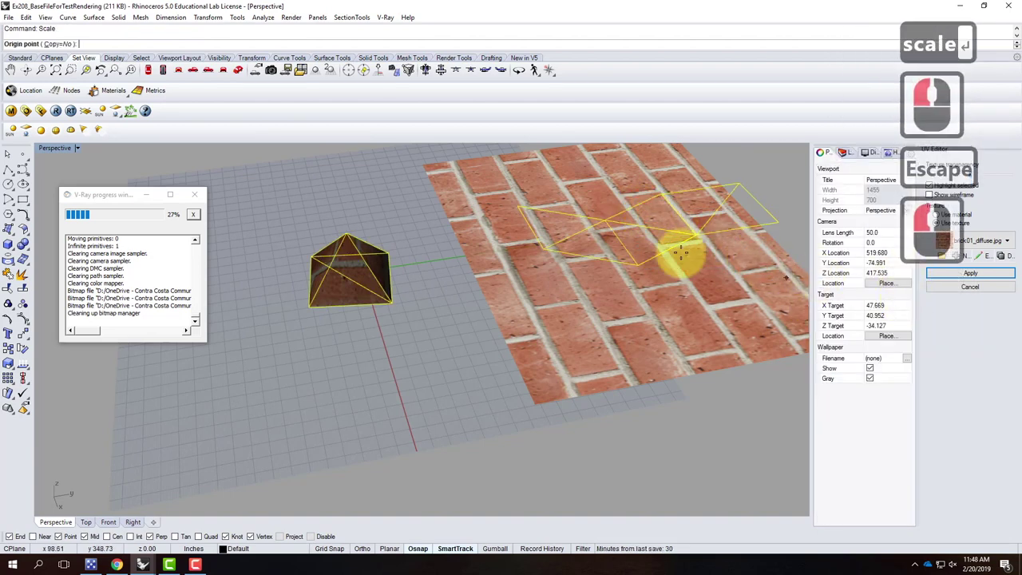
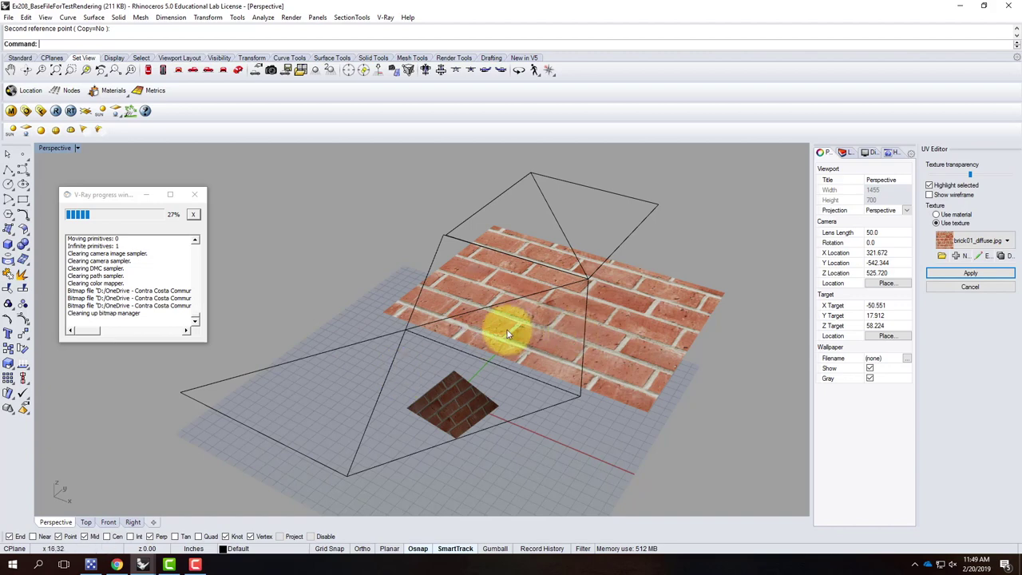
Zoom and orbit around the brick pyramid to inspect it, then return to the whole scene.
middle_click(395, 321)
middle_click(412, 328)
middle_click(428, 363)
middle_click(427, 368)
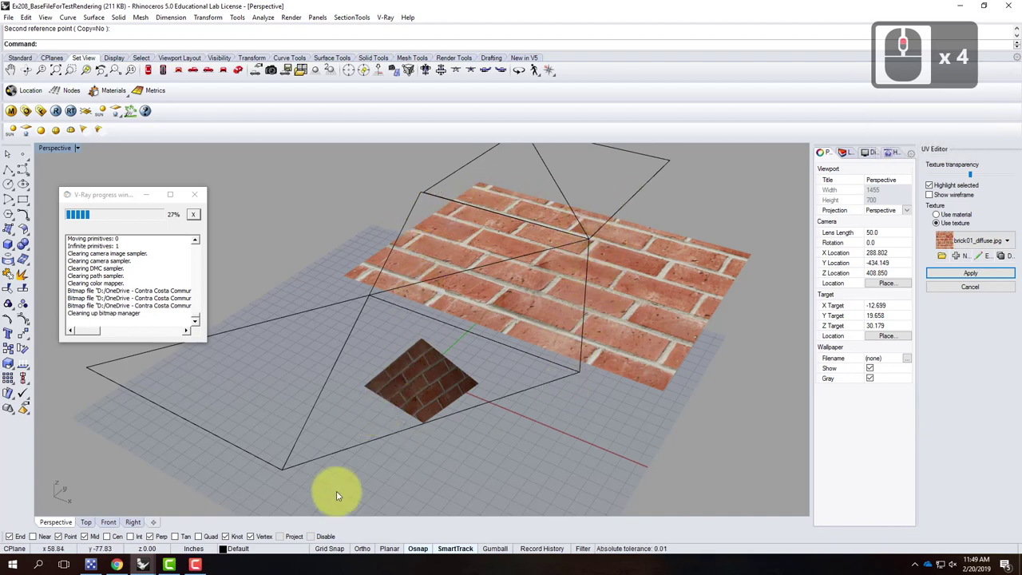
middle_click(410, 383)
middle_click(432, 384)
right_click(452, 351)
middle_click(416, 371)
middle_click(416, 370)
middle_click(425, 368)
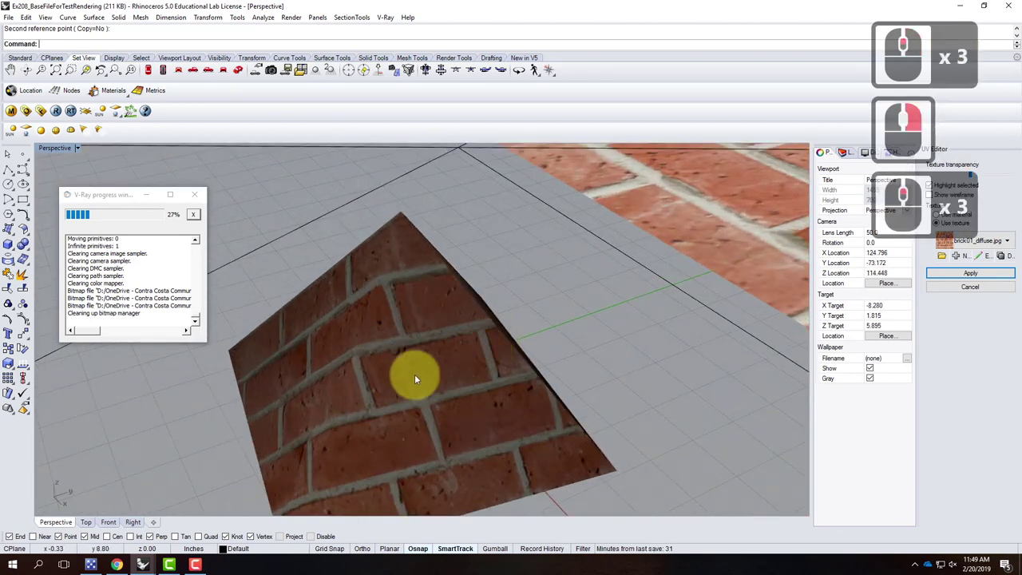
right_click(523, 304)
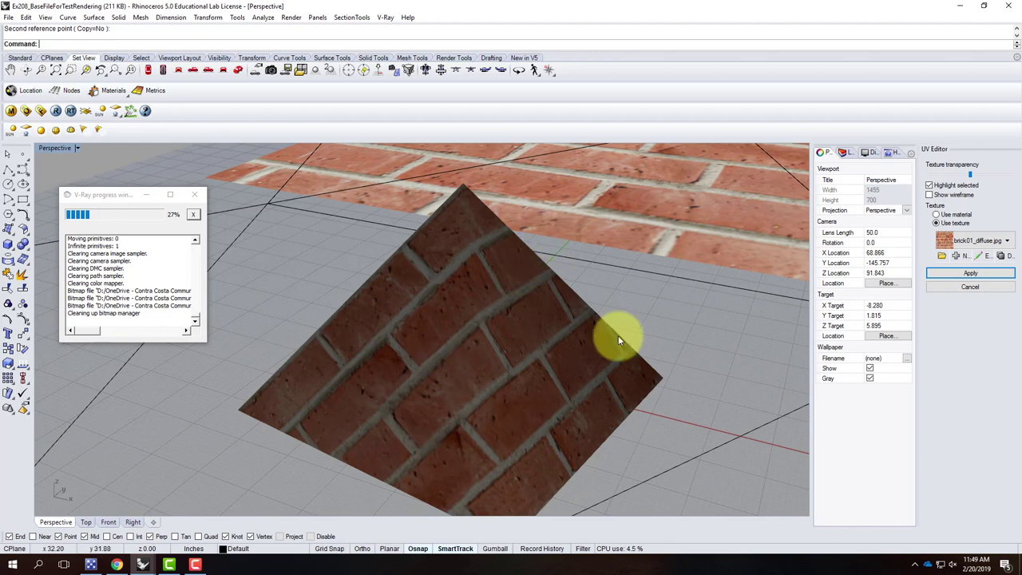
key("Escape")
key("Escape")
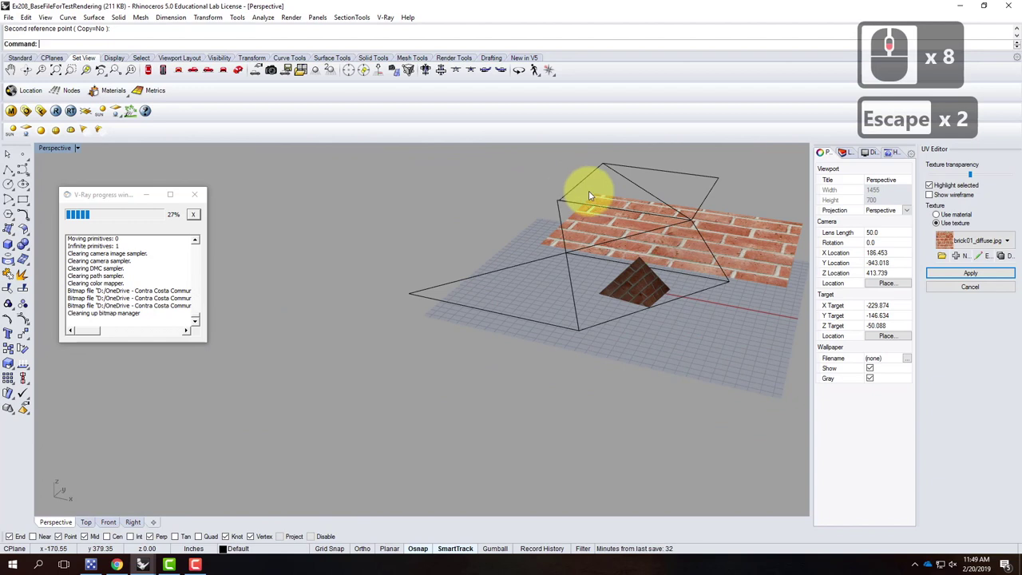
Hide the brick plane and large meshes and switch the Perspective viewport to Rendered display.
left_click(976, 273)
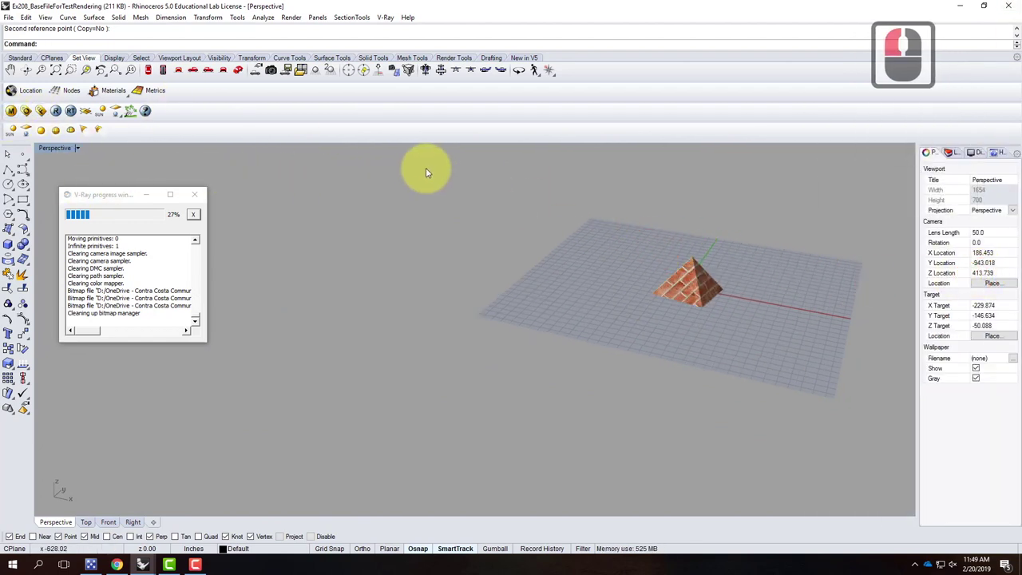
type("show")
key("Return")
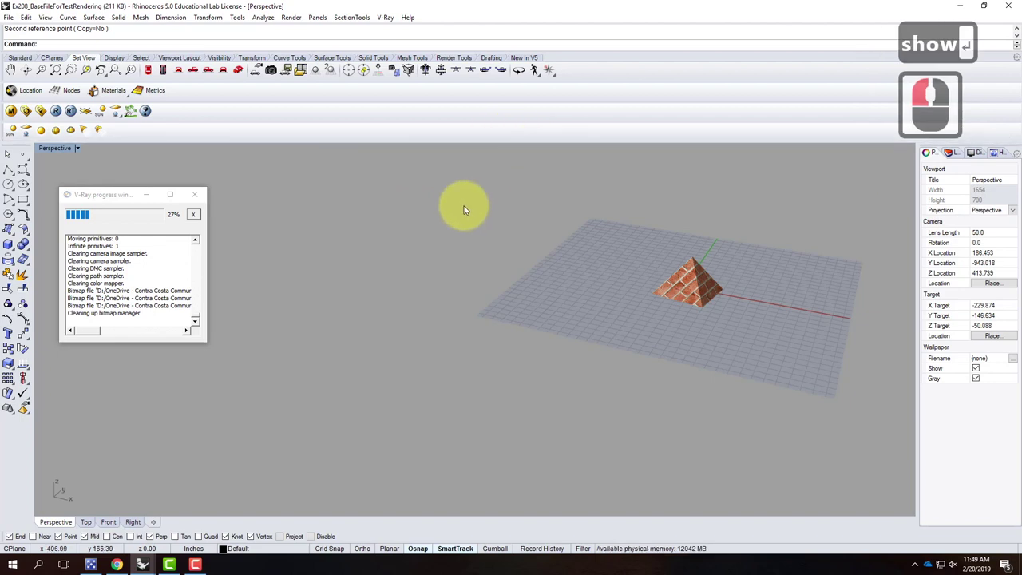
key("Escape")
key("Escape")
type("ow")
key("Return")
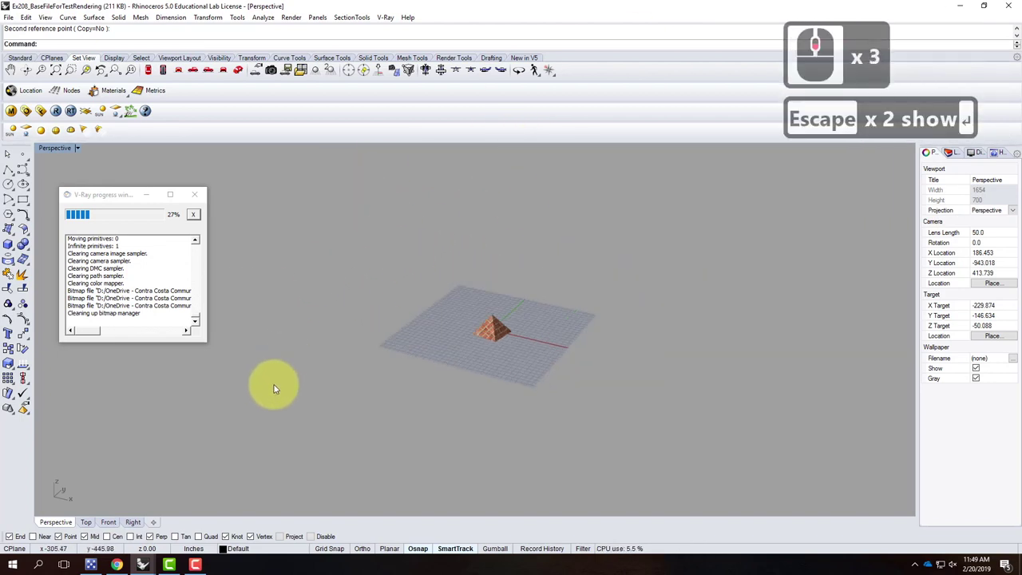
key("Escape")
key("Escape")
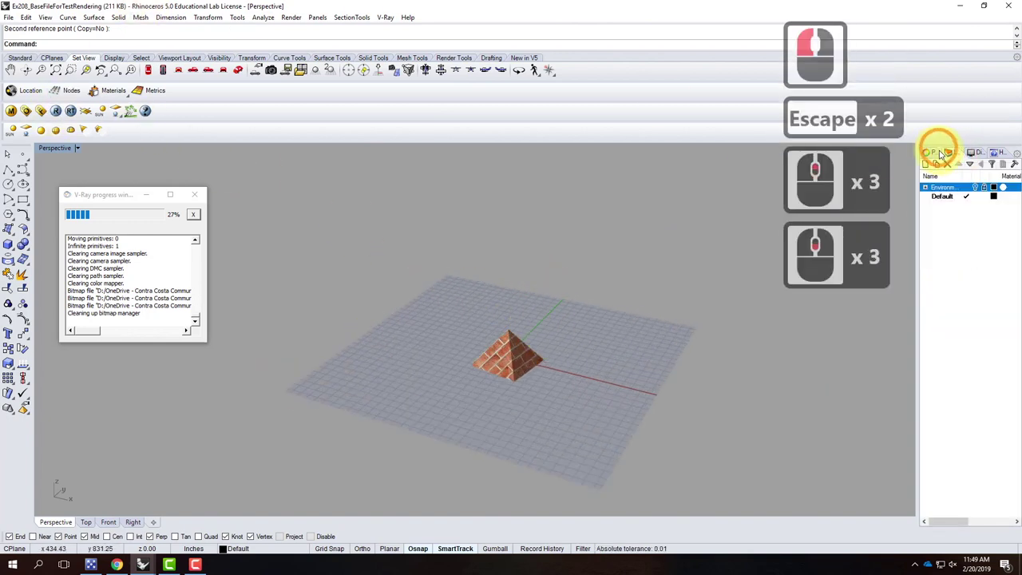
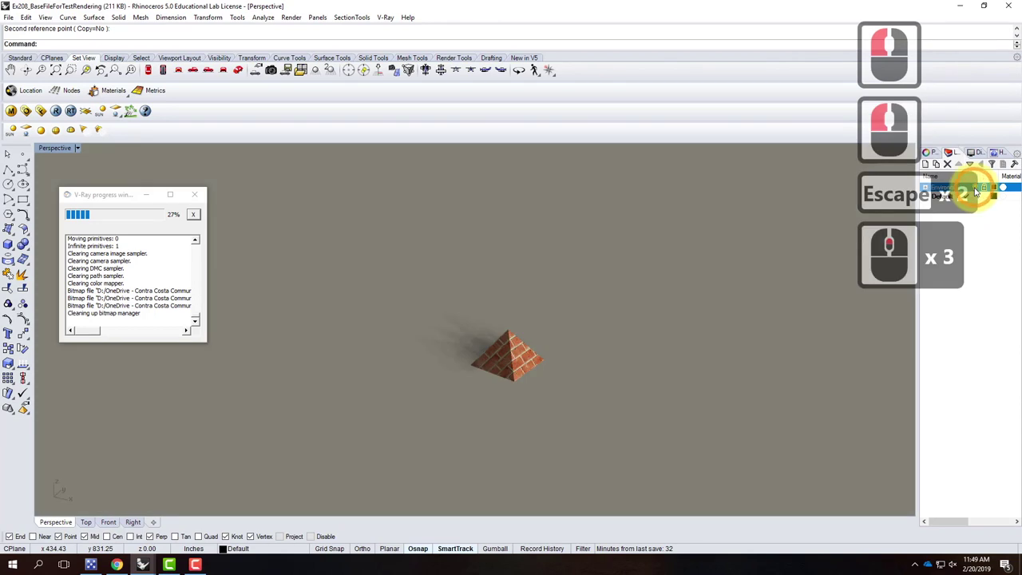
Run Show to reveal the hidden cylinder, wall, cone, cube and sphere.
type("show")
key("Return")
key("Escape")
Select the cylinder, wall, cone, sphere and pyramid and hide them, leaving the wooden cube.
middle_click(464, 341)
middle_click(465, 339)
left_click(488, 285)
left_click(429, 215)
left_click(387, 295)
left_click(481, 358)
left_click(521, 373)
double_click(573, 294)
left_click(560, 269)
left_click(536, 261)
type("e")
key("Return")
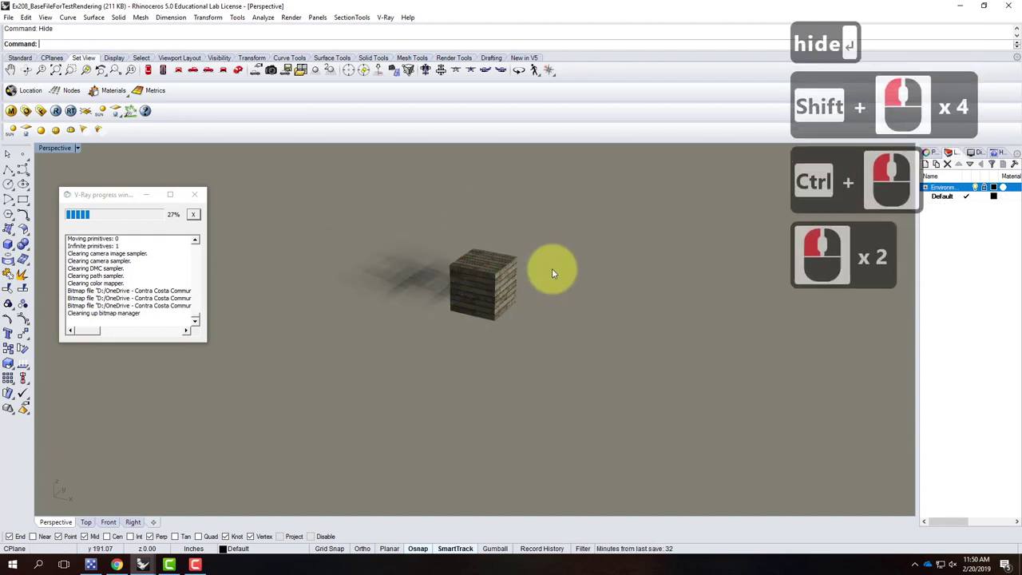
Zoom to the selected wooden cube to frame it close up.
key("…")
right_click(531, 328)
type("z↩s↩")
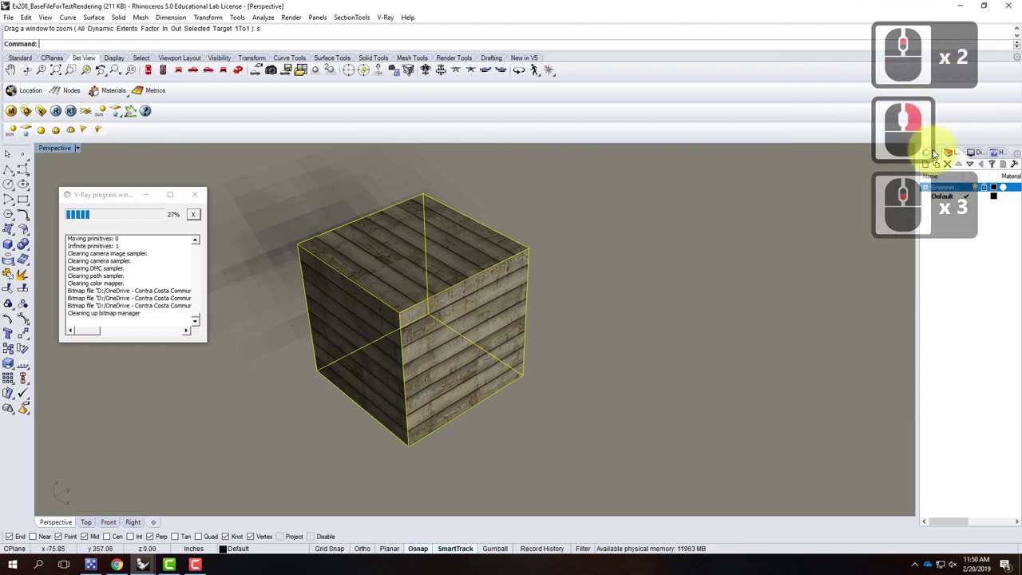
left_click(938, 150)
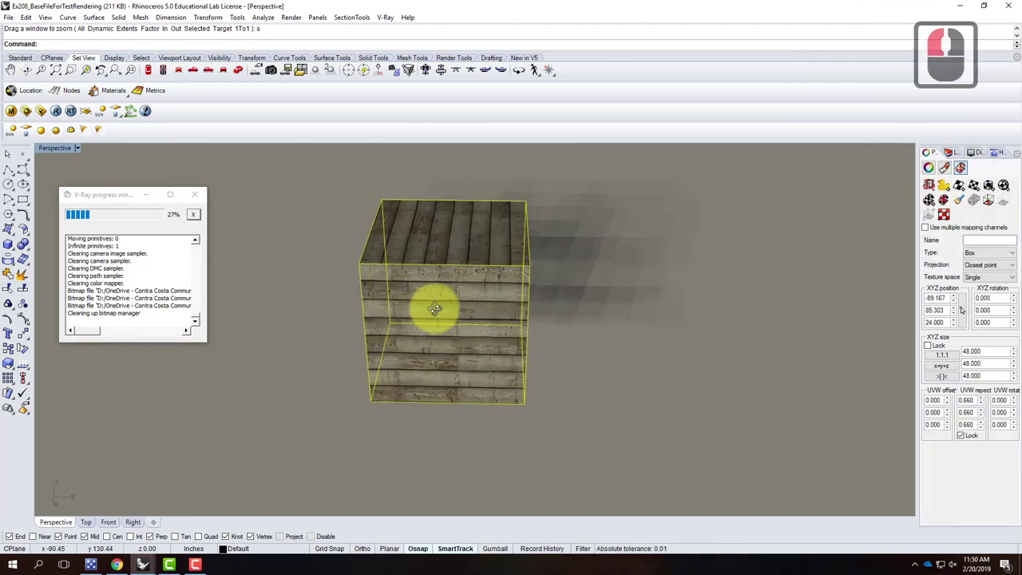
right_click(457, 316)
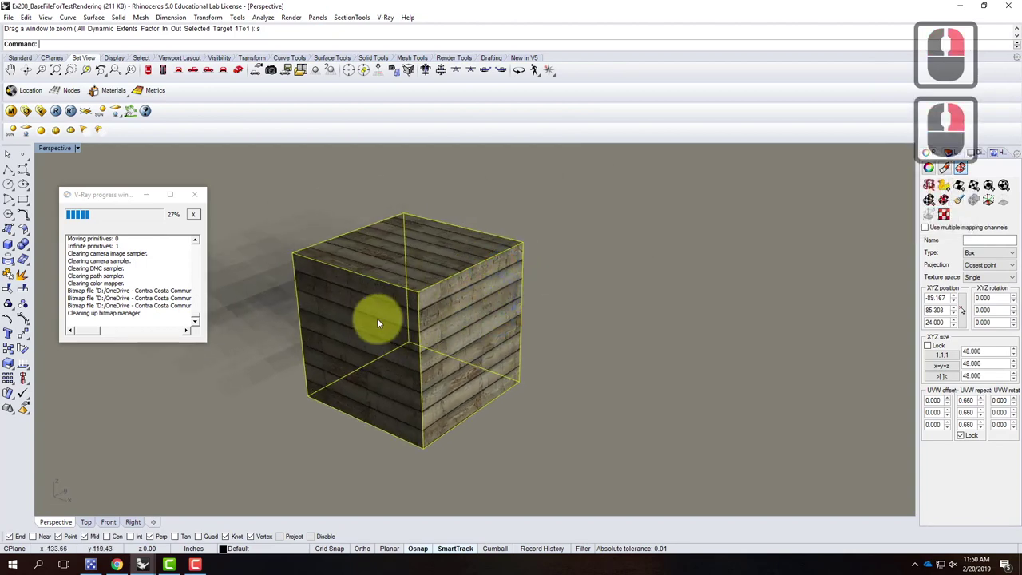
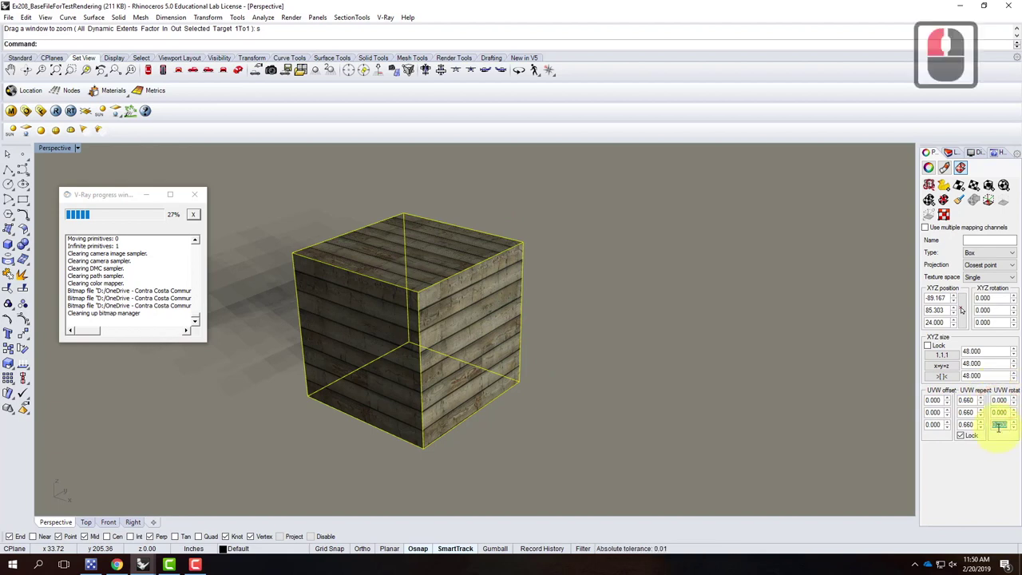
type("90tab")
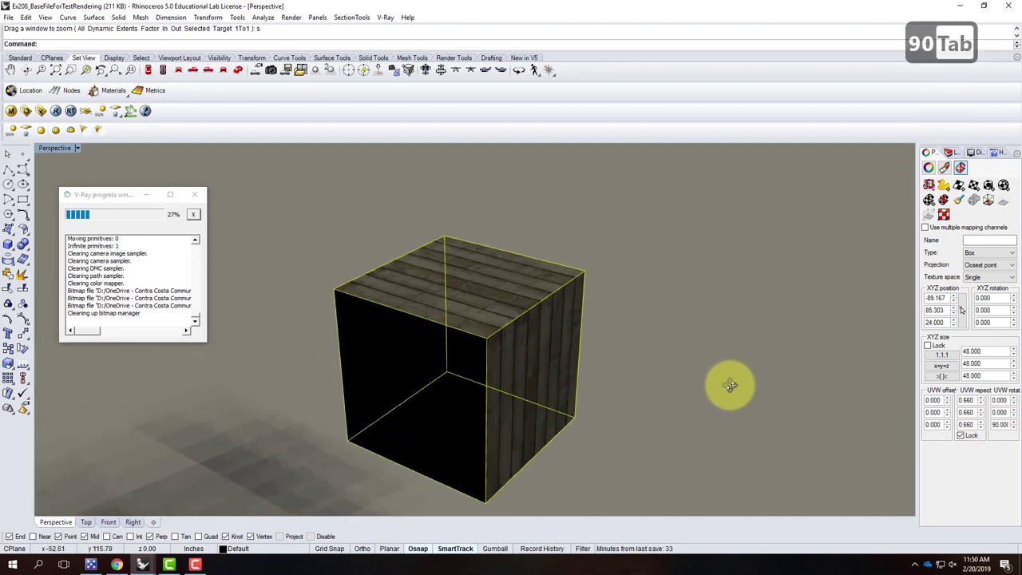
right_click(564, 378)
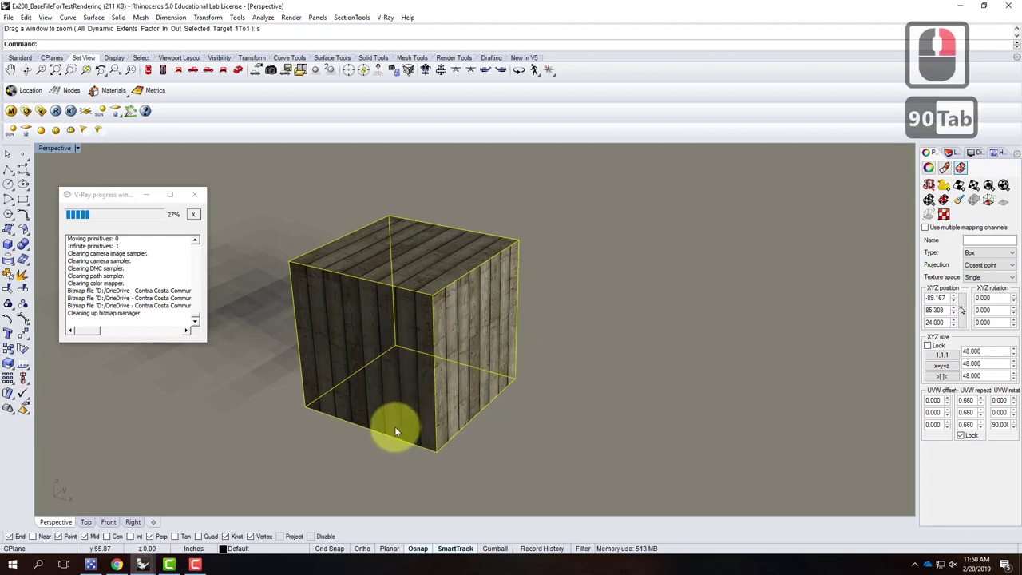
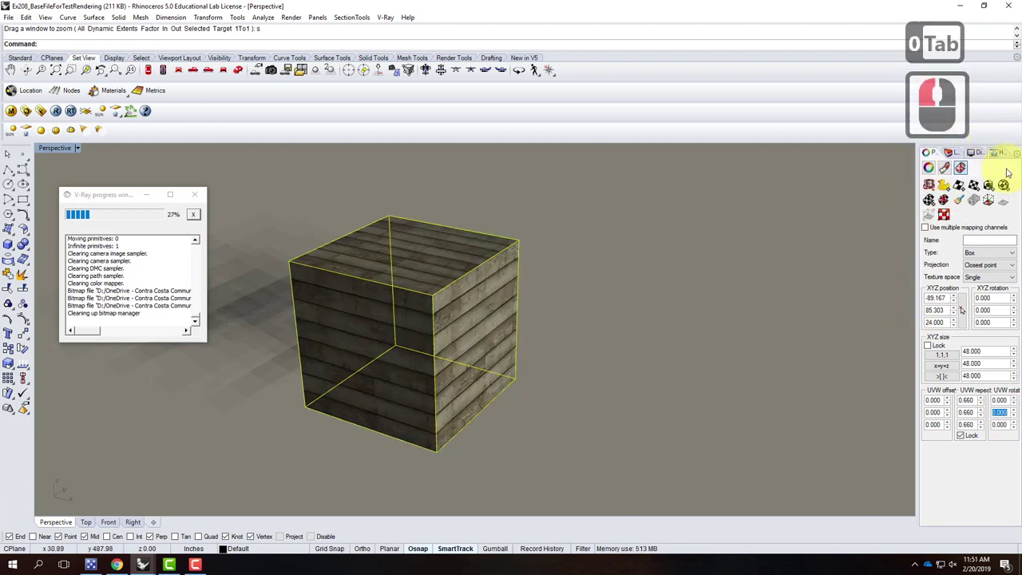
Select the wooden cube's texture rotation value to reset it to 0.
left_click_drag(967, 156, 993, 206)
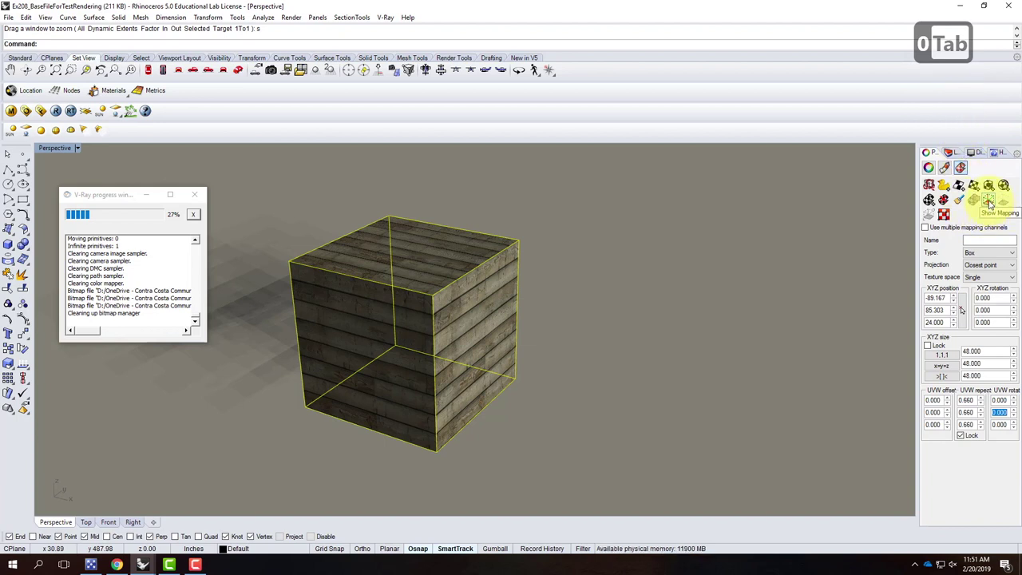
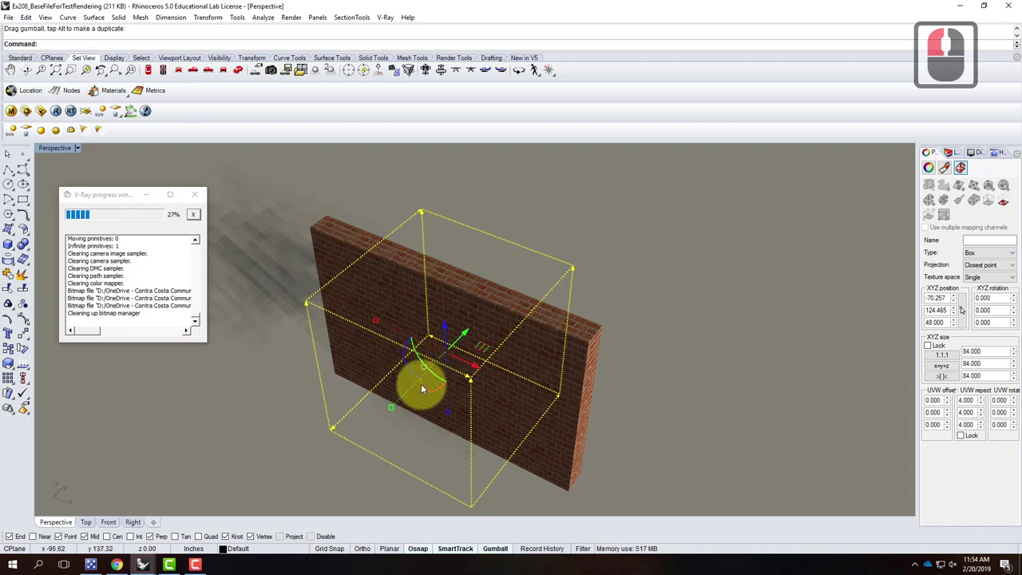
Set the brick wall's rotated angle and frame the wall in the view.
left_click(446, 406)
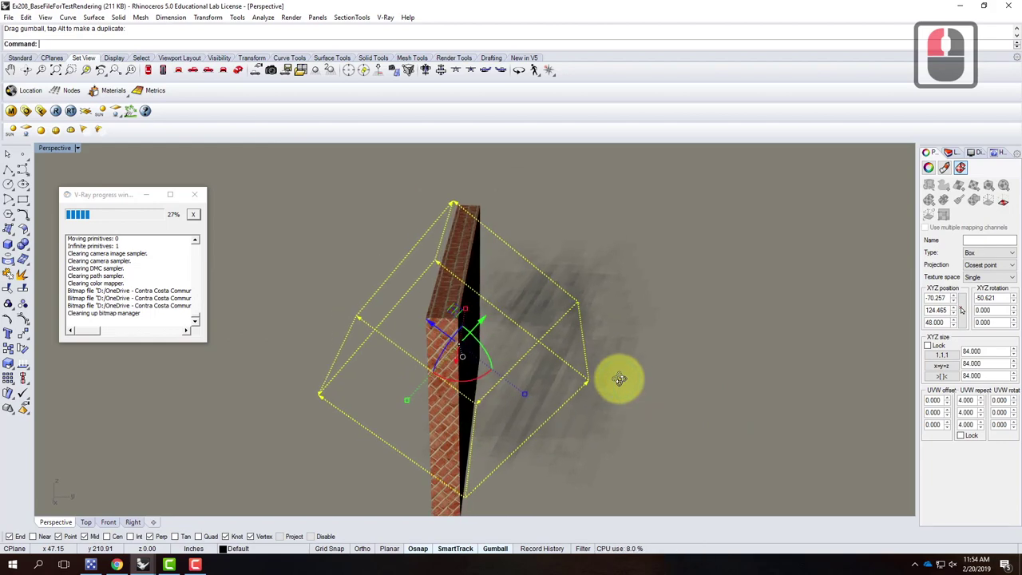
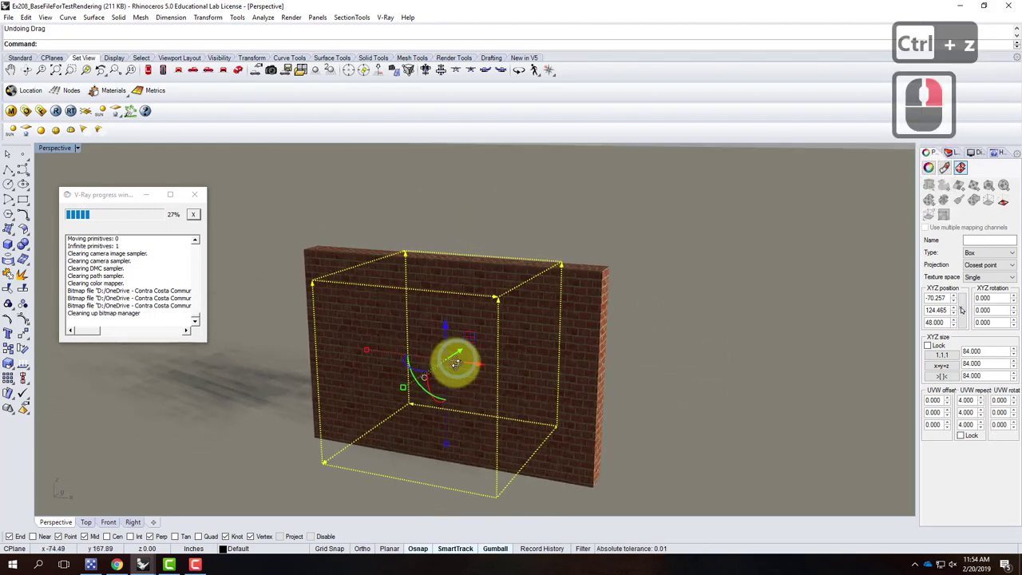
right_click(481, 376)
middle_click(507, 328)
middle_click(539, 339)
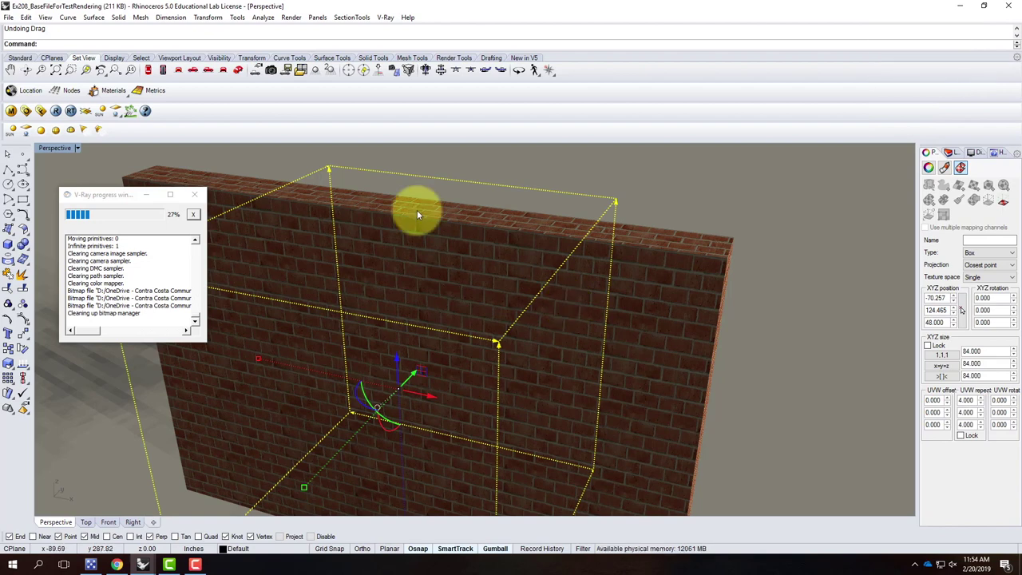
scroll("down", 3)
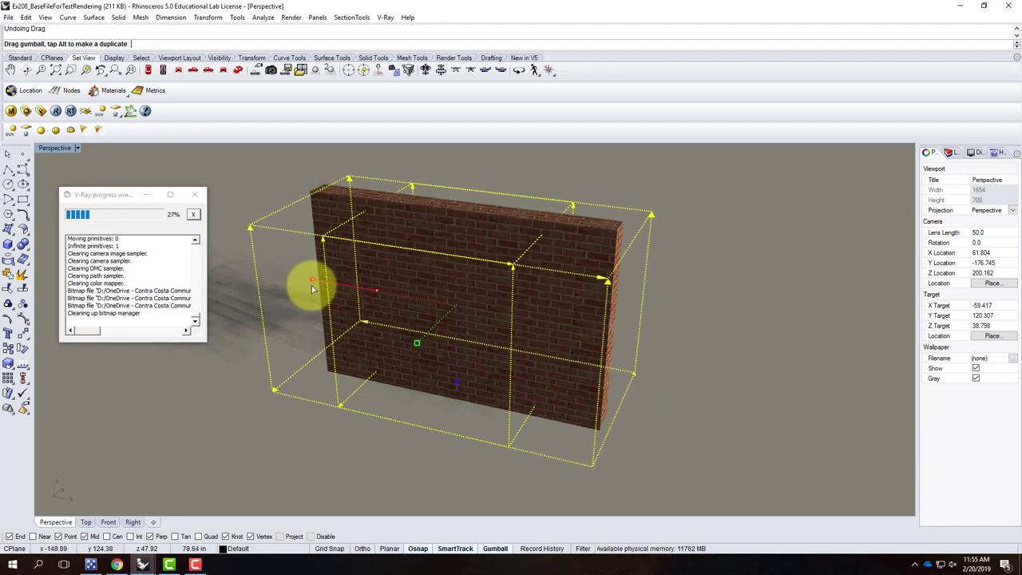
Adjust the wall's brick texture mapping box and display its mapping widget.
left_click(316, 285)
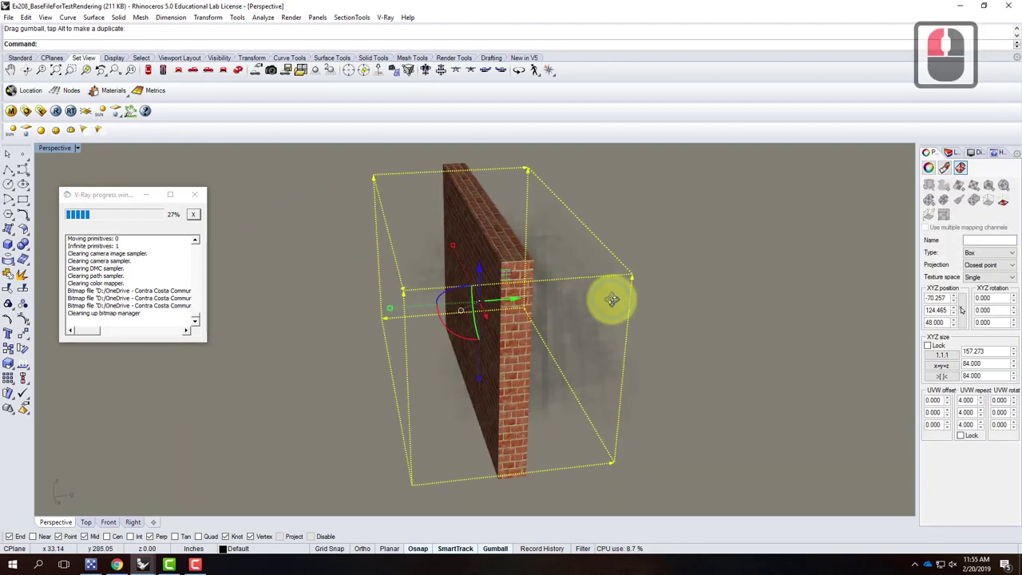
right_click(657, 312)
left_click(657, 311)
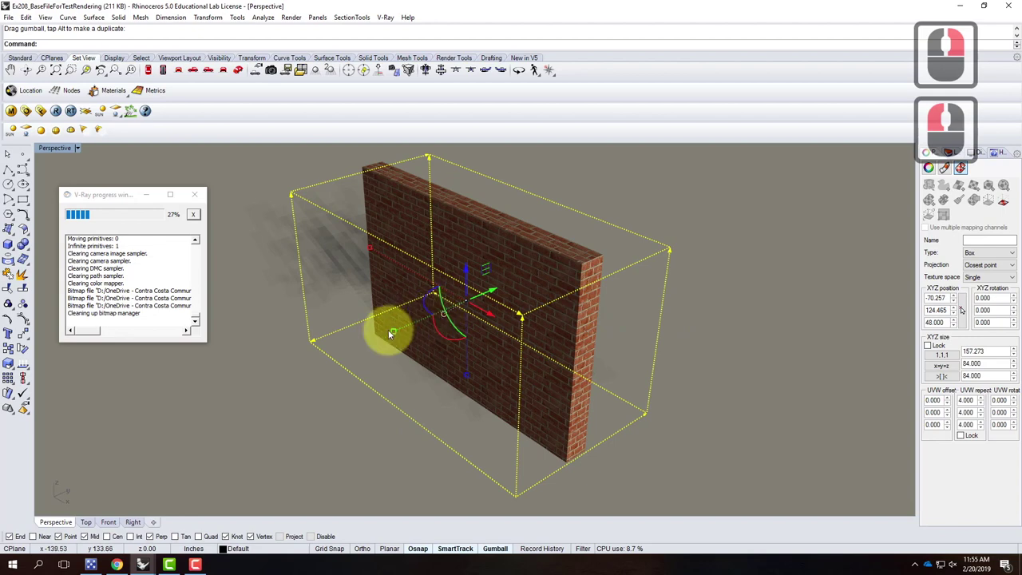
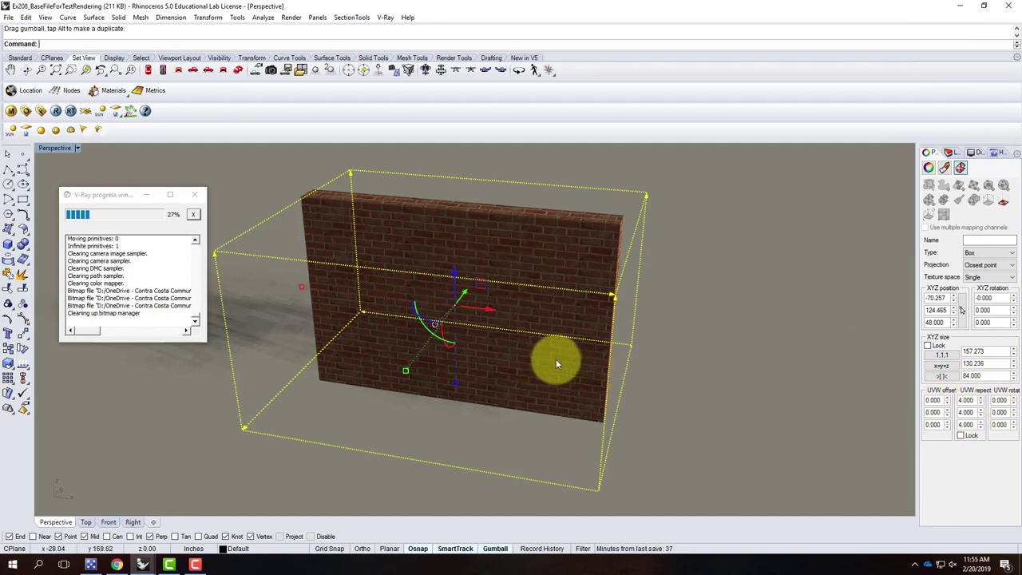
key("Escape")
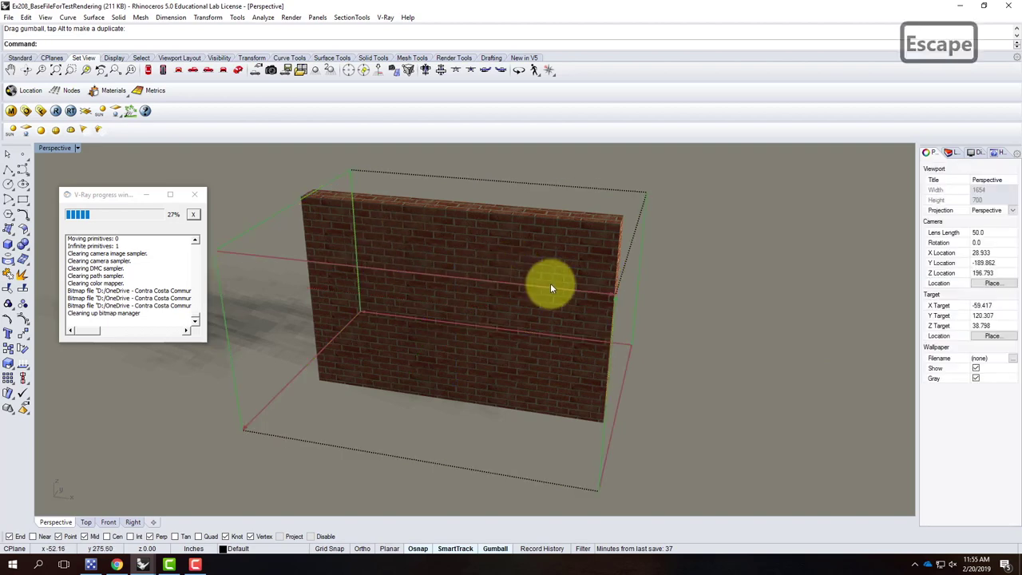
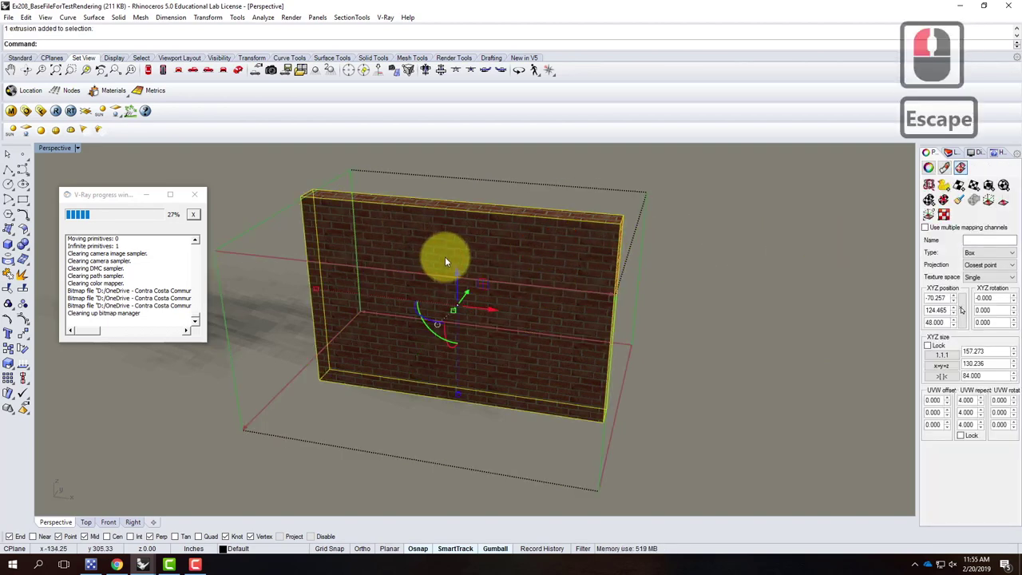
left_click(988, 204)
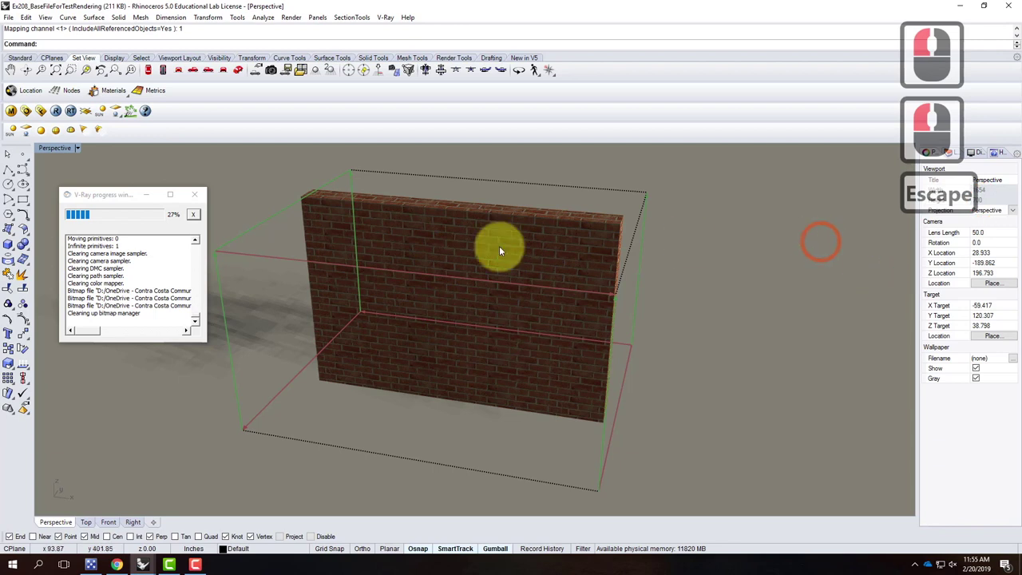
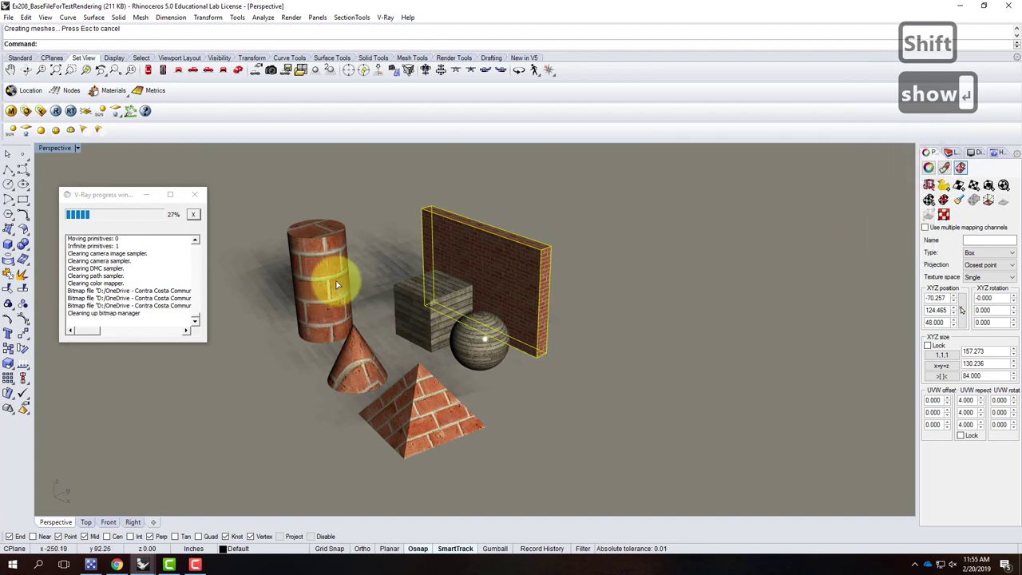
Select the wooden sphere and hide everything else so it stands alone.
left_click(341, 281)
left_click(361, 367)
double_click(432, 344)
double_click(437, 327)
double_click(527, 298)
key("Return")
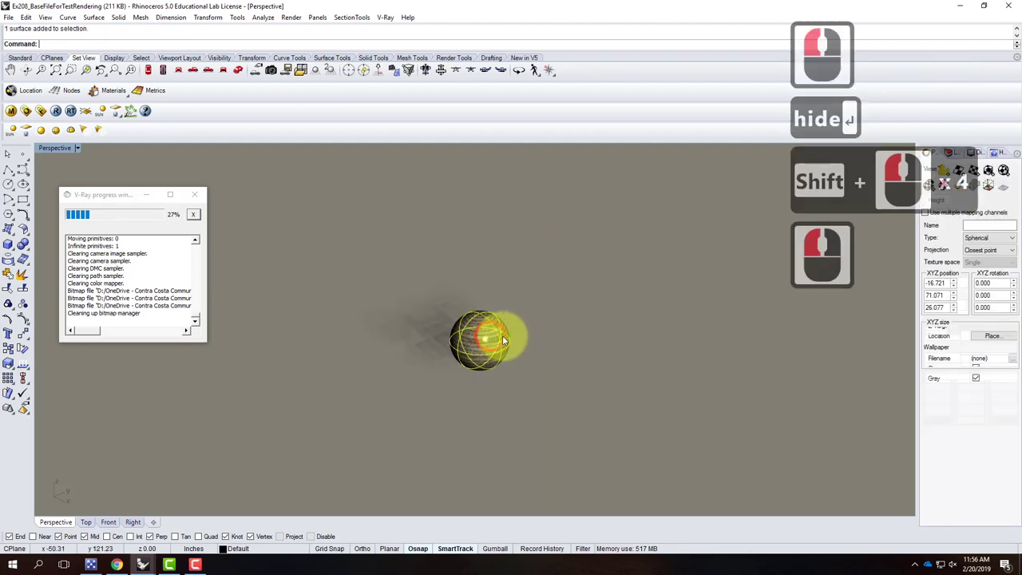
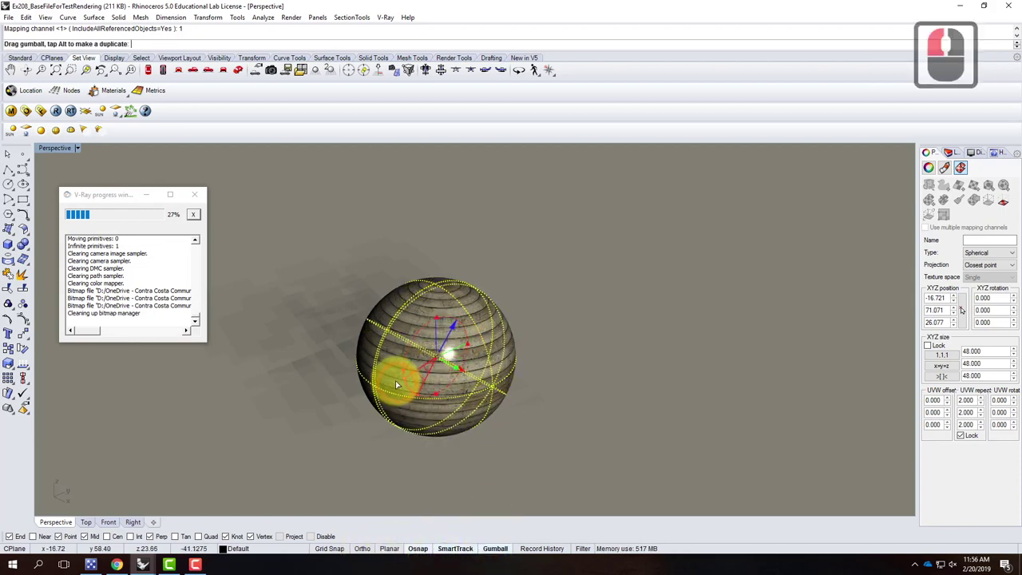
Rotate the sphere's spherical mapping widget to reorient its wood planks.
left_click(410, 373)
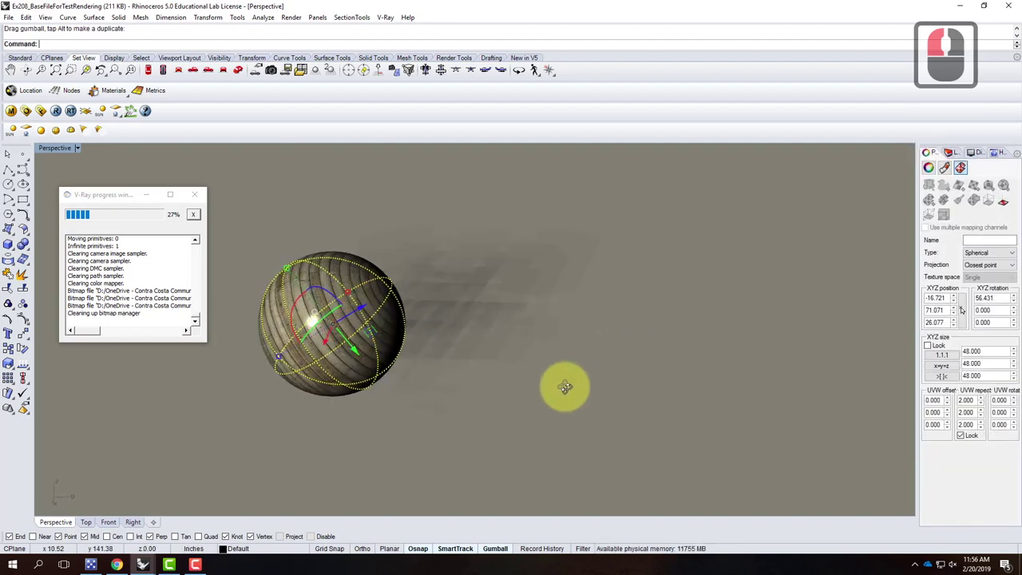
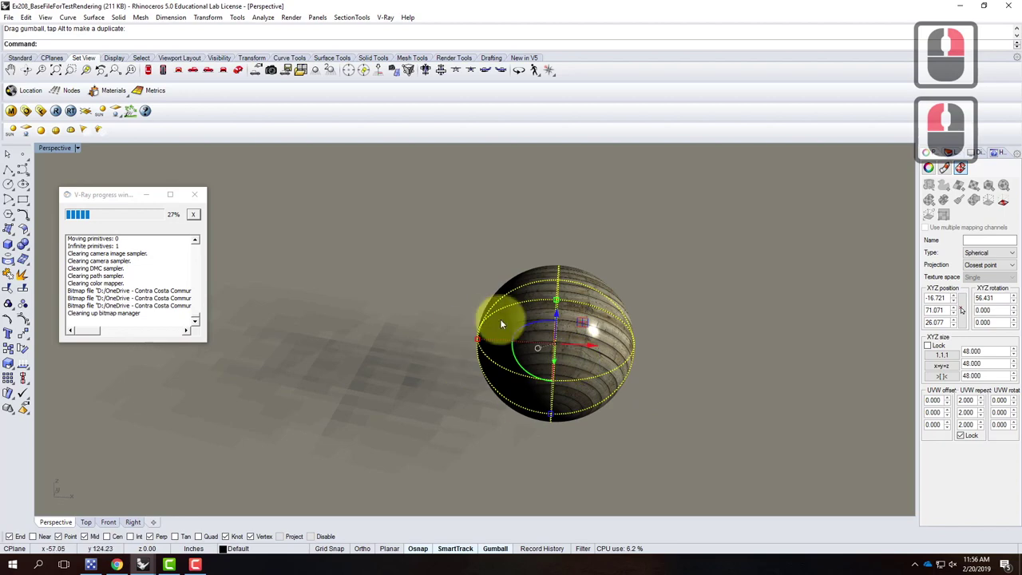
key("Return")
right_click(506, 384)
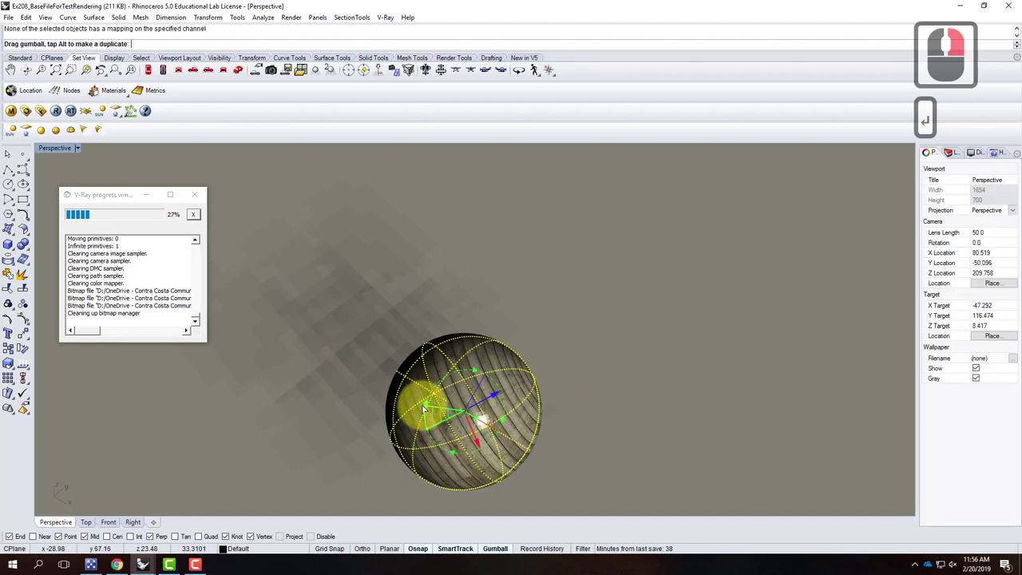
left_click(427, 405)
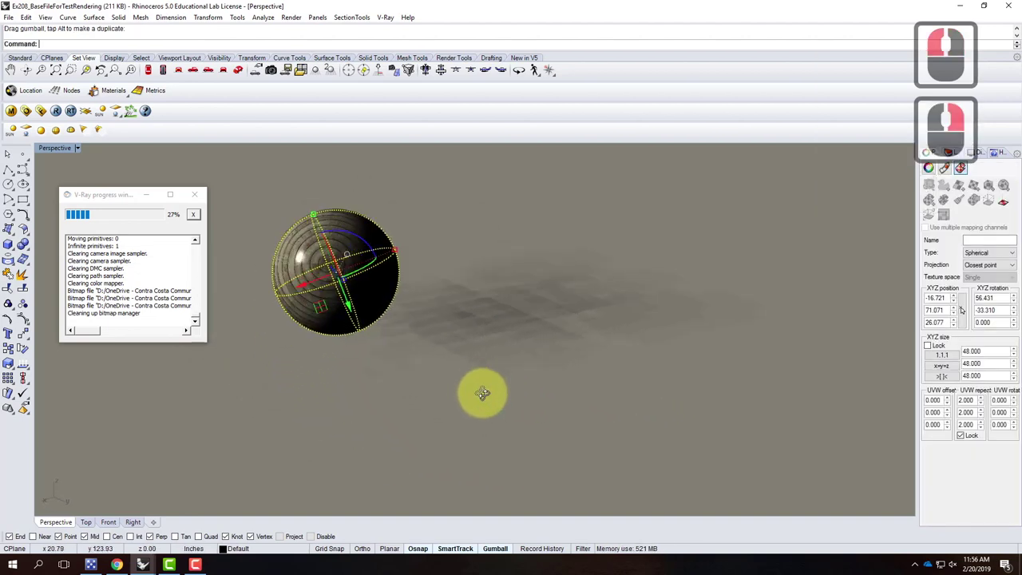
right_click(629, 394)
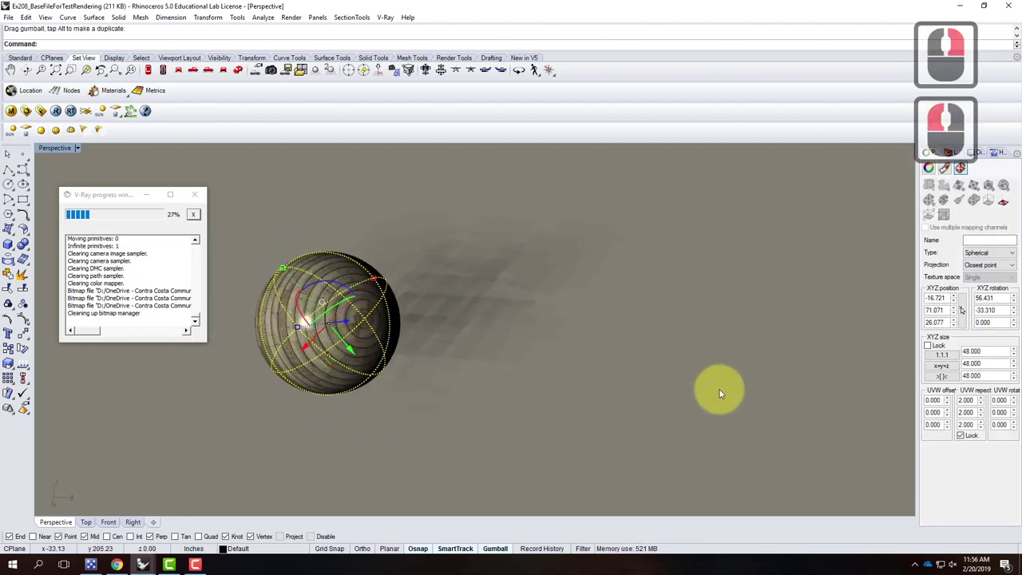
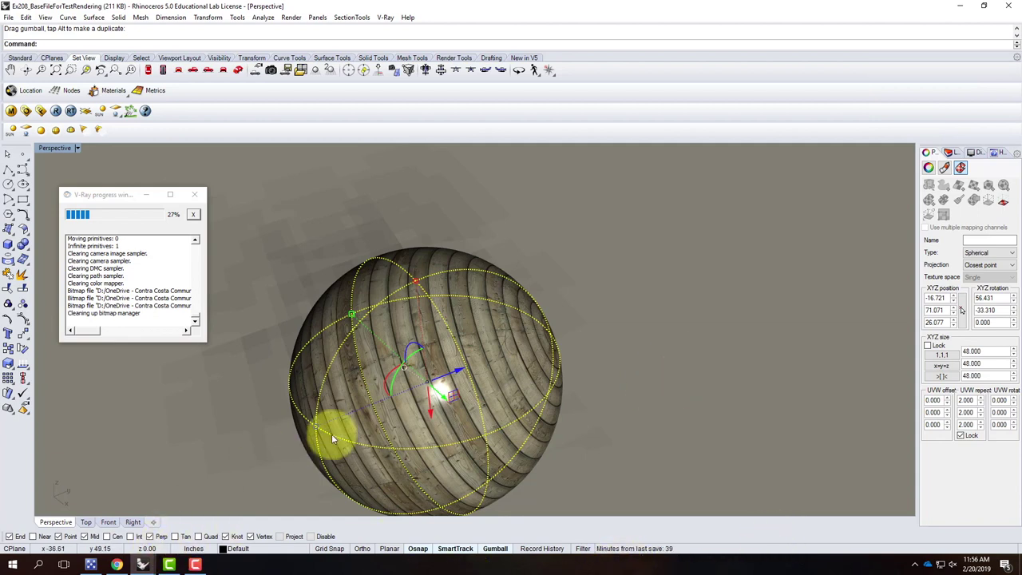
Run Show to bring the five hidden objects back into the rendered view.
key("Escape")
key("Escape")
key("Escape")
type("show")
key("Return")
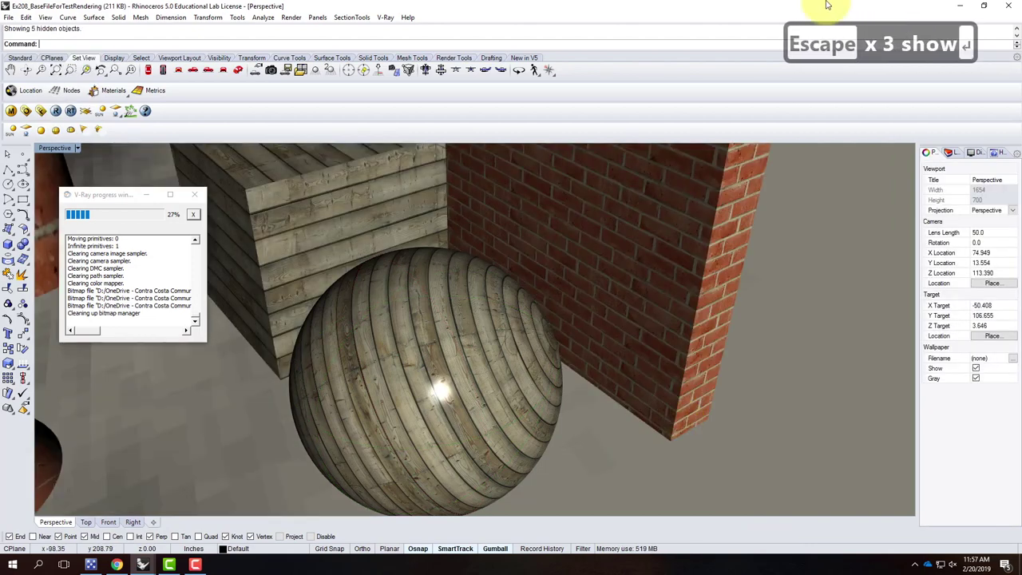
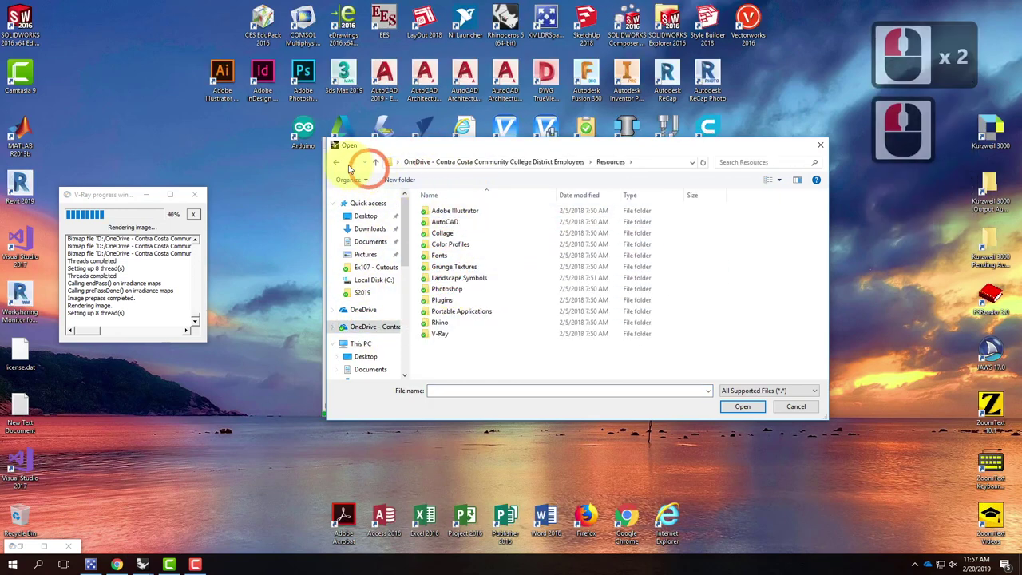
Open Ex205 - Finished from the Ex205 folder, declining the V-Ray session failure report.
left_click(346, 166)
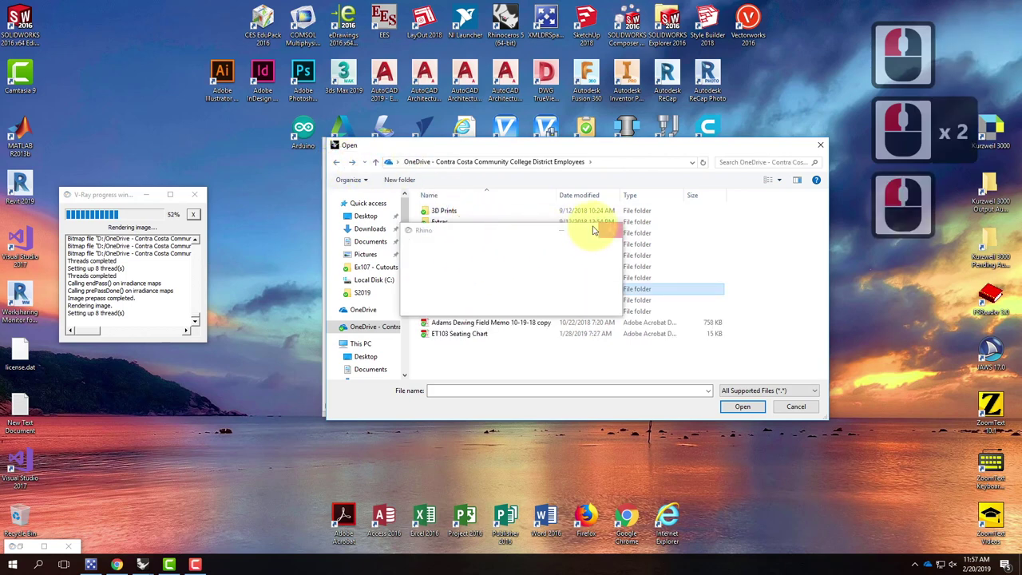
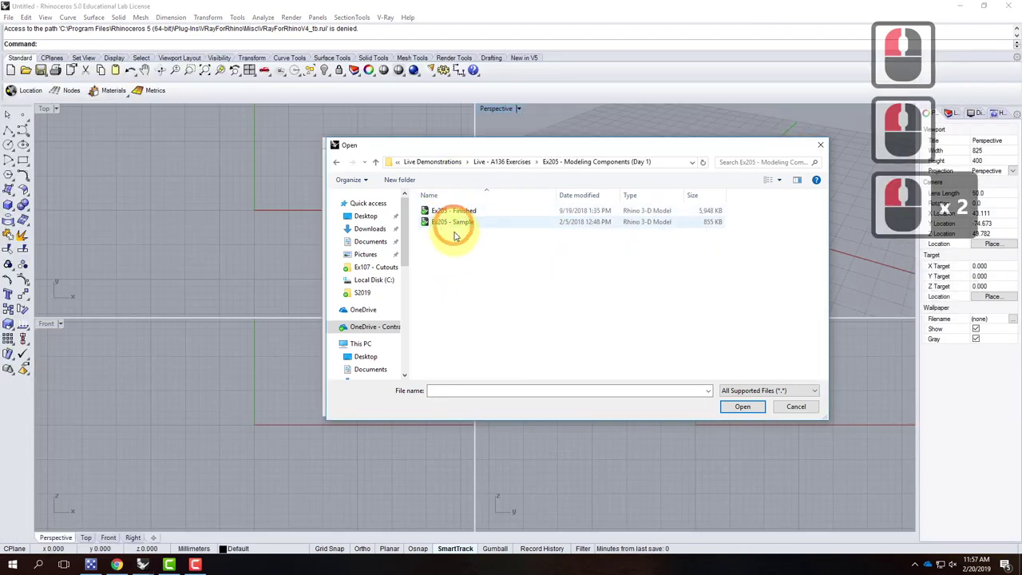
left_click(462, 213)
left_click(473, 216)
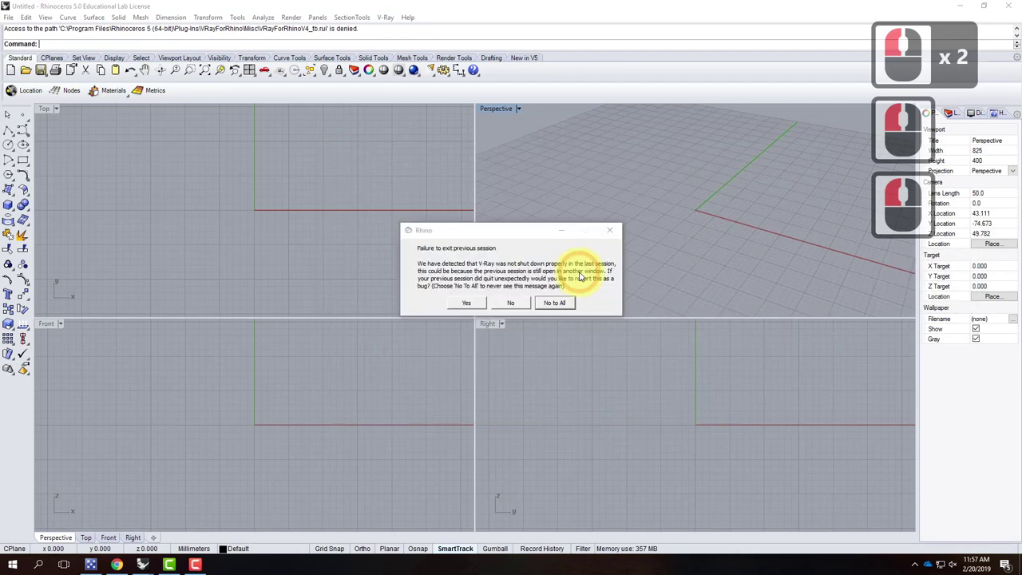
left_click(512, 304)
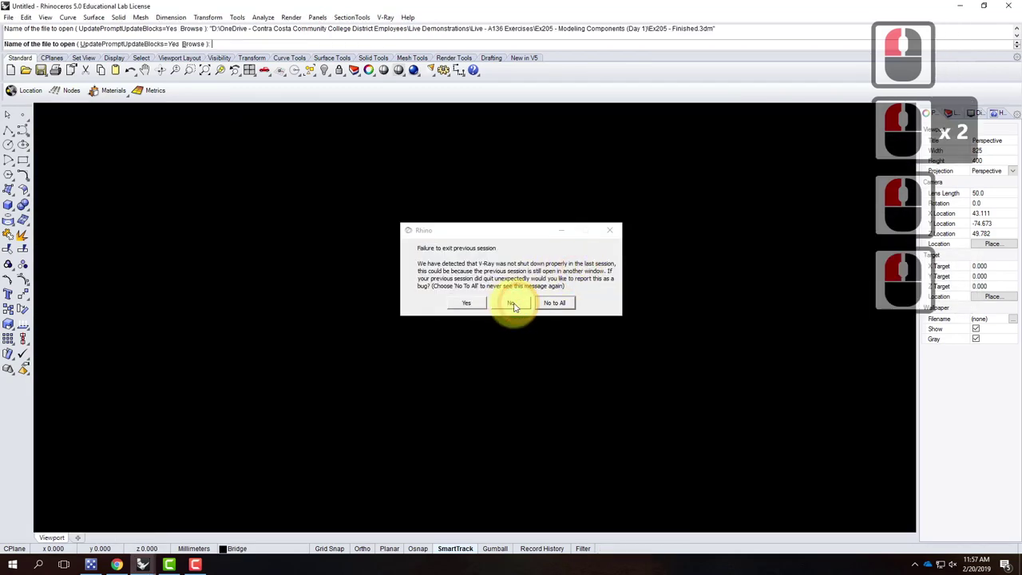
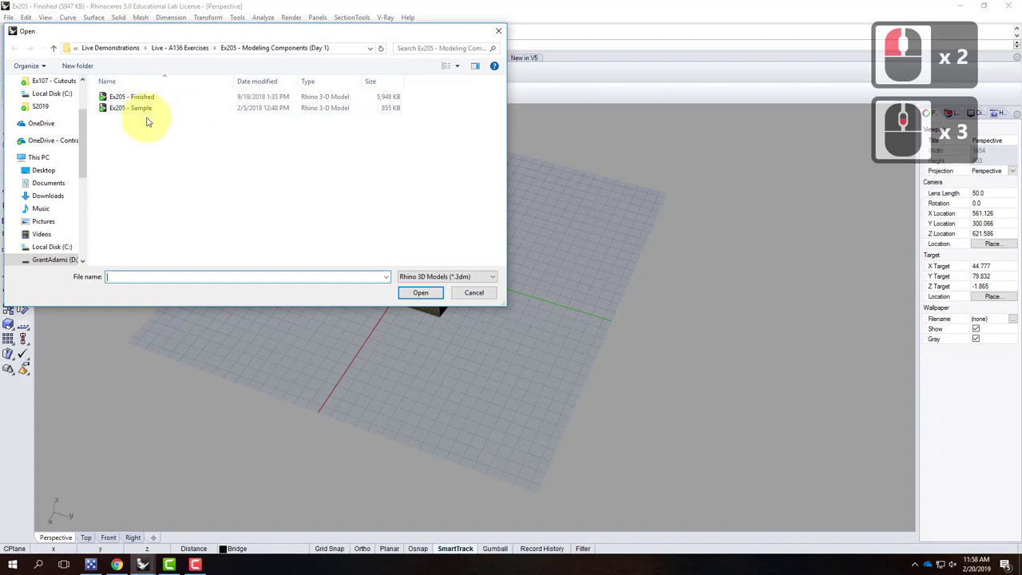
Open the Ex205 - Sample.3dm model in its place.
left_click(169, 116)
left_click(450, 286)
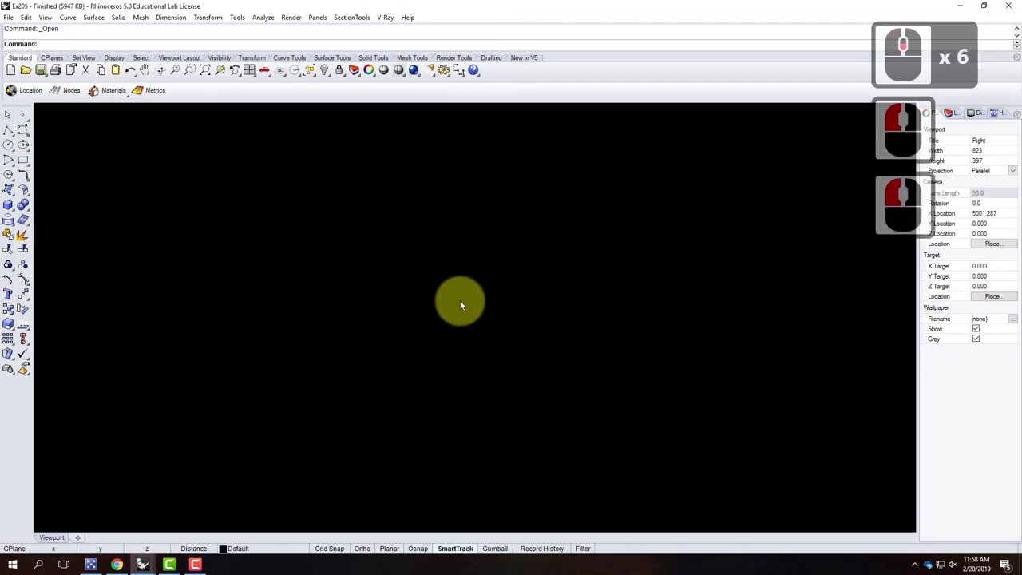
middle_click(467, 306)
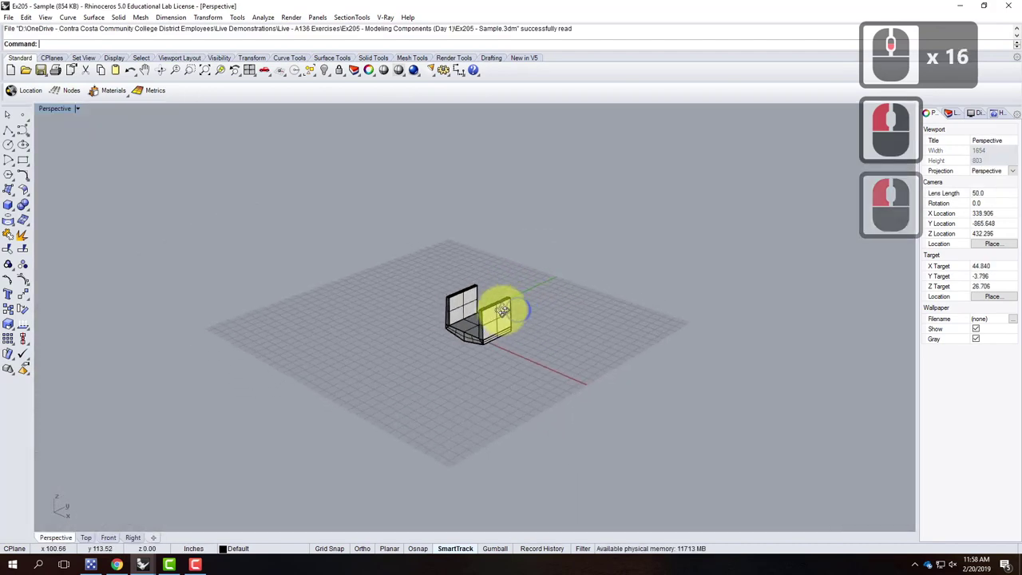
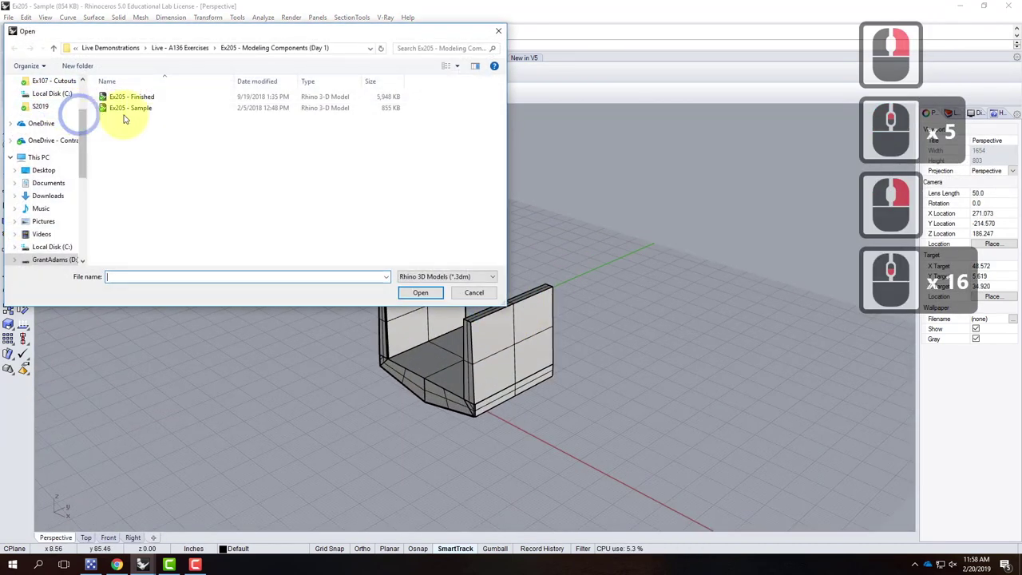
Dismiss the open-file prompt and set the Perspective viewport to Shaded display.
left_click(415, 246)
left_click(83, 114)
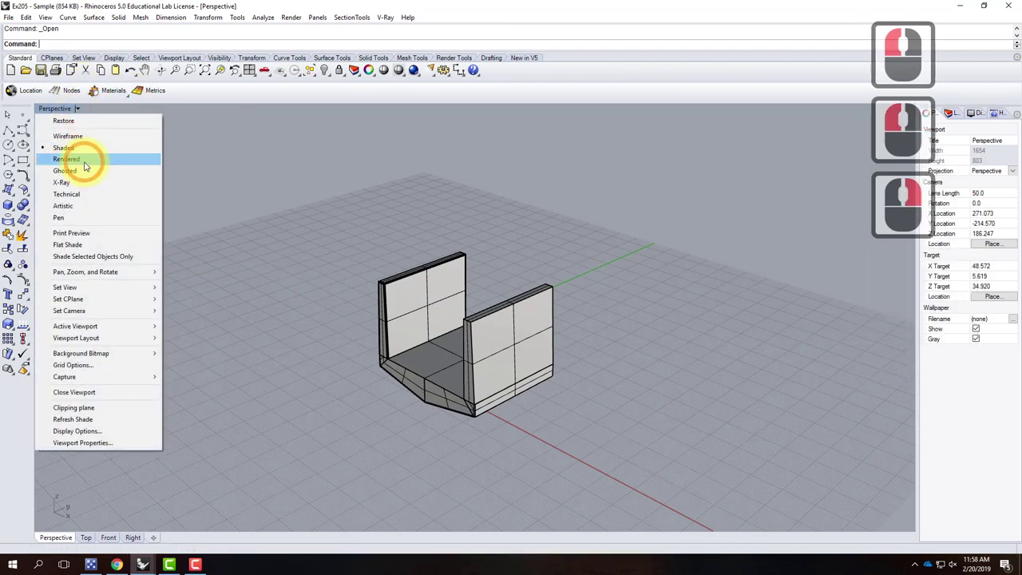
left_click(91, 153)
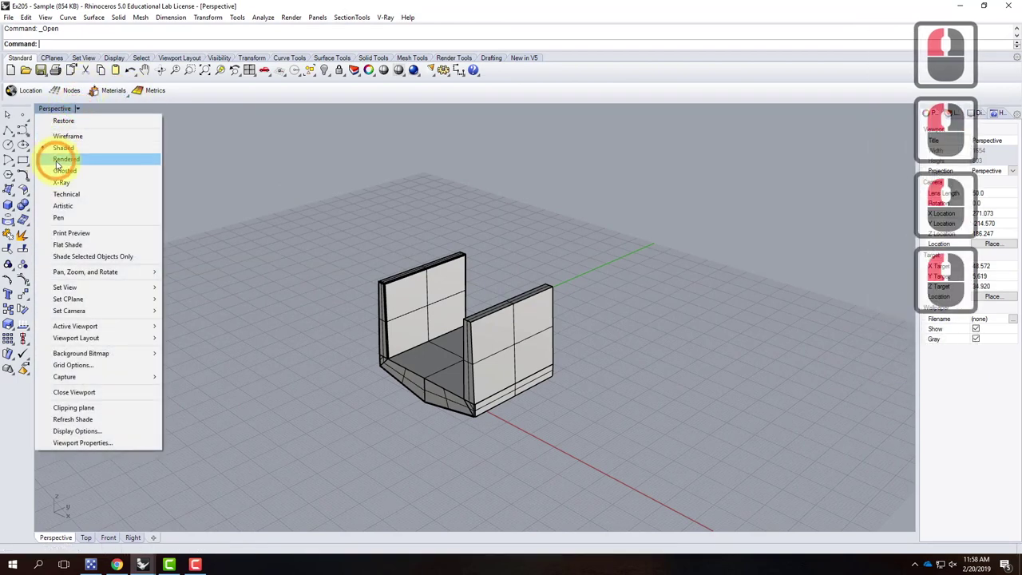
left_click(61, 161)
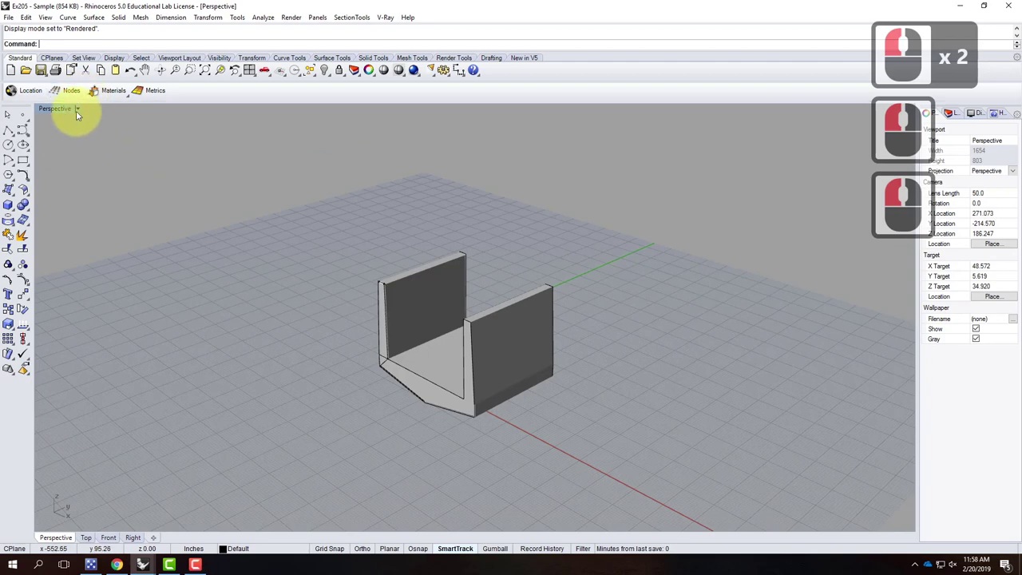
left_click(80, 115)
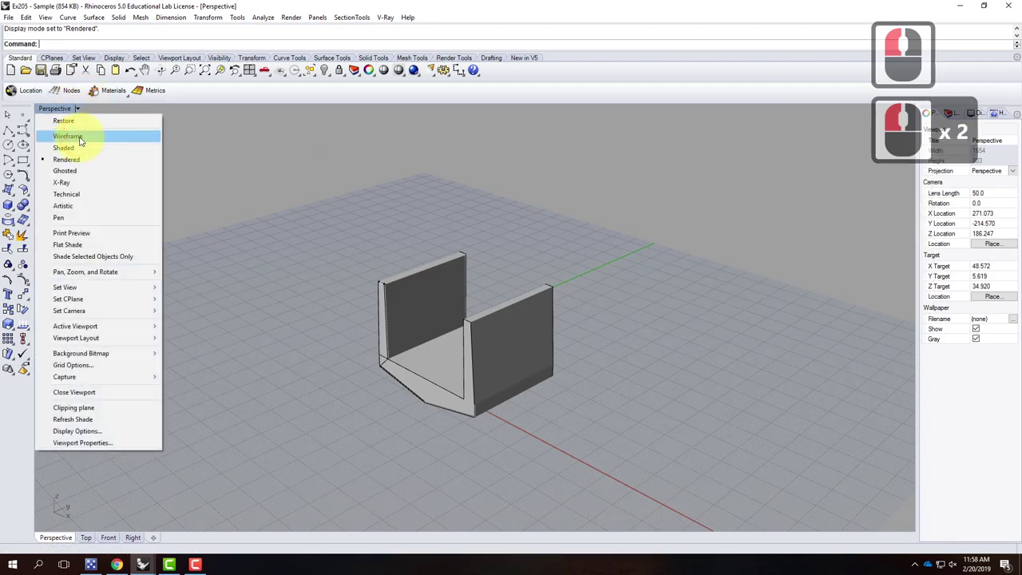
left_click(230, 202)
left_click(300, 218)
Orbit around the bridge block and select all of its objects.
middle_click(320, 253)
middle_click(320, 253)
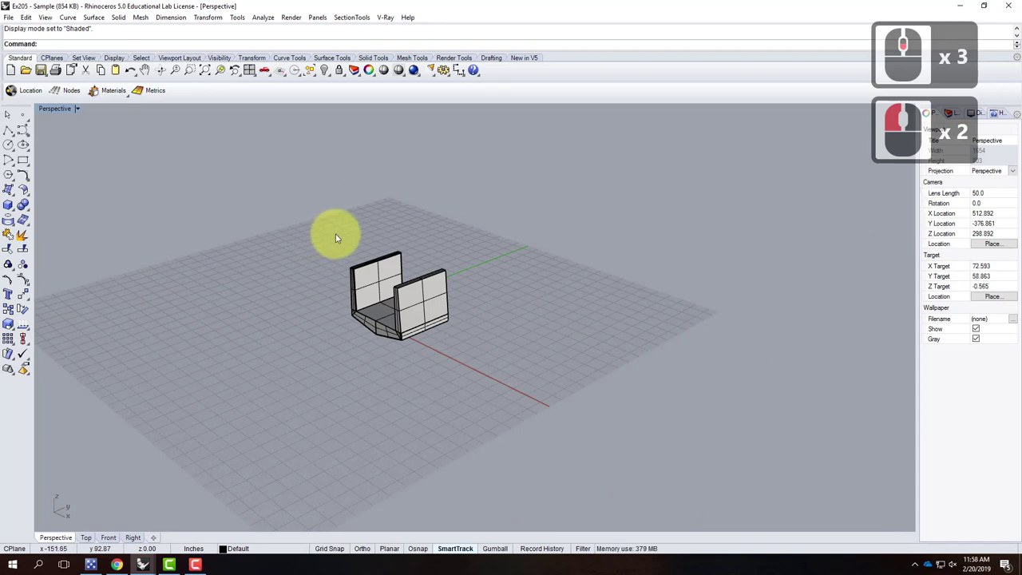
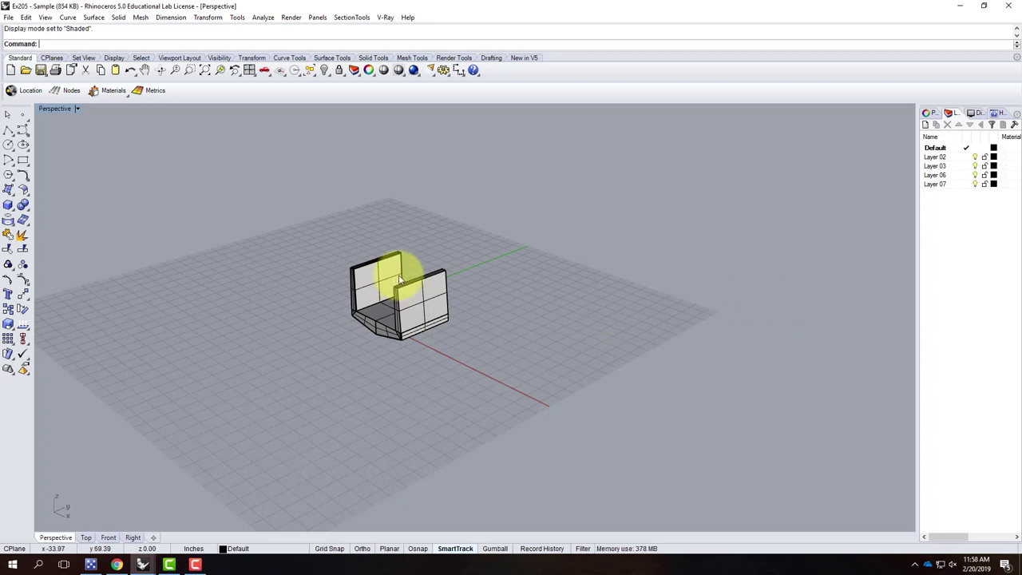
right_click(435, 317)
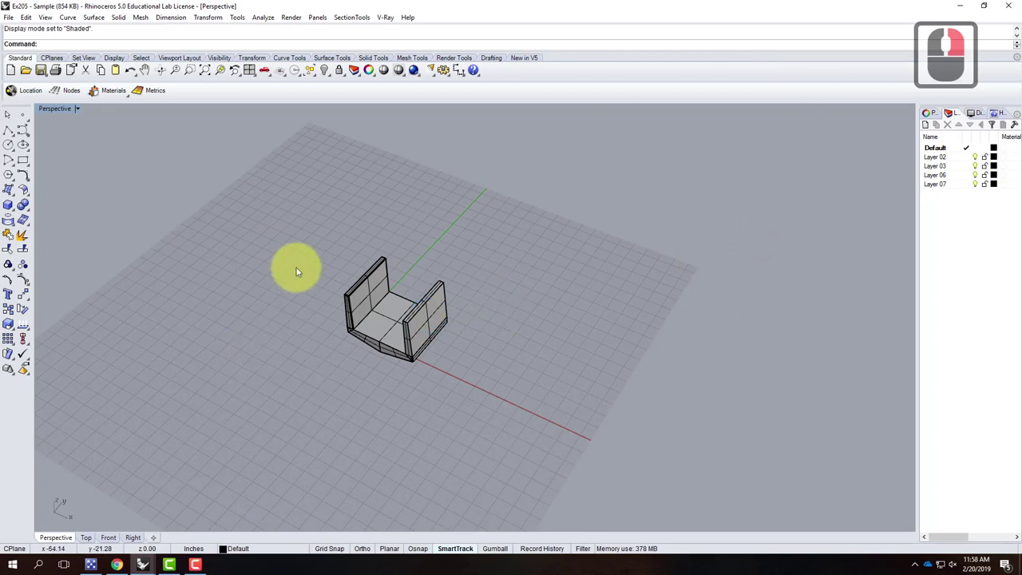
left_click(535, 445)
middle_click(337, 337)
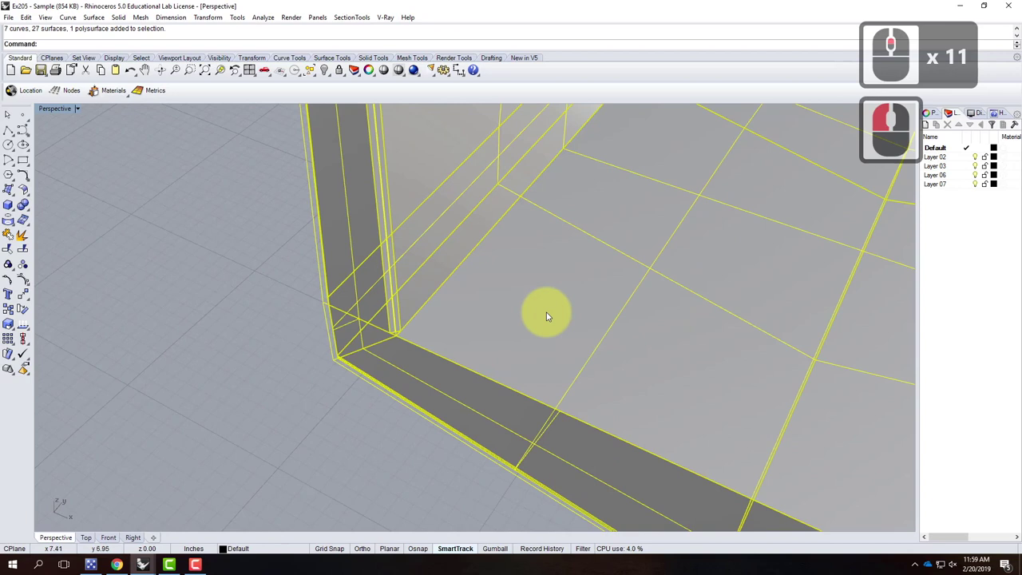
Move the selected block from its corner to 0,0,0, then make Bridge the current layer.
type("move")
key("Return")
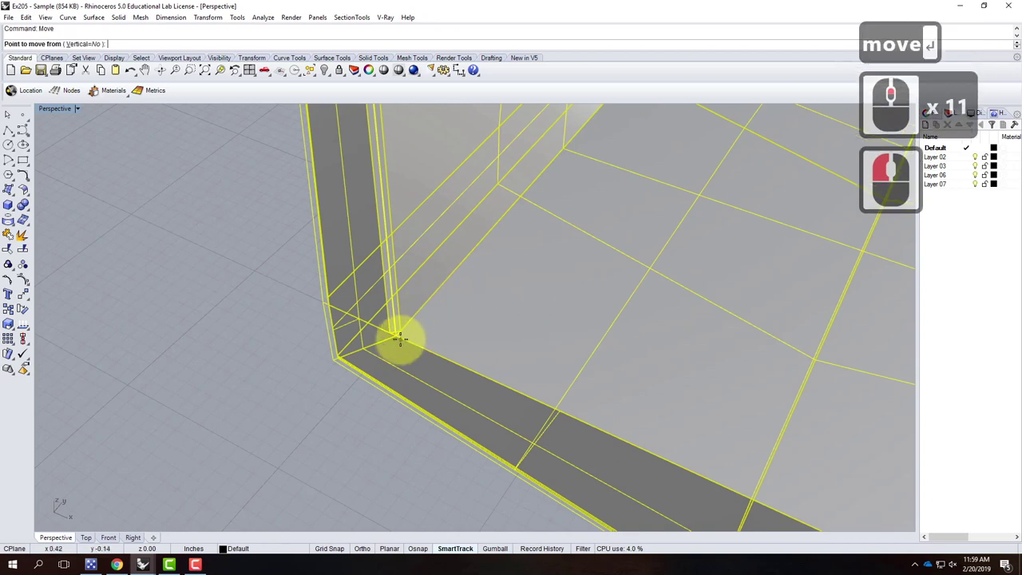
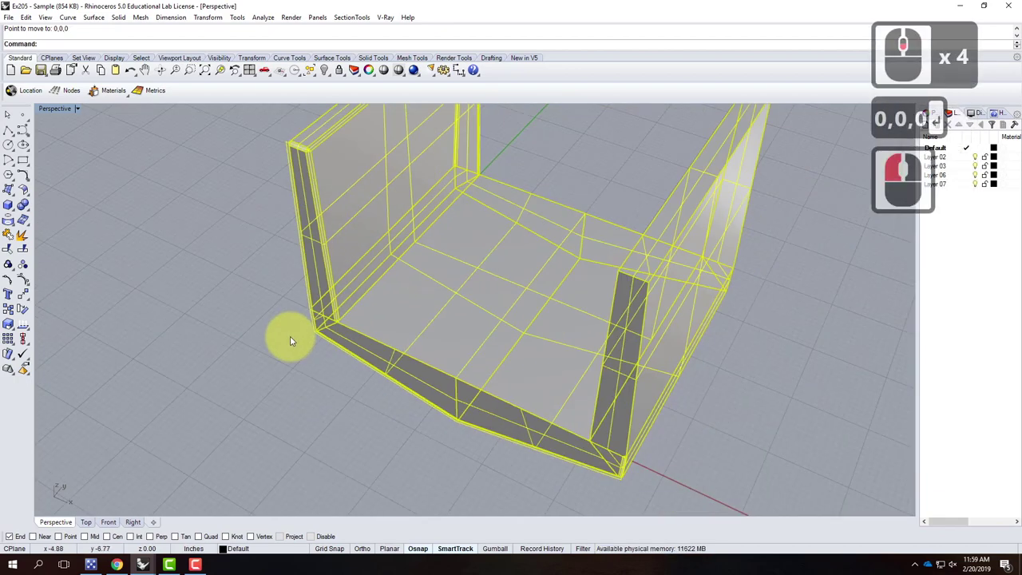
left_click(481, 377)
right_click(376, 328)
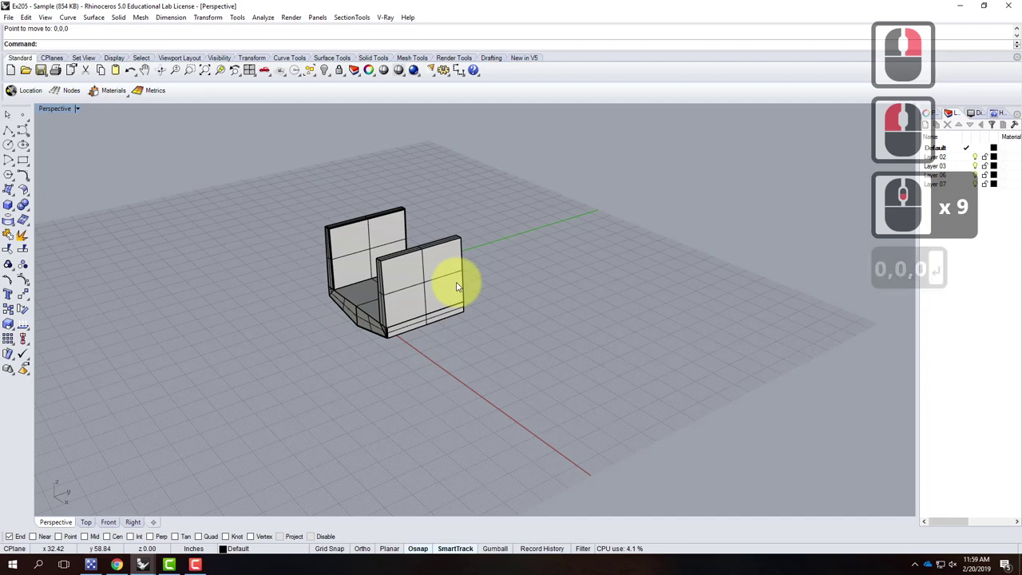
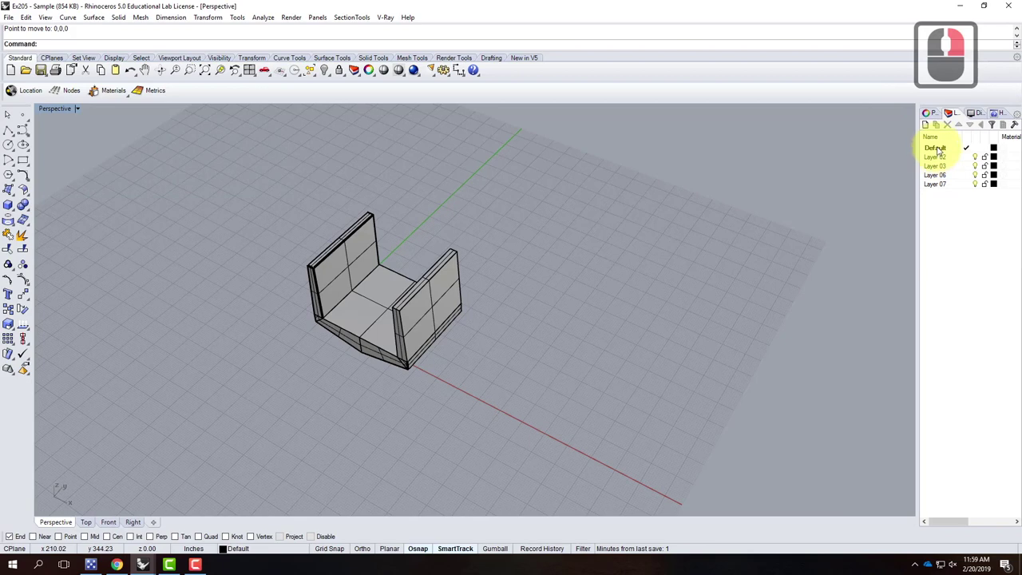
left_click(941, 150)
double_click(941, 148)
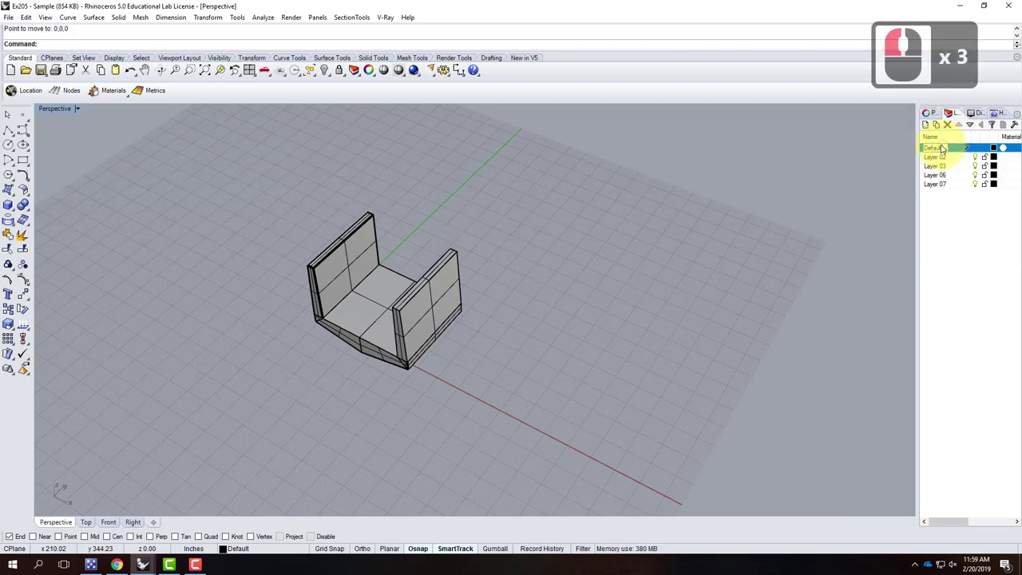
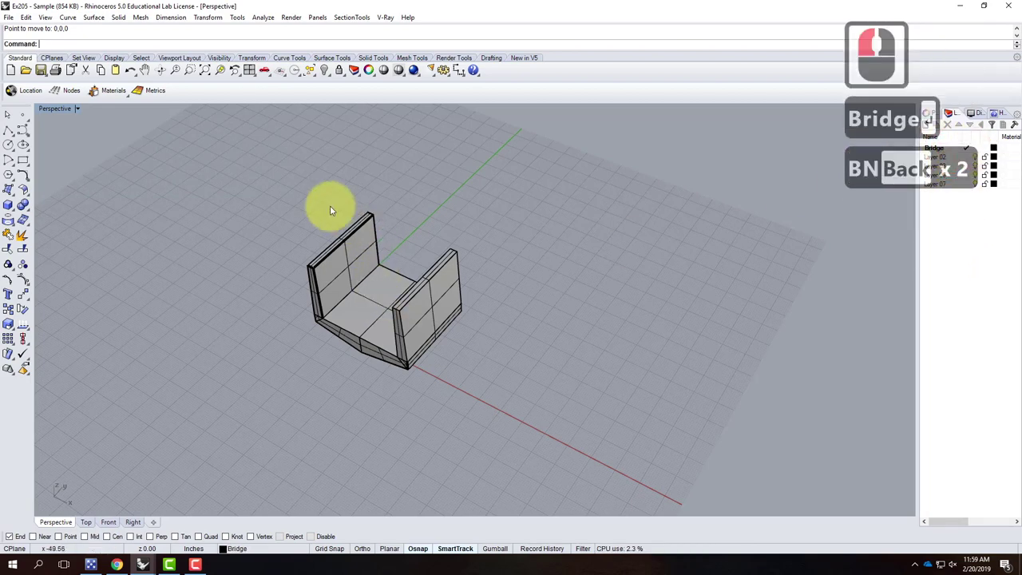
Select the bridge and apply the V-Ray Concrete material to the Bridge layer.
left_click(304, 190)
left_click(533, 392)
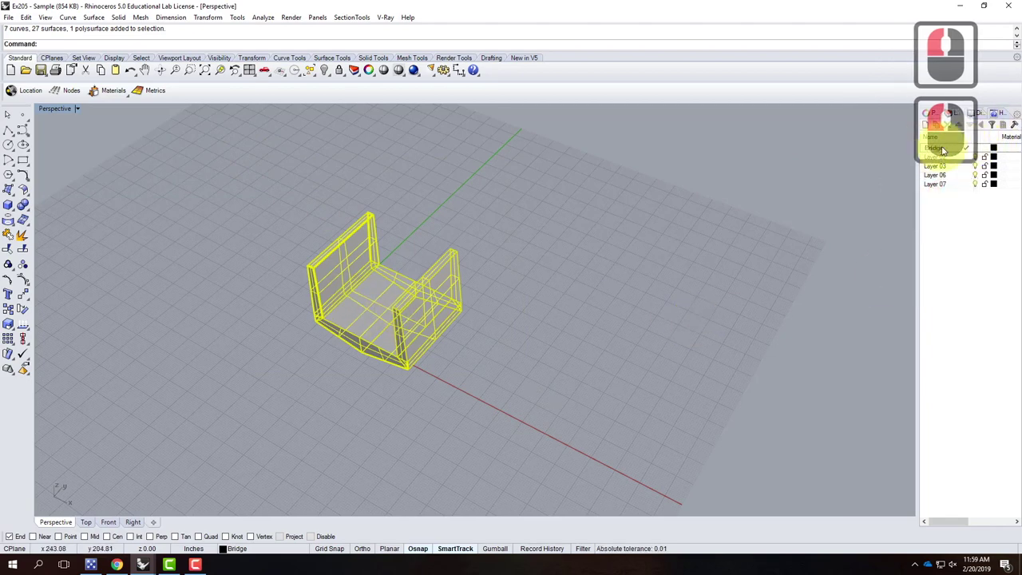
left_click(933, 147)
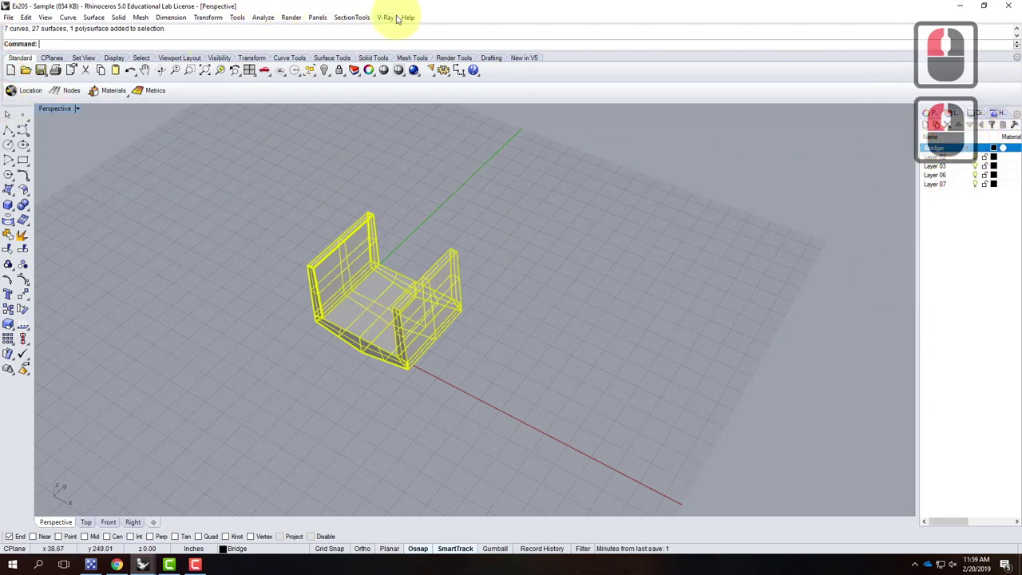
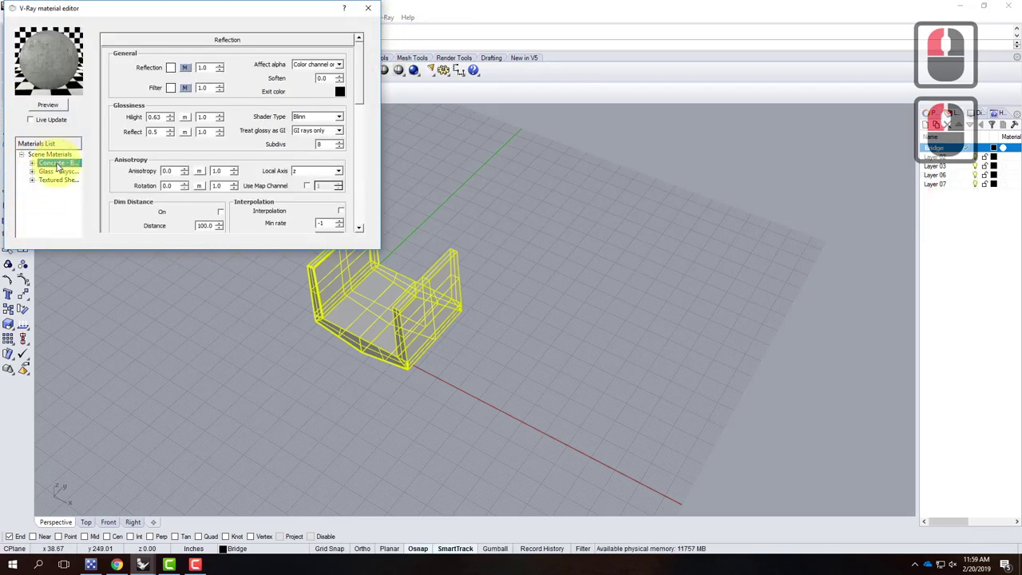
right_click(61, 163)
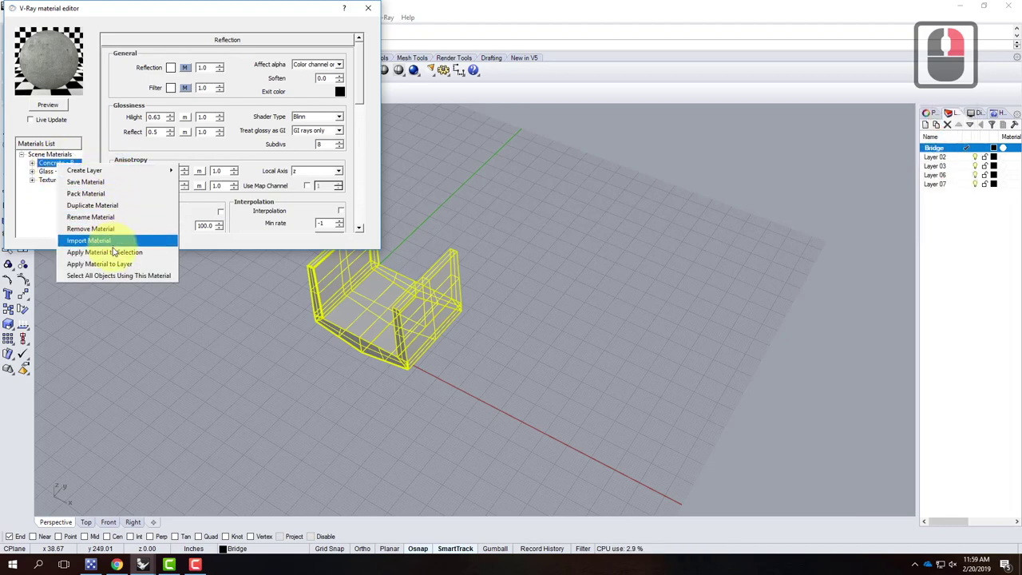
left_click(127, 266)
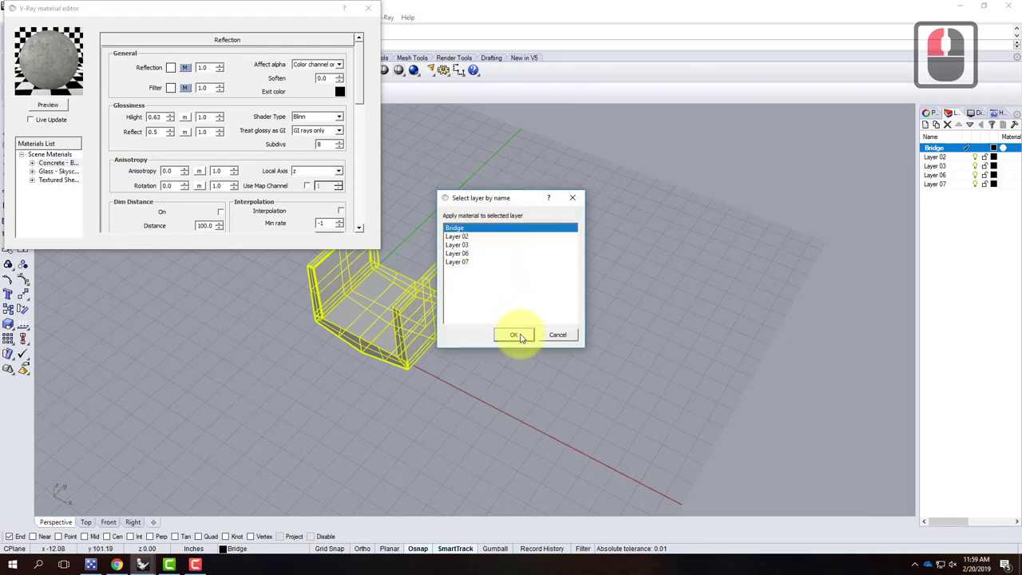
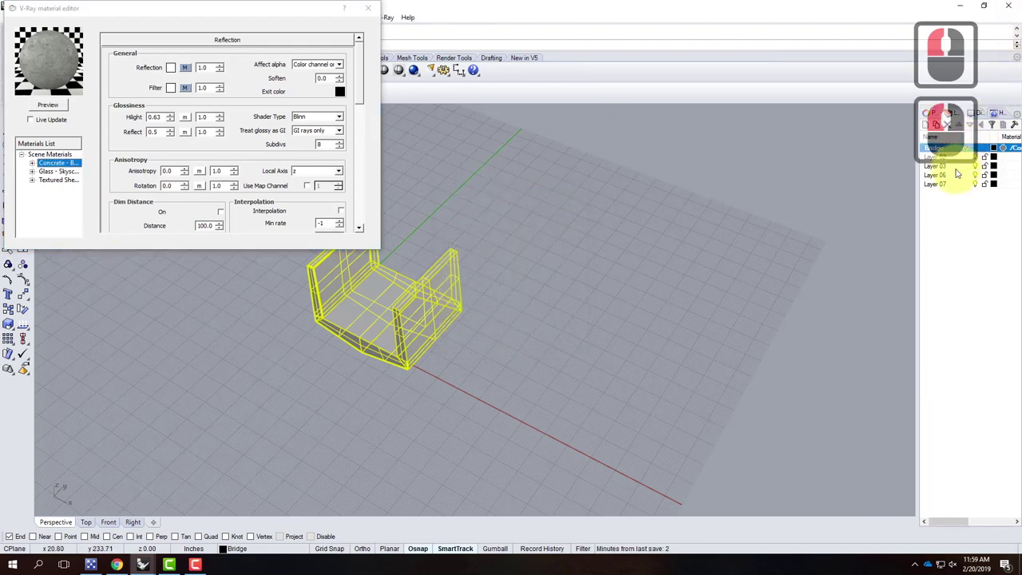
left_click(961, 163)
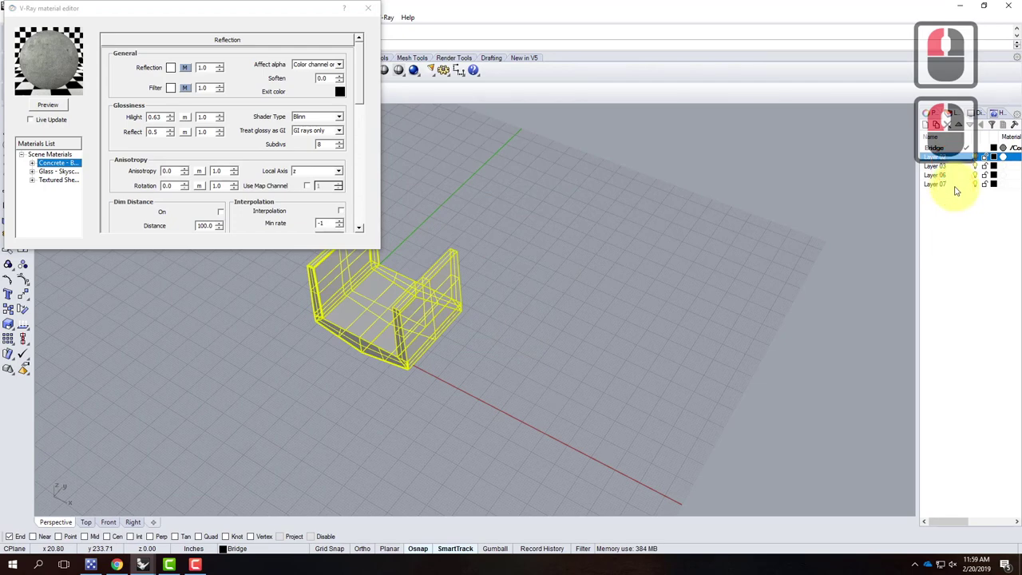
Close the material editor and switch the Perspective viewport to Rendered display.
left_click(959, 190)
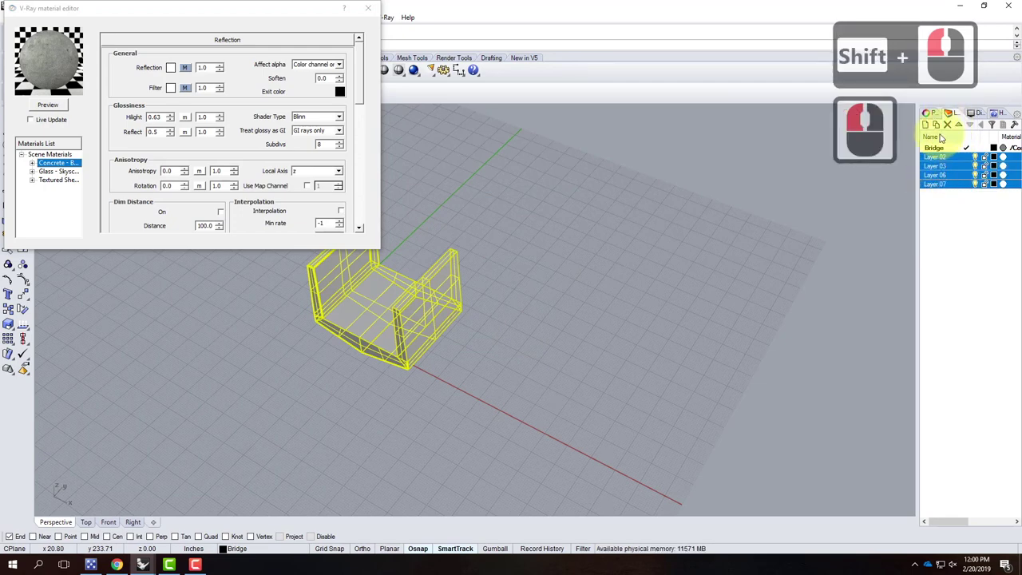
left_click(955, 129)
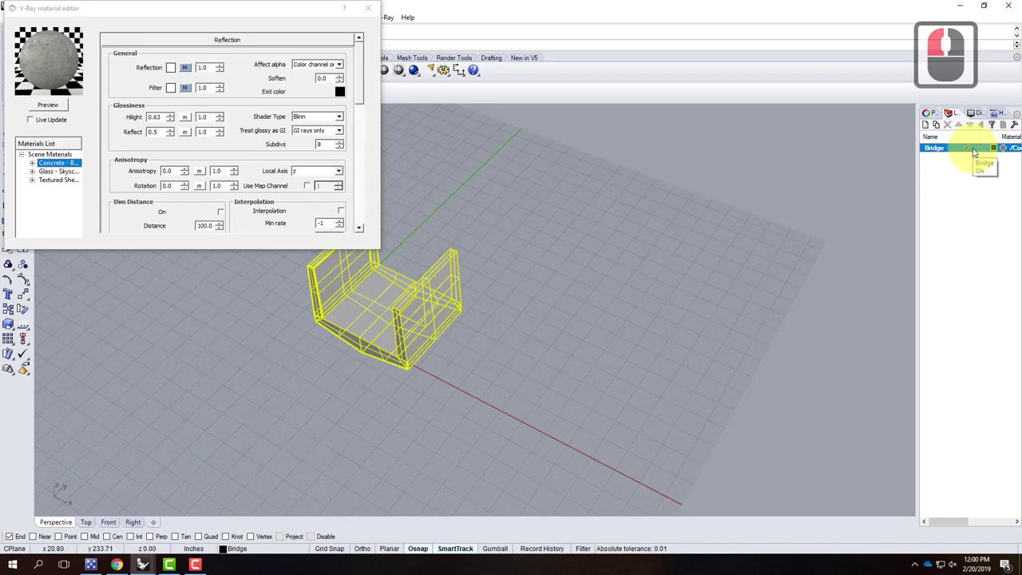
left_click(279, 13)
left_click(82, 112)
left_click(80, 161)
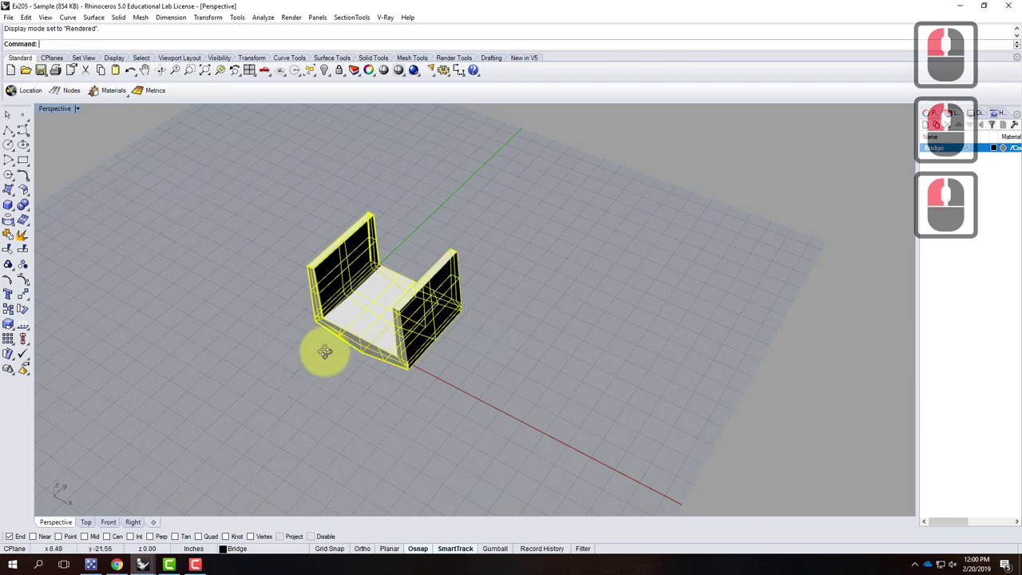
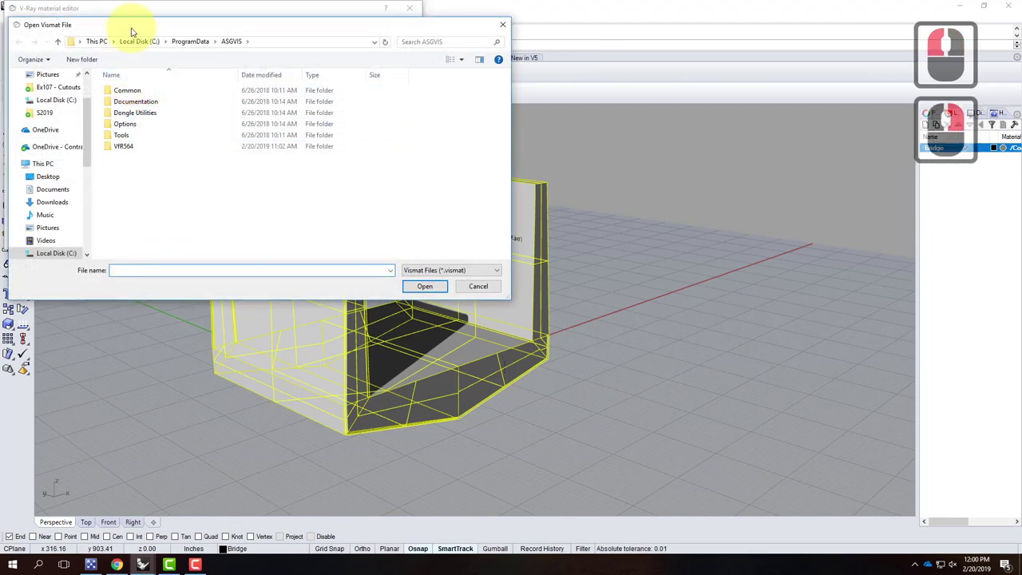
Set up box texture mapping for the concrete walls from the OneDrive texture folder.
left_click(124, 101)
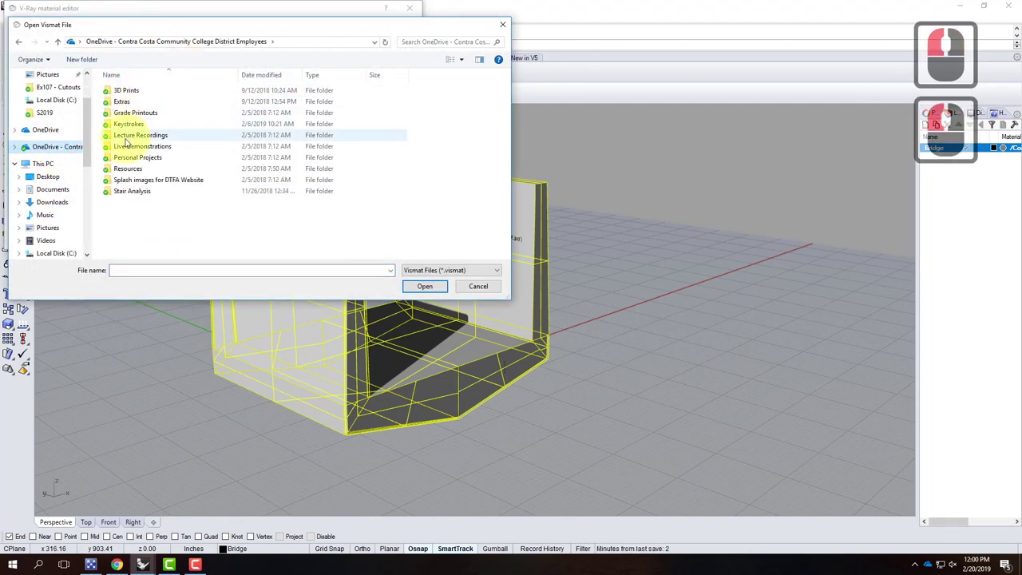
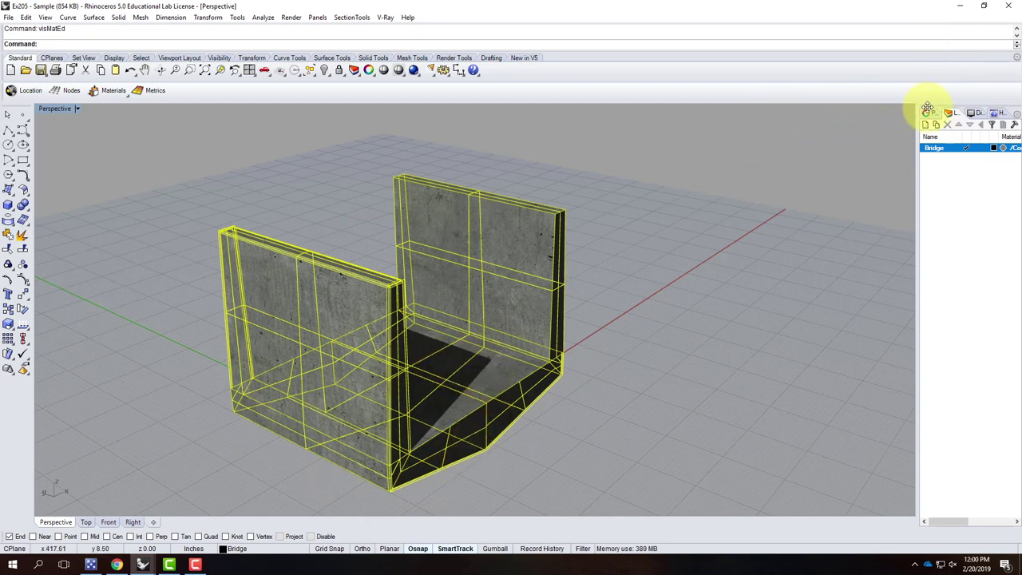
left_click(935, 118)
left_click(917, 118)
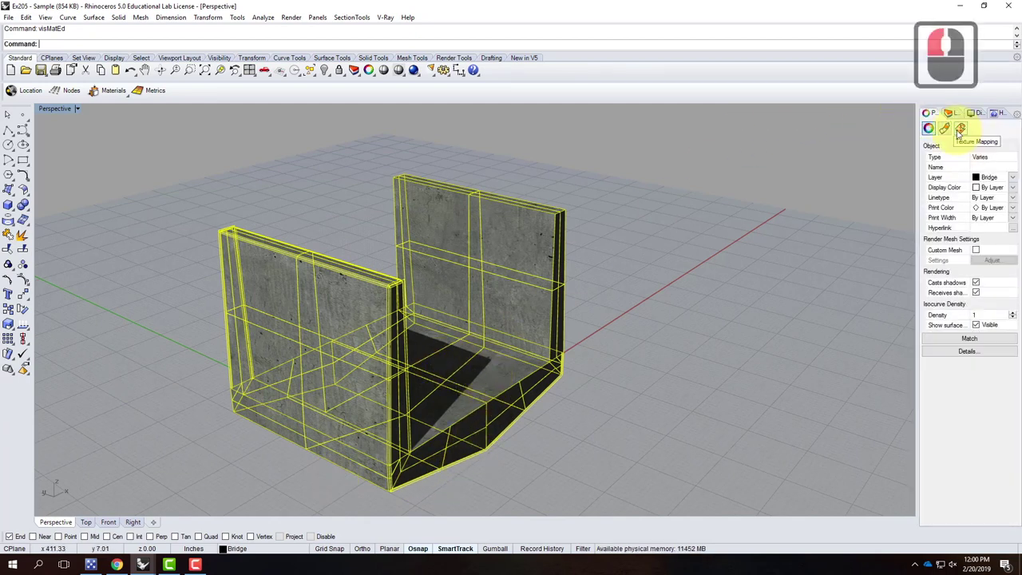
left_click(961, 134)
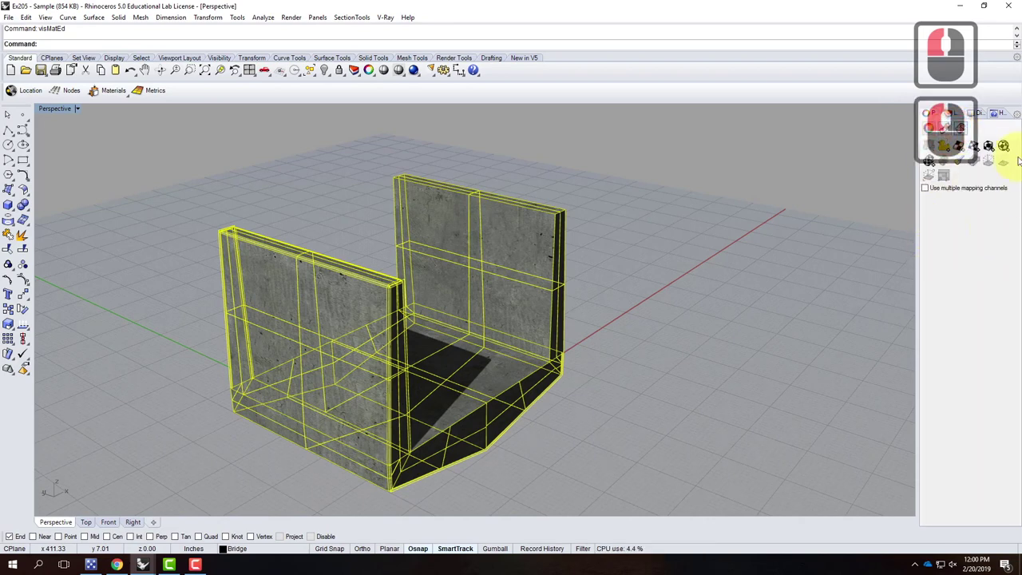
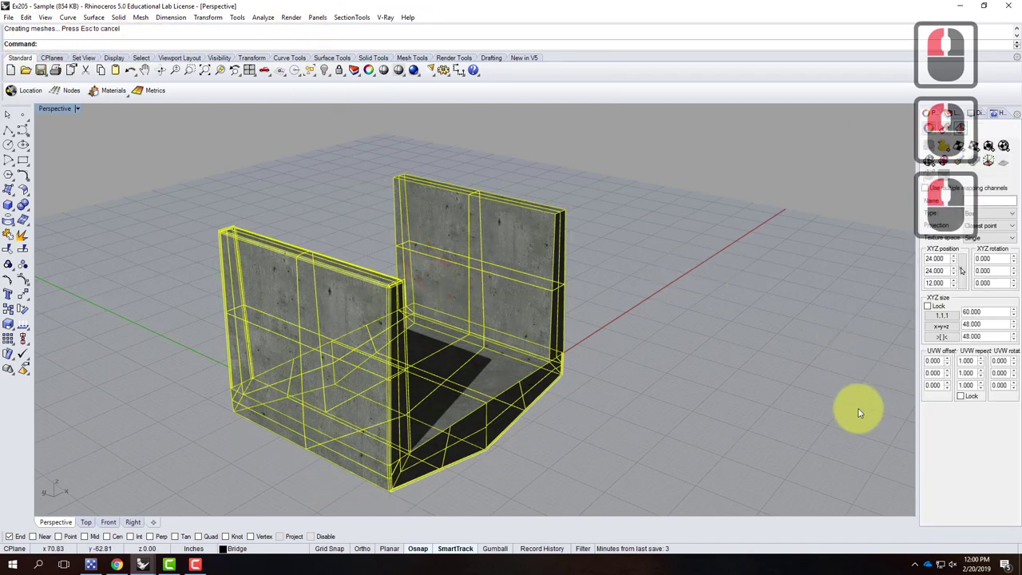
left_click(969, 384)
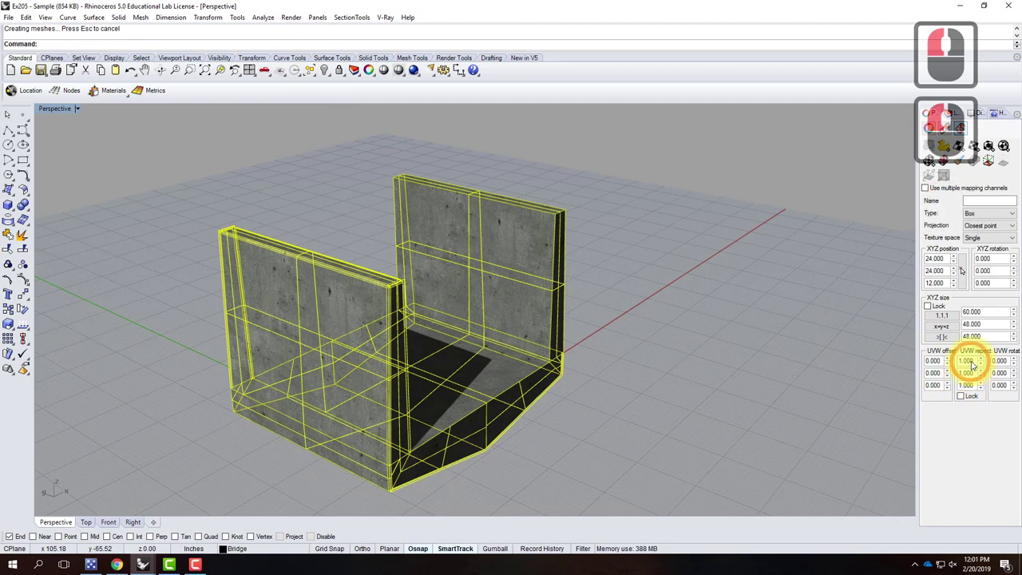
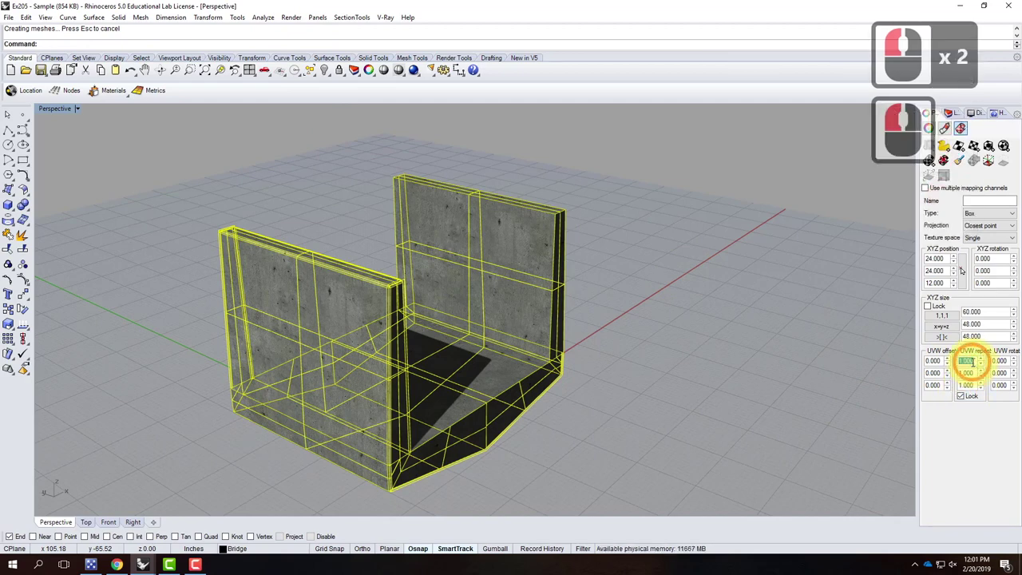
Enter a mapping value of 2.0 and deselect the bridge.
type("2.0")
key("Tab")
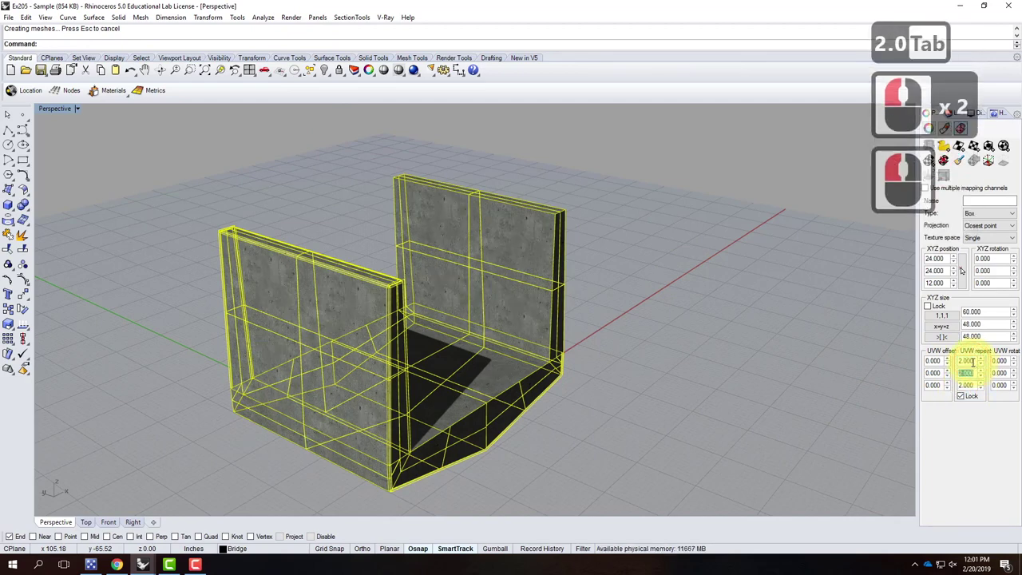
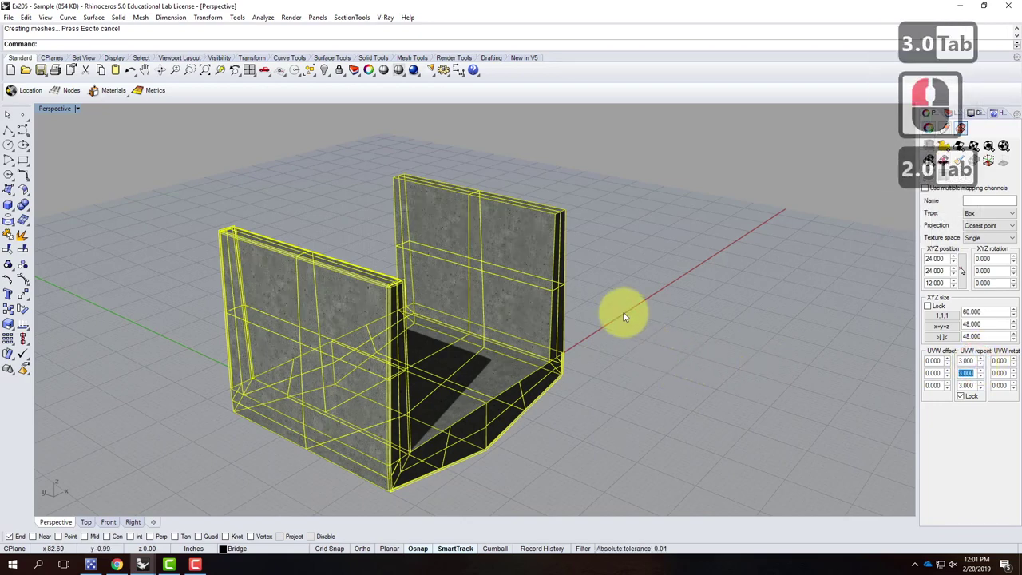
left_click(637, 312)
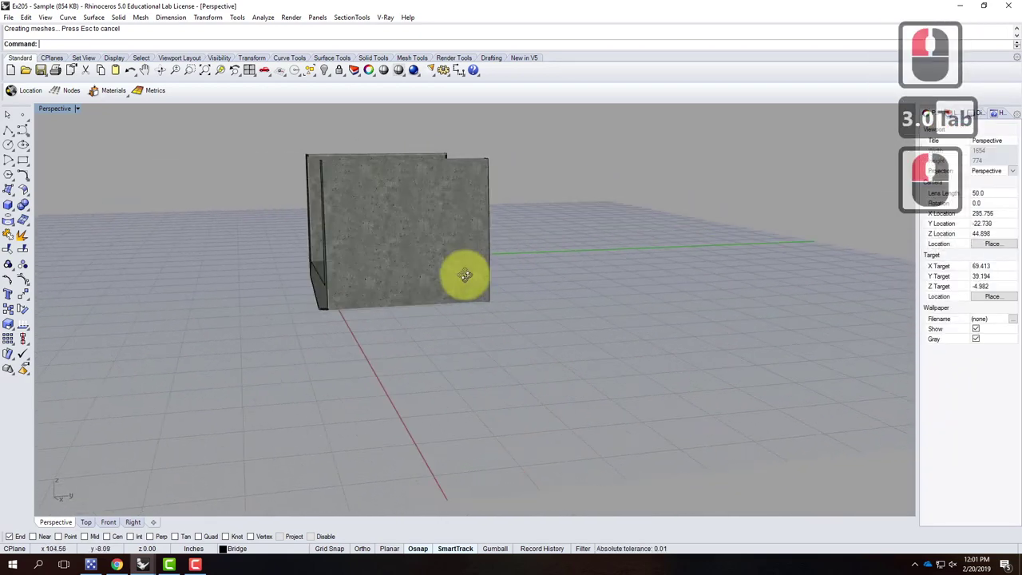
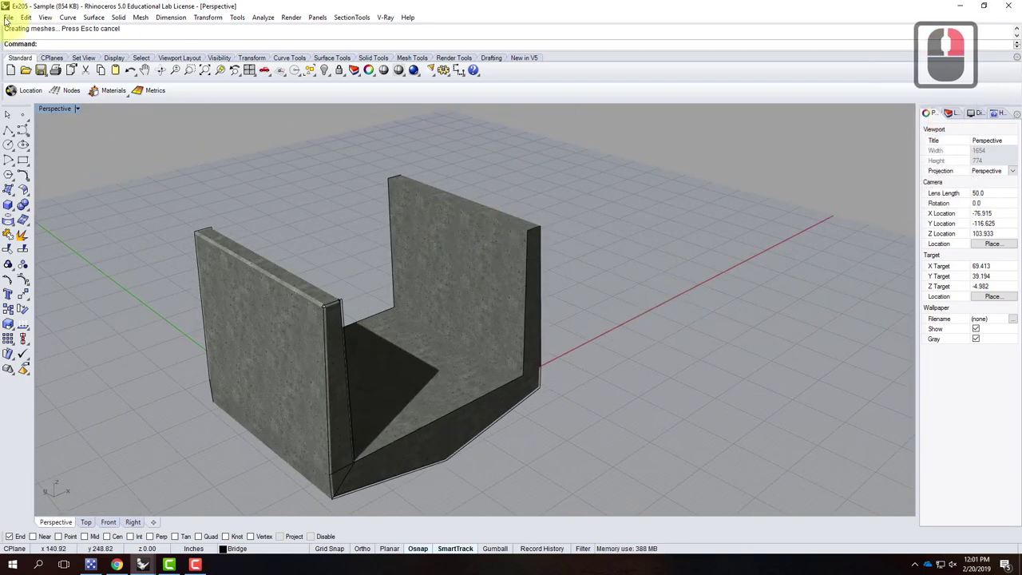
Start Save As and create a new s2019 folder inside Ex207 - Texture Mapping of Objects.
left_click(12, 22)
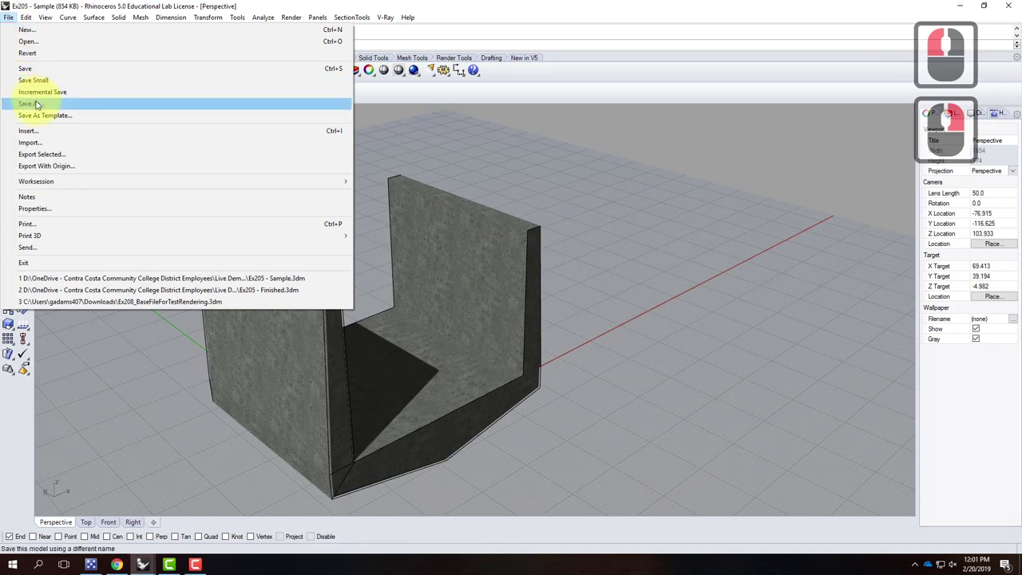
left_click(39, 103)
left_click(188, 50)
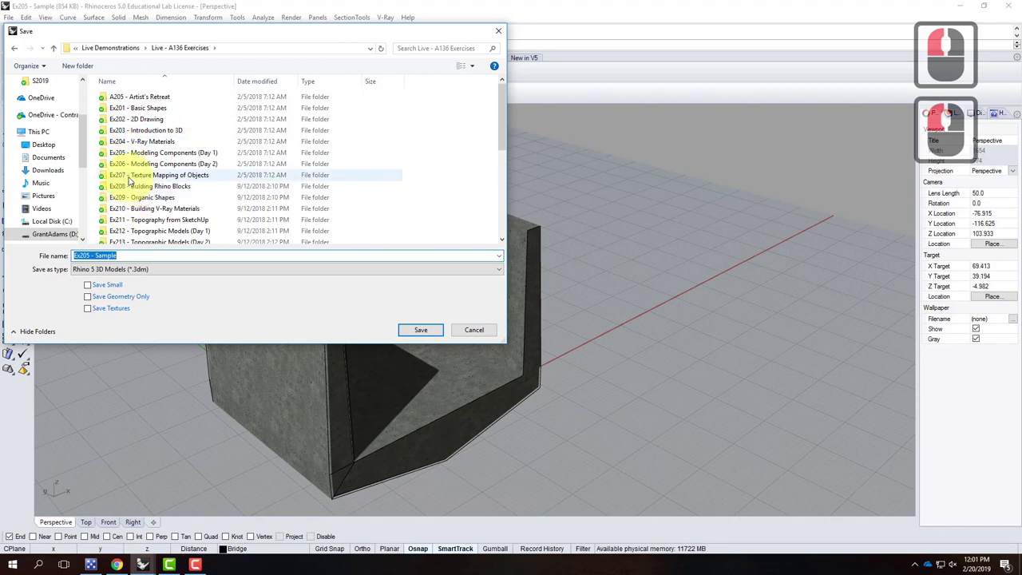
double_click(133, 177)
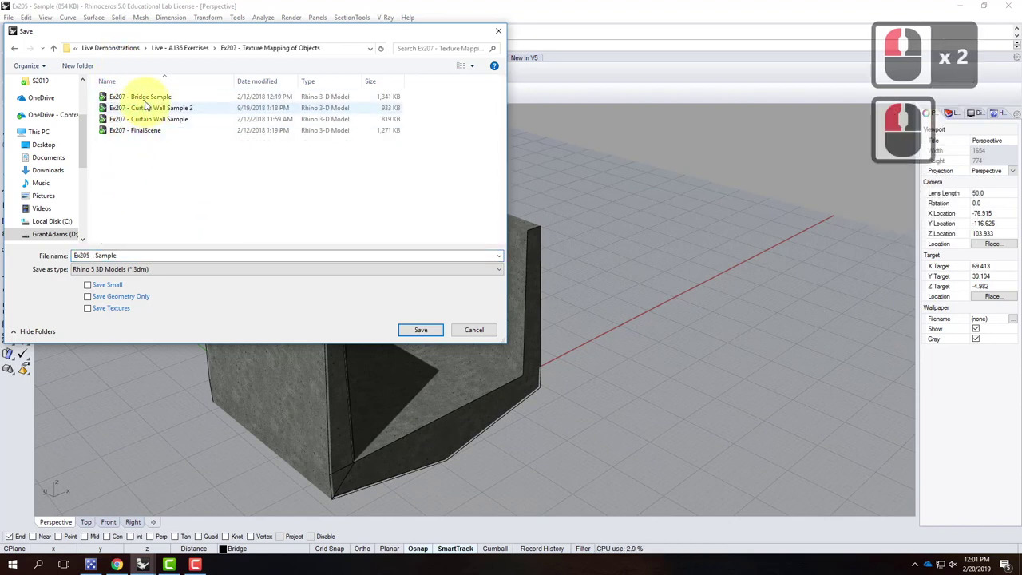
left_click(95, 67)
key("s")
type("s2019")
key("Return")
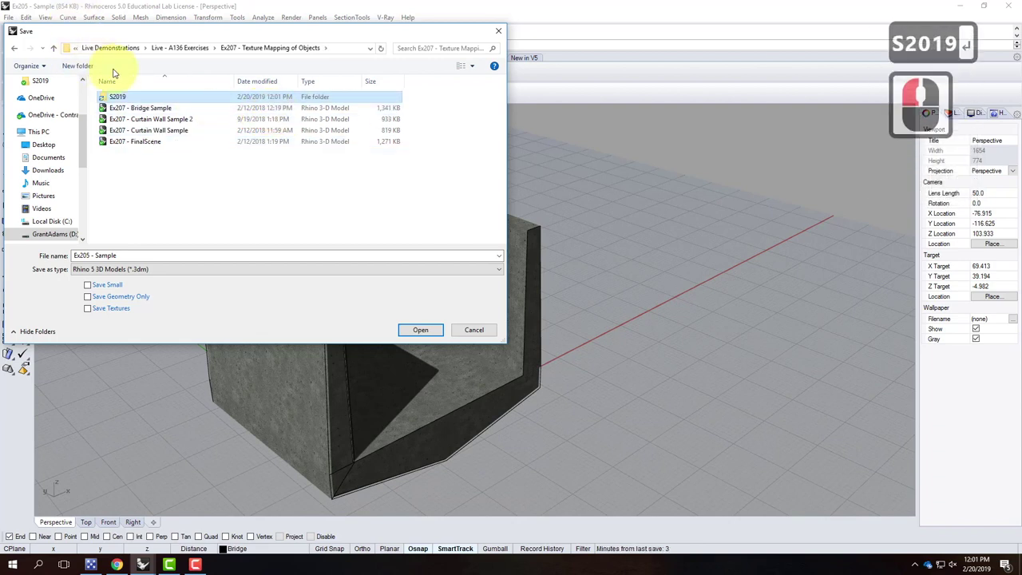
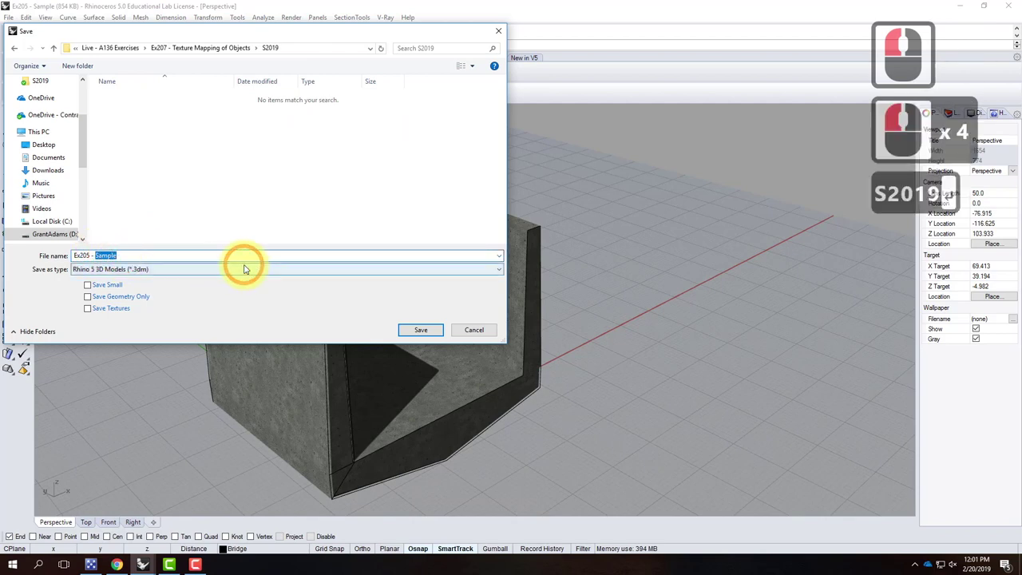
Save the model there as Ex205 - Bridge and close Rhino.
type("ridge")
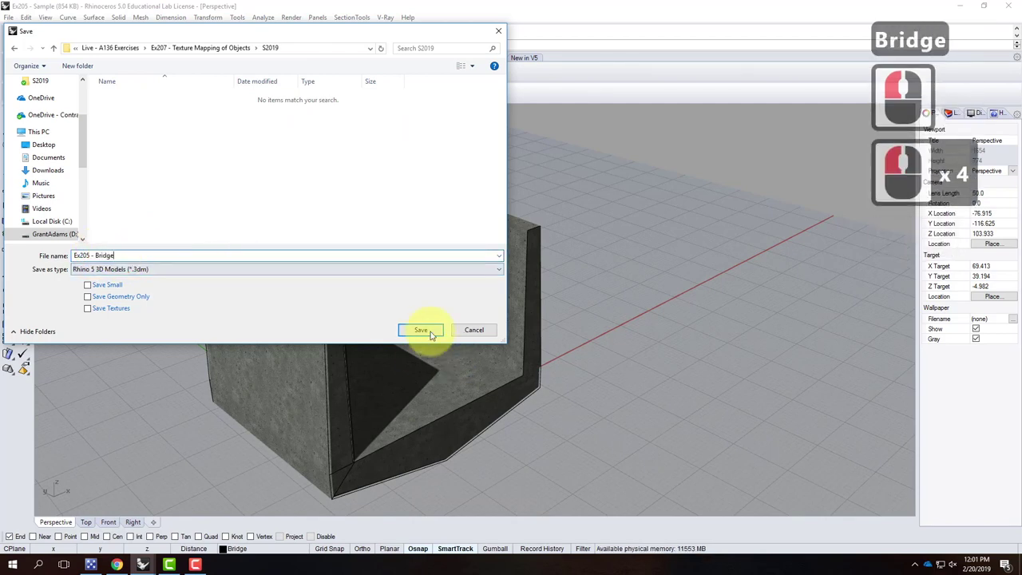
left_click(434, 331)
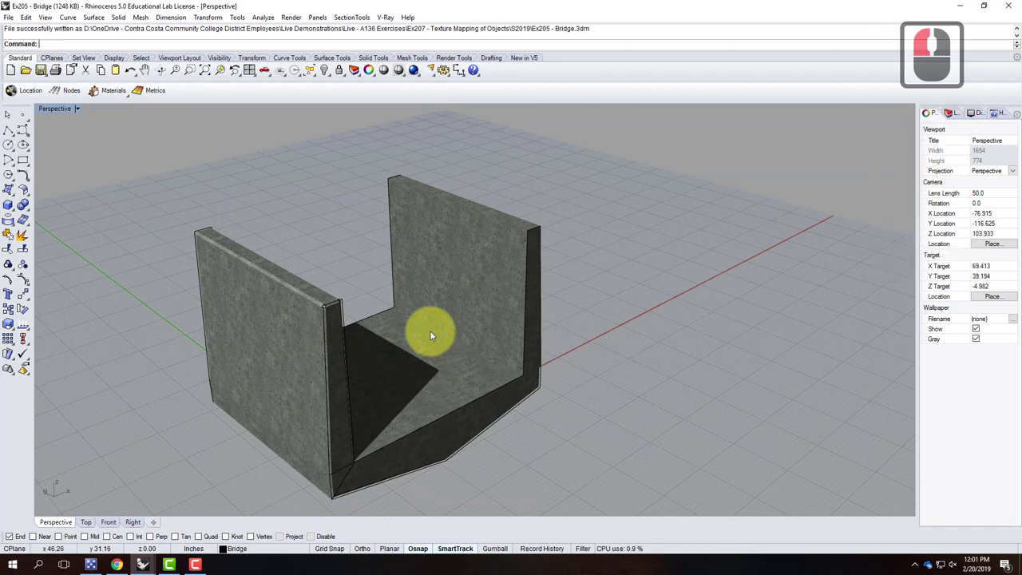
left_click(434, 332)
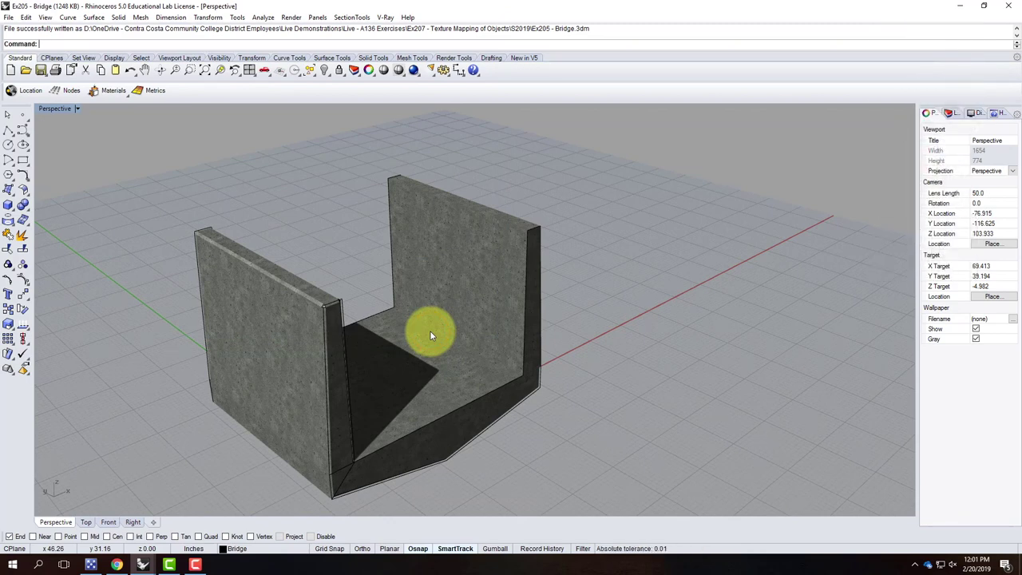
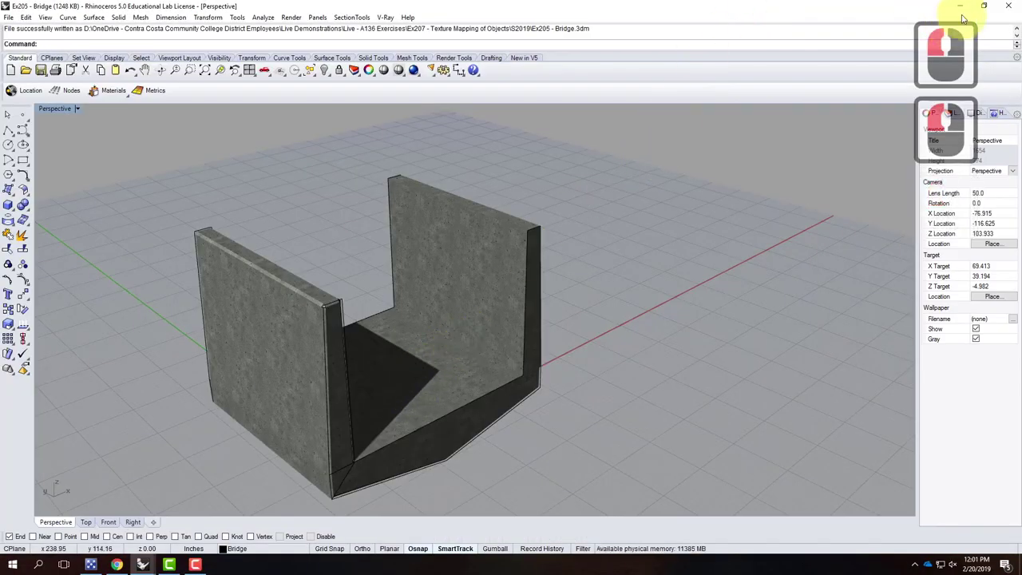
left_click(951, 9)
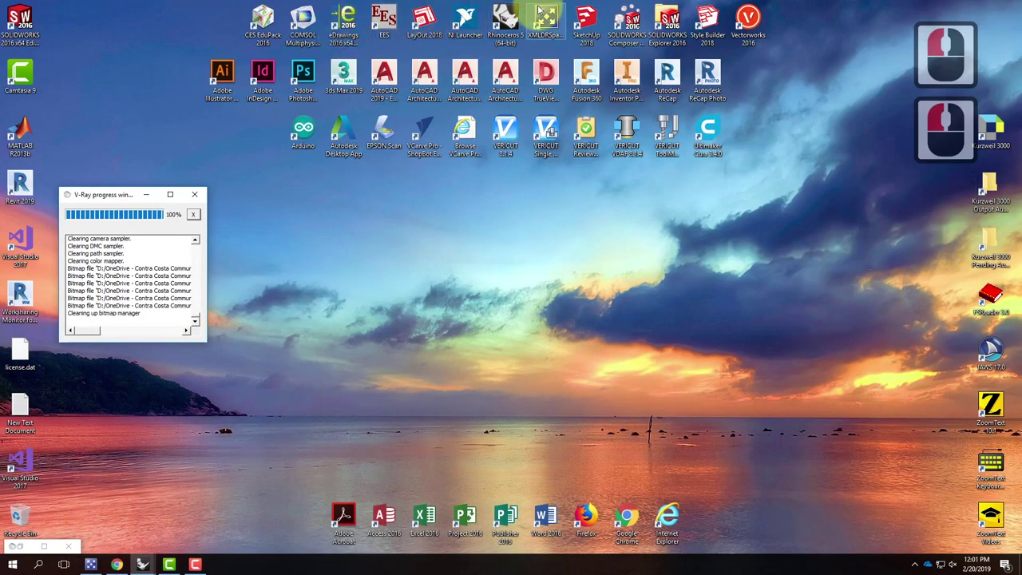
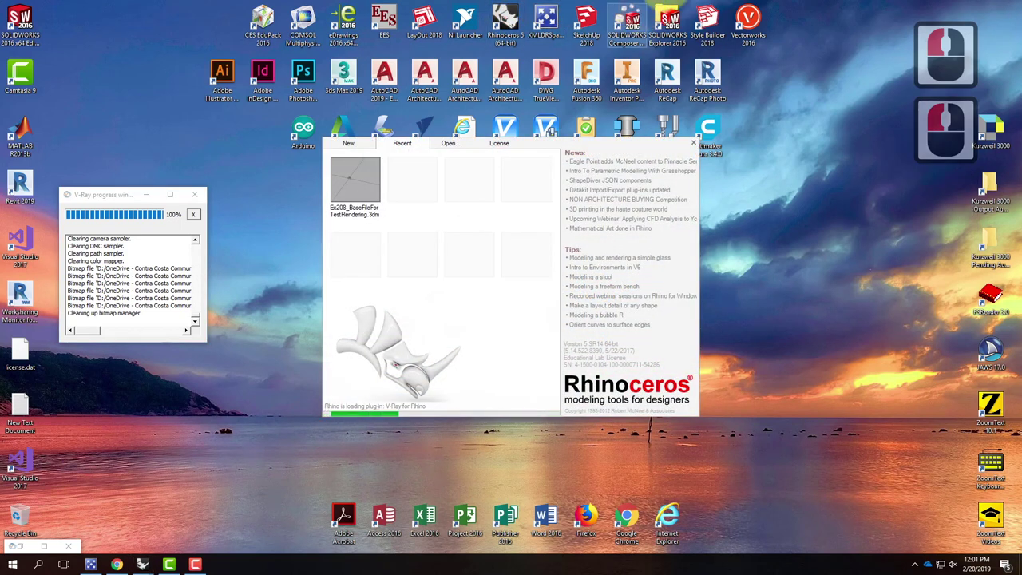
Browse to Ex206 - Modeling Components (Day 2) and open the Ex206 - Sample model.
left_click(449, 146)
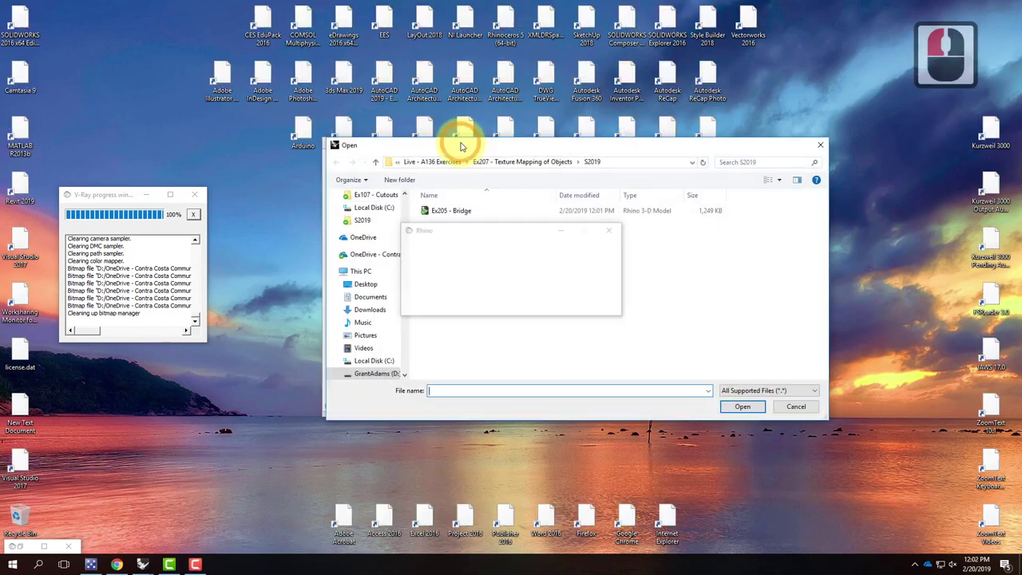
left_click(528, 163)
left_click(489, 164)
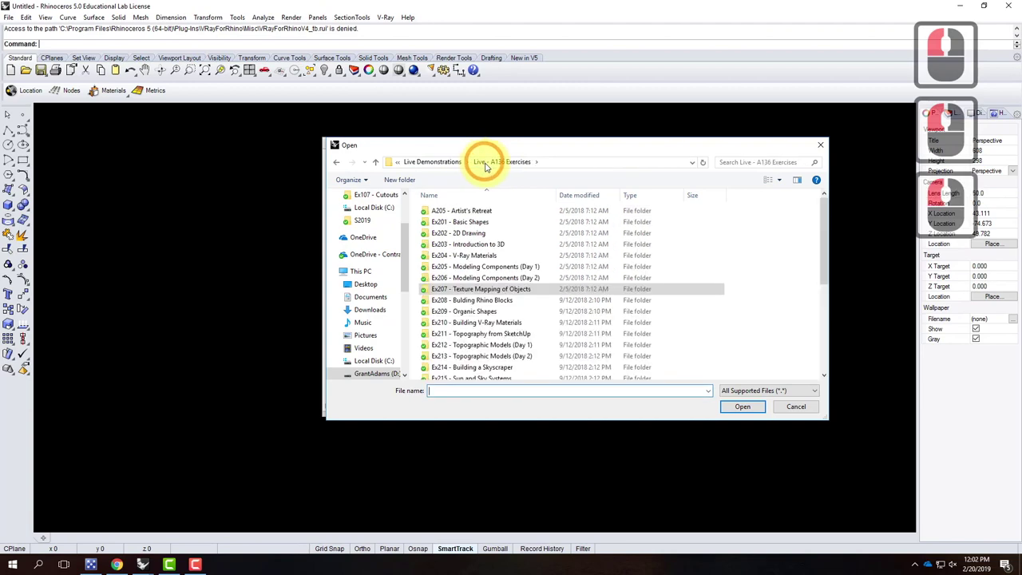
double_click(460, 280)
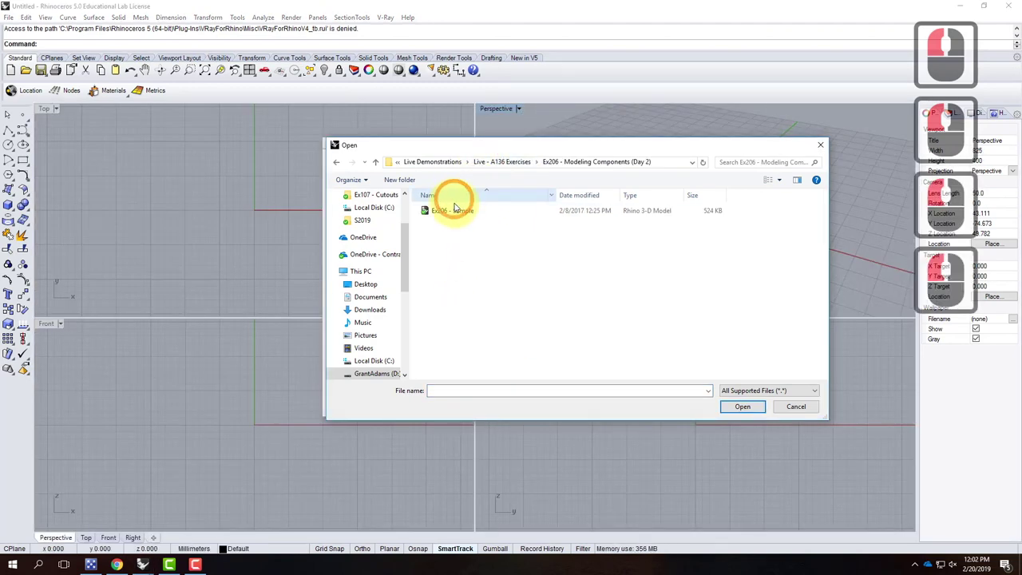
left_click(459, 209)
double_click(466, 210)
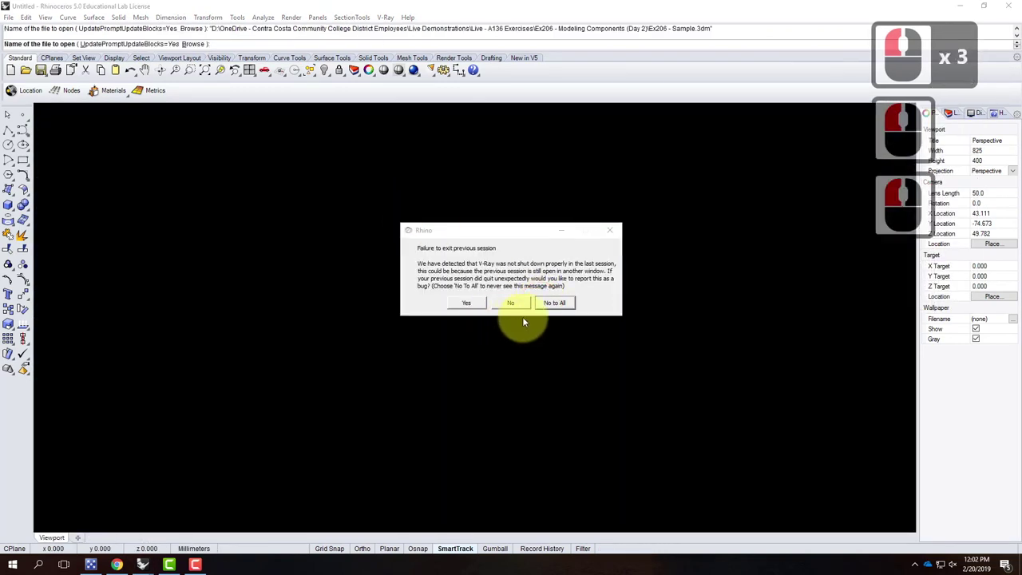
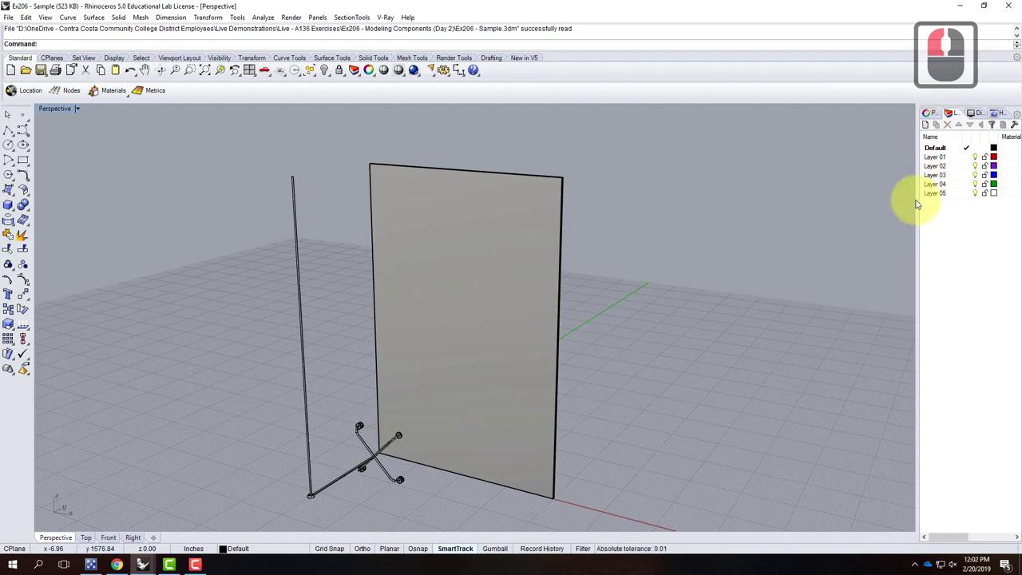
Select the tall panel and move it onto a layer named Glass.
left_click(499, 287)
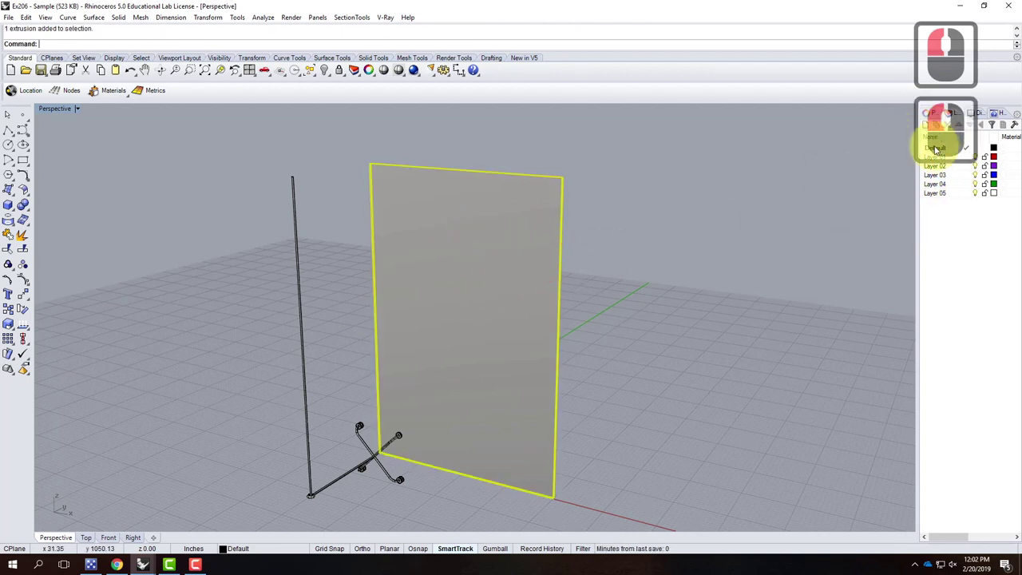
left_click(939, 153)
double_click(939, 152)
left_click(914, 142)
type("glss")
key("Return")
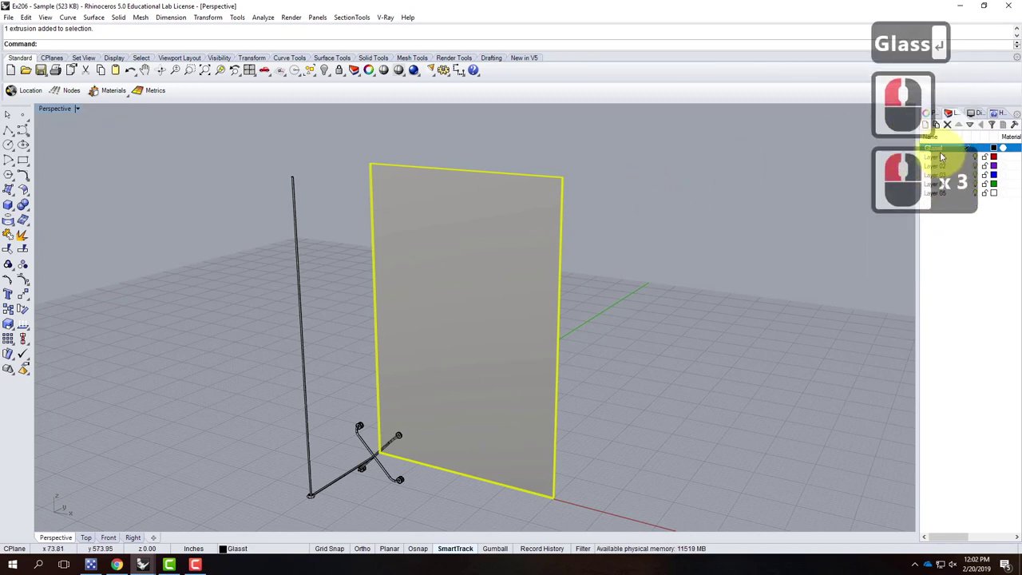
Window-select the stand and clamp parts and move them onto a Spider Clamp layer.
right_click(945, 150)
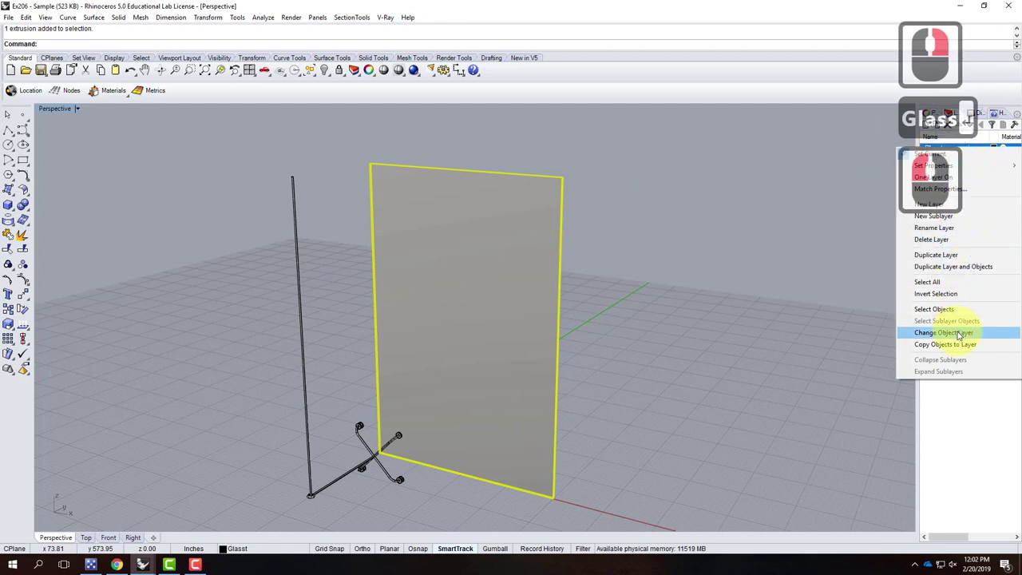
left_click(962, 335)
right_click(260, 156)
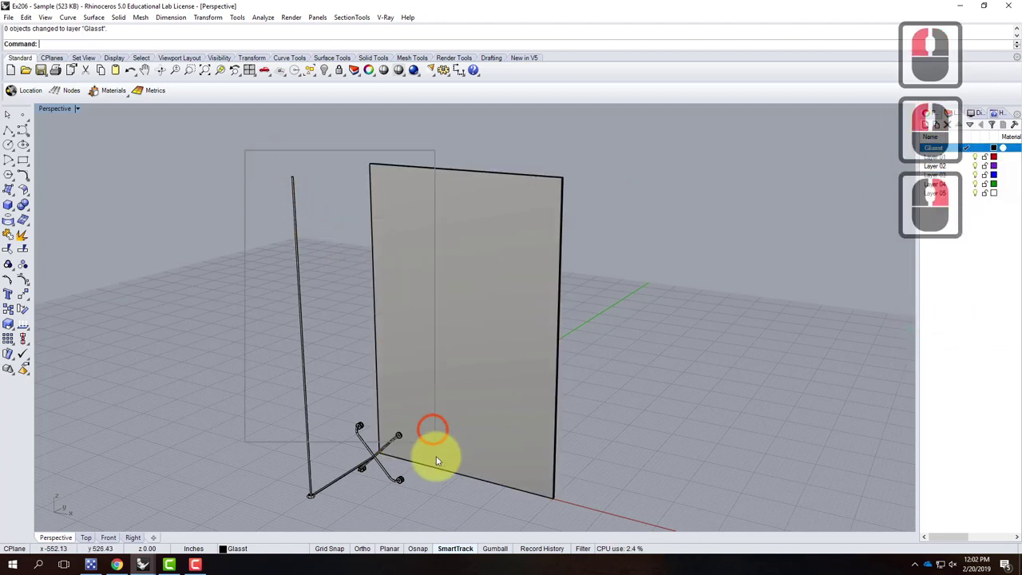
left_click(436, 522)
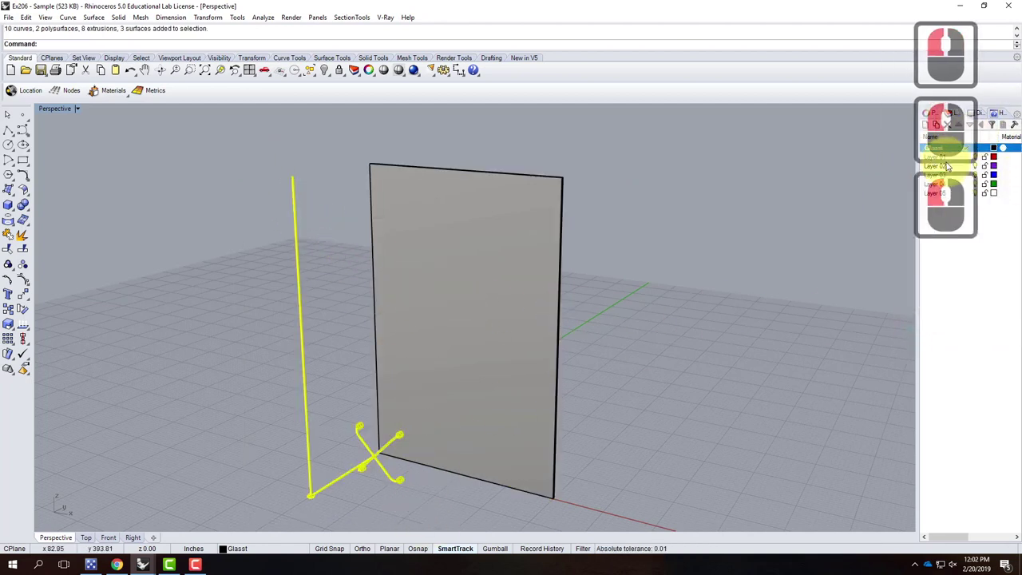
left_click(962, 160)
right_click(966, 160)
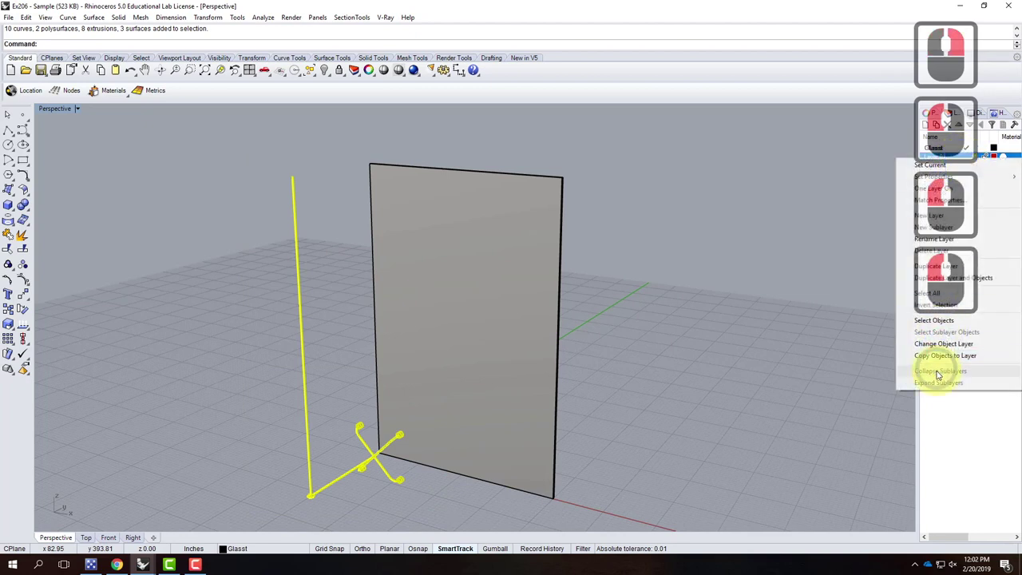
left_click(947, 298)
double_click(953, 157)
left_click(903, 146)
type("spiderap")
key("Return")
Rename layers in the Layers panel to Glass and Curtain Wall.
left_click(942, 150)
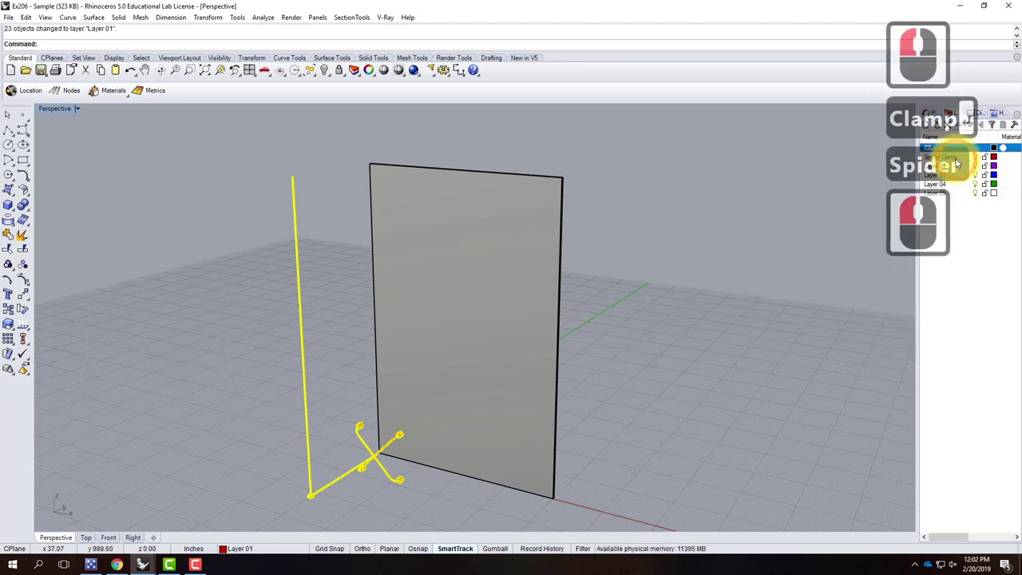
left_click(959, 157)
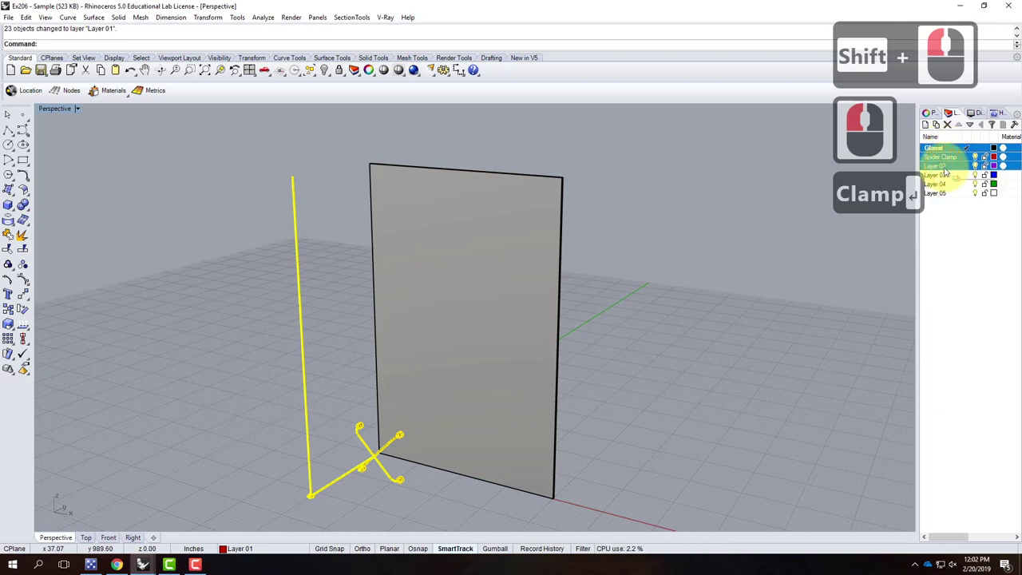
left_click(948, 168)
key("Return")
left_click(953, 161)
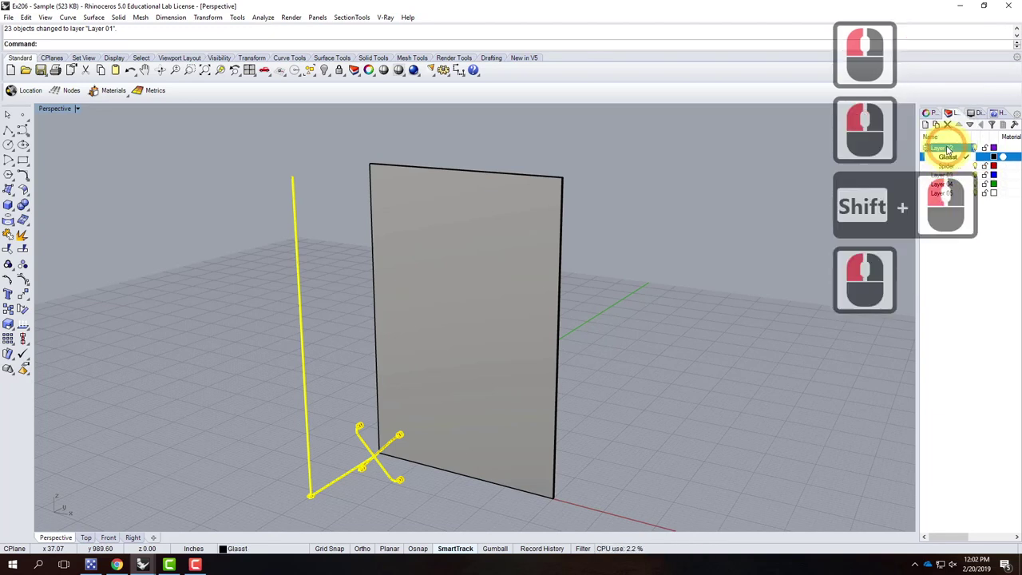
double_click(949, 150)
left_click(946, 150)
left_click(956, 148)
double_click(957, 148)
left_click(897, 146)
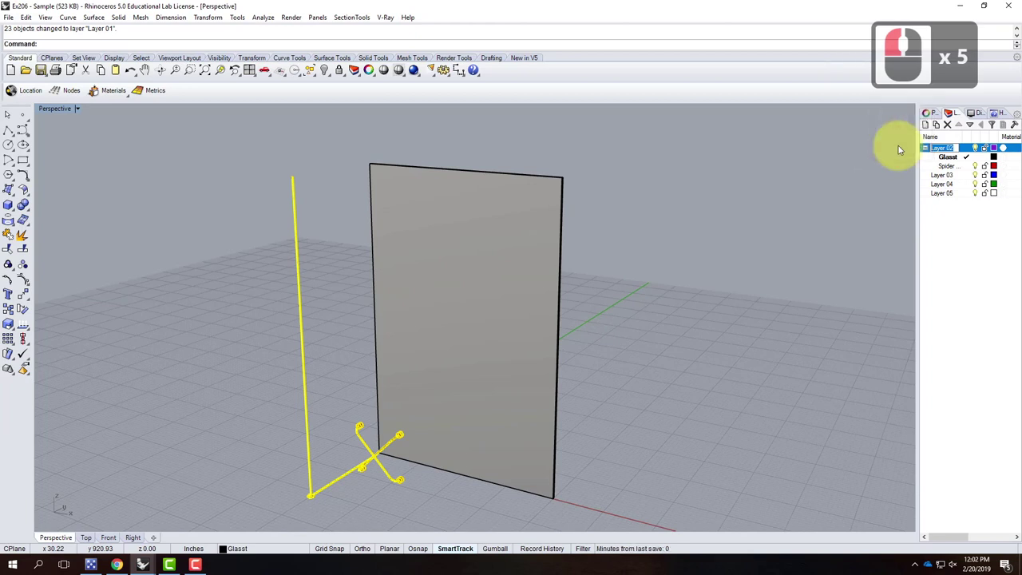
type("gla")
key("BackSpace")
key("BackSpace")
key("BackSpace")
type("rtainall")
key("Return")
key("BackSpace")
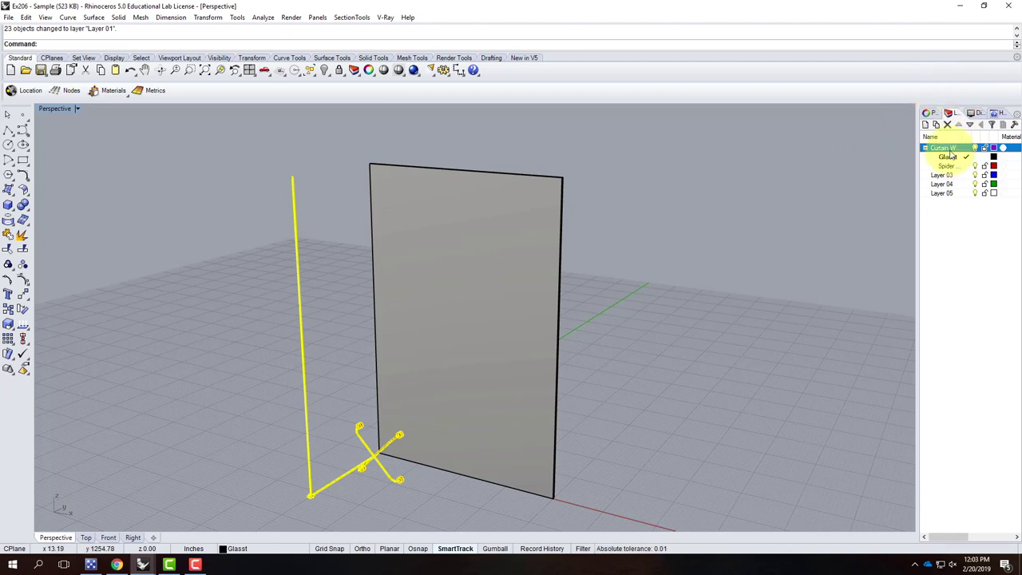
Put the stand's 23 clamp objects on the red layer and clear the selection.
left_click(955, 163)
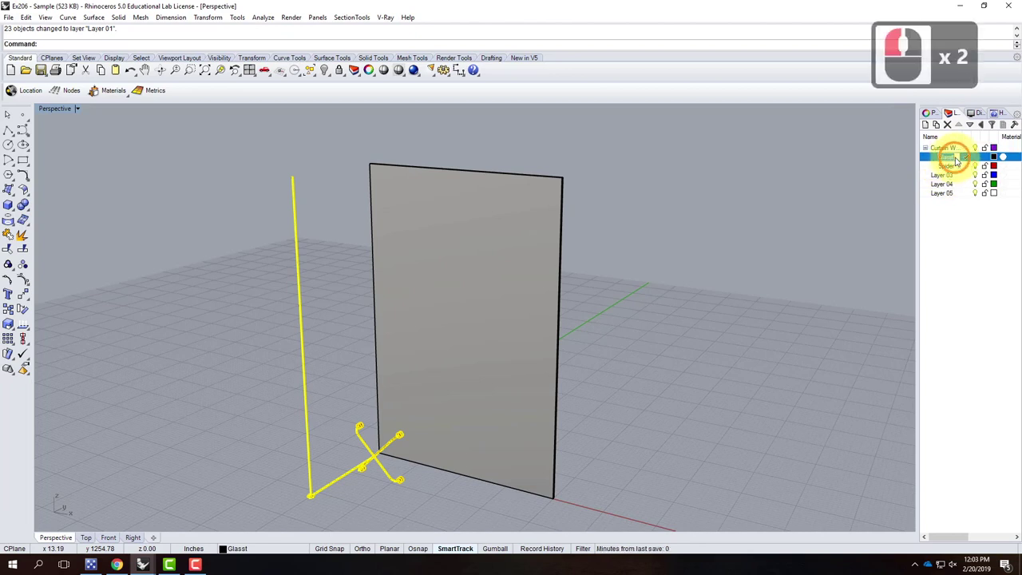
left_click(960, 161)
key("BackSpace")
left_click(952, 198)
double_click(953, 172)
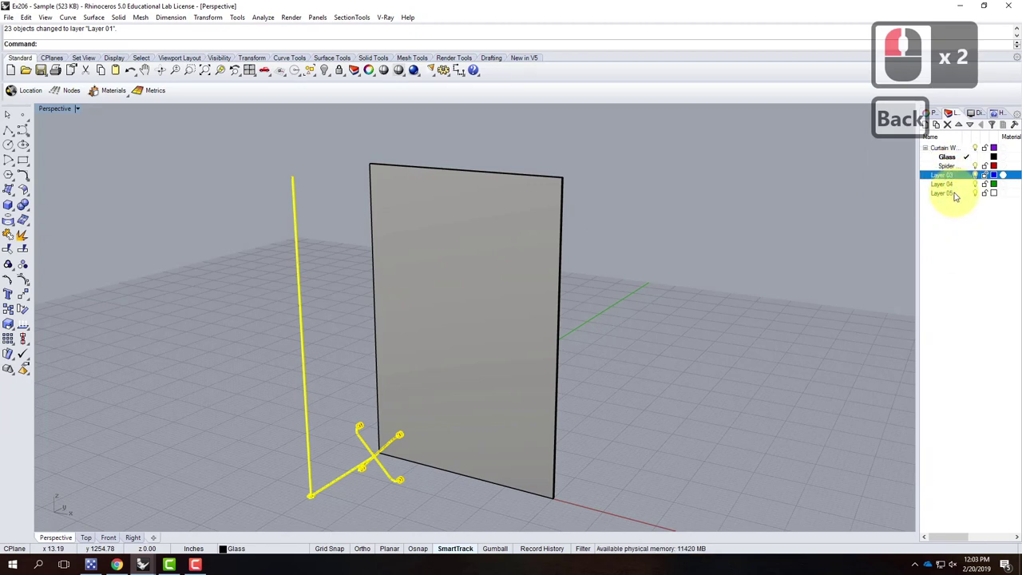
double_click(958, 192)
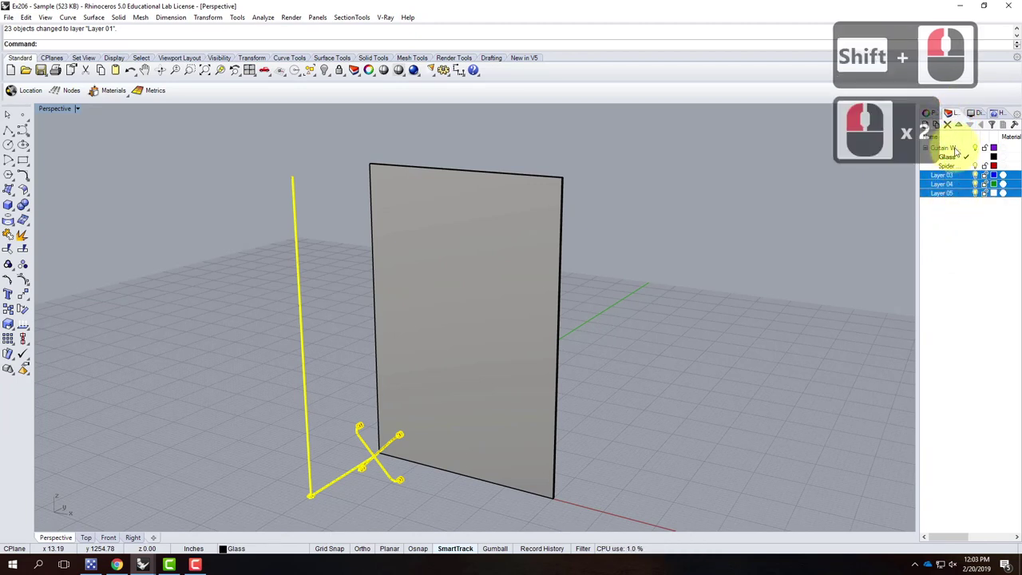
left_click(953, 129)
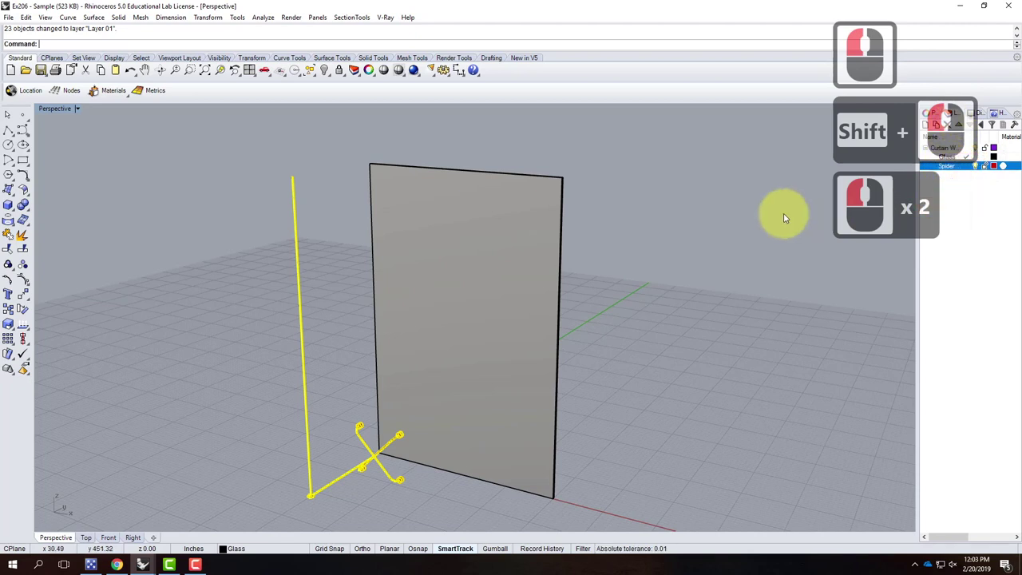
left_click(692, 216)
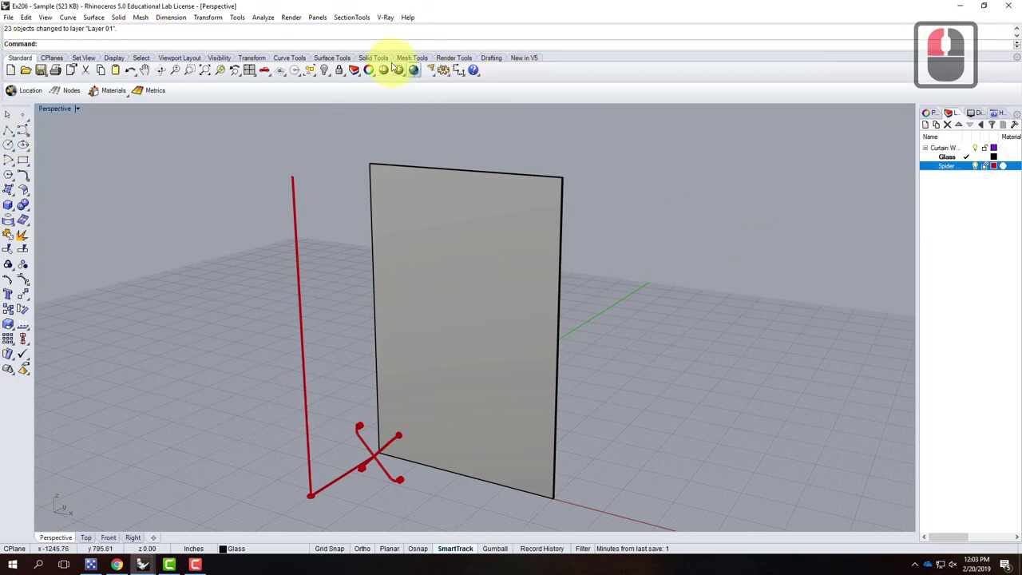
In the V-Ray Material Editor, apply the Dark Steel material to the Spider Clamp layer.
left_click(387, 17)
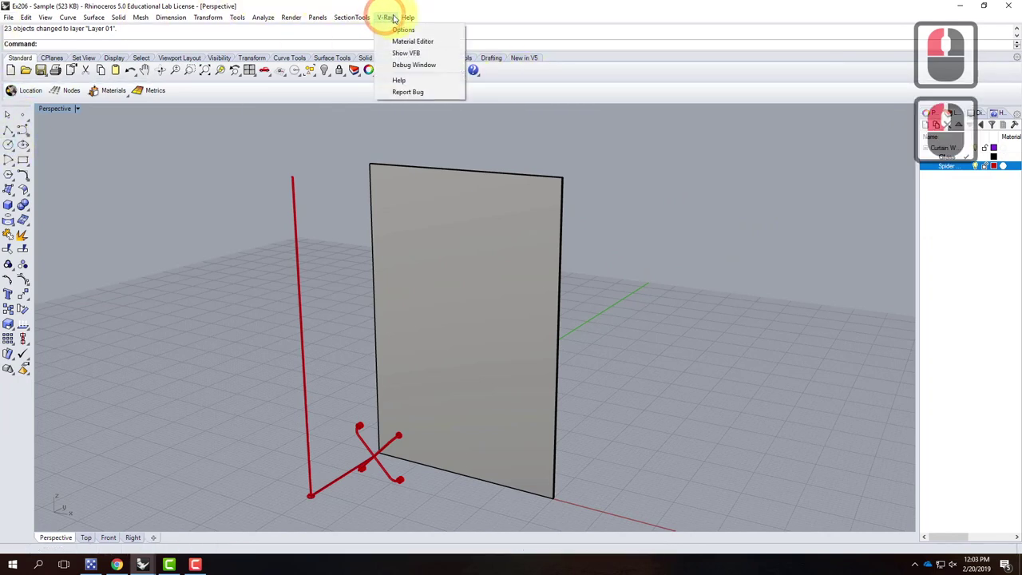
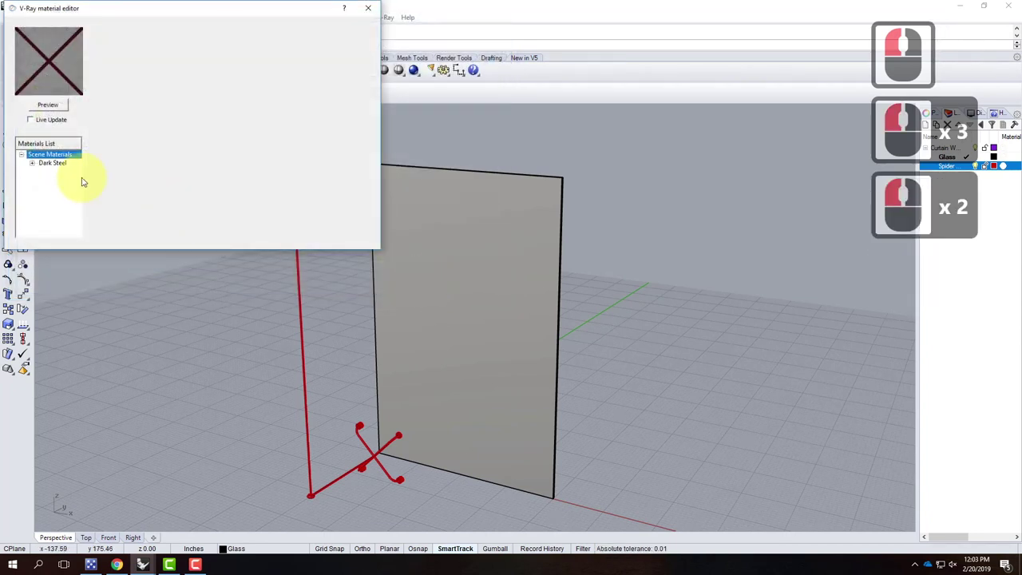
left_click(46, 148)
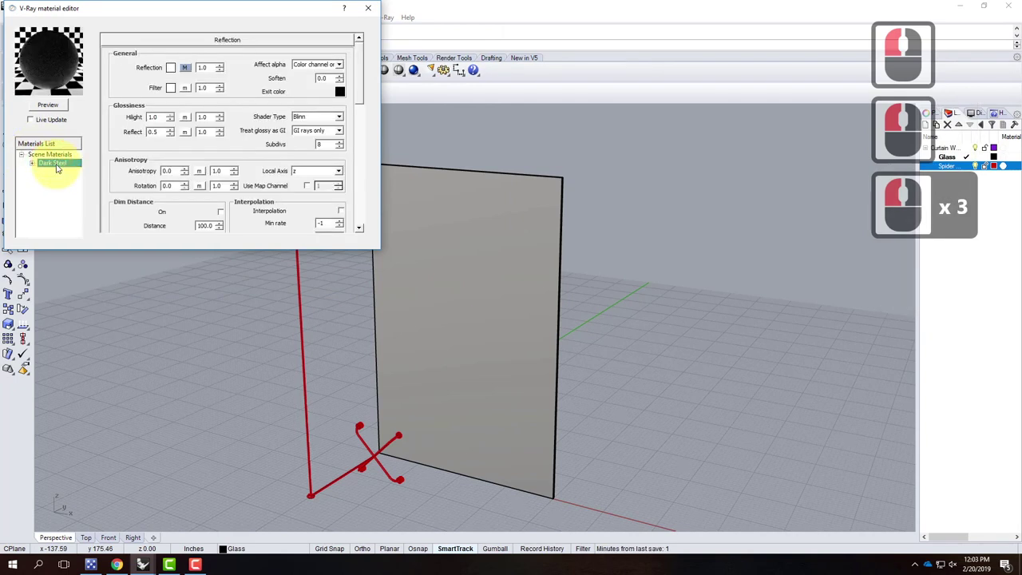
right_click(61, 167)
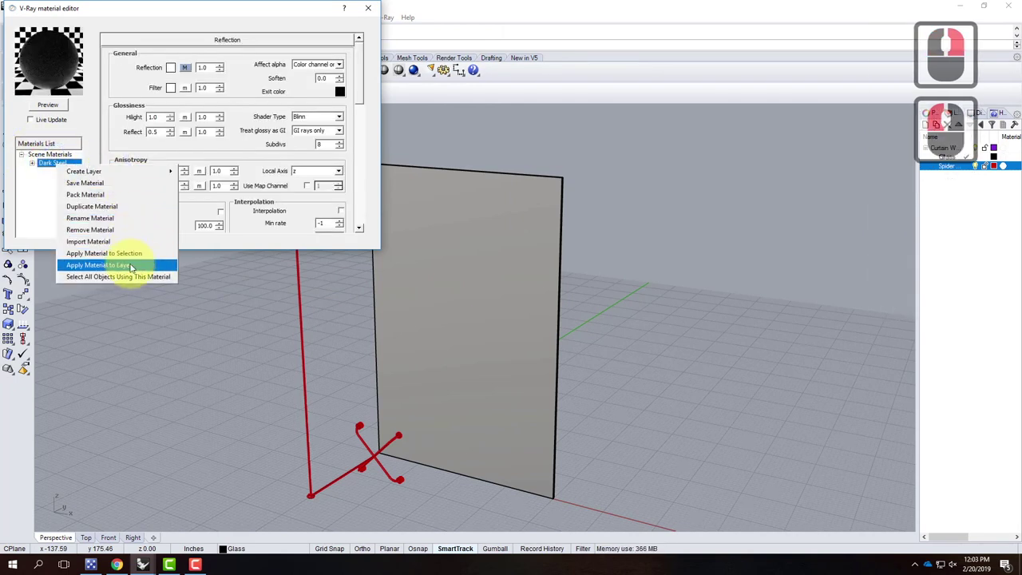
left_click(134, 264)
right_click(481, 247)
left_click(520, 334)
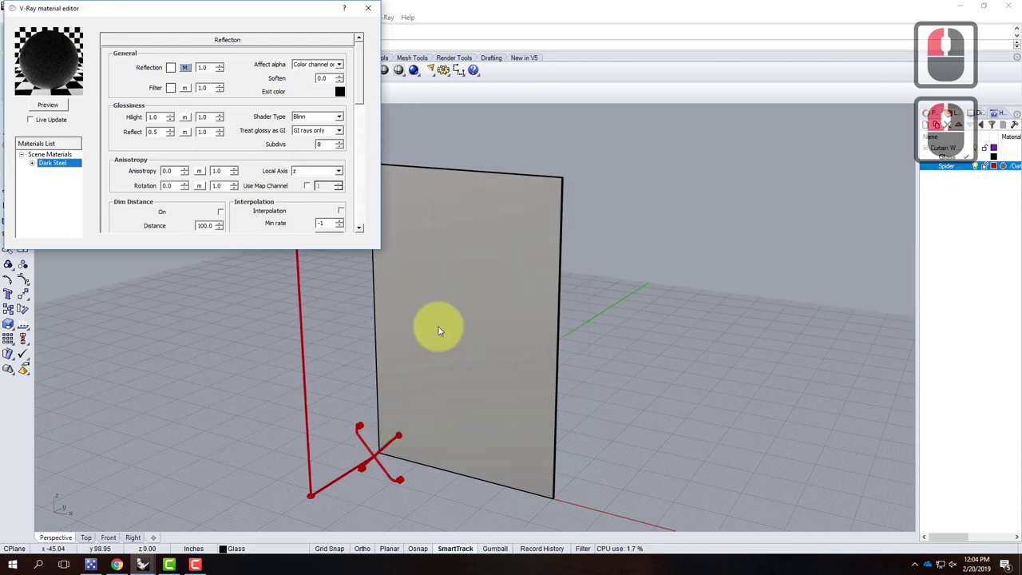
Select the panel and create a new scene material named Glass.
left_click(448, 325)
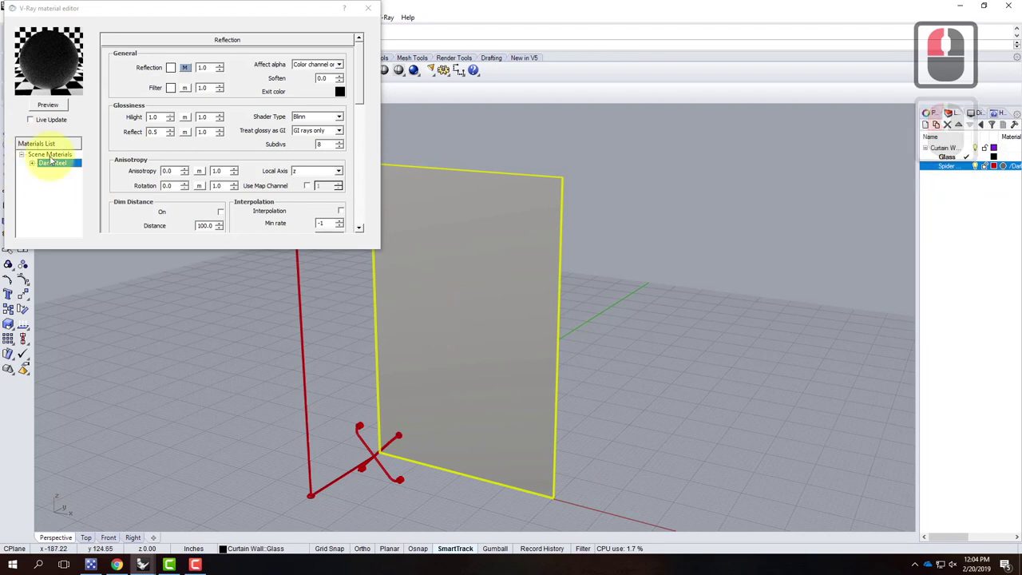
left_click(54, 157)
right_click(56, 157)
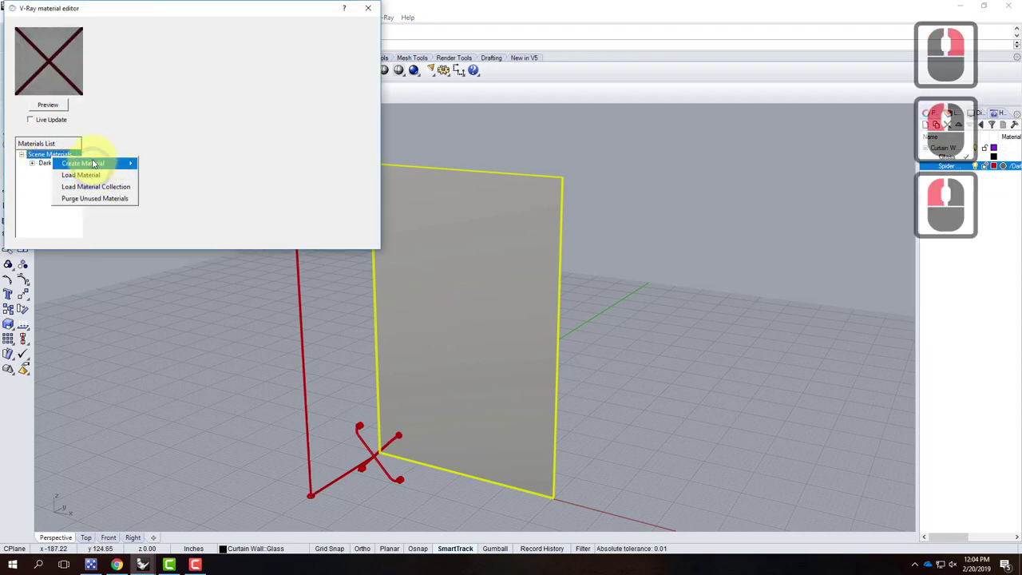
left_click(170, 199)
left_click(55, 176)
double_click(67, 176)
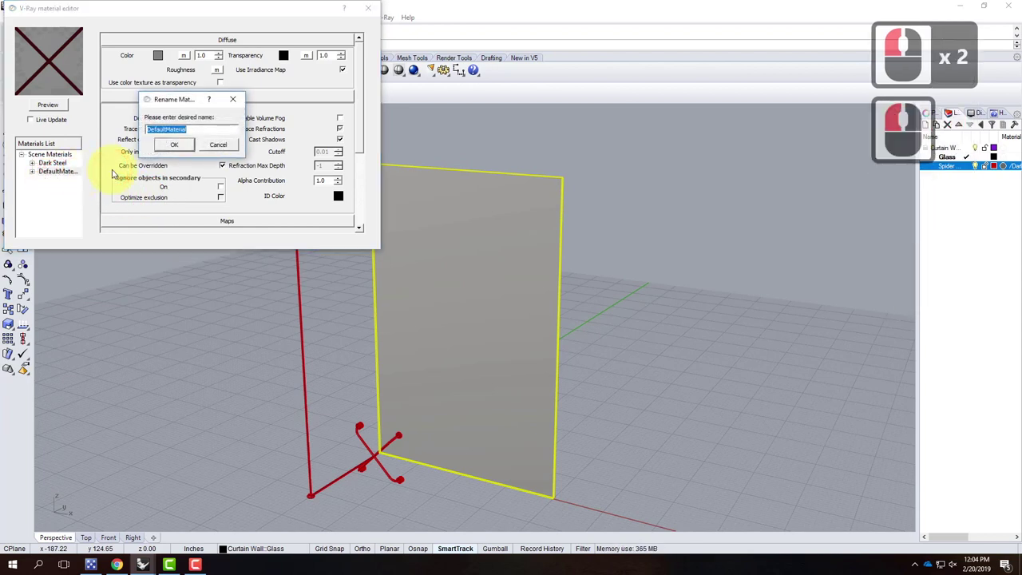
type("gaBacklass")
key("Return")
Give Glass a turquoise-blue diffuse colour and a dark transparency colour.
left_click(165, 58)
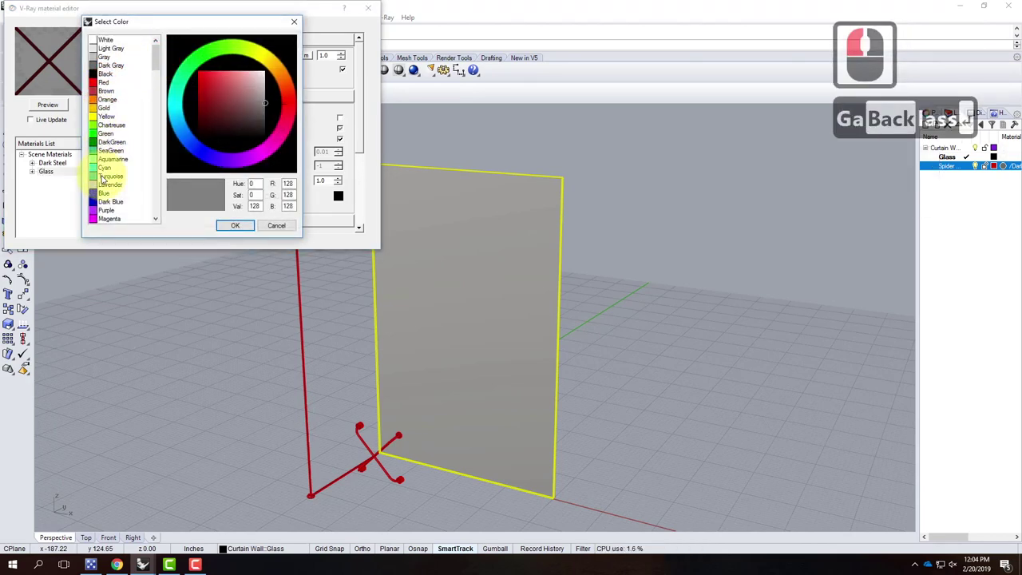
left_click(134, 163)
double_click(202, 114)
double_click(213, 109)
left_click(216, 142)
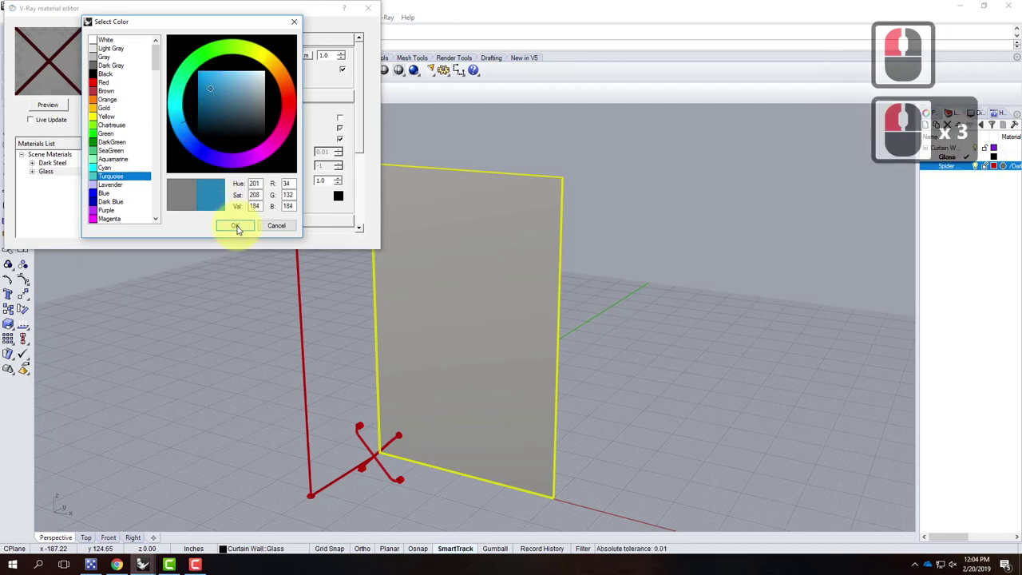
left_click(241, 227)
left_click(288, 60)
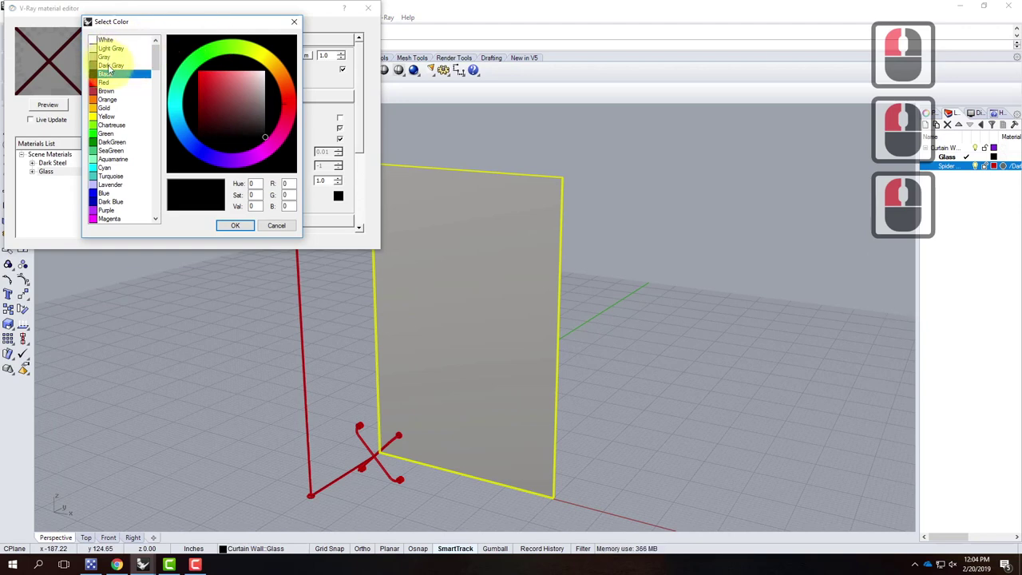
left_click(244, 173)
left_click(226, 216)
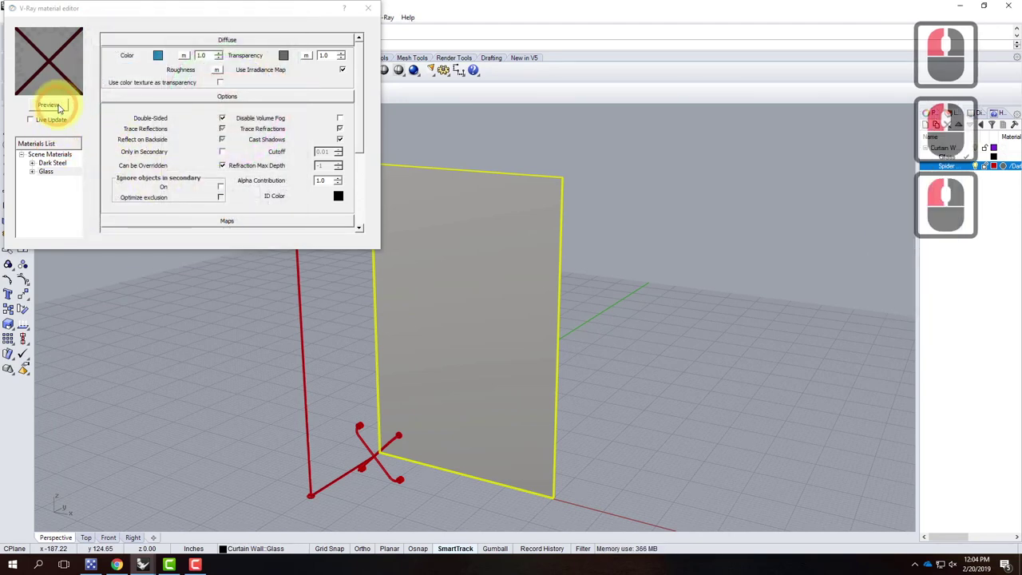
Preview the Glass material, apply it to the selected panel and deselect.
left_click(69, 107)
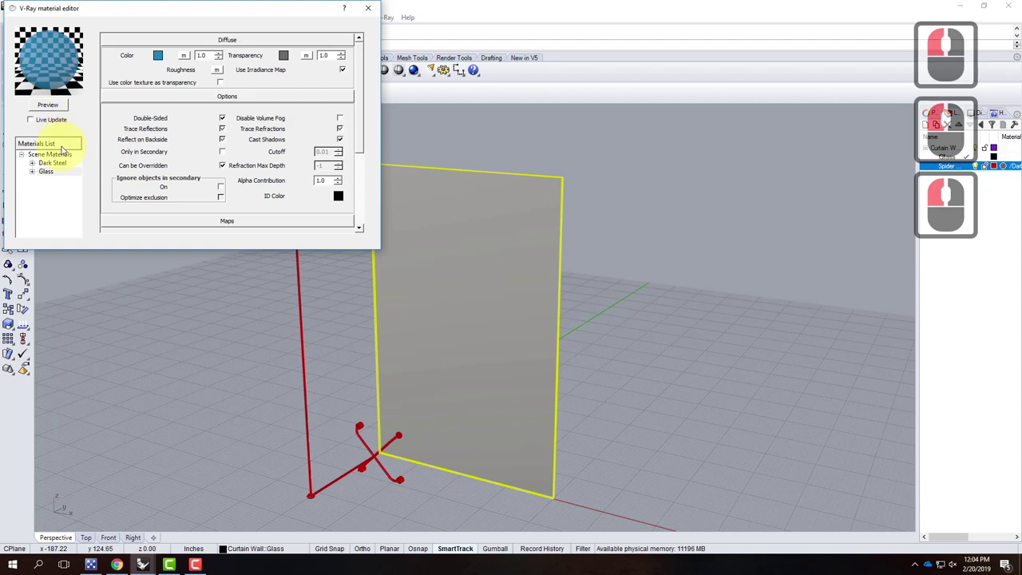
right_click(55, 175)
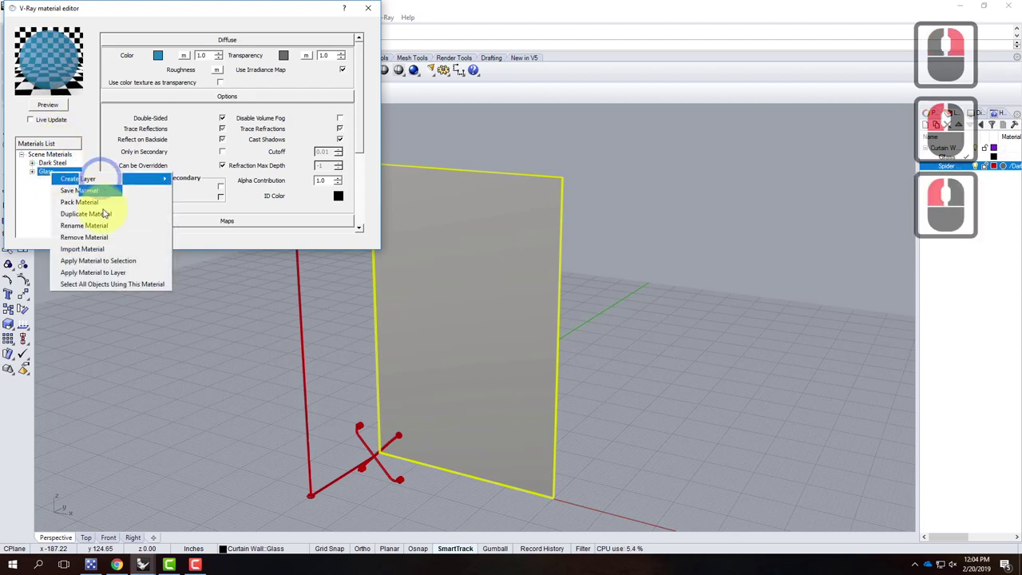
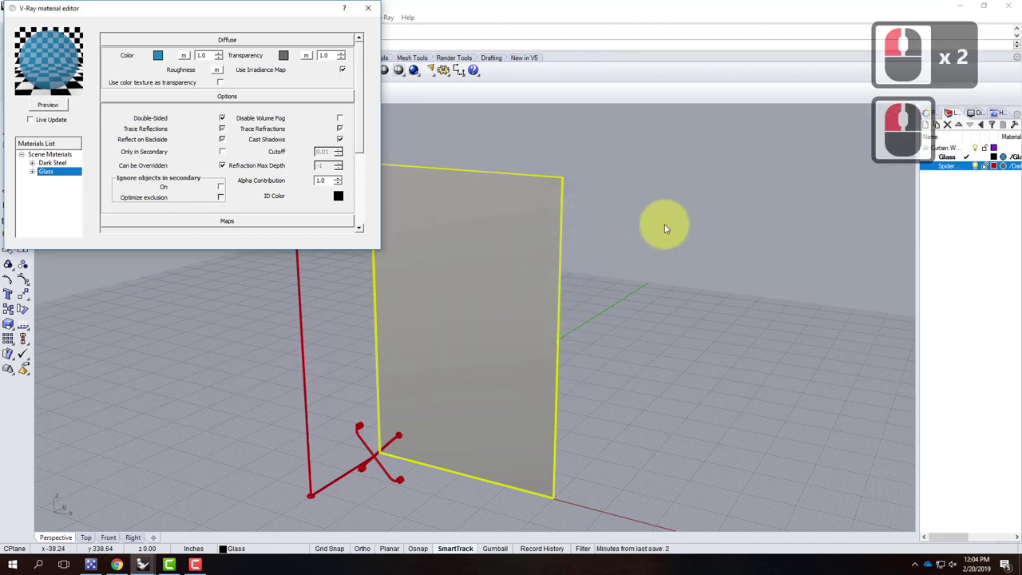
left_click(669, 225)
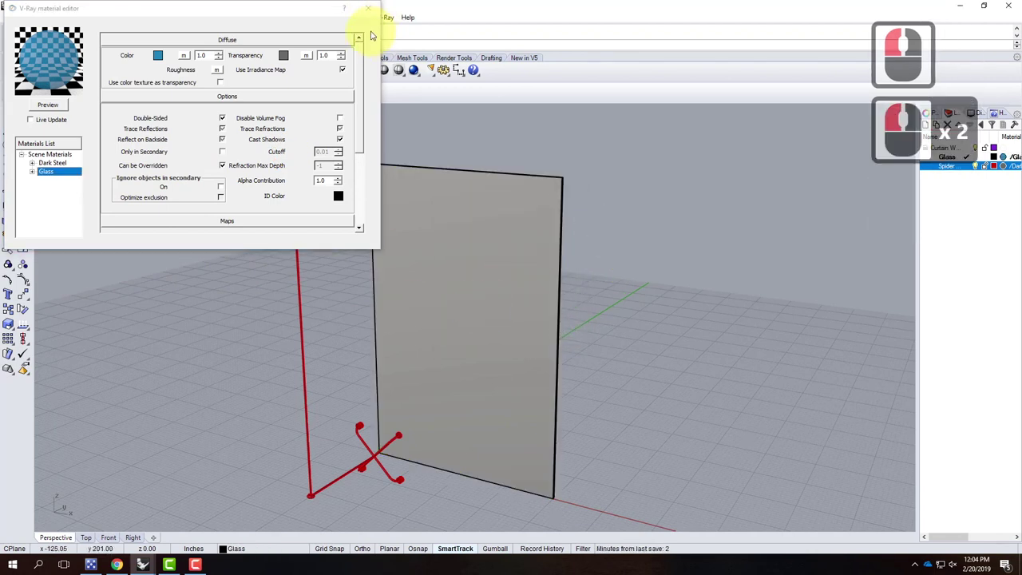
Close the material editor, select the spider clamp's rod and base, and zoom in on them.
left_click(383, 28)
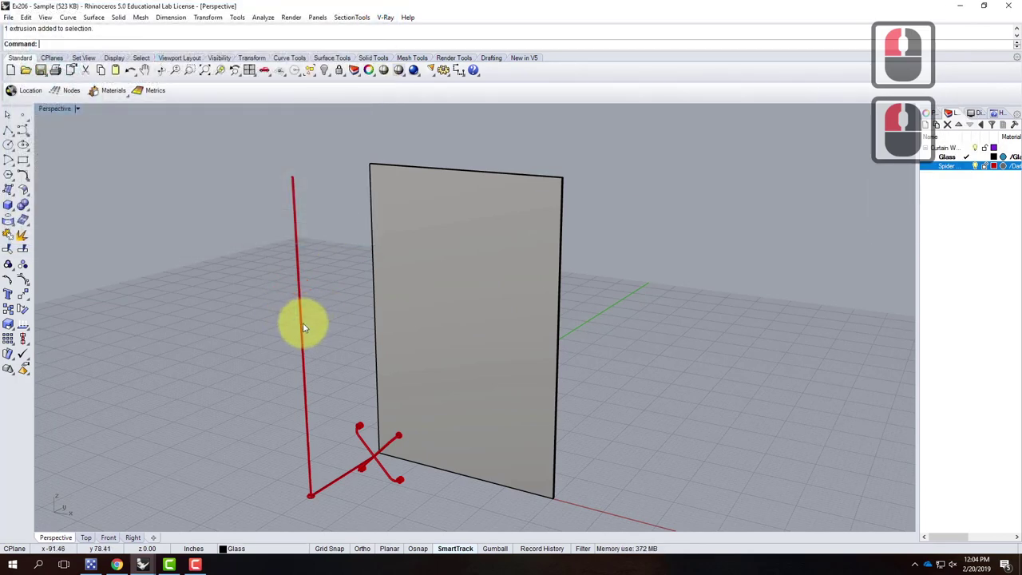
left_click(304, 329)
left_click(303, 330)
middle_click(323, 523)
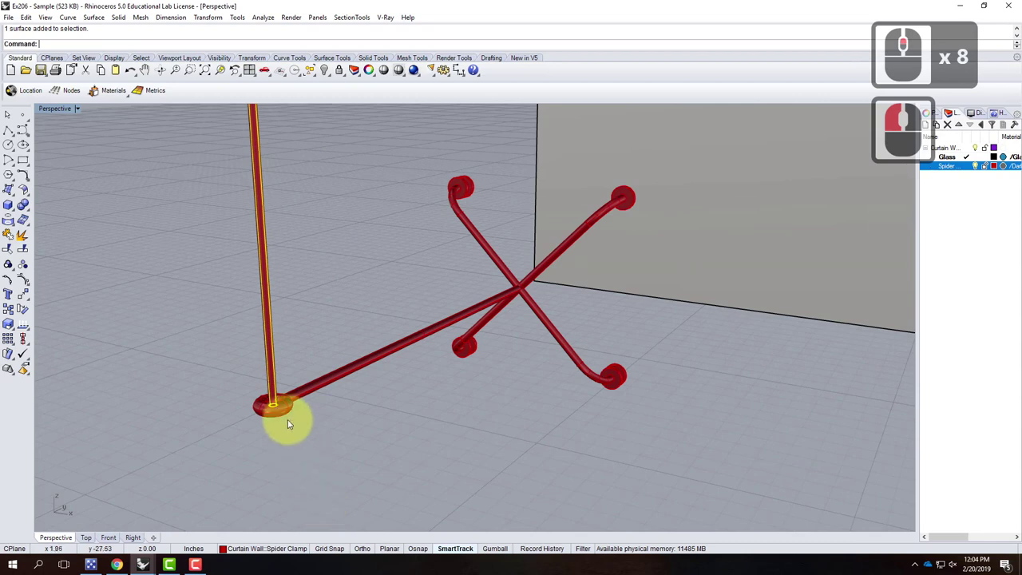
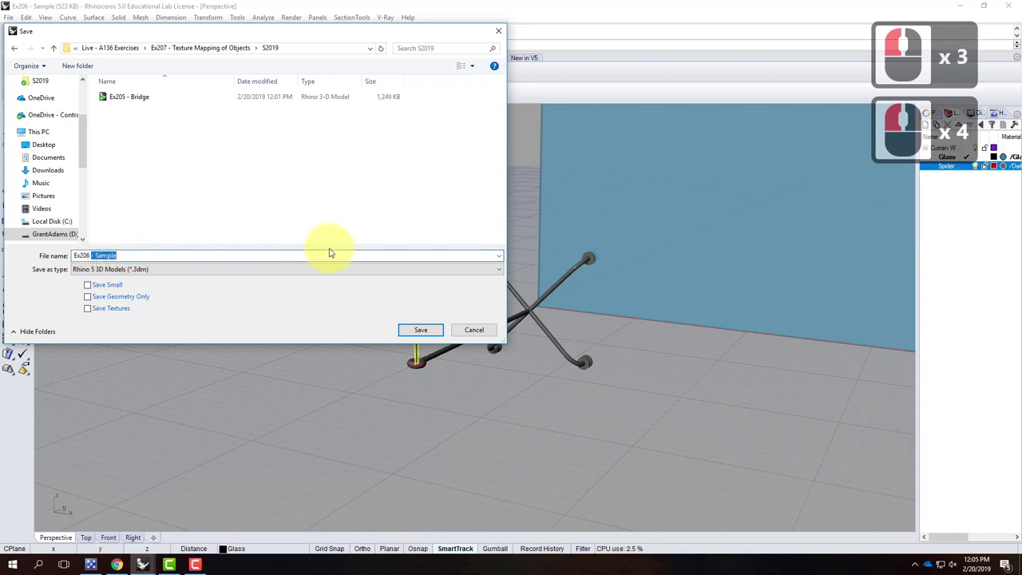
Name the saved model Ex206 - Curtain Wall in the S2019 folder.
type("curtainll")
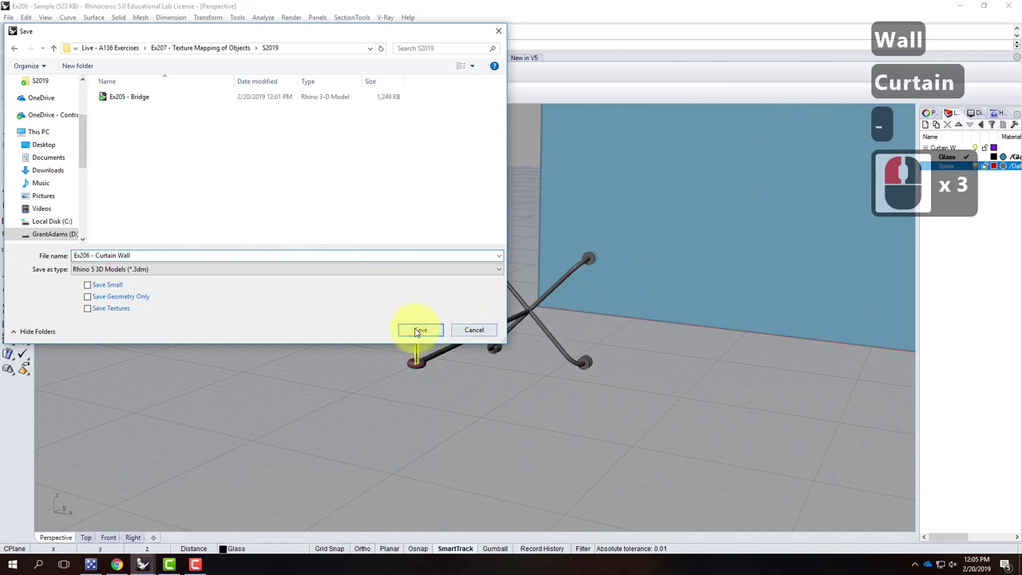
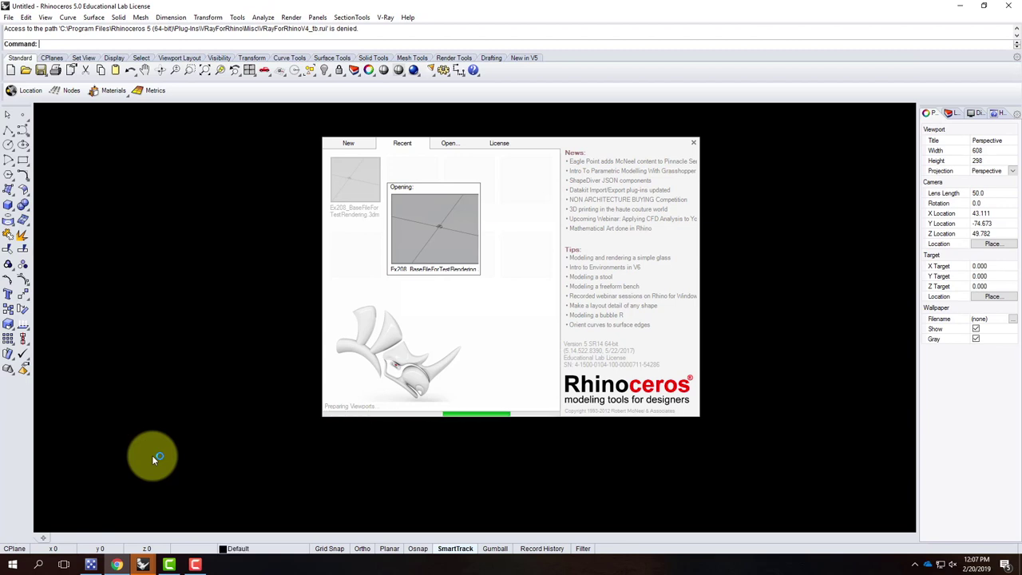
Dismiss the V-Ray session warning so the Ex208 base rendering file finishes loading.
left_click(614, 234)
left_click(555, 309)
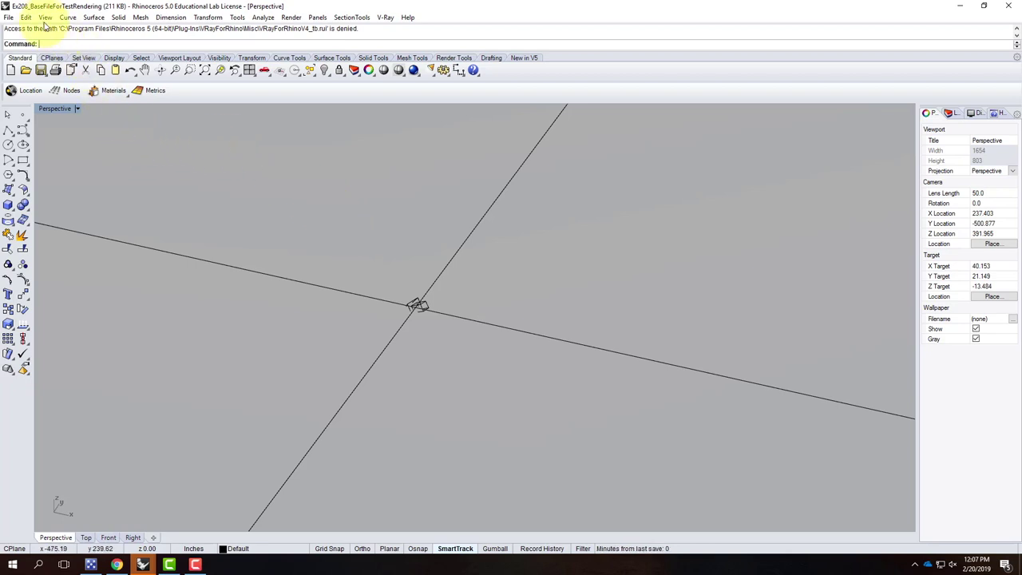
Bring up the Insert Block Instance dialog from Edit > Blocks.
left_click(29, 20)
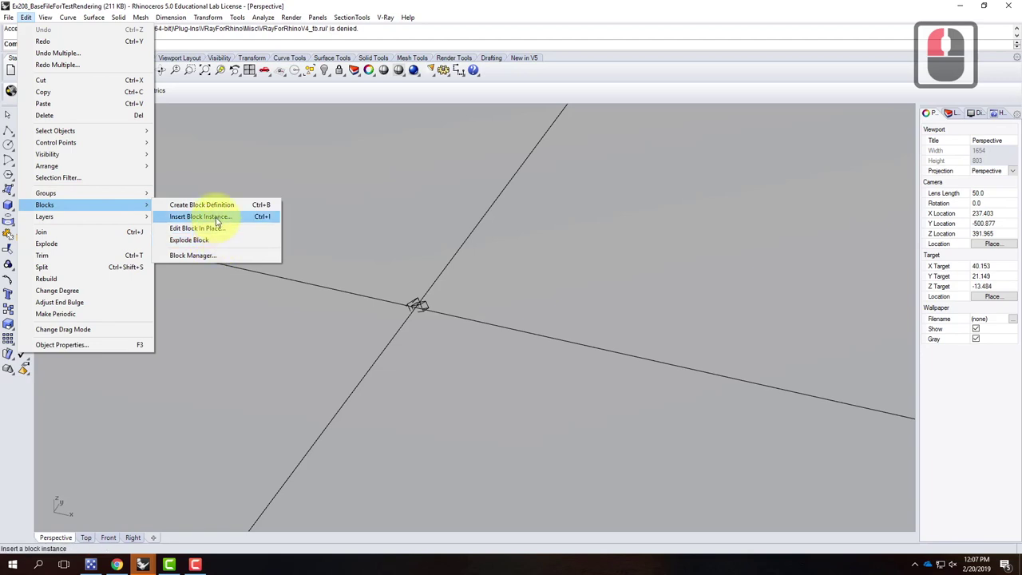
left_click(220, 220)
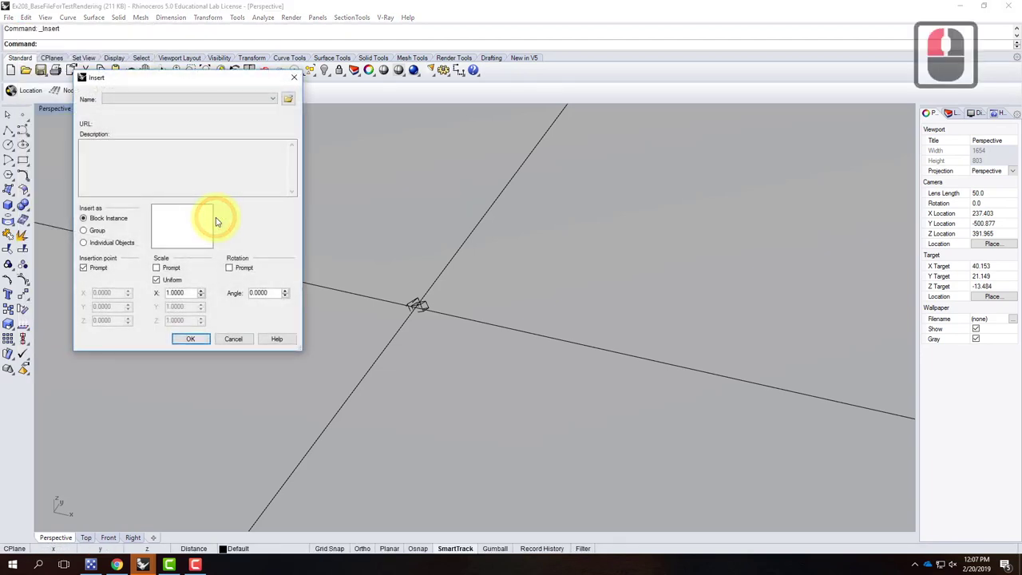
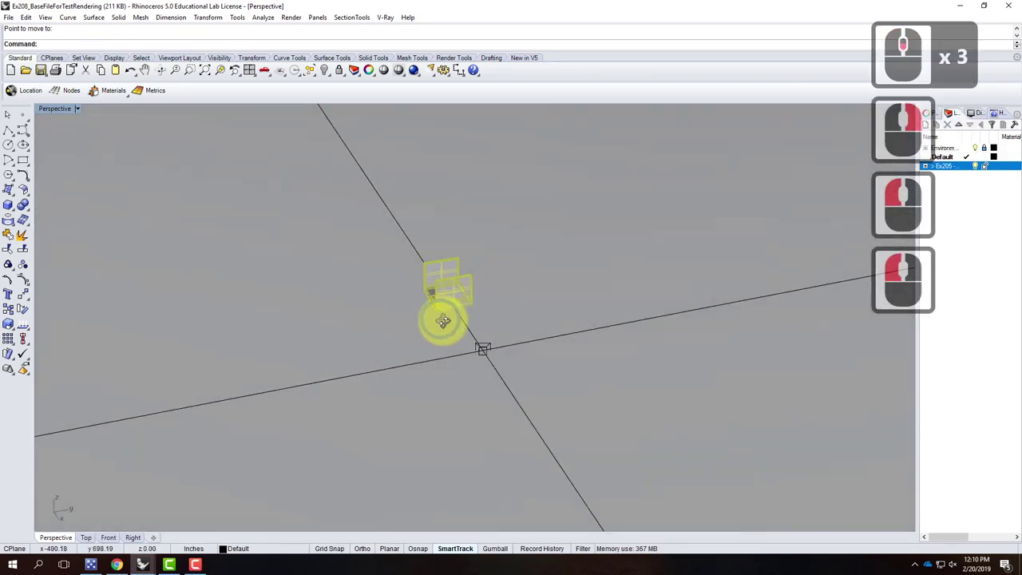
Place the bridge block near the origin, select it and start the Copy command.
right_click(504, 310)
middle_click(498, 322)
middle_click(467, 293)
left_click(331, 311)
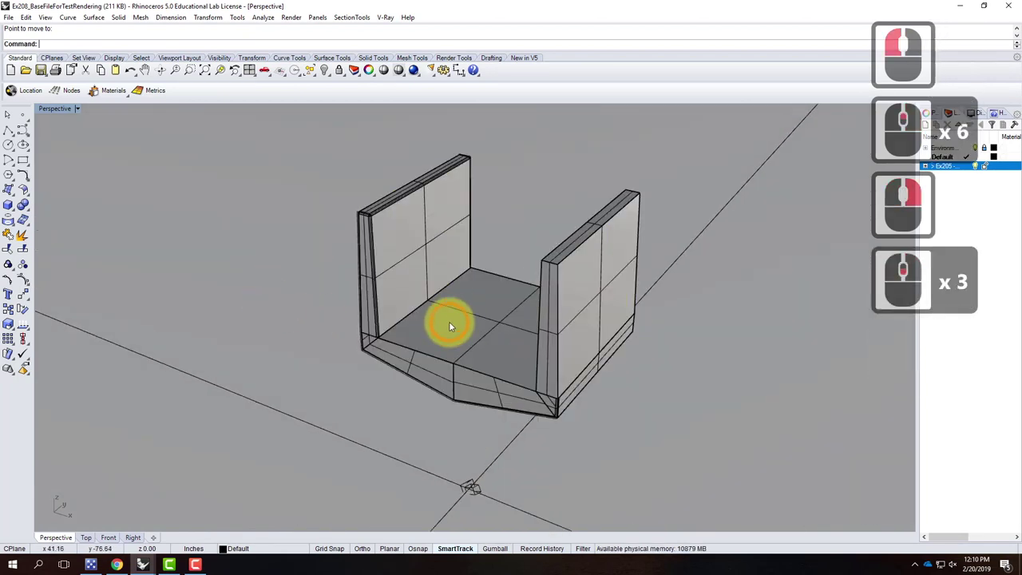
left_click(497, 325)
type("copy")
key("Return")
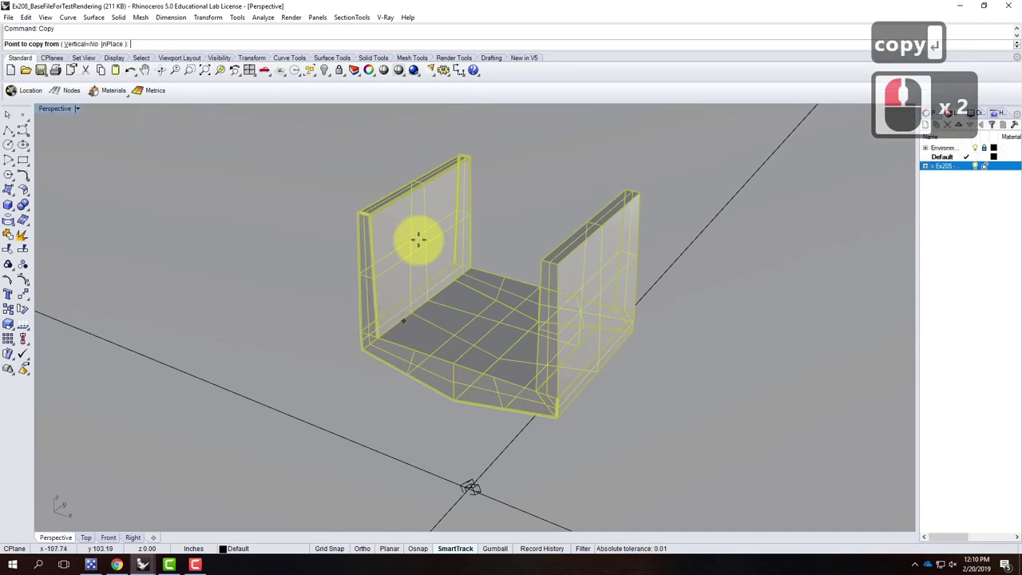
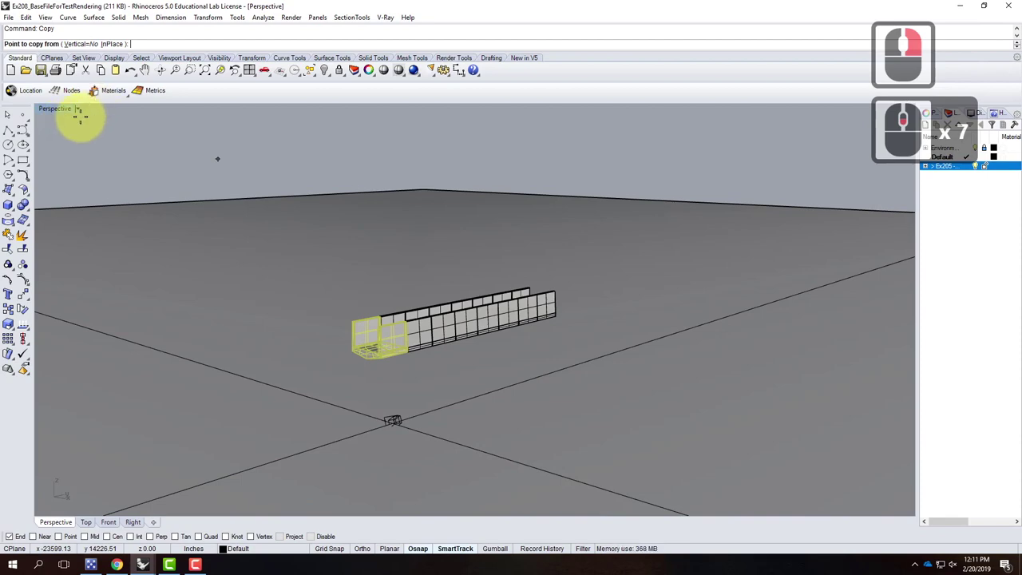
Show the bridge row in Rendered mode, end Copy, and switch to the Ex205 - Bridge file.
left_click(80, 110)
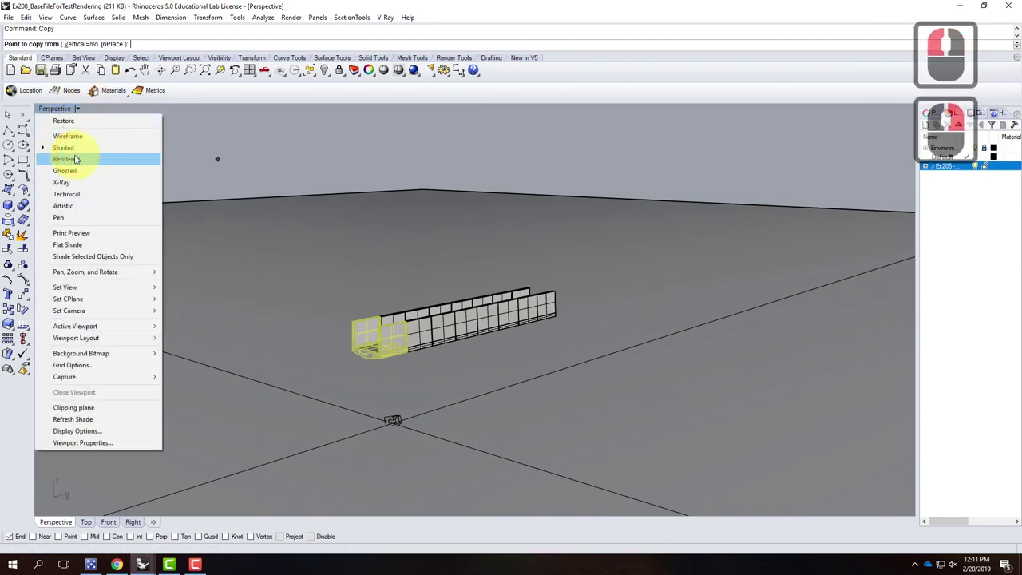
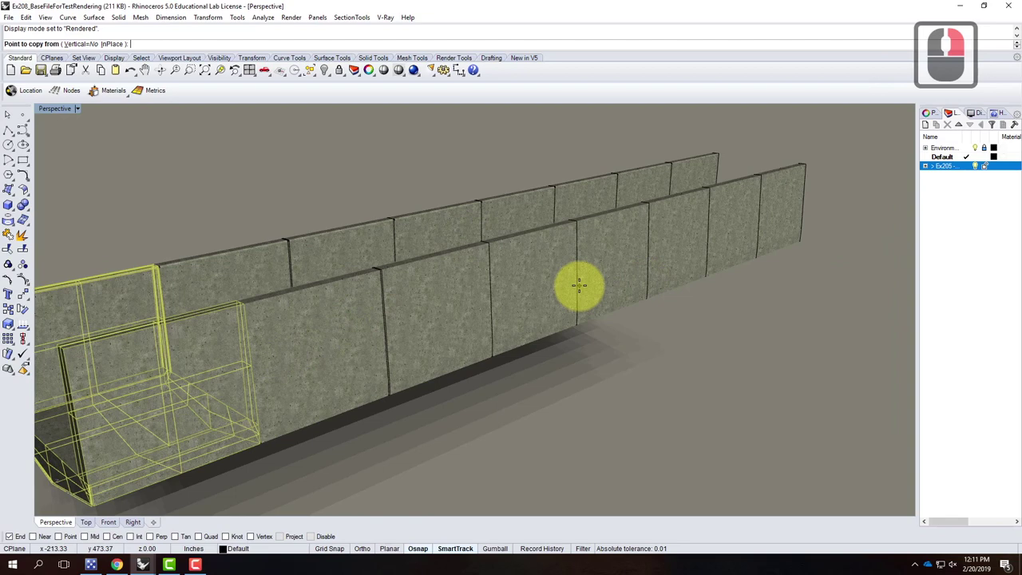
key("Escape")
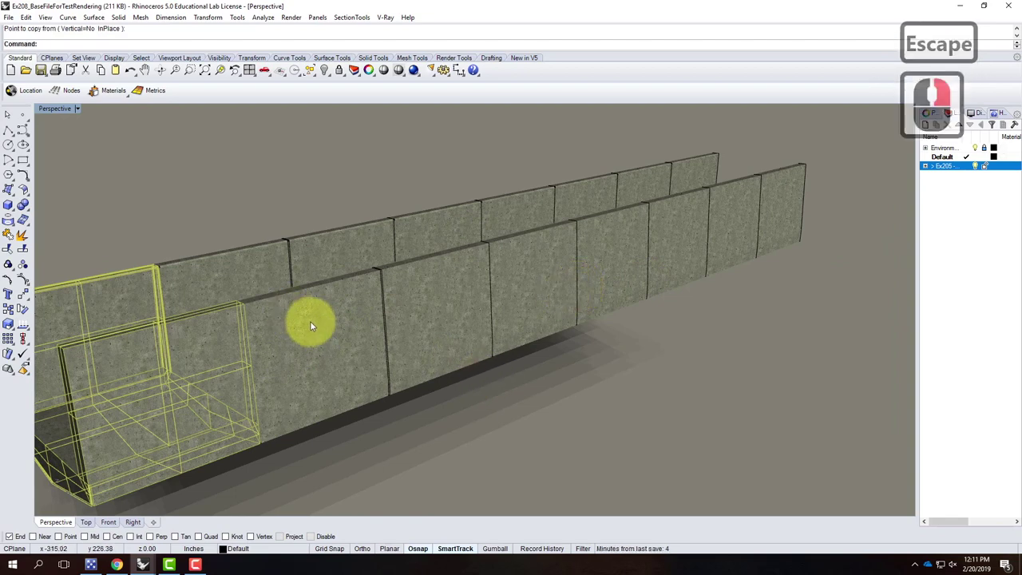
left_click(151, 558)
left_click(151, 567)
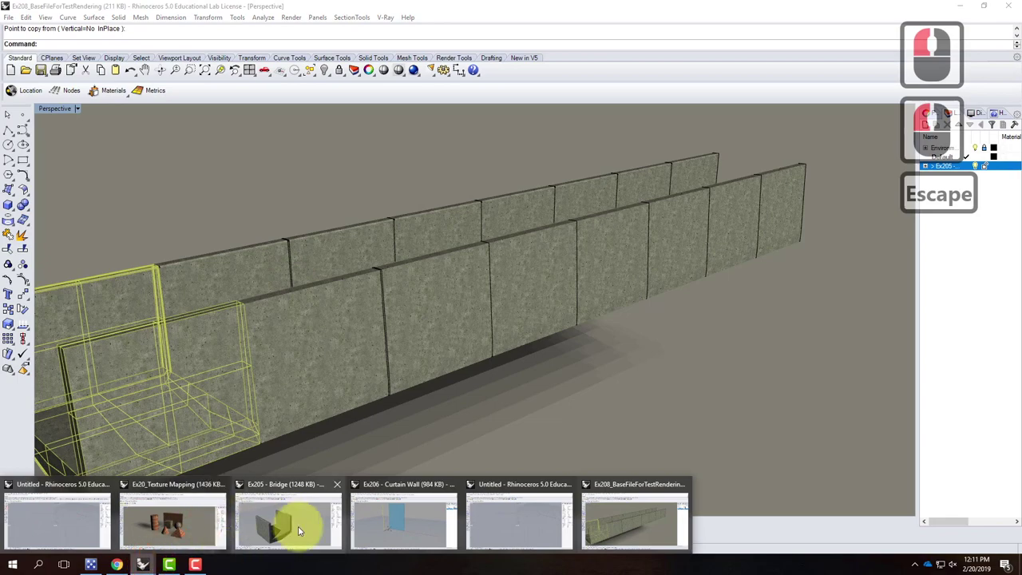
left_click(302, 527)
Bring up the V-Ray material editor in the bridge file.
left_click(314, 331)
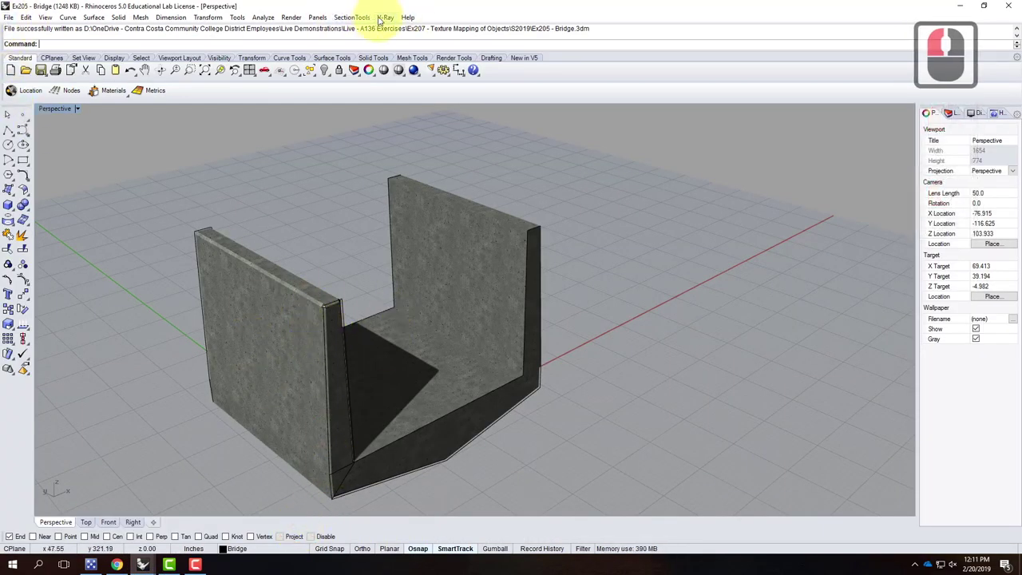
left_click(384, 19)
left_click(413, 44)
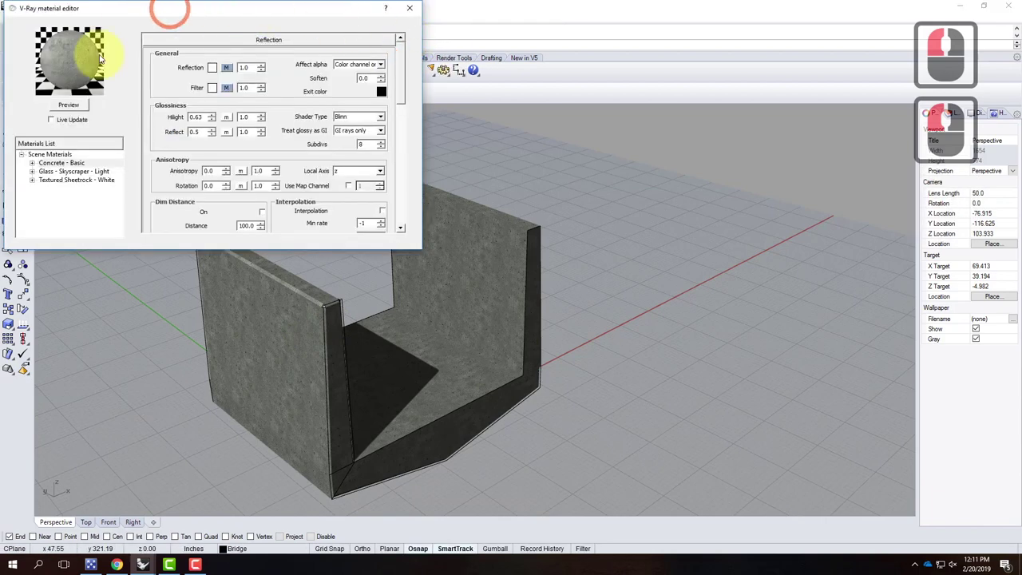
Load the Concrete - Vertical Plywood with Form-ties .vismat into Scene Materials.
right_click(55, 156)
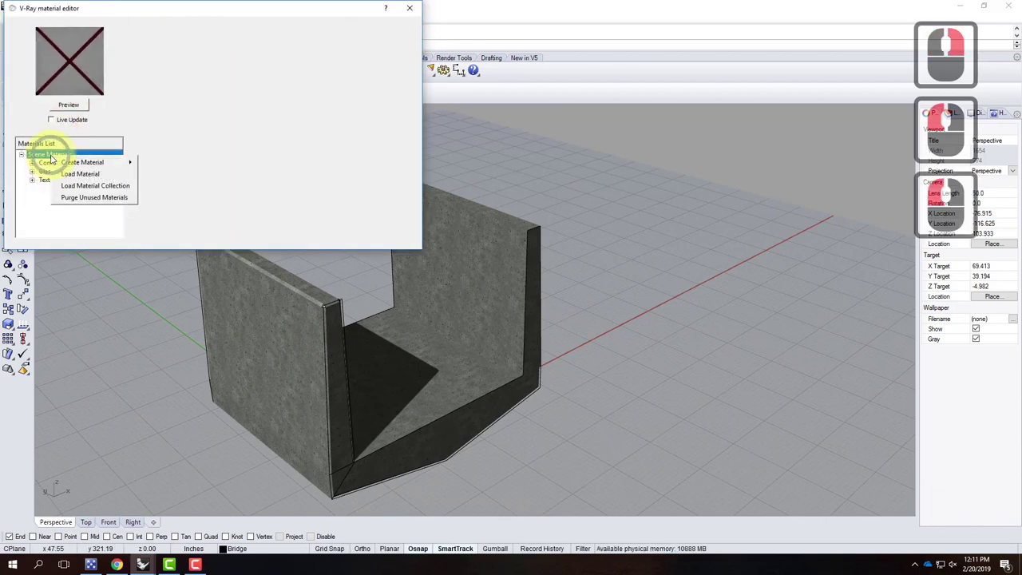
left_click(110, 179)
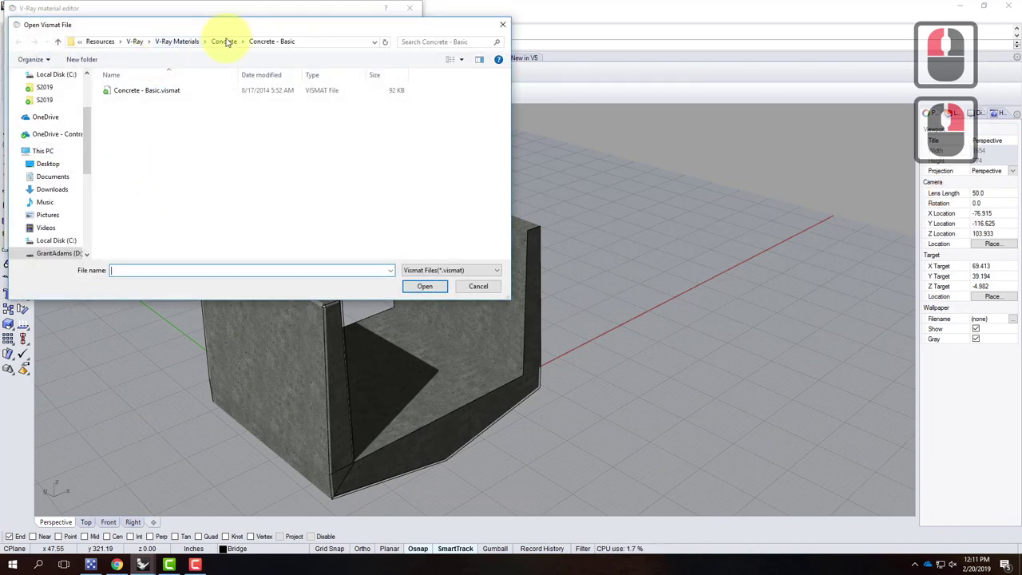
left_click(230, 39)
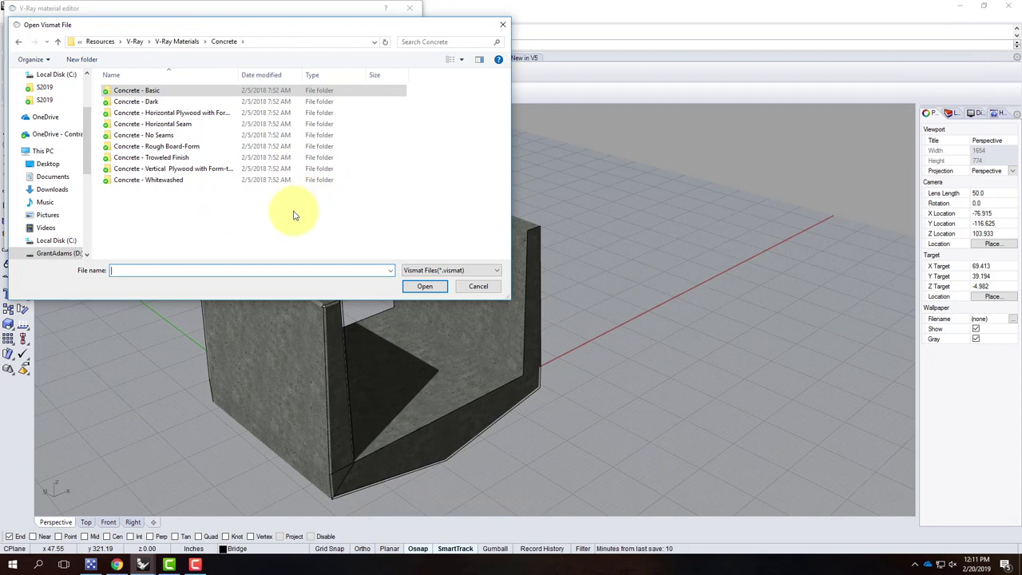
left_click(210, 174)
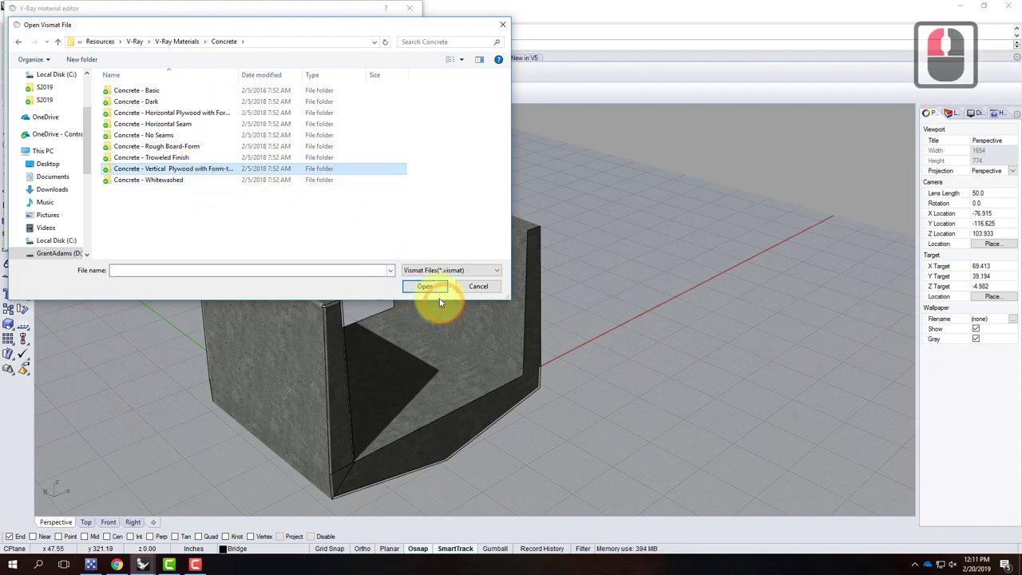
left_click(434, 292)
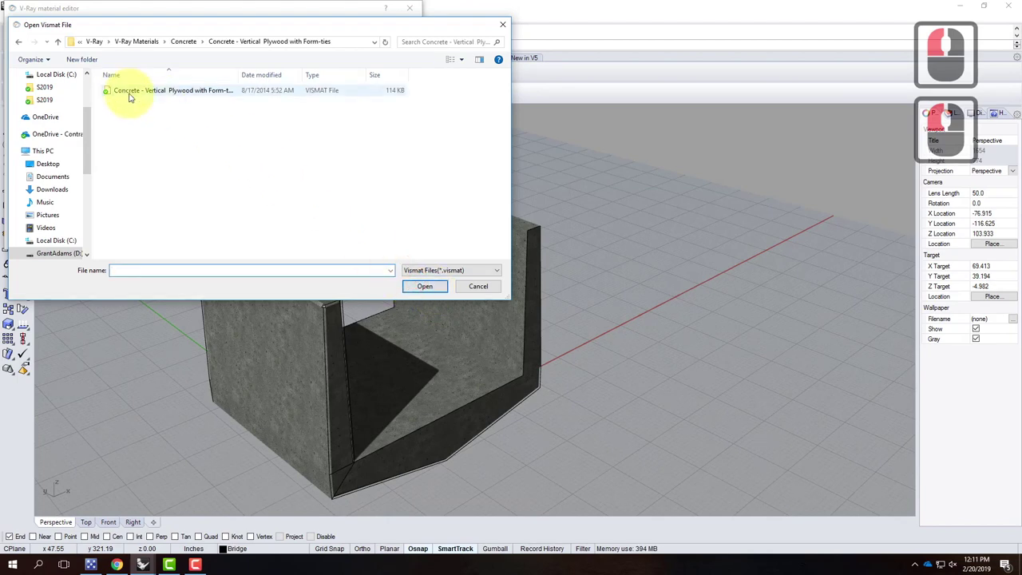
double_click(135, 96)
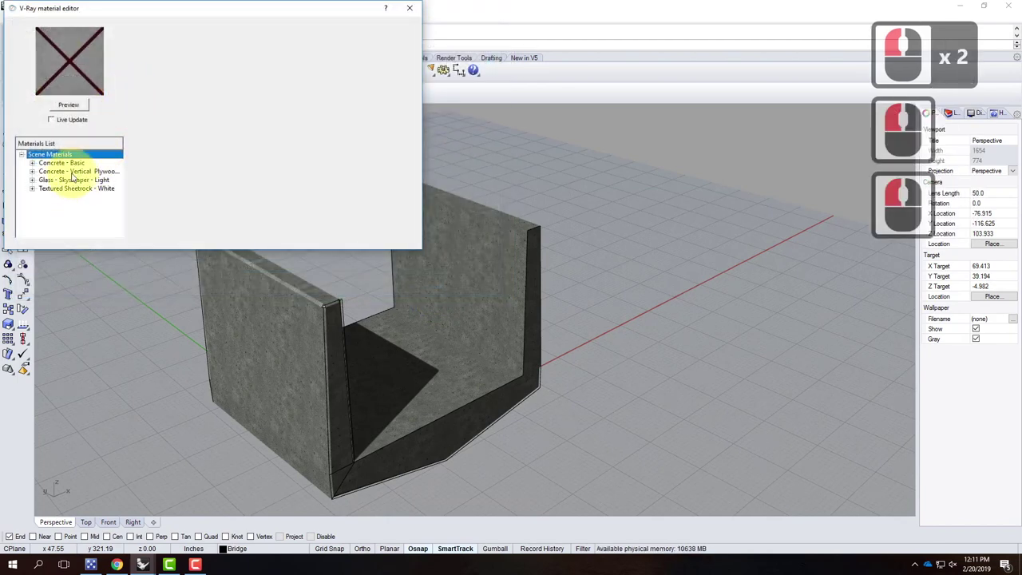
Apply the form-ties concrete material to the Bridge layer.
left_click(88, 173)
right_click(88, 173)
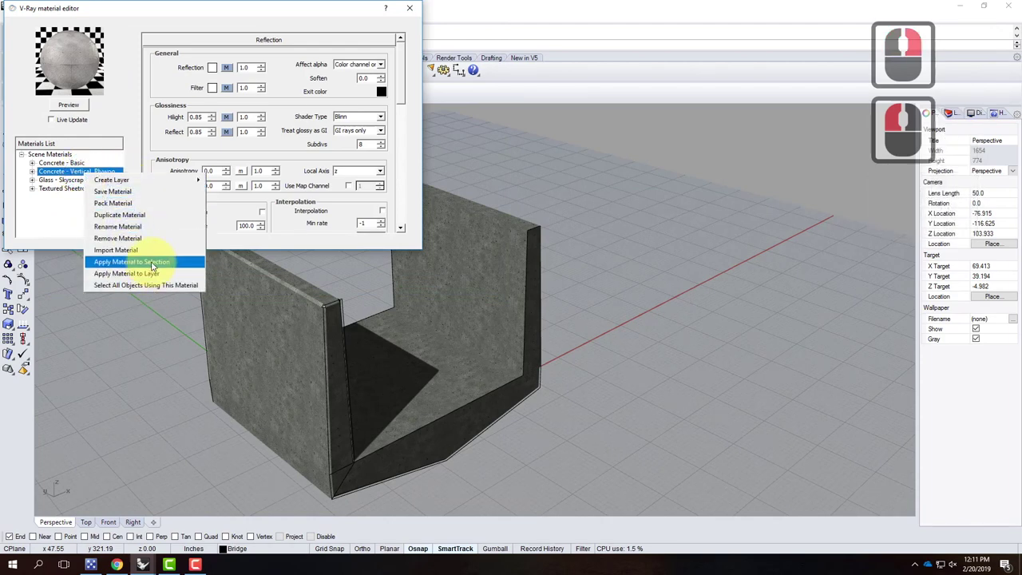
right_click(158, 267)
left_click(158, 268)
left_click(159, 274)
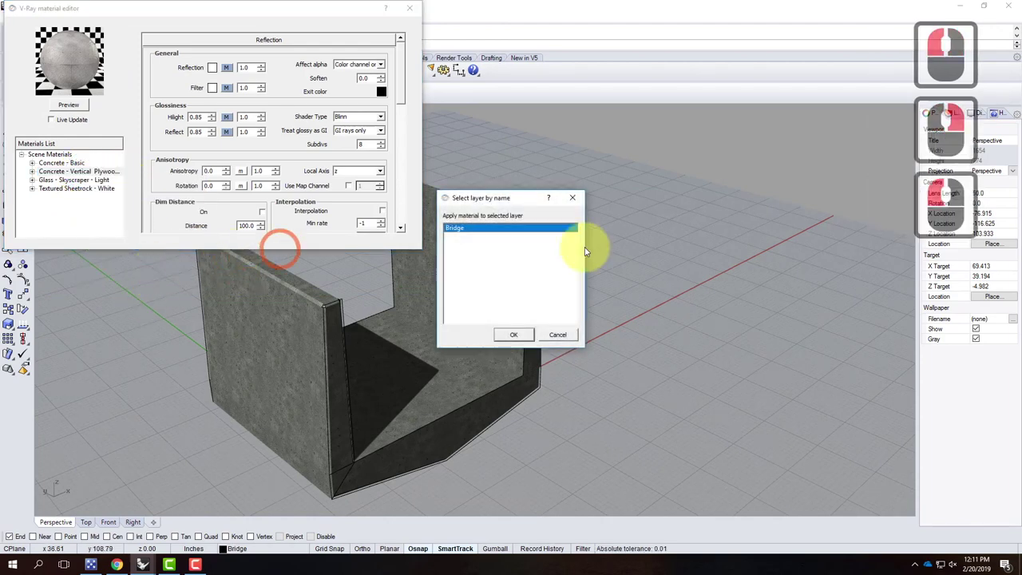
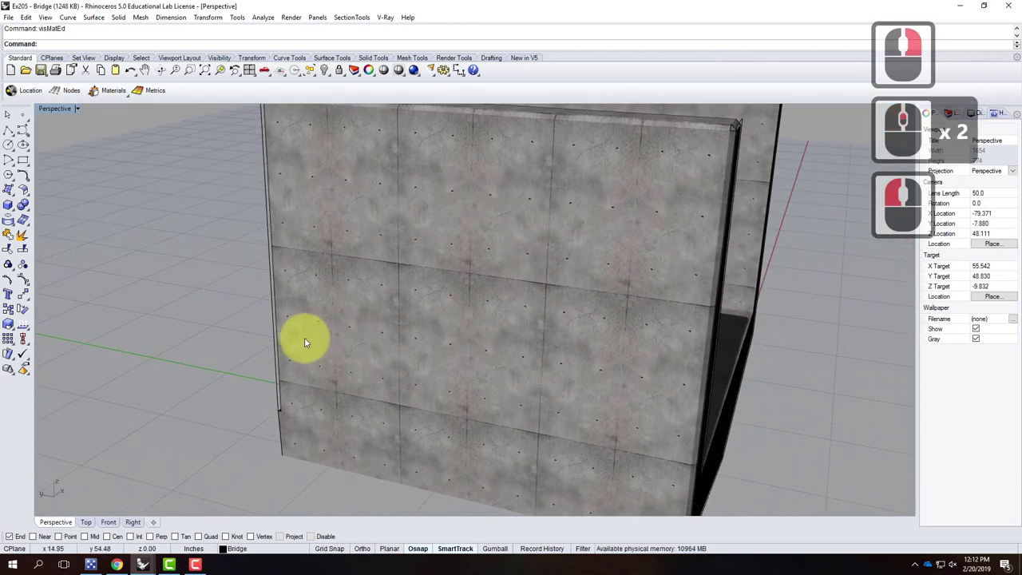
Select the bridge and set its texture scale to 0.5, checking the form-tie pattern in rendered view.
middle_click(313, 229)
left_click(612, 482)
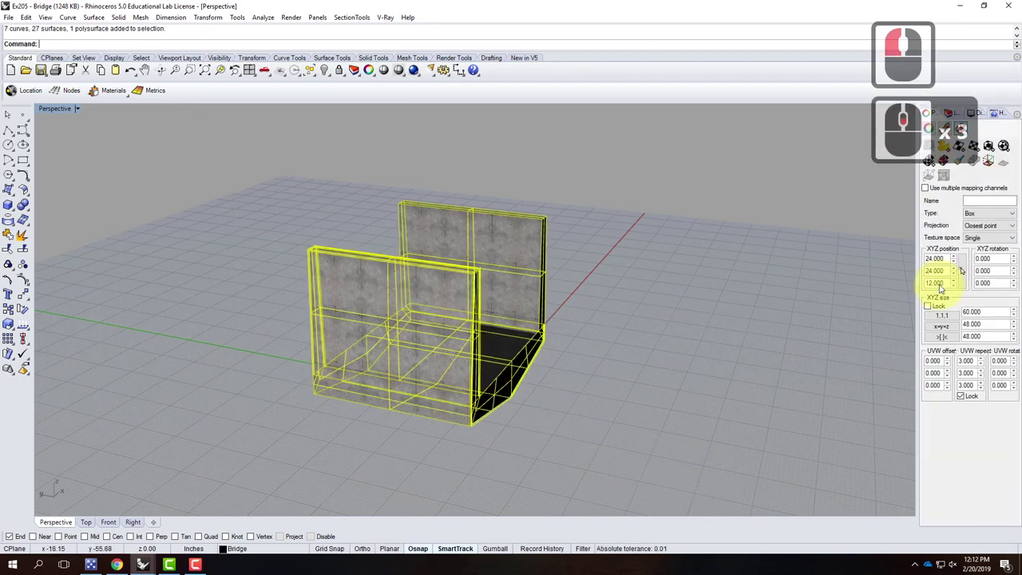
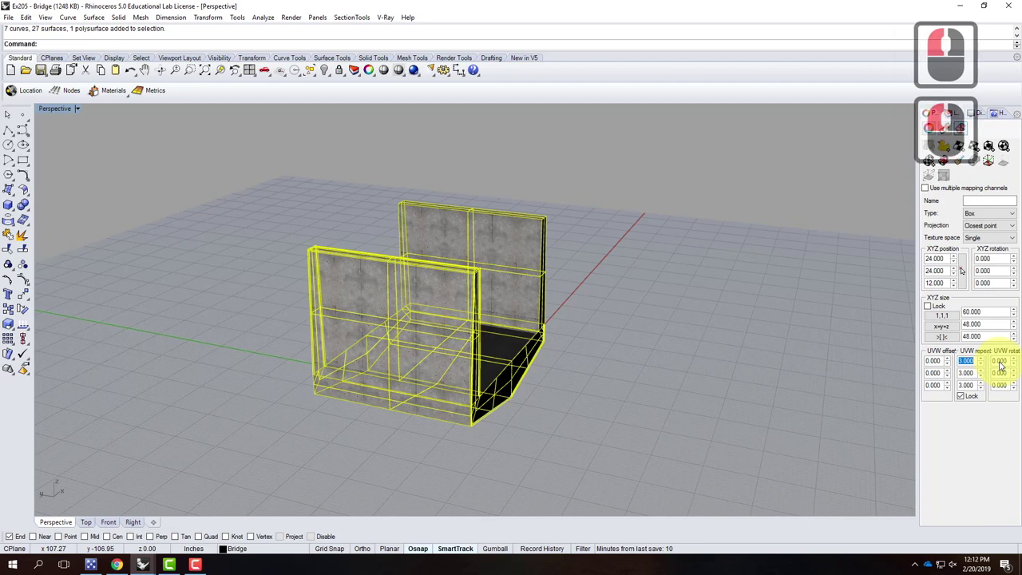
type("0.5")
key("Tab")
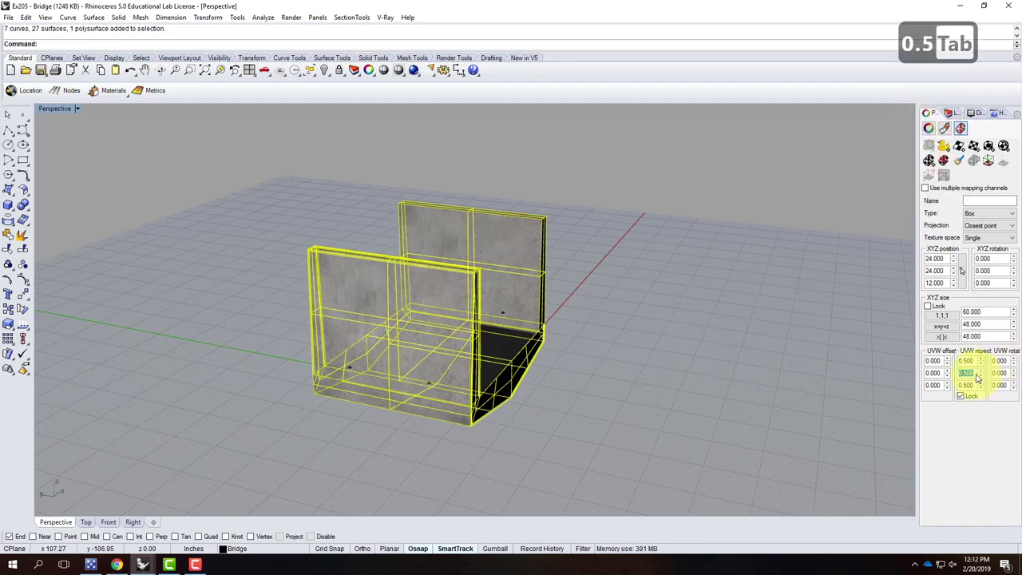
type(".0")
key("Return")
middle_click(561, 228)
middle_click(574, 240)
left_click(615, 261)
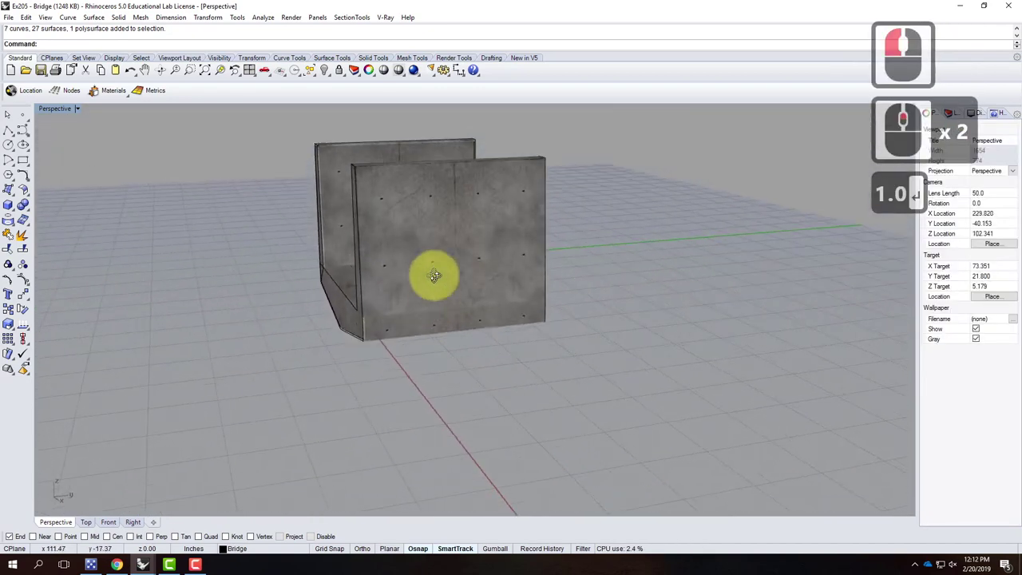
right_click(463, 238)
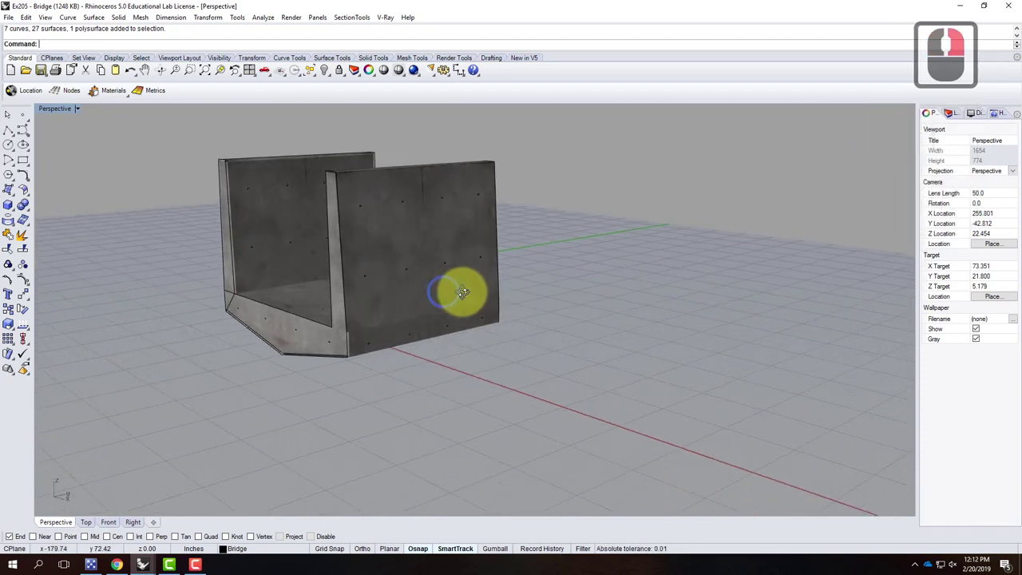
right_click(438, 315)
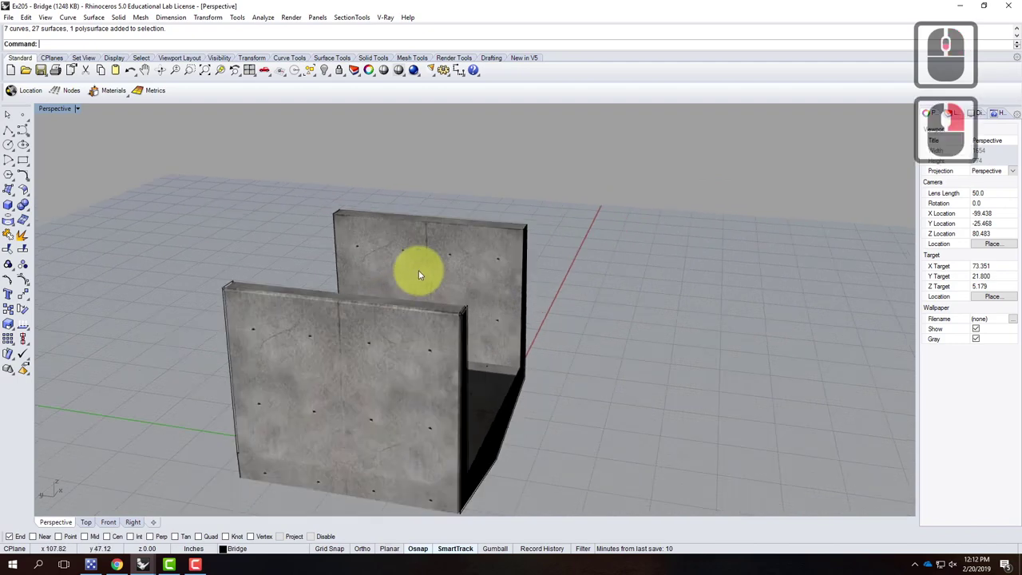
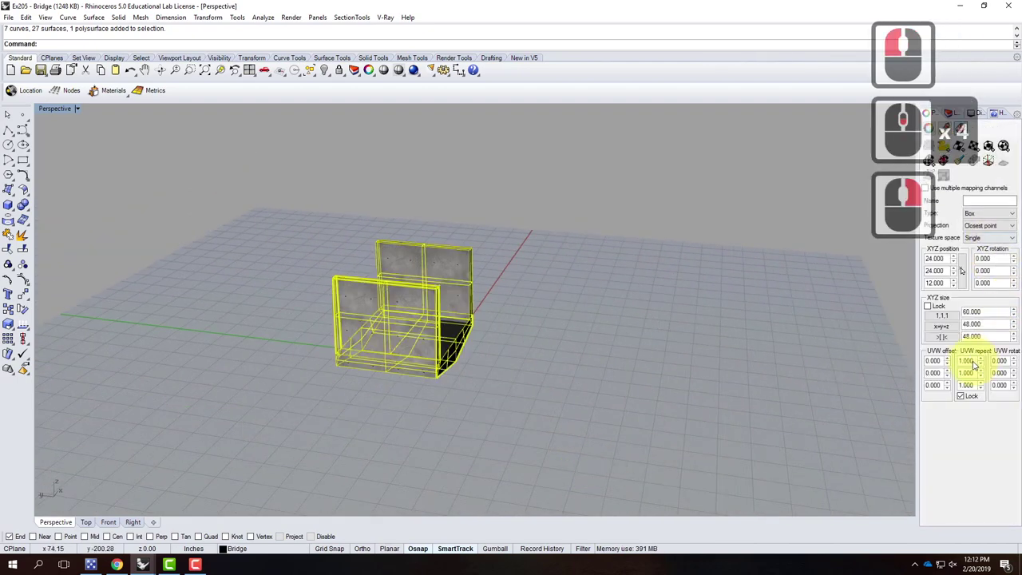
Refine the texture mapping values to 1.5 and then 0.75 until the panel seams read correctly.
left_click(1001, 364)
type("1.5tab")
left_click(524, 261)
middle_click(477, 274)
middle_click(476, 274)
middle_click(476, 269)
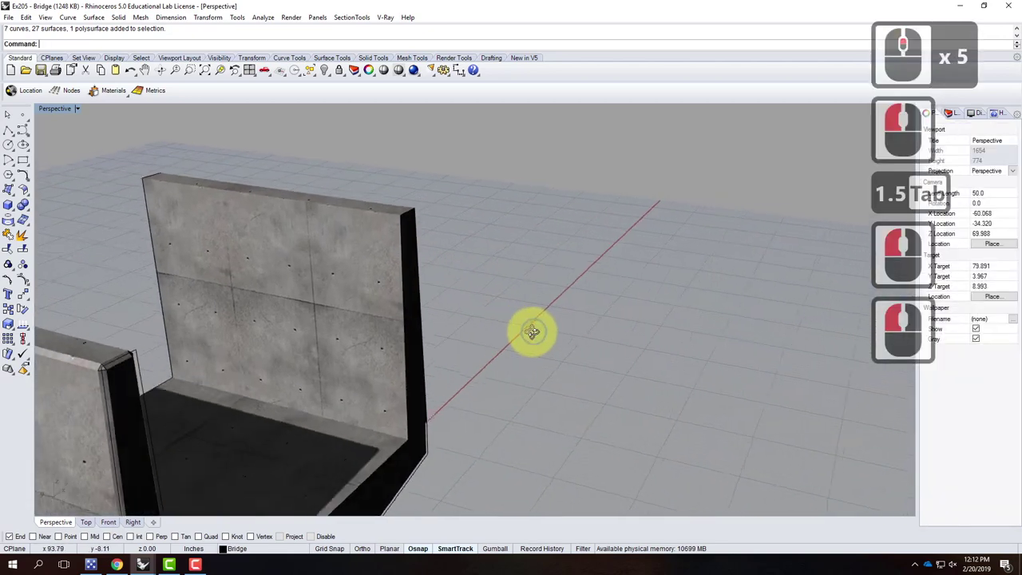
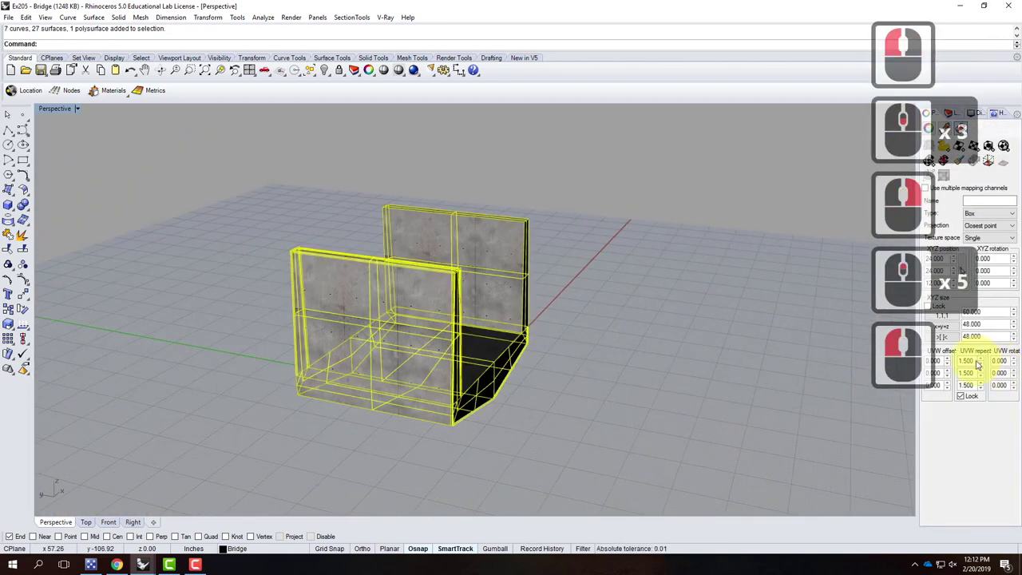
left_click(922, 368)
type("0.75")
key("Tab")
left_click(682, 347)
middle_click(484, 250)
middle_click(484, 250)
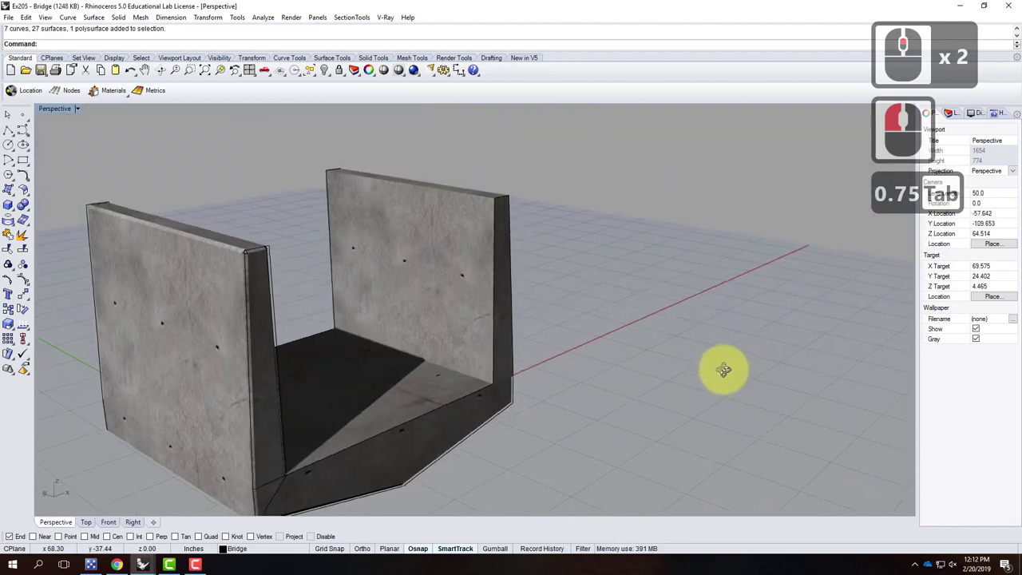
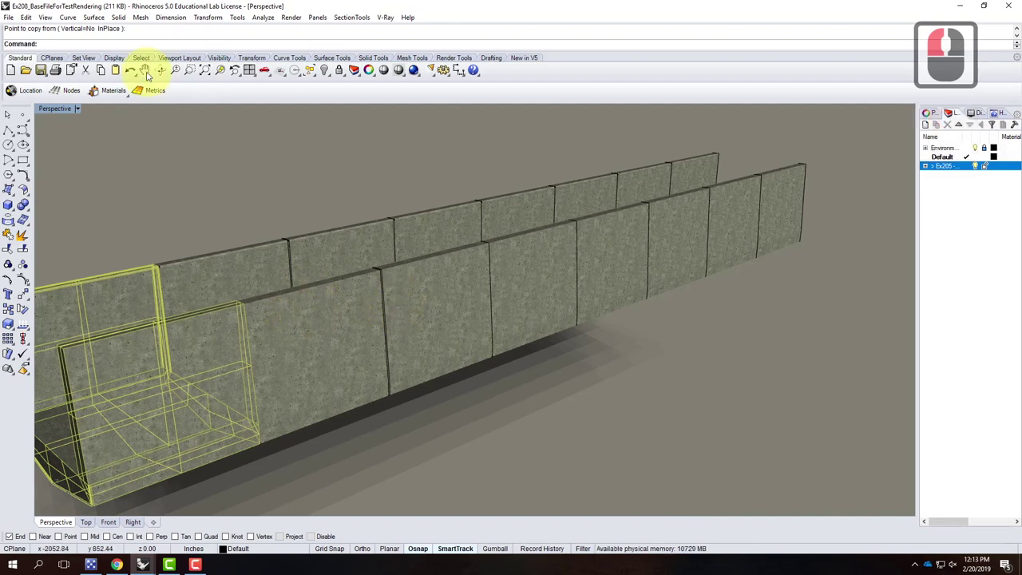
Update the linked Ex205 - Bridge block through the Block Manager in the Ex208 file.
left_click(34, 17)
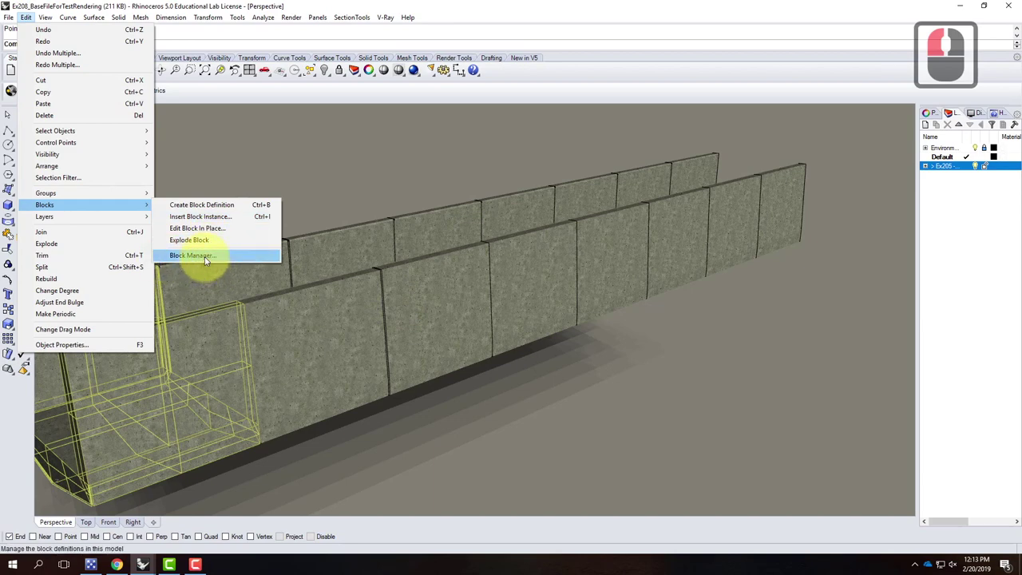
left_click(209, 260)
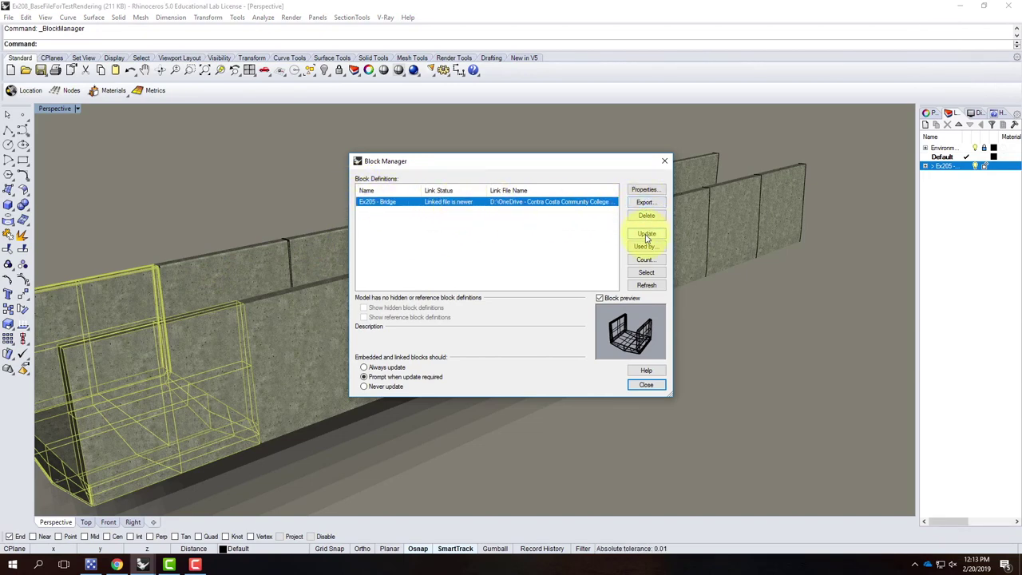
left_click(649, 234)
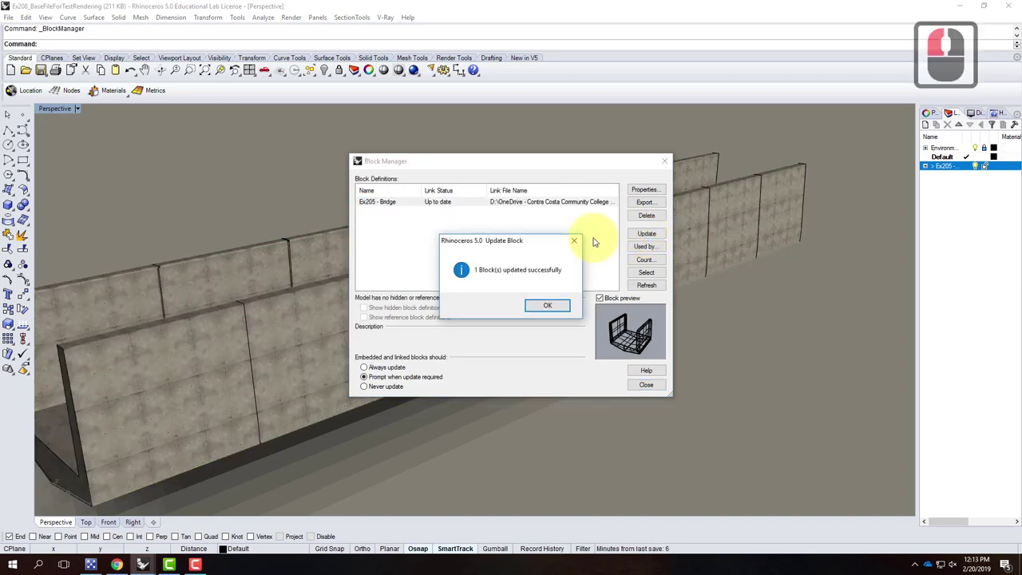
left_click(378, 337)
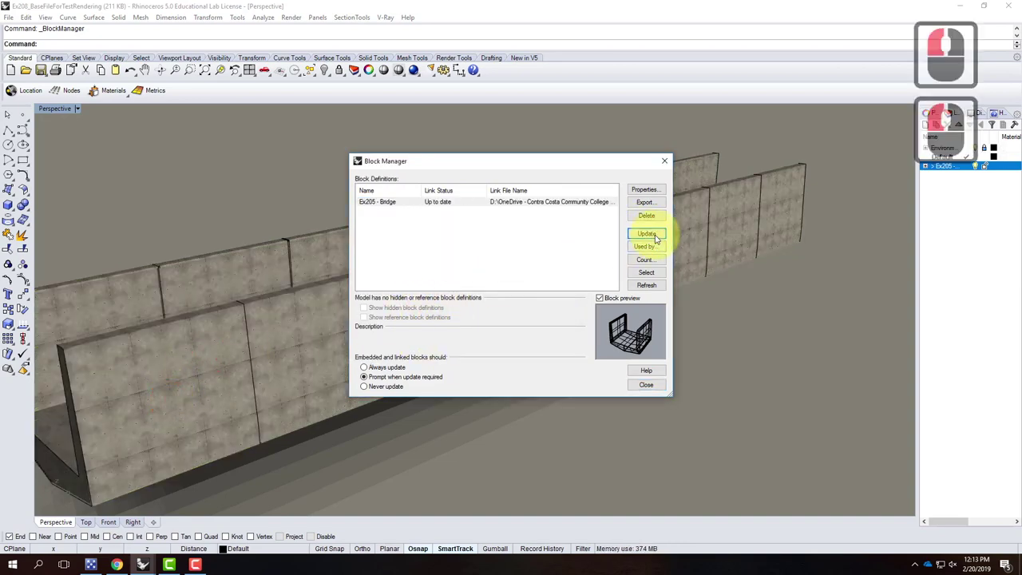
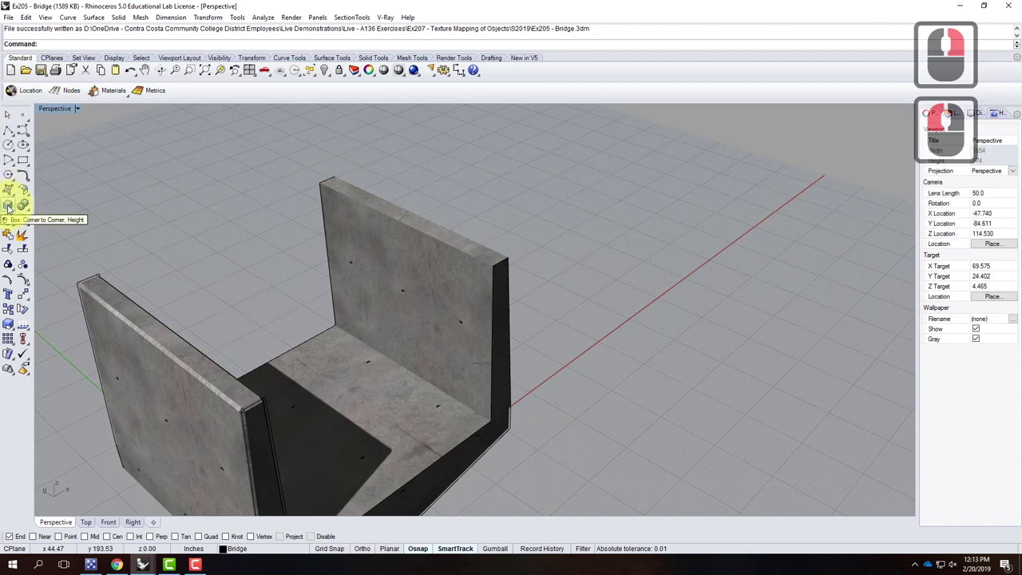
Draw a 3.5-inch-tall box cap along the top of the back concrete wall and select it.
left_click(11, 206)
right_click(11, 205)
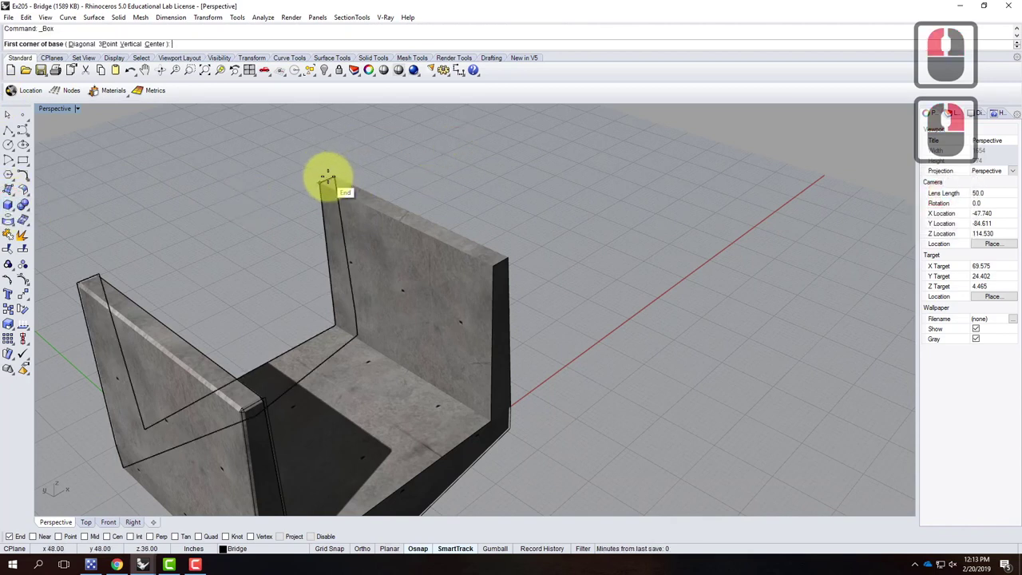
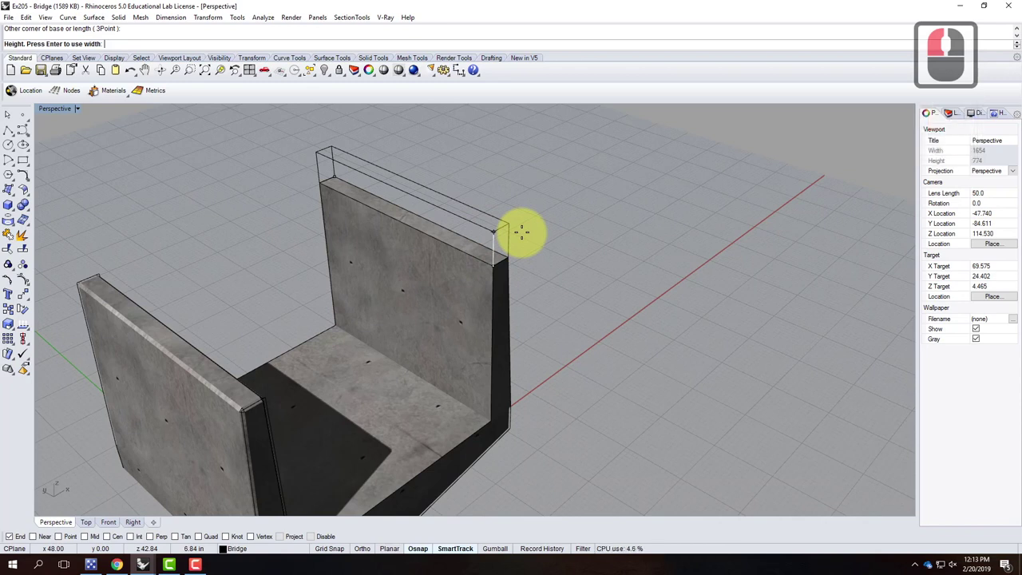
type("3.5")
key("Return")
left_click(474, 238)
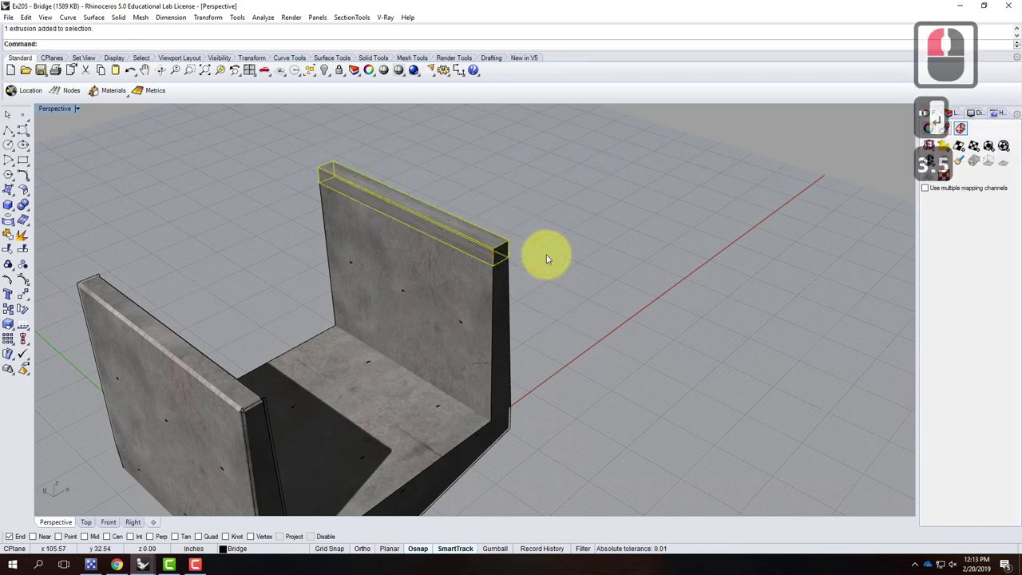
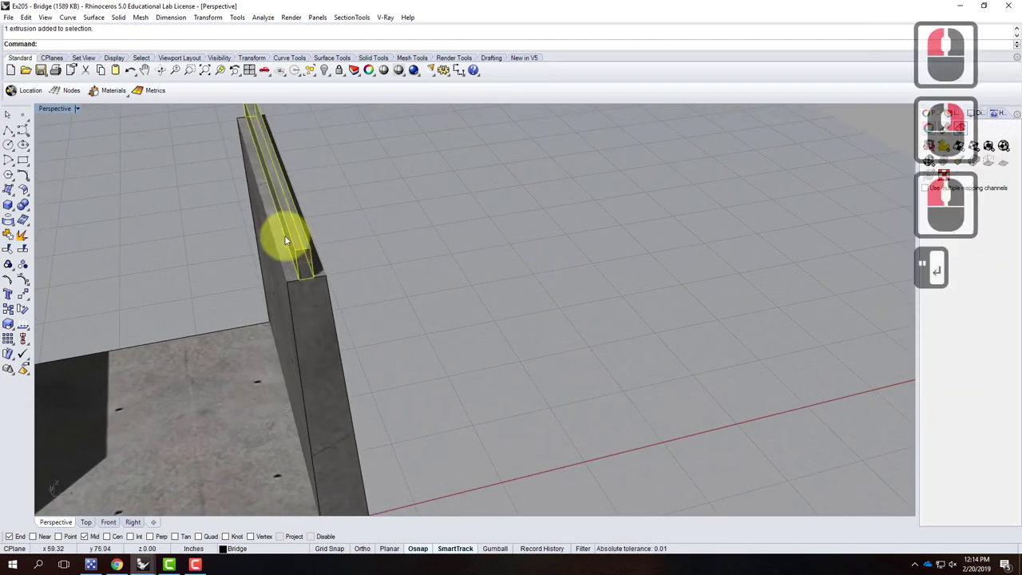
right_click(328, 228)
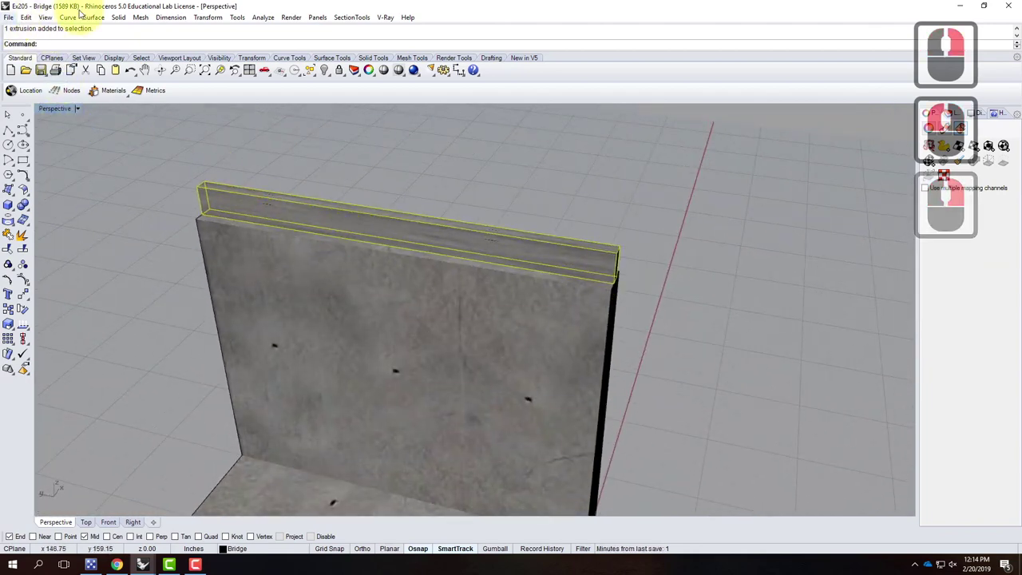
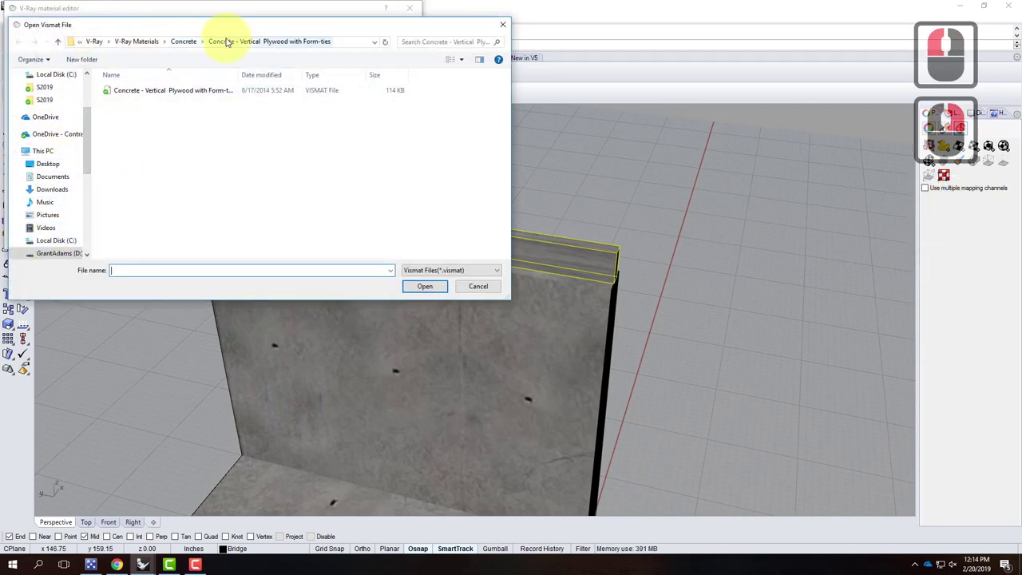
Browse the V-Ray Materials library from the Concrete folder up into the Wood folder.
left_click(197, 41)
right_click(196, 40)
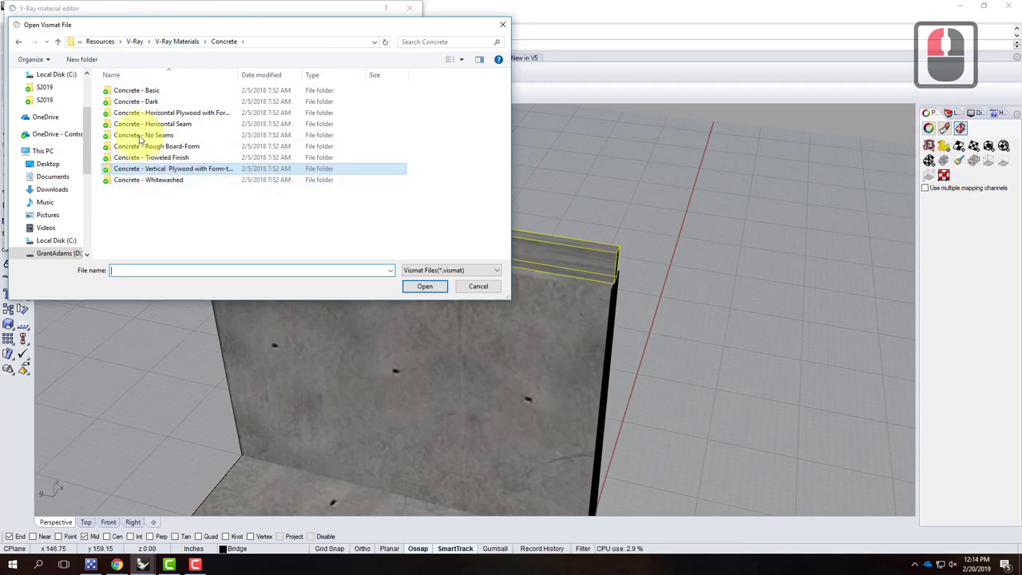
left_click(179, 45)
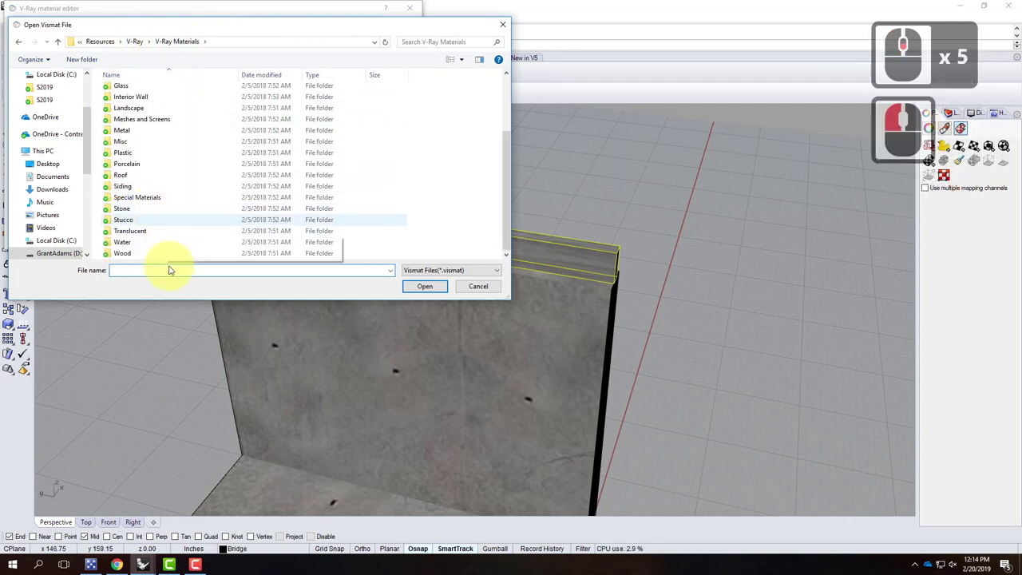
left_click(130, 255)
left_click(150, 202)
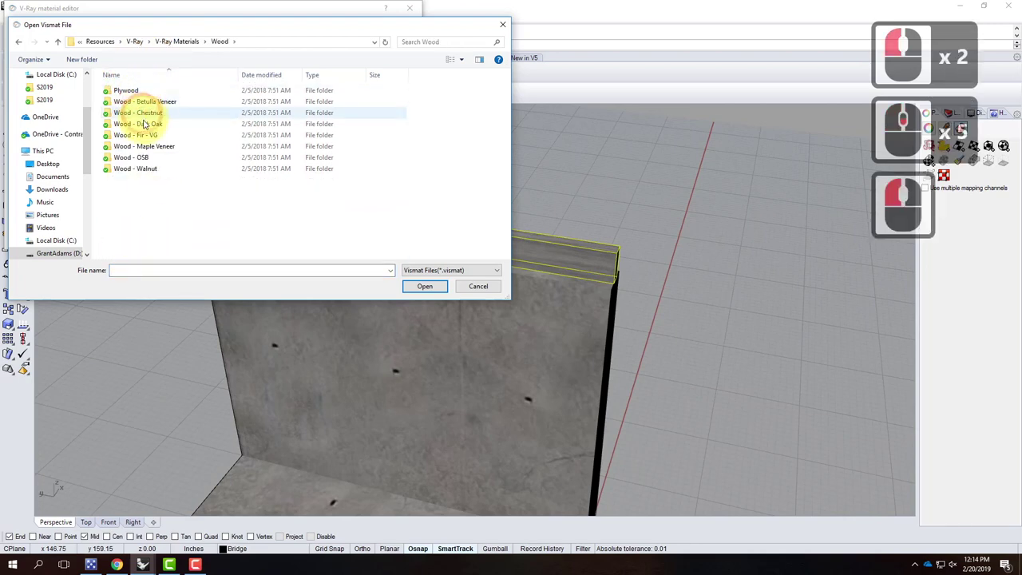
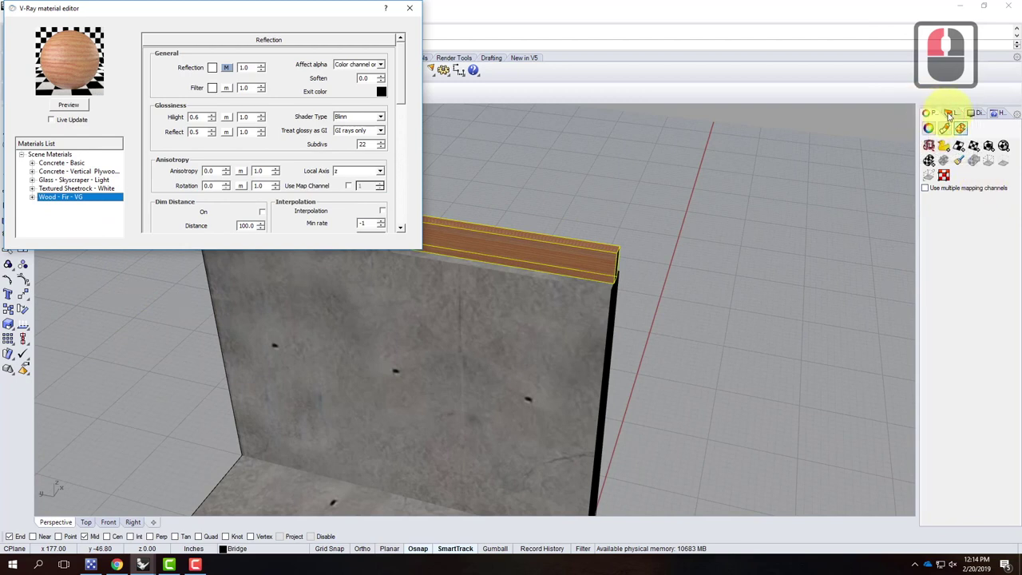
Load the Wood - Fir - VG vismat and apply it to the selected cap box.
left_click(952, 113)
left_click(946, 144)
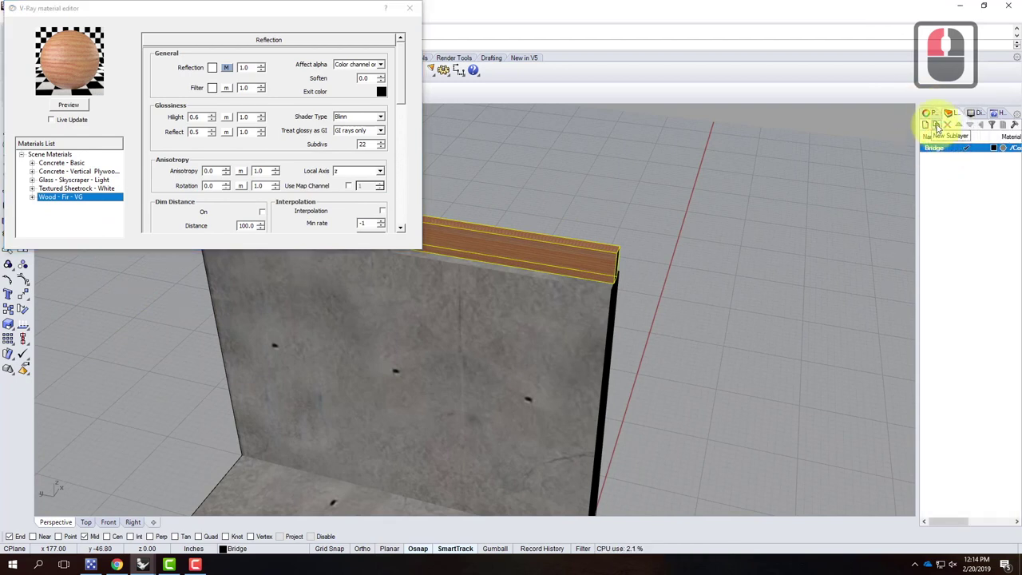
left_click(943, 132)
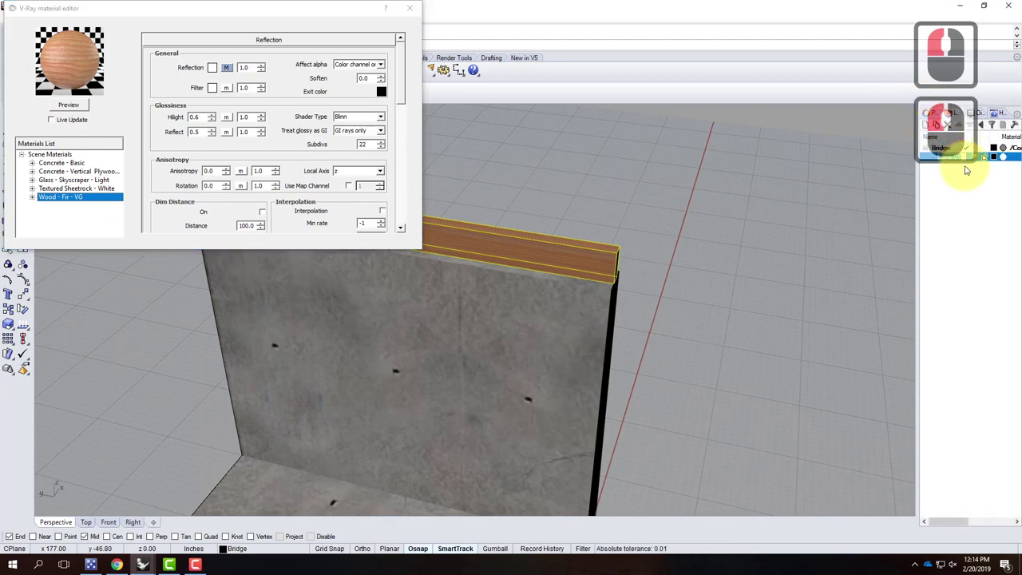
type("wood")
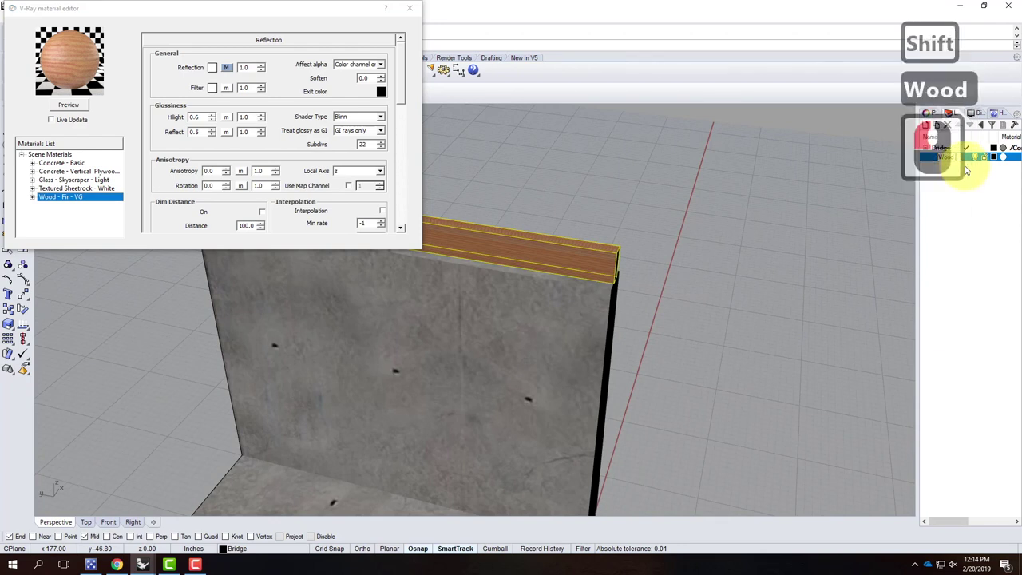
type("ai")
key("Return")
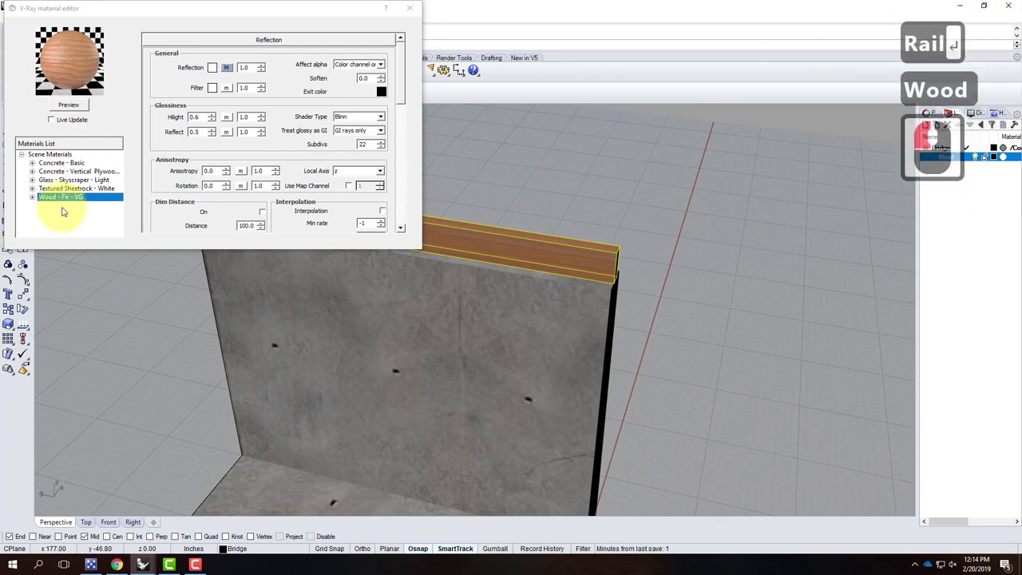
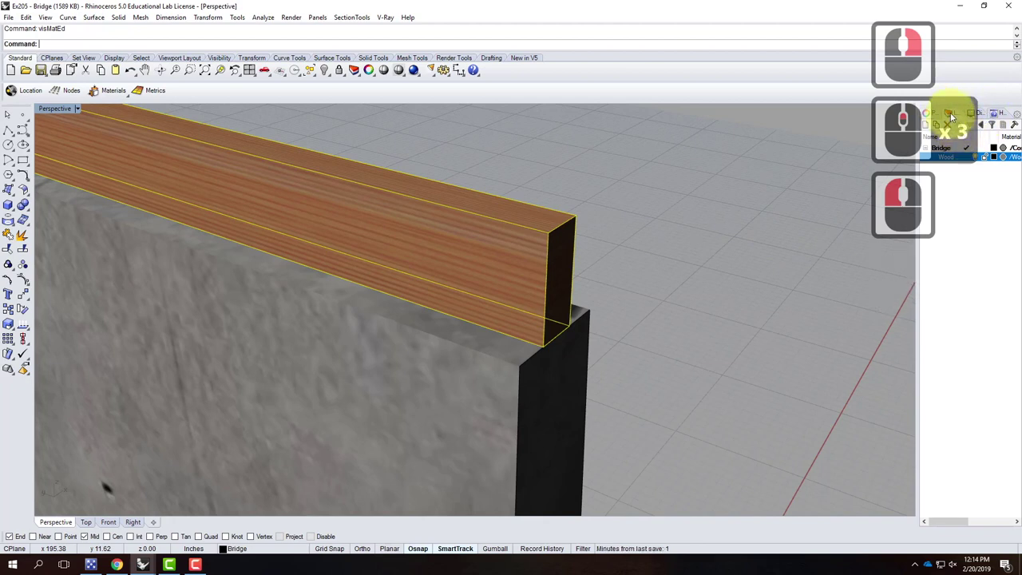
Show the cap's texture mapping widget and scale it with the gumball to 3.0.
left_click(934, 117)
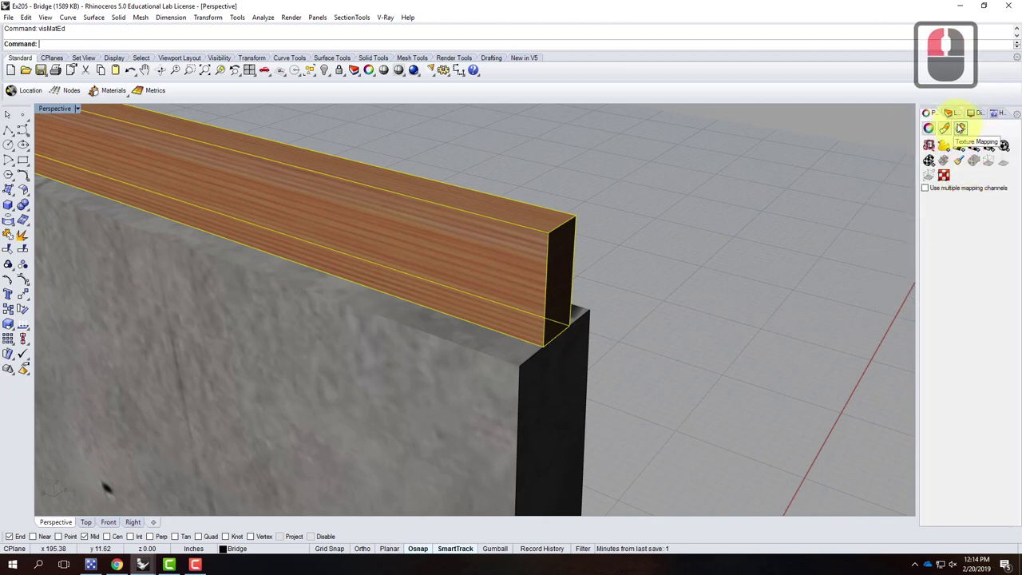
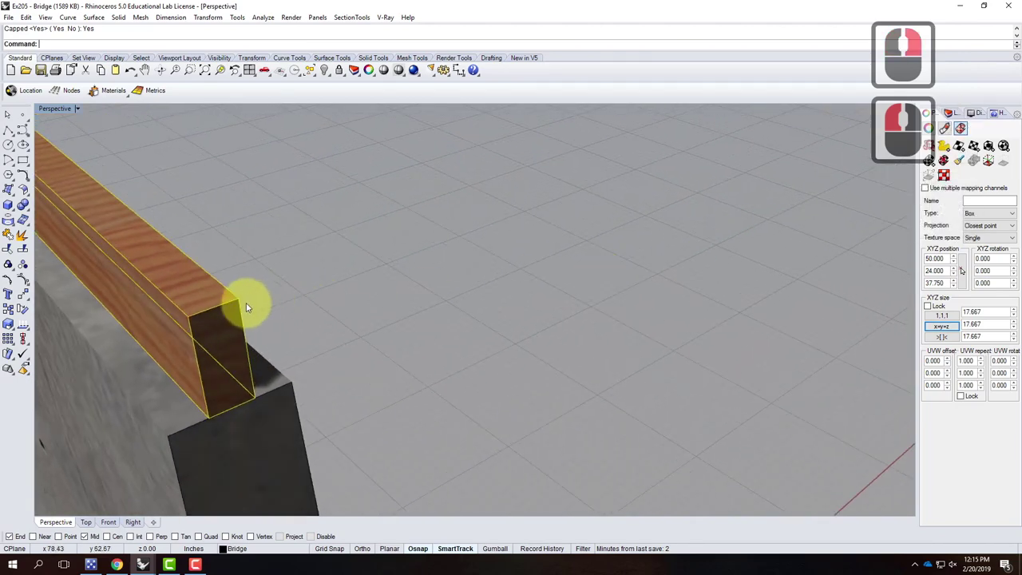
right_click(216, 314)
left_click(217, 313)
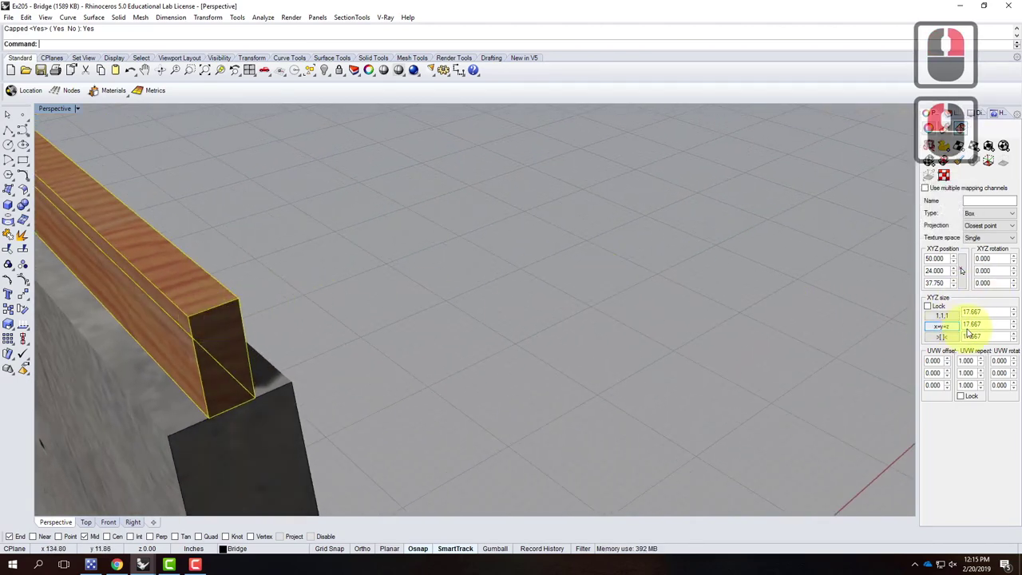
left_click(965, 396)
right_click(965, 397)
left_click(981, 368)
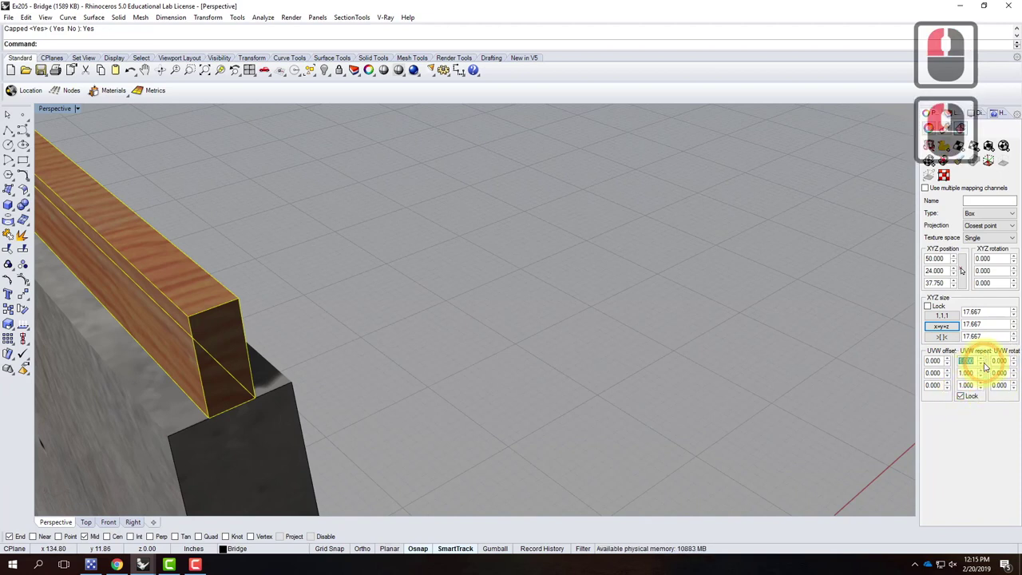
type("3.0")
key("Tab")
key("Tab")
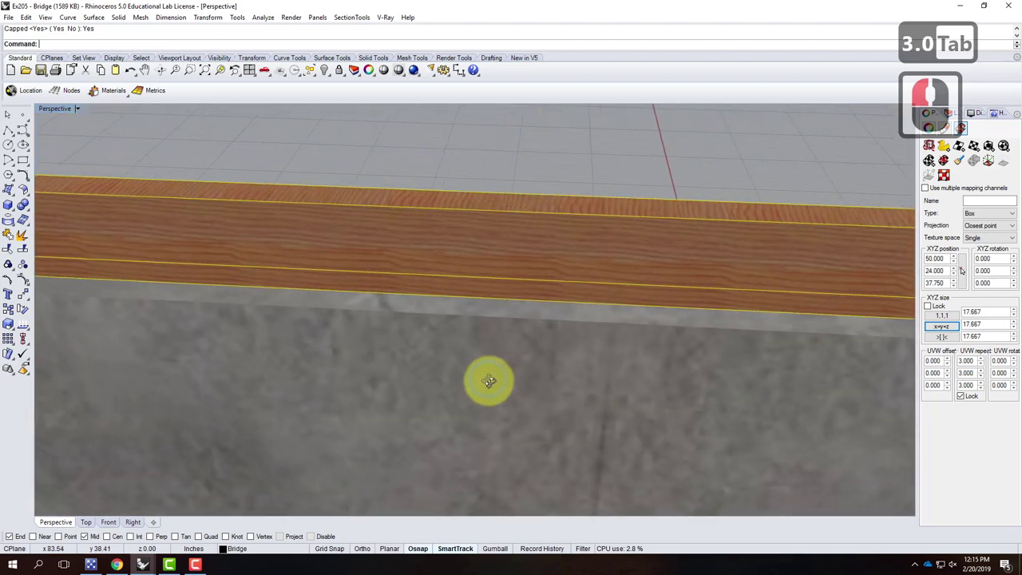
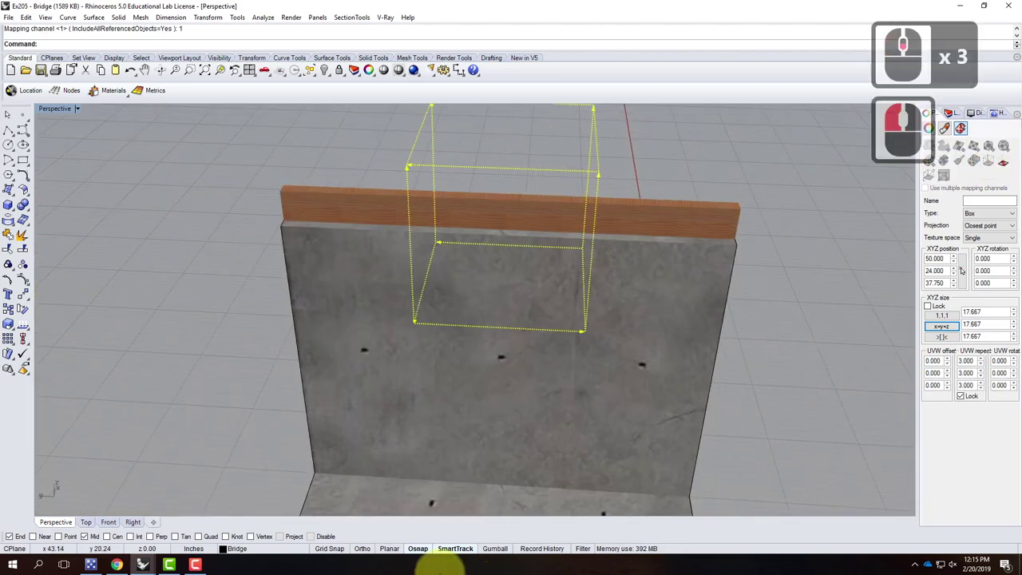
Rescale the mapping widget to 4.0 in both directions so the grain fits the beam.
left_click(530, 505)
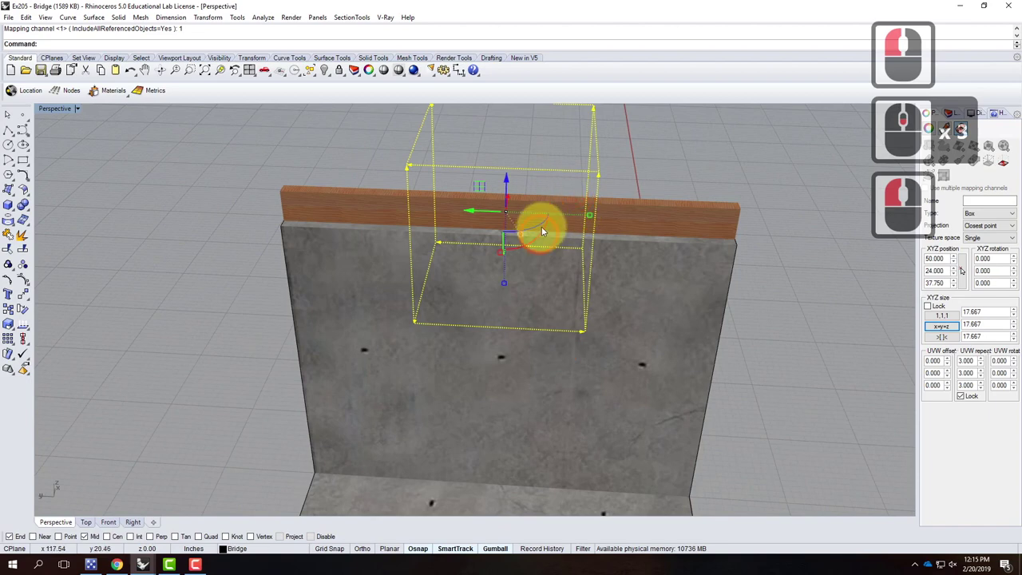
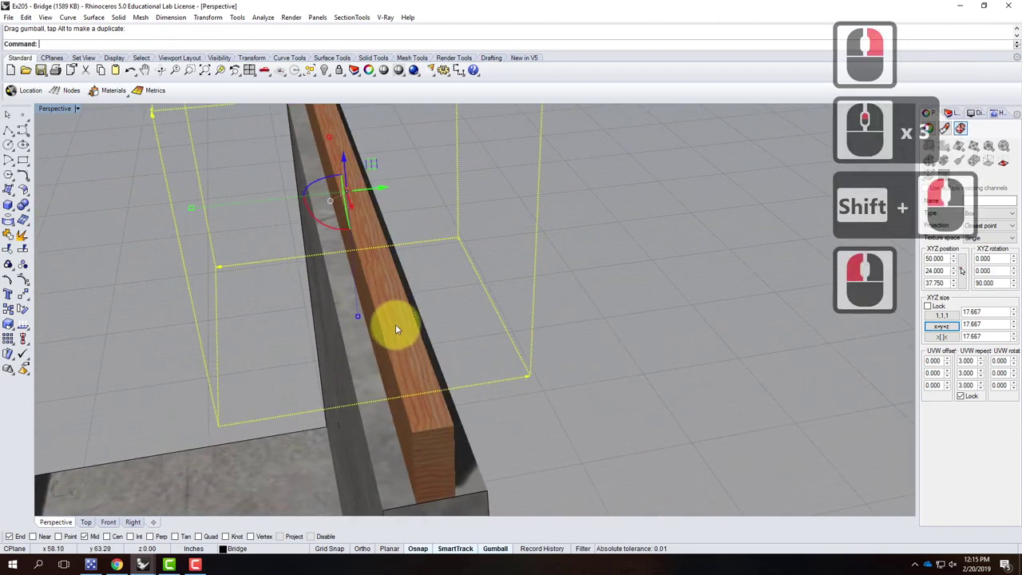
right_click(498, 264)
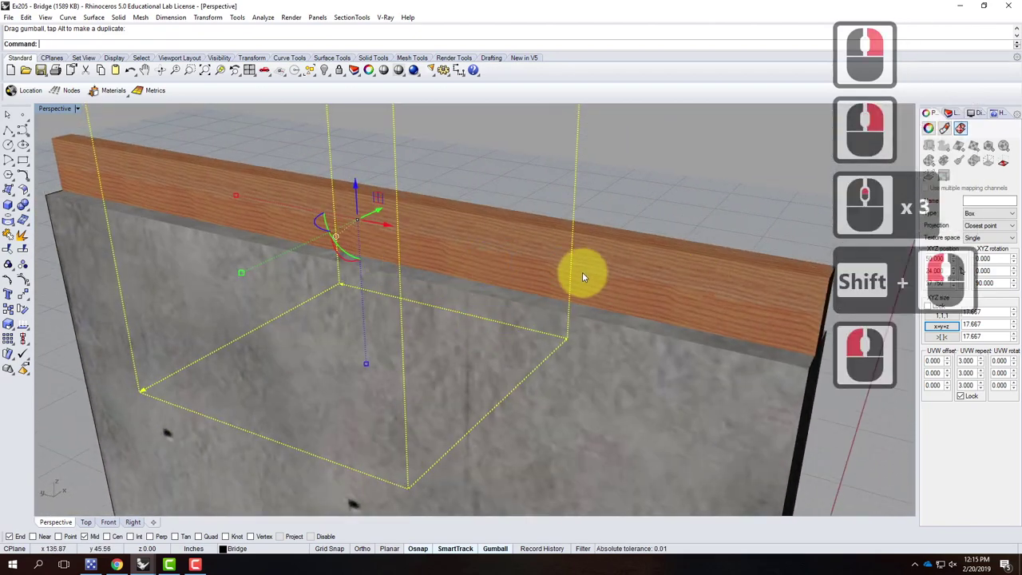
left_click(982, 361)
type("4.0")
key("Tab")
middle_click(728, 222)
middle_click(728, 224)
middle_click(765, 239)
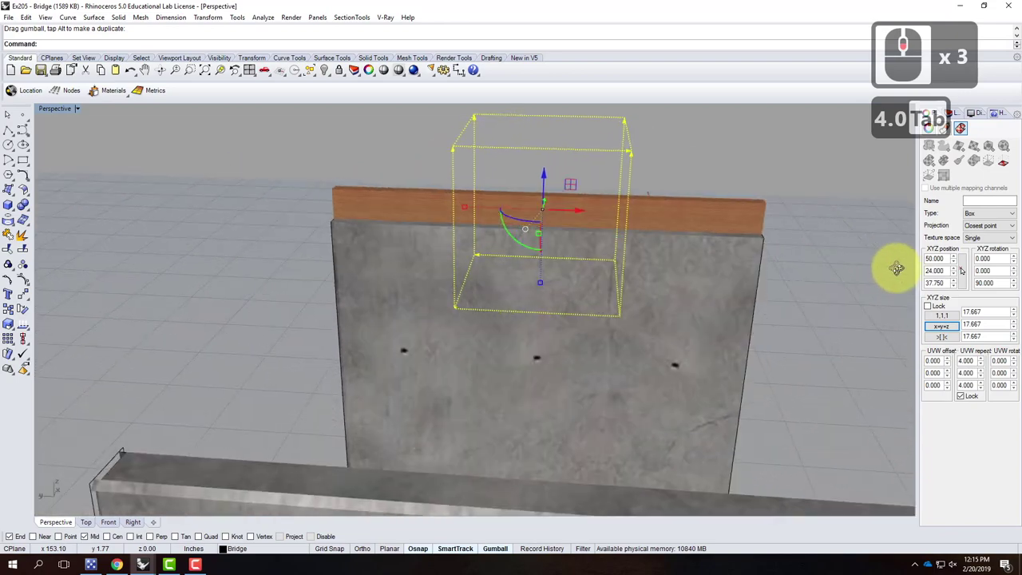
type("4.0 Tab")
key("Tab")
Turn off the mapping widget and deselect the wood cap.
right_click(743, 252)
middle_click(646, 218)
middle_click(683, 246)
left_click(803, 271)
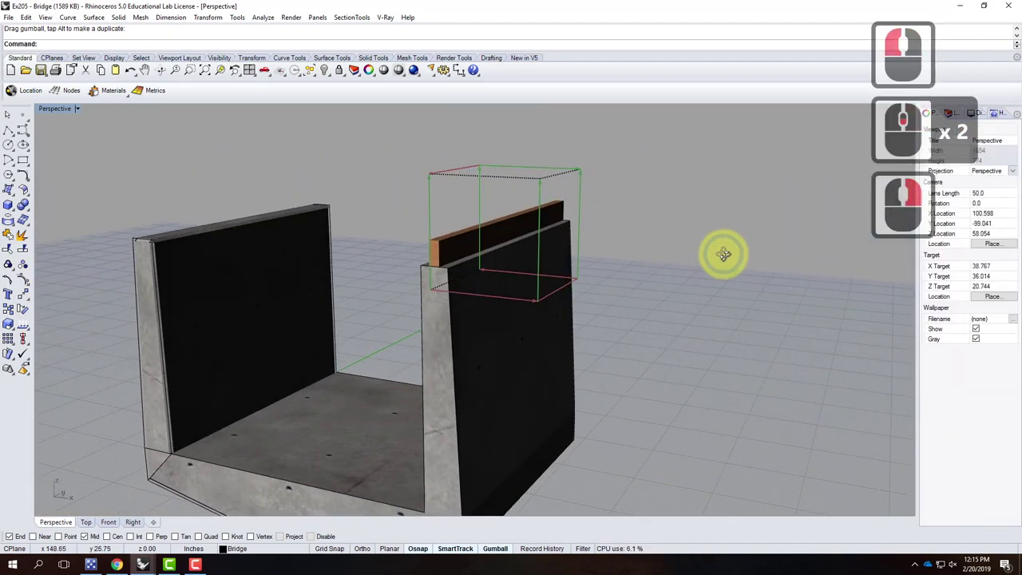
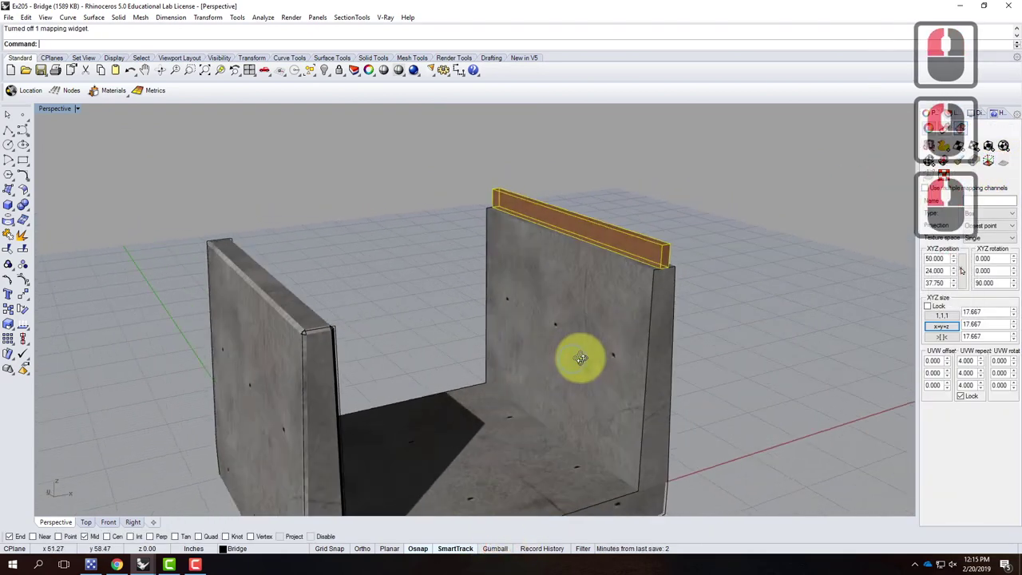
right_click(661, 279)
left_click(814, 269)
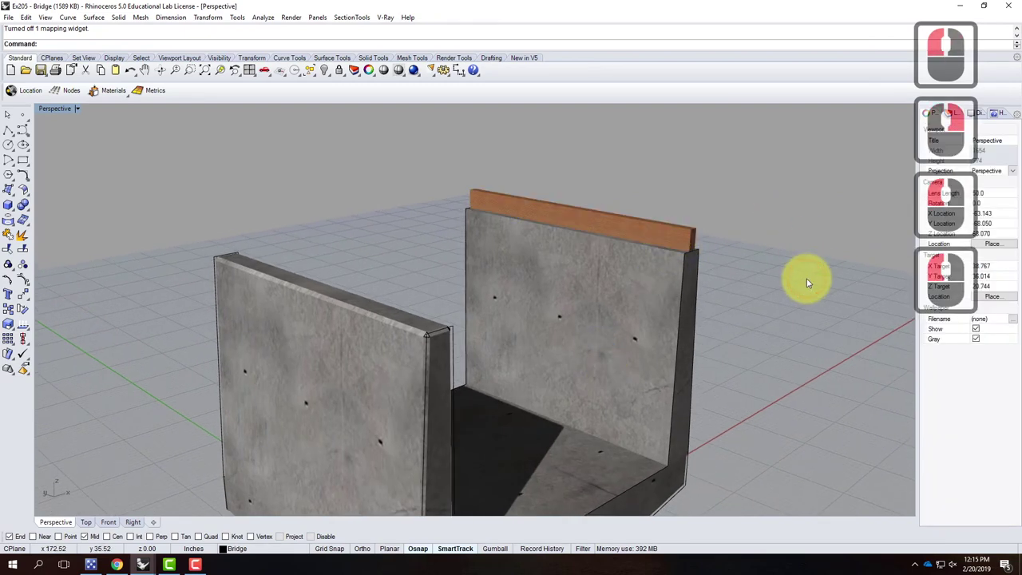
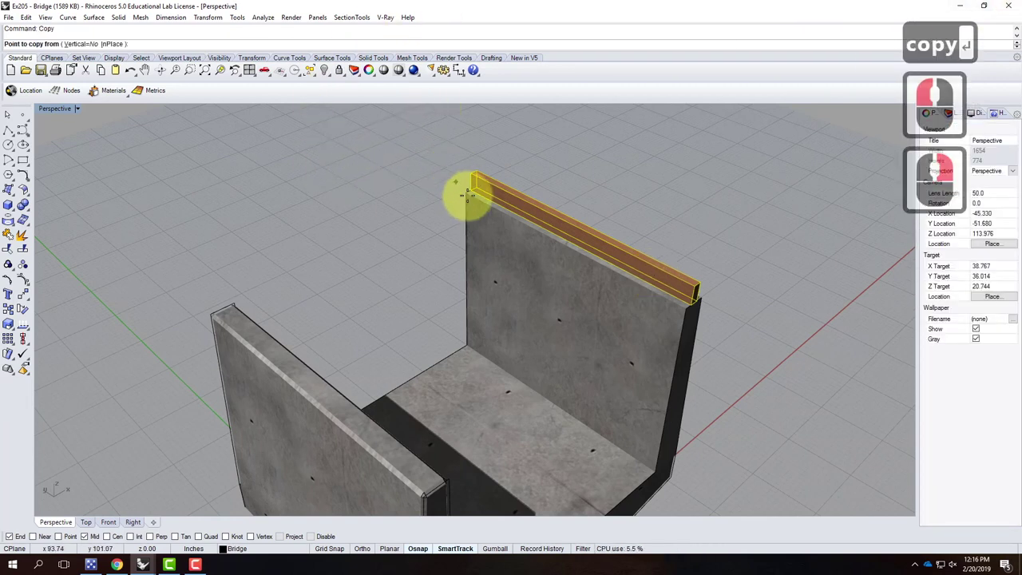
Run Mirror on the wood cap with Copy enabled.
key("Escape")
type("irro")
key("Return")
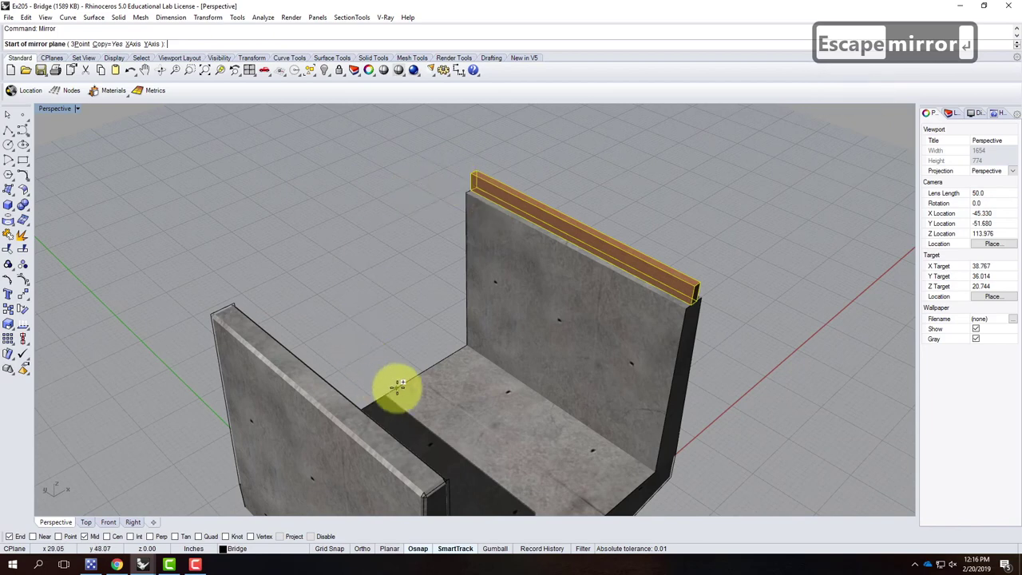
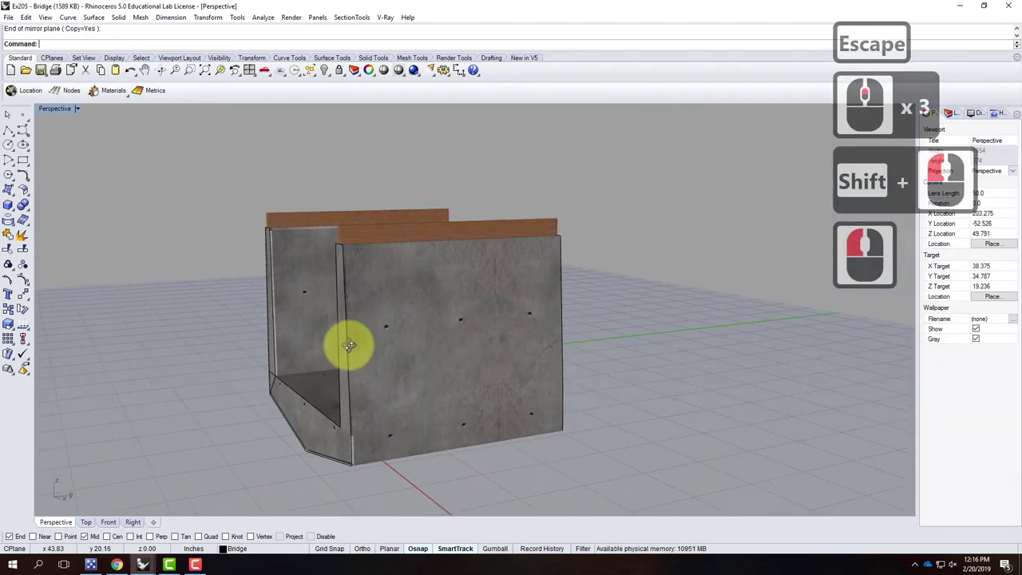
right_click(499, 342)
Pick the mirror plane between the walls and select the mirrored cap on the front wall.
left_click(380, 289)
left_click(379, 295)
left_click(379, 295)
left_click(389, 299)
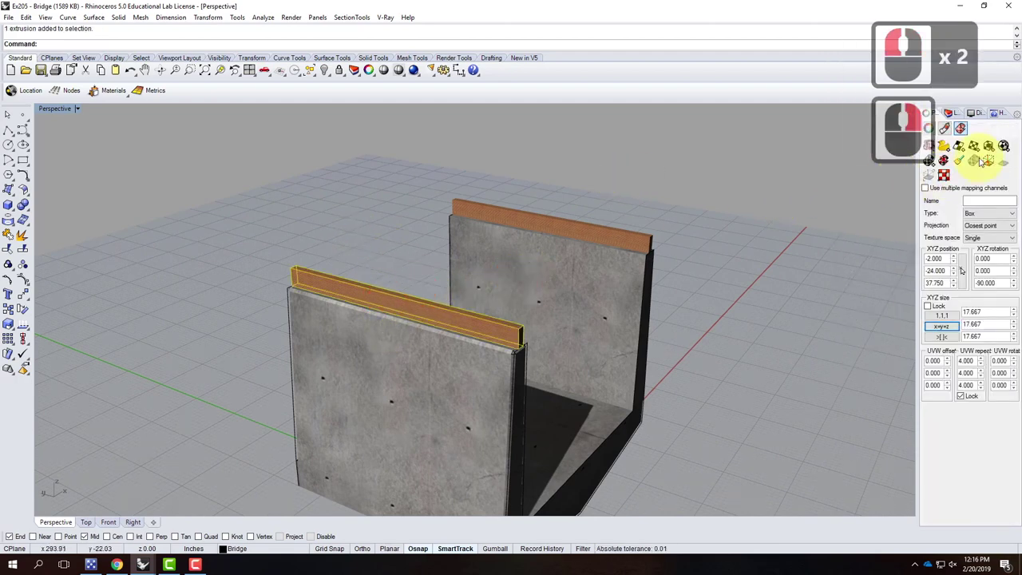
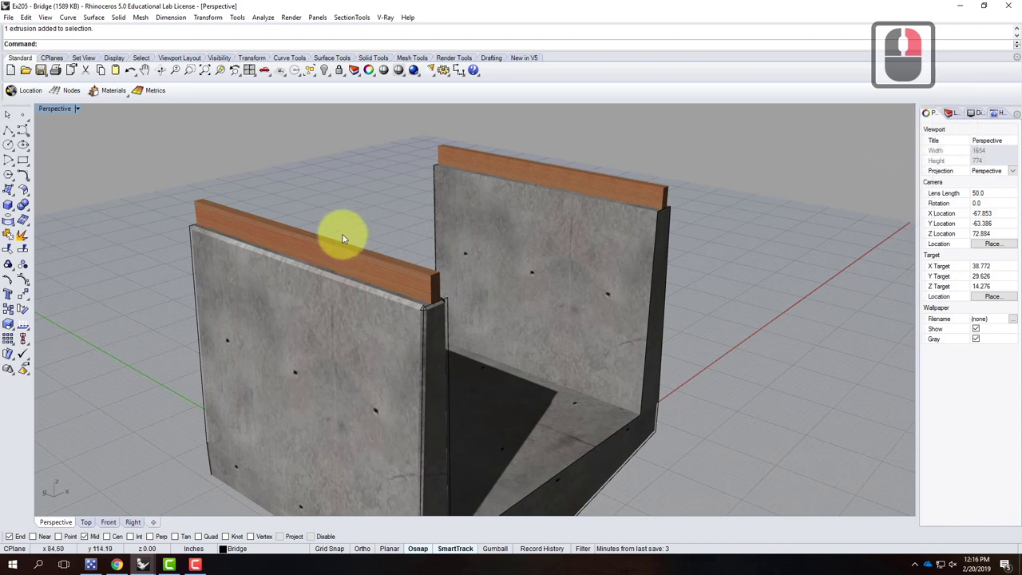
right_click(306, 245)
Match the copied cap's texture mapping to the original cap, all channels.
left_click(323, 235)
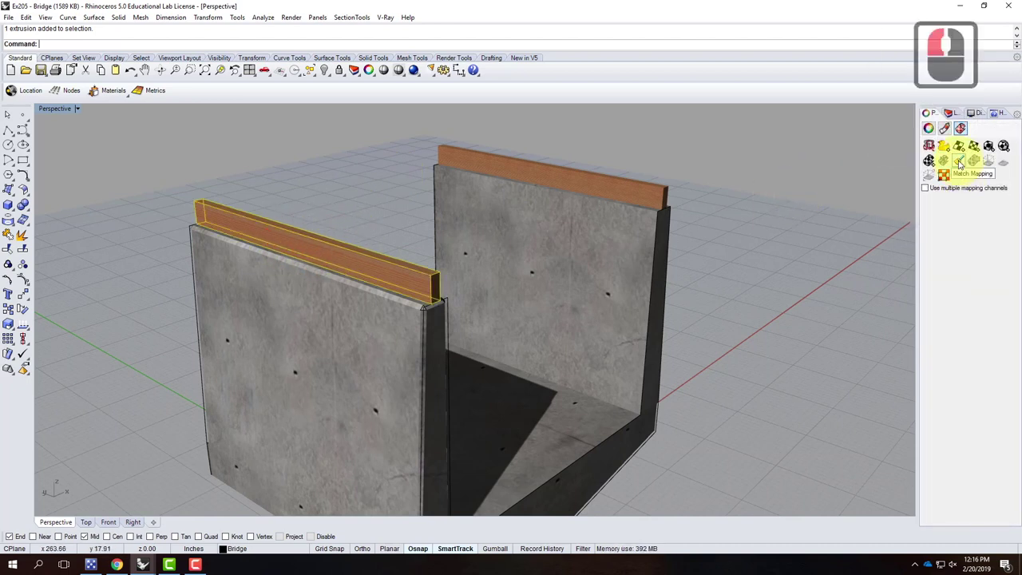
left_click(963, 164)
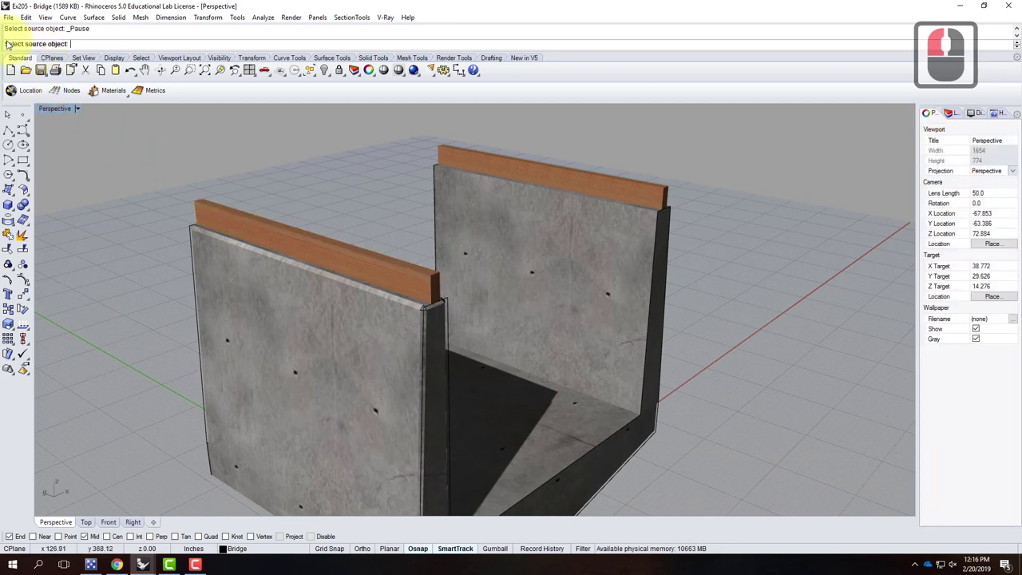
double_click(537, 171)
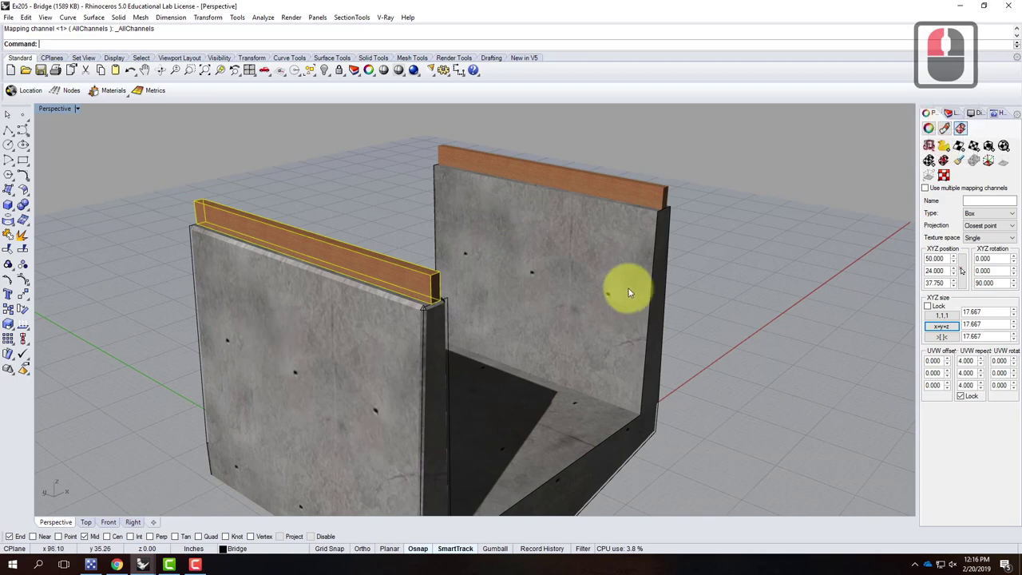
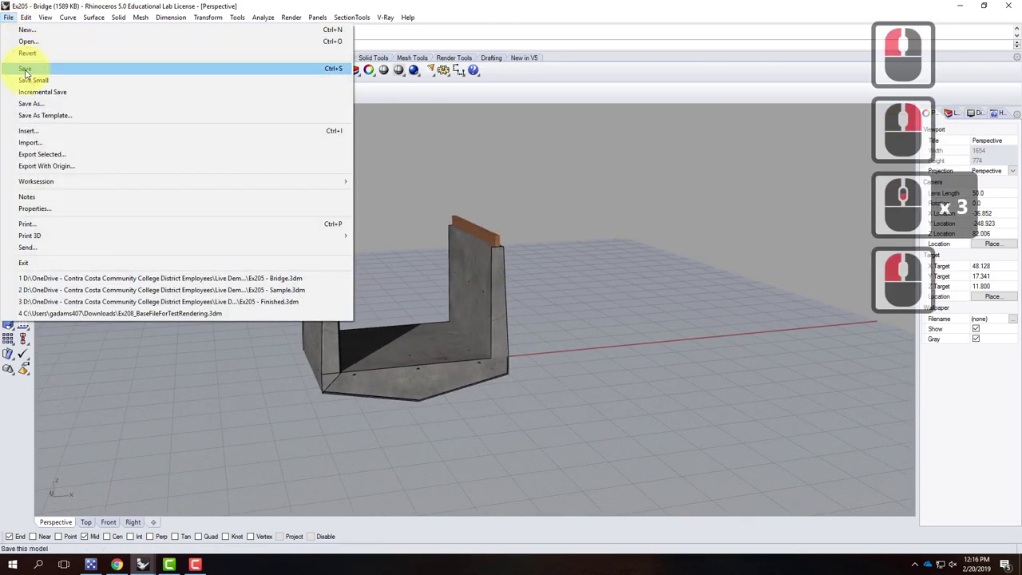
Save the Ex205 - Bridge model and show the other open Rhino windows.
left_click(30, 73)
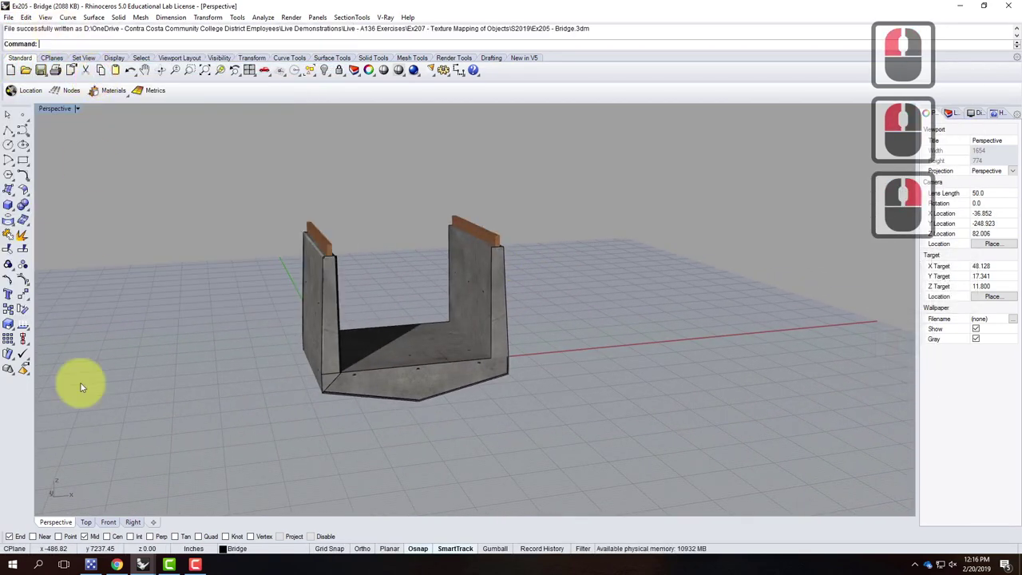
left_click(176, 531)
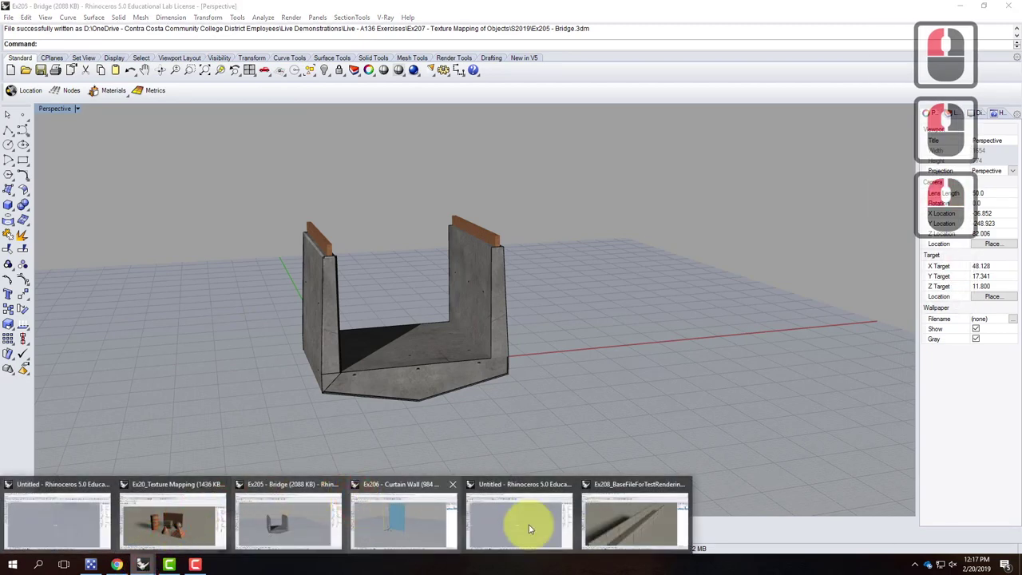
In the Ex208 file's Block Manager, update the linked bridge block with Replace existing material, Apply All.
left_click(641, 524)
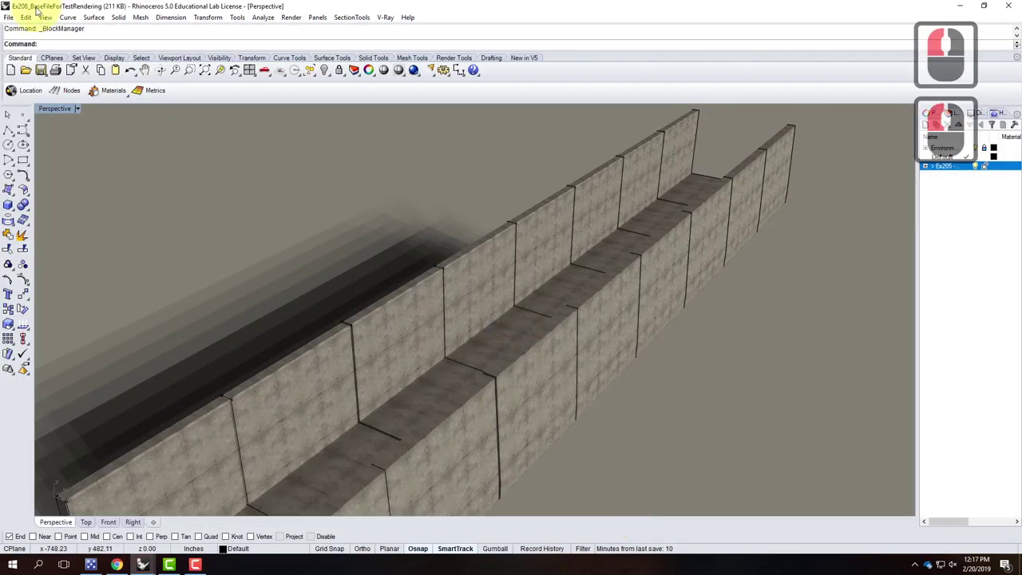
left_click(53, 21)
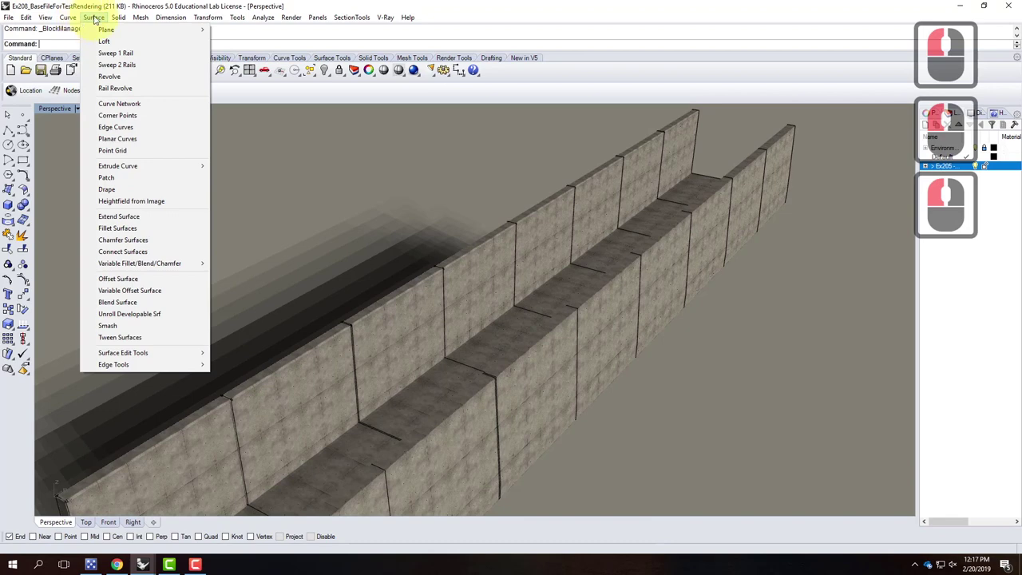
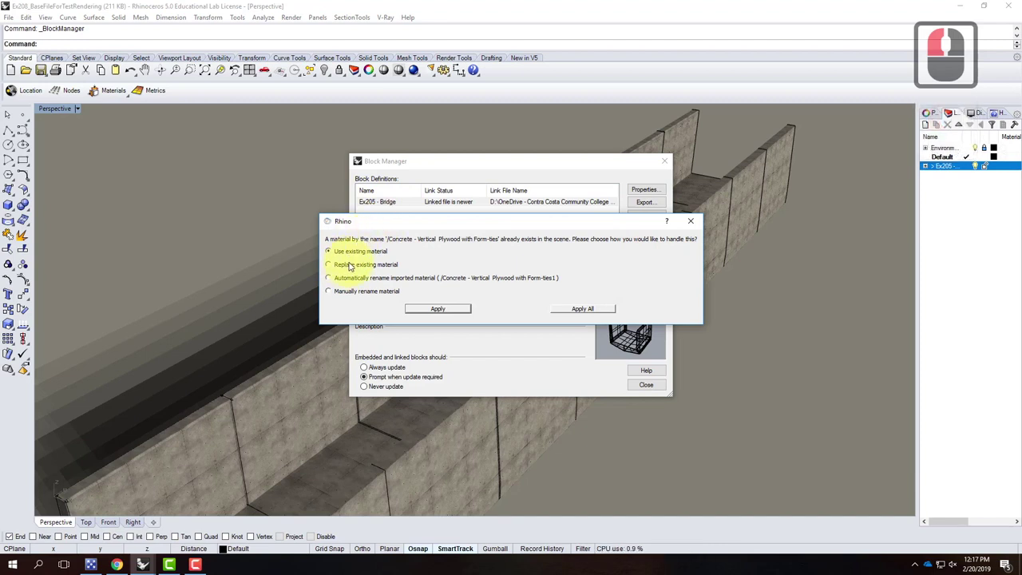
left_click(353, 263)
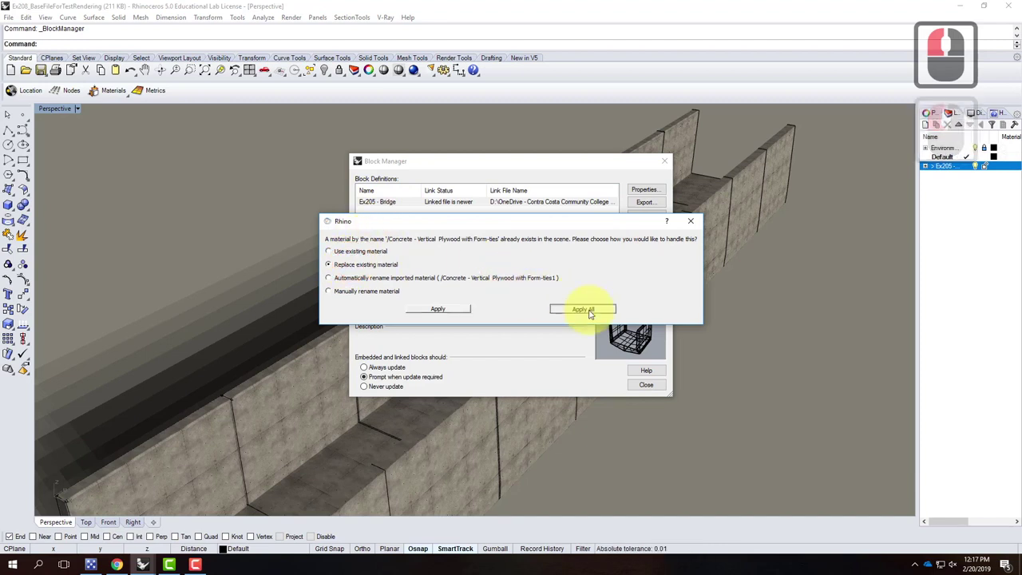
left_click(593, 313)
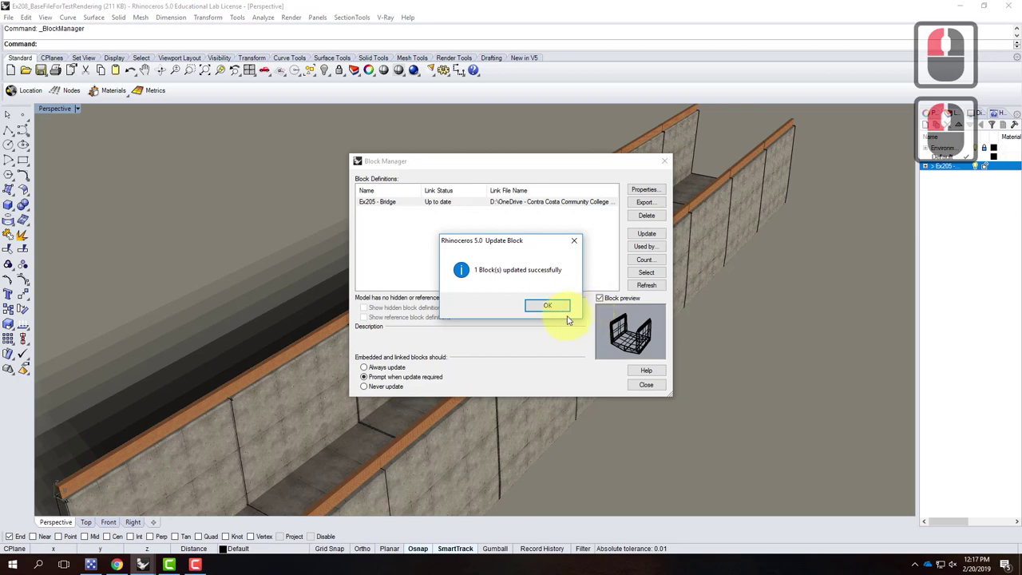
Acknowledge the successful block update and close Block Manager.
middle_click(513, 294)
middle_click(525, 298)
left_click(631, 349)
left_click(586, 370)
middle_click(576, 361)
middle_click(576, 362)
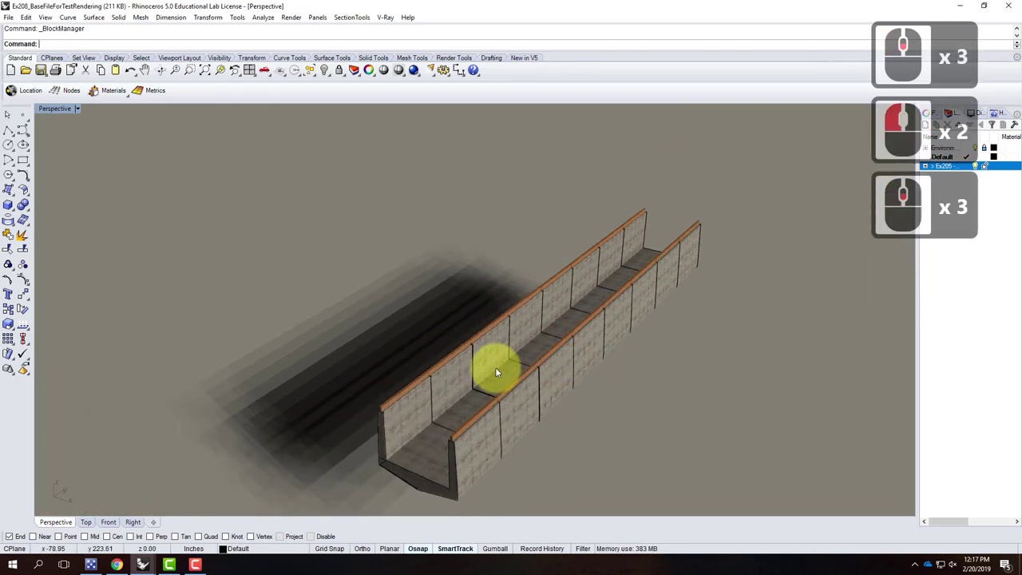
Insert the Ex206 - Curtain Wall file as a linked block into the Ex208 scene.
right_click(525, 341)
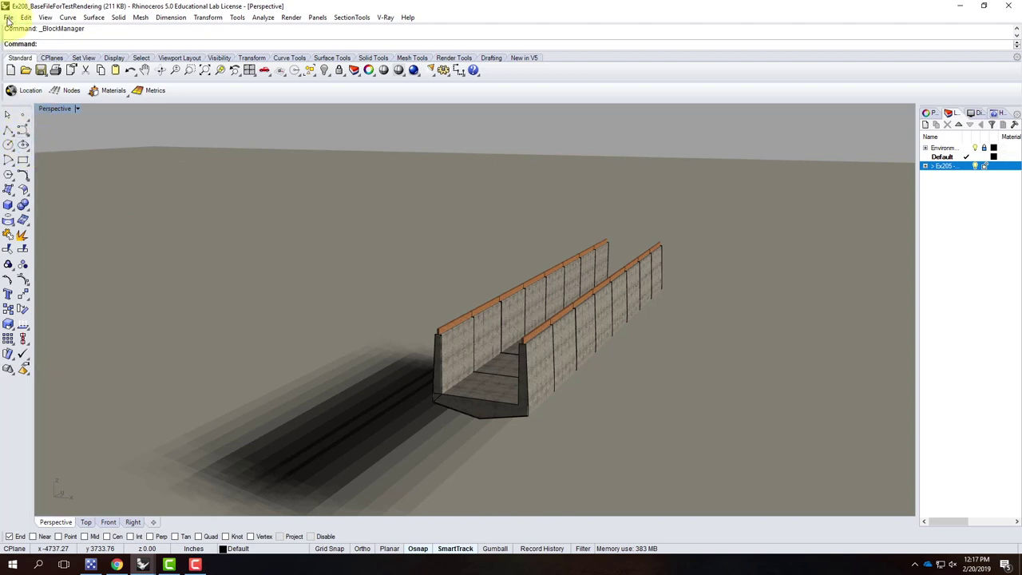
left_click(28, 19)
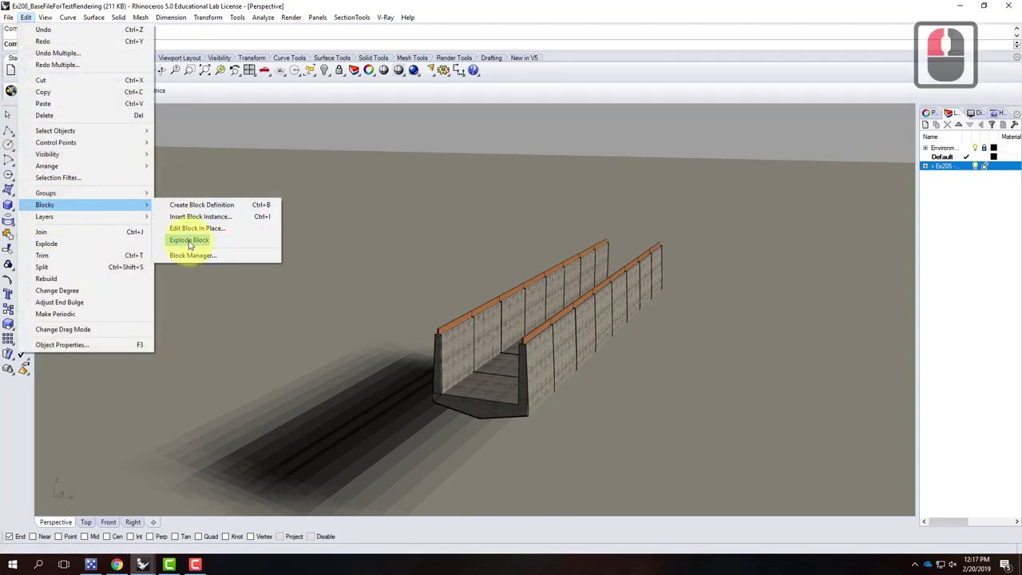
left_click(203, 219)
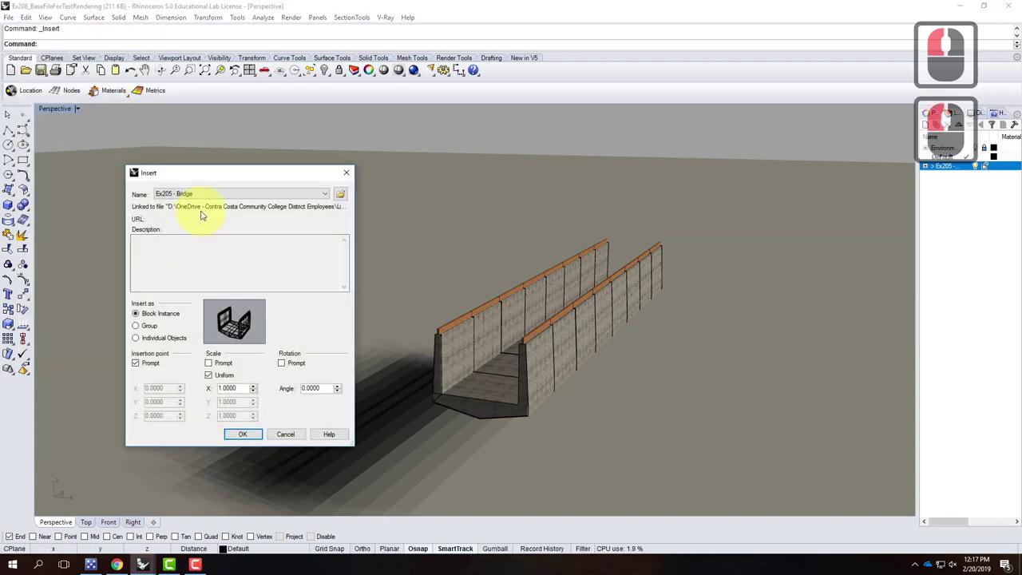
left_click(344, 190)
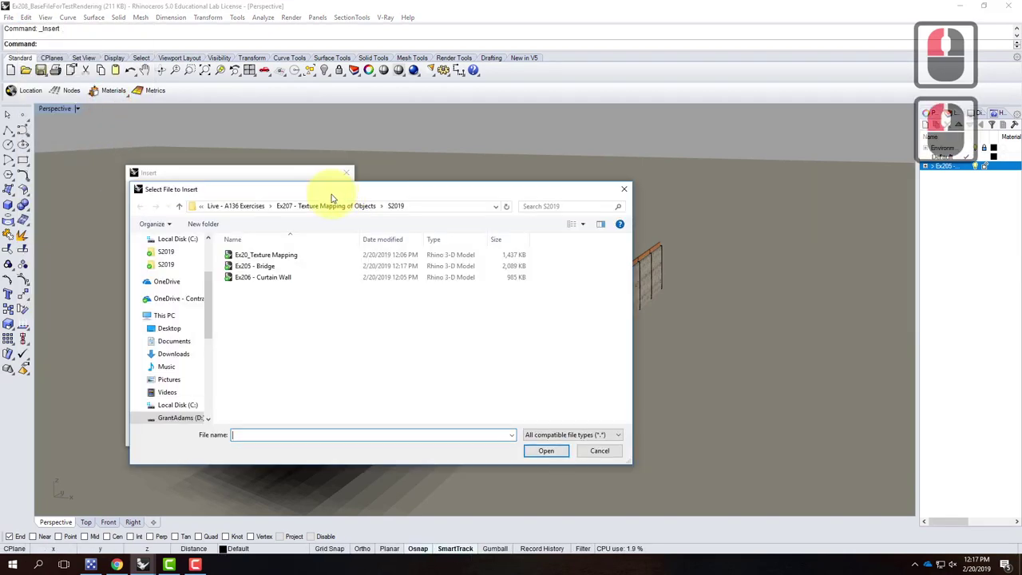
left_click(362, 307)
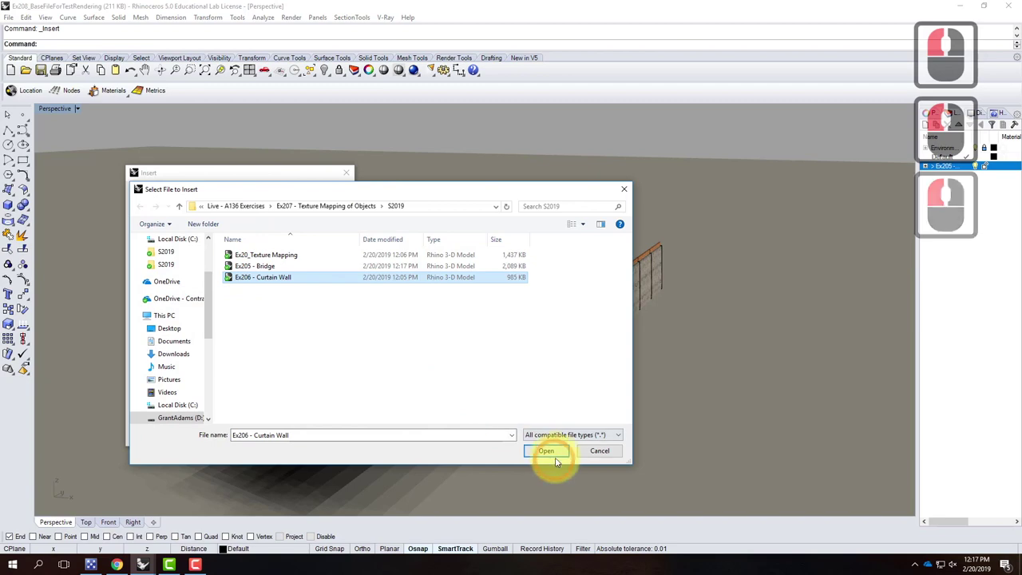
left_click(558, 446)
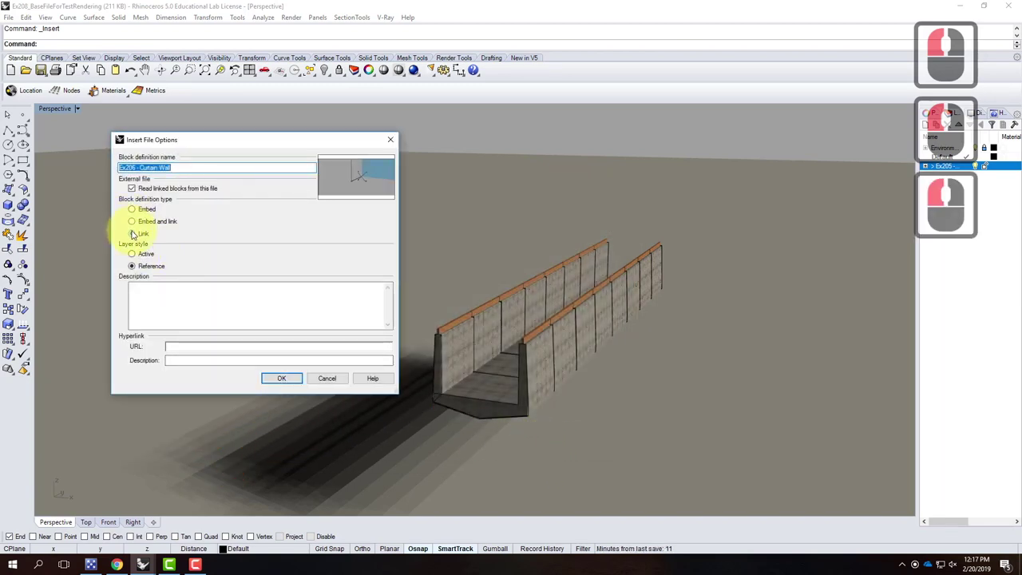
left_click(284, 393)
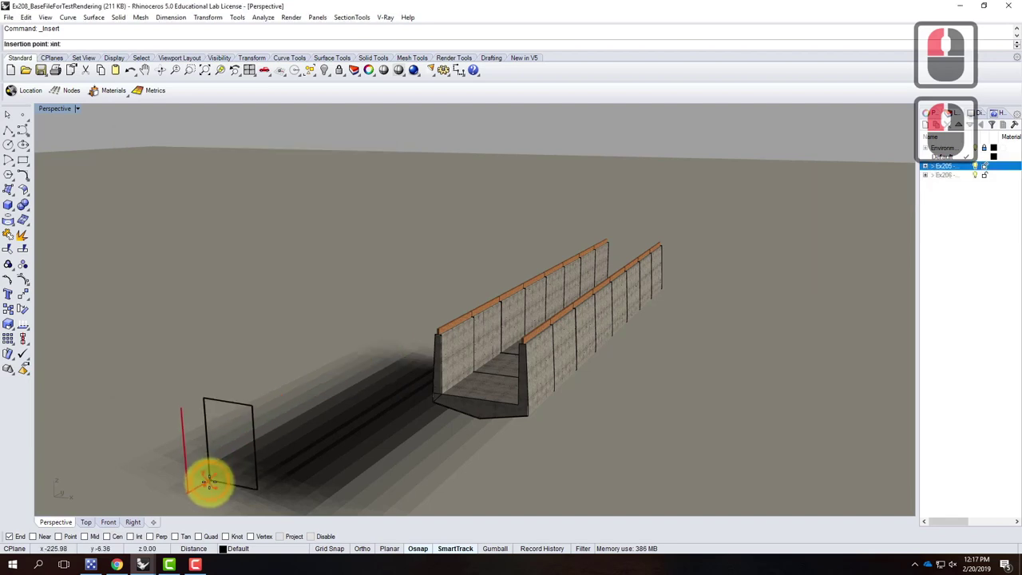
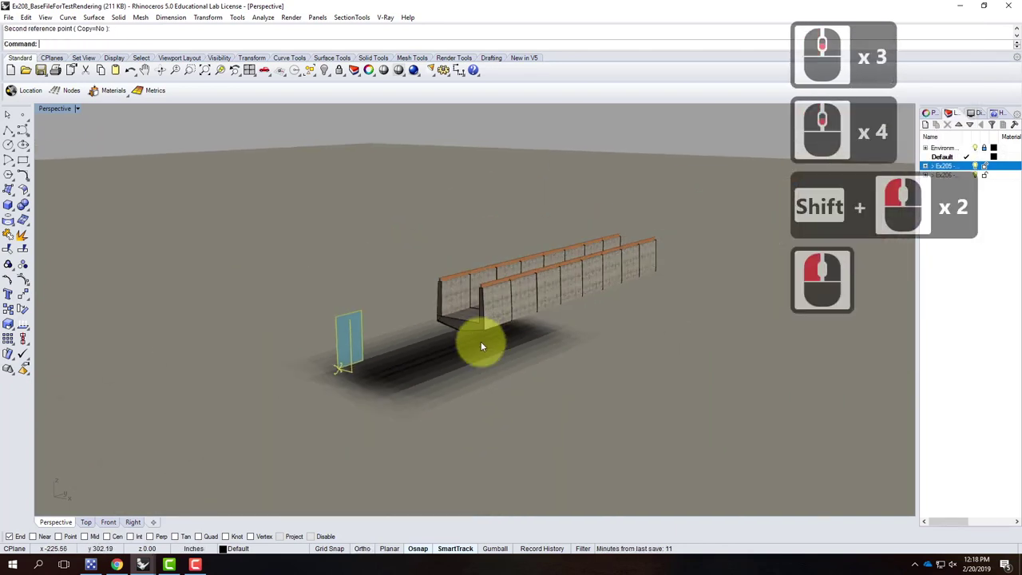
Move the inserted curtain-wall panel into position on a bridge-wall corner.
type("ve")
key("Return")
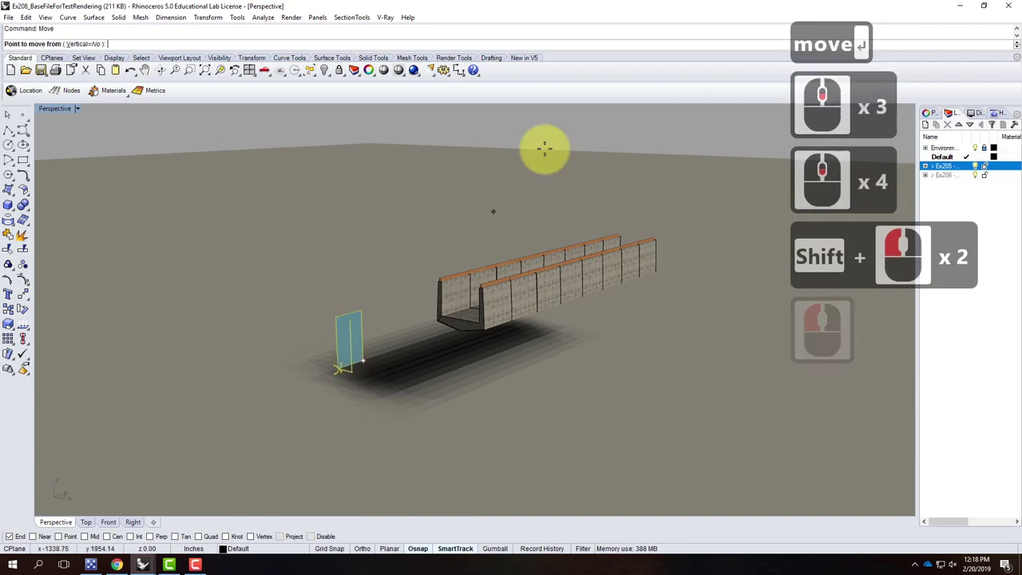
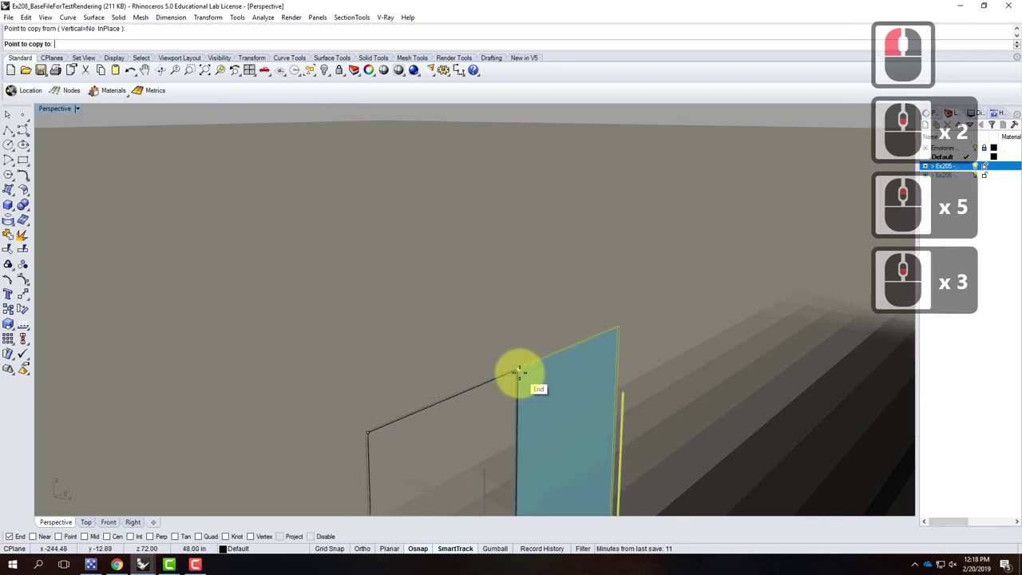
key("Escape")
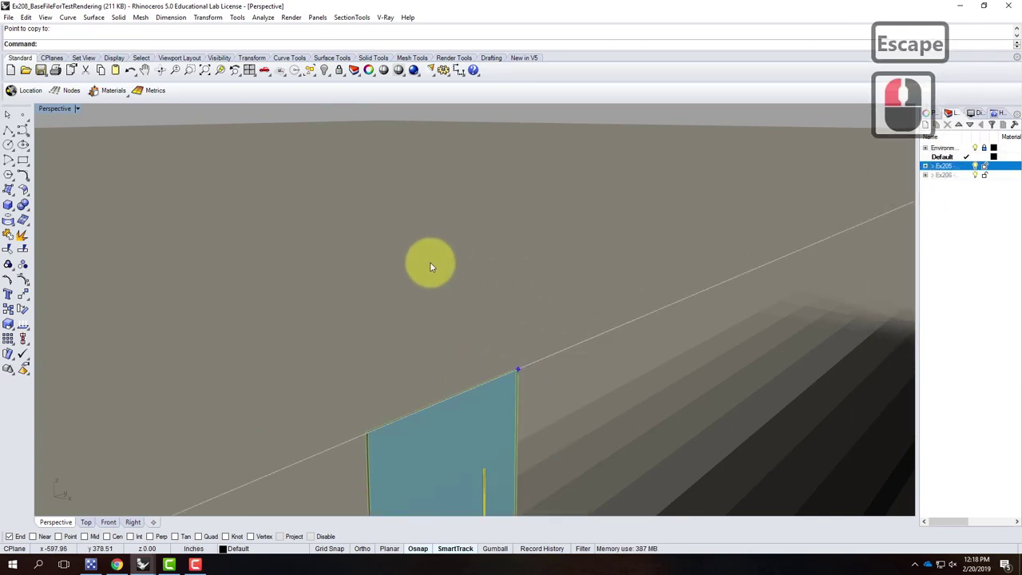
key("Escape")
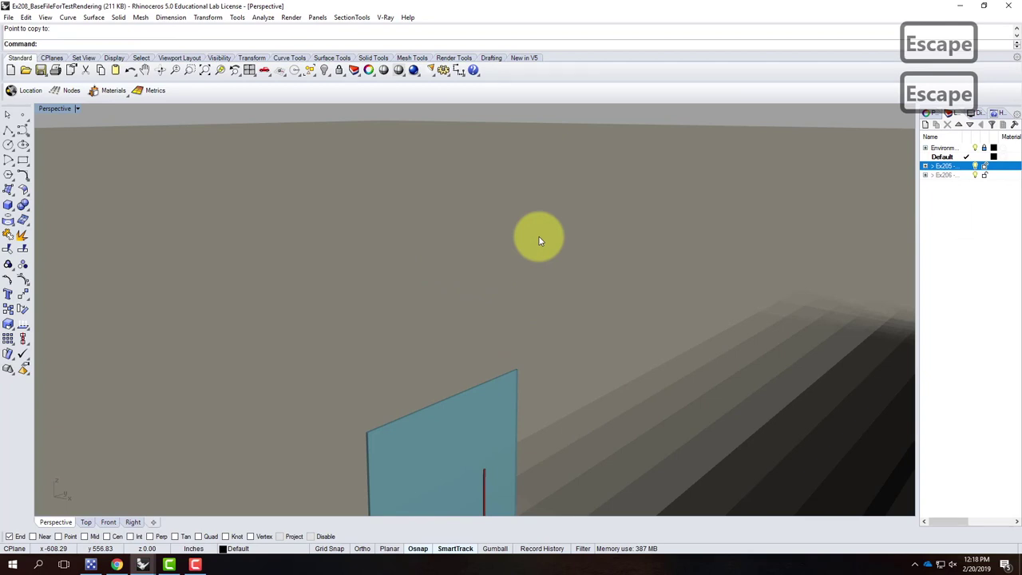
Start the Array command on the panel.
type("array")
key("Return")
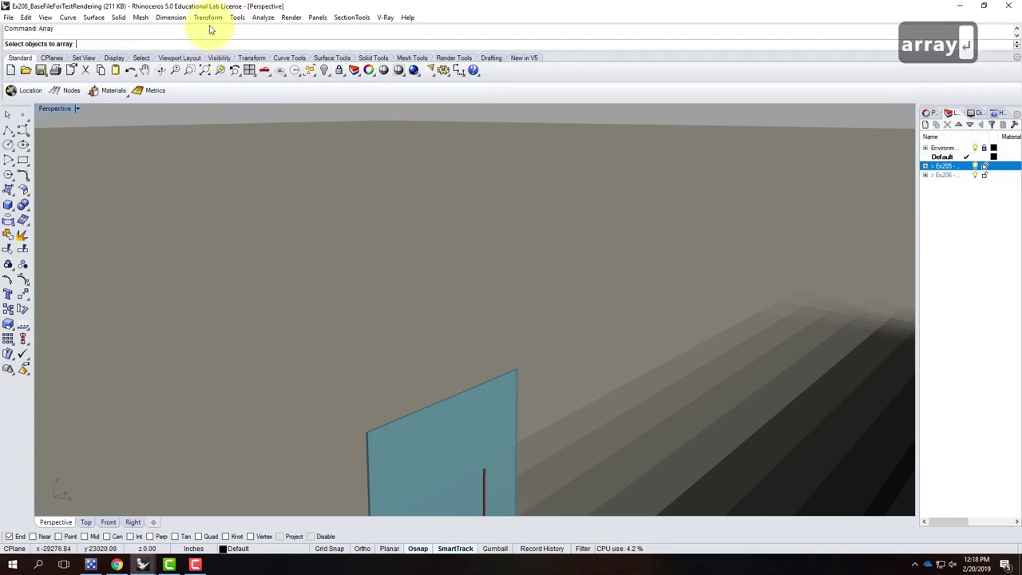
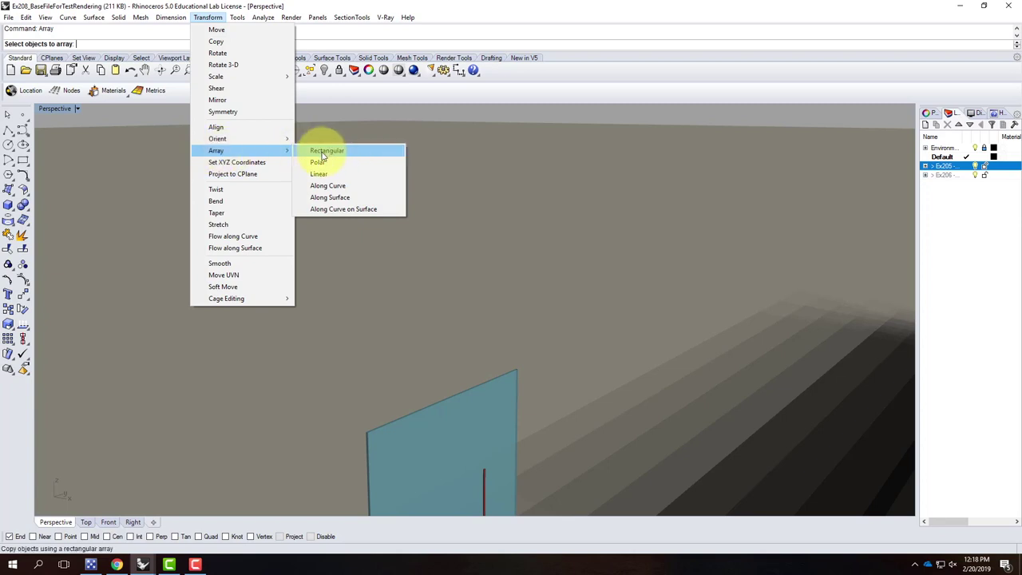
Choose a Rectangular array of the panel with 1 copy in X.
left_click(213, 12)
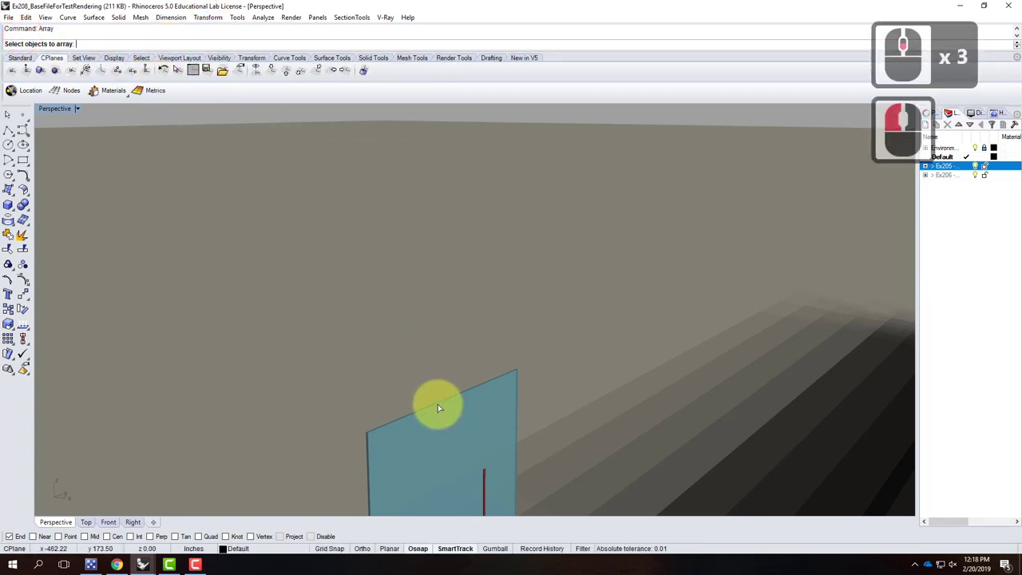
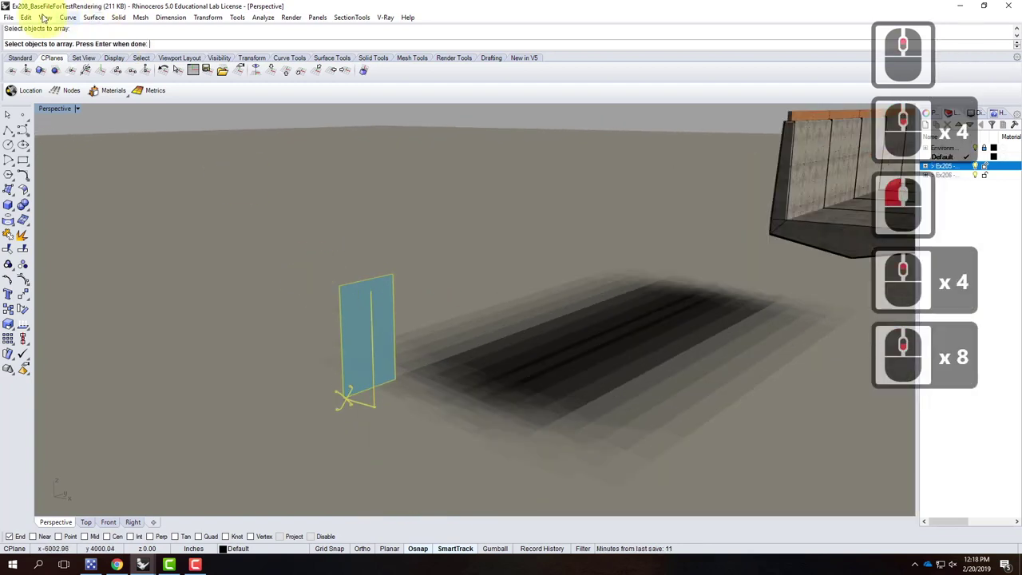
middle_click(185, 57)
key("Return")
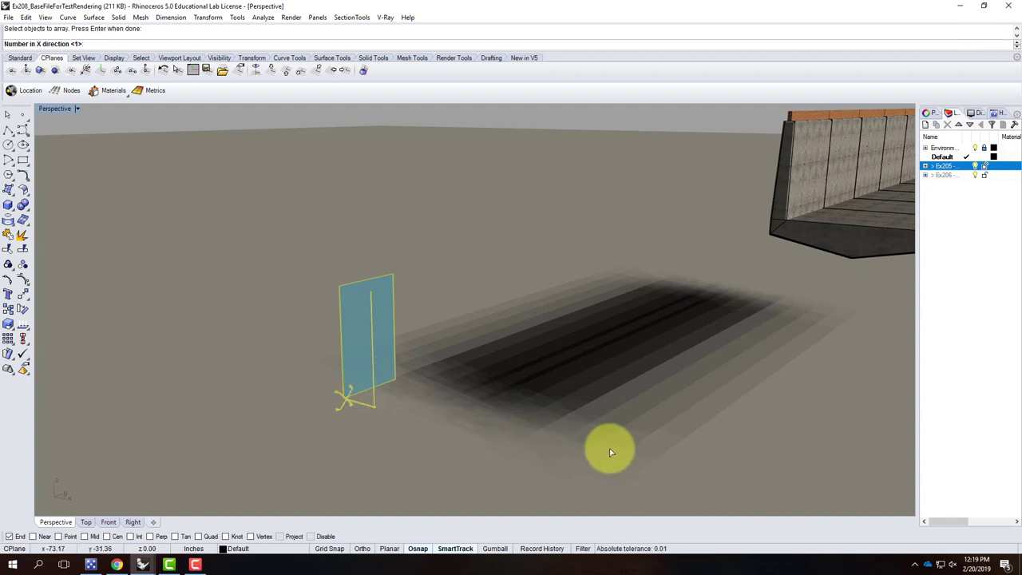
key("Return")
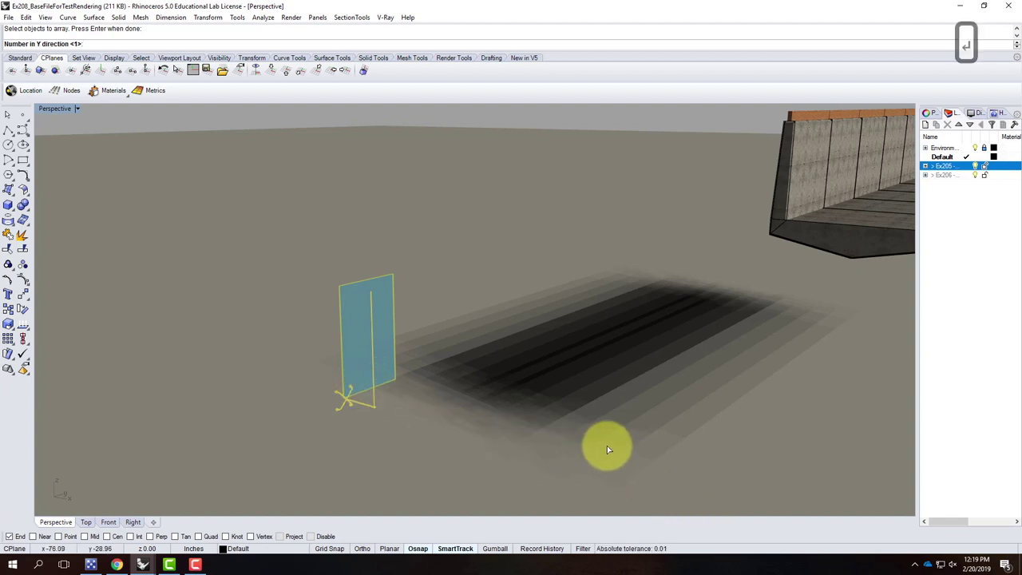
Enter 20 panels along Y and 10 panels up Z for the grid.
type("20")
key("Return")
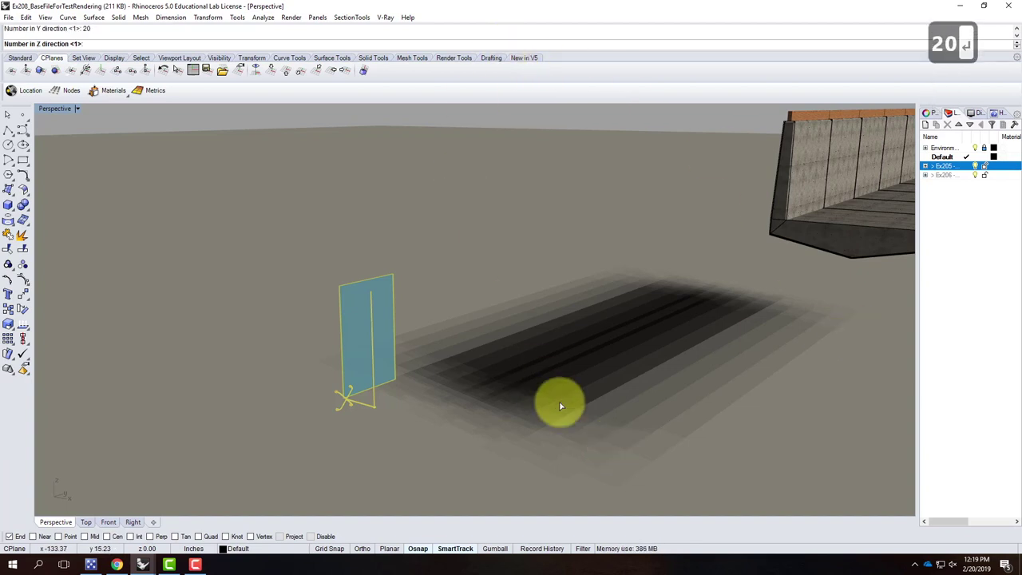
type("0")
key("Return")
key("Return")
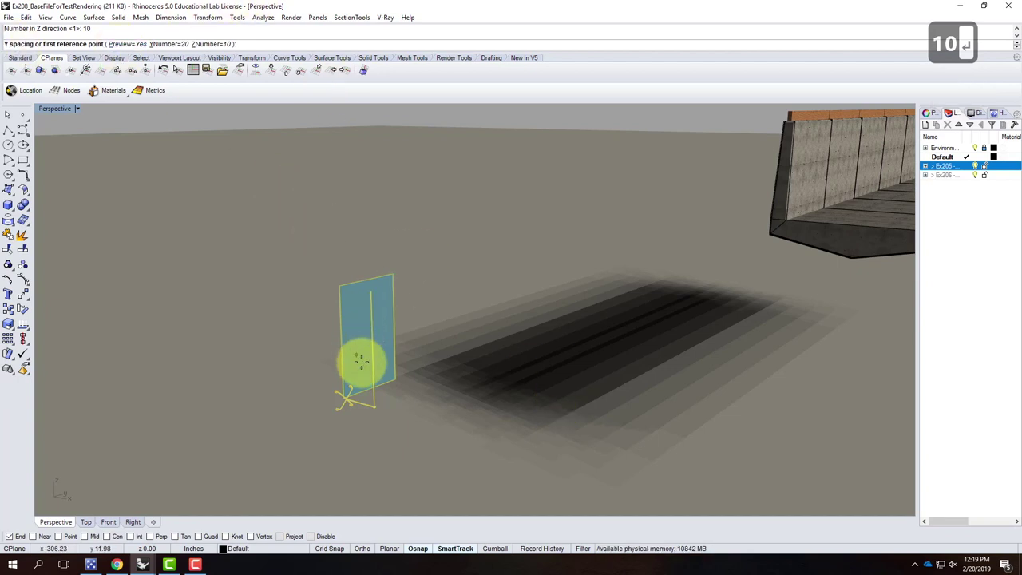
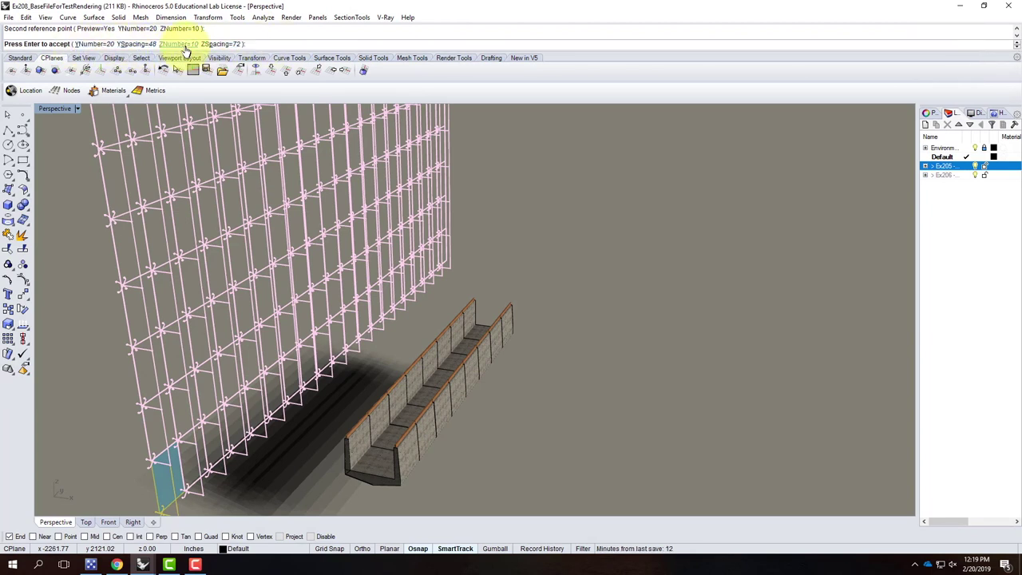
Change the array counts to 25 long by 6 high and accept the grid.
left_click(189, 50)
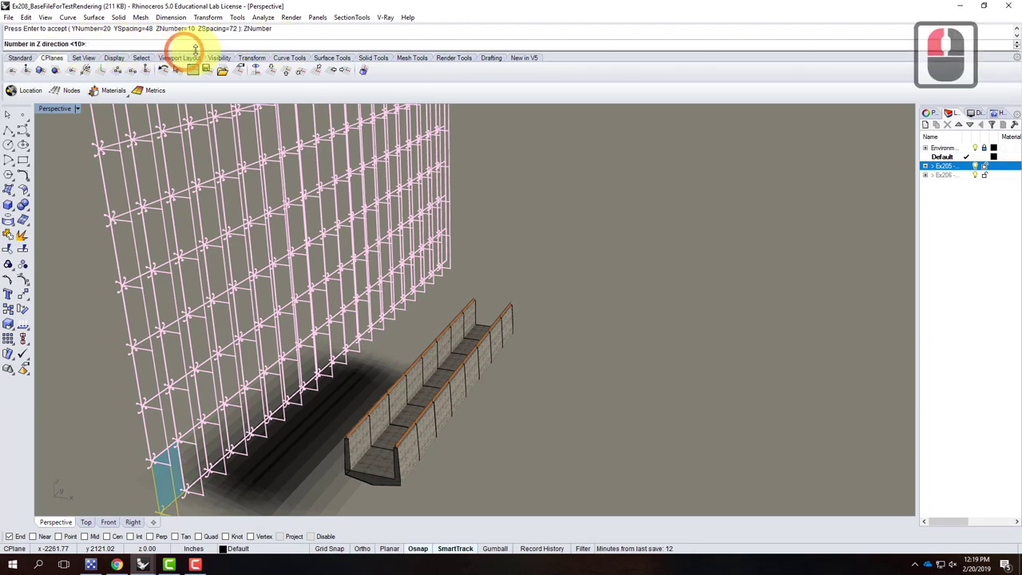
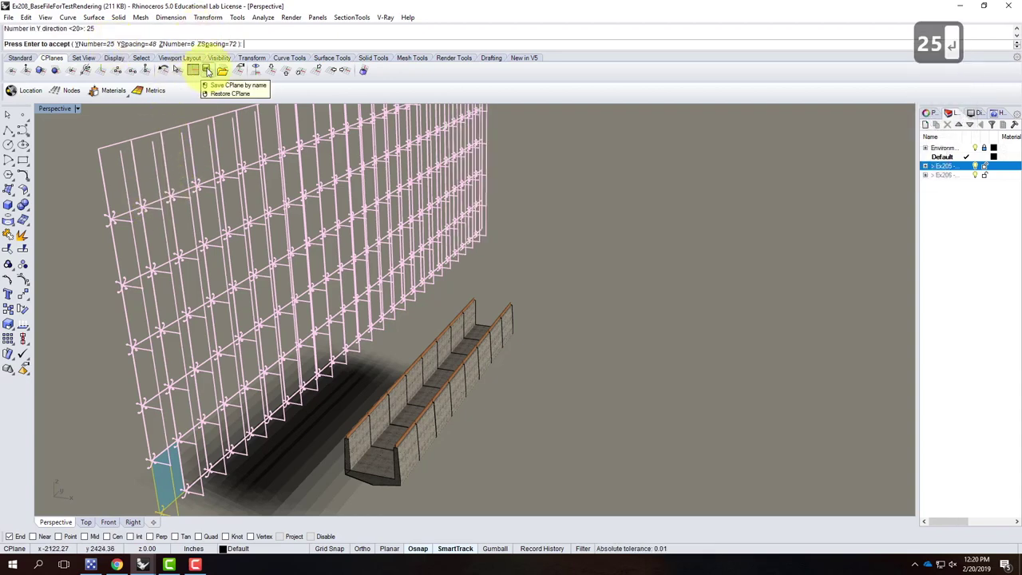
key("Return")
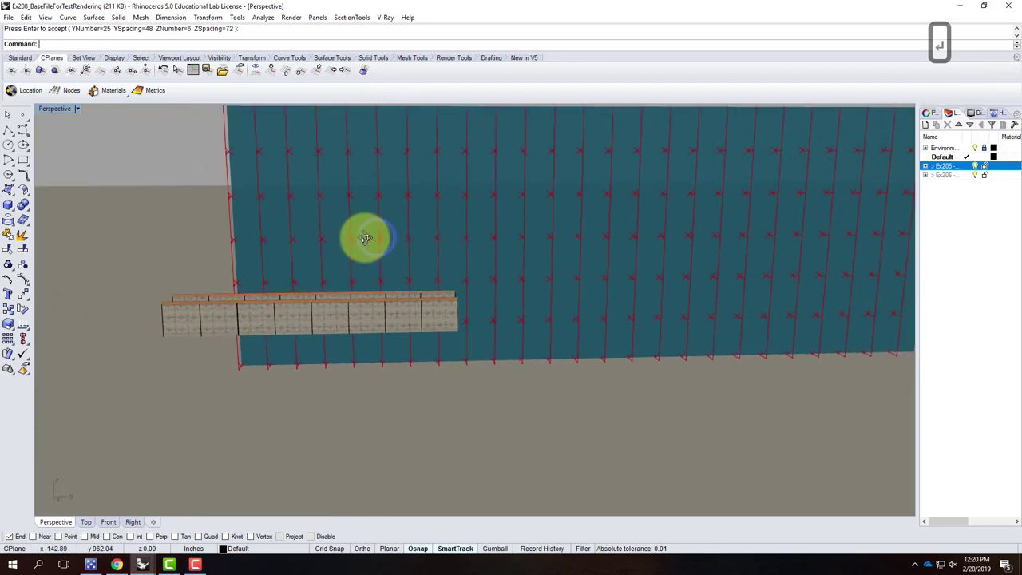
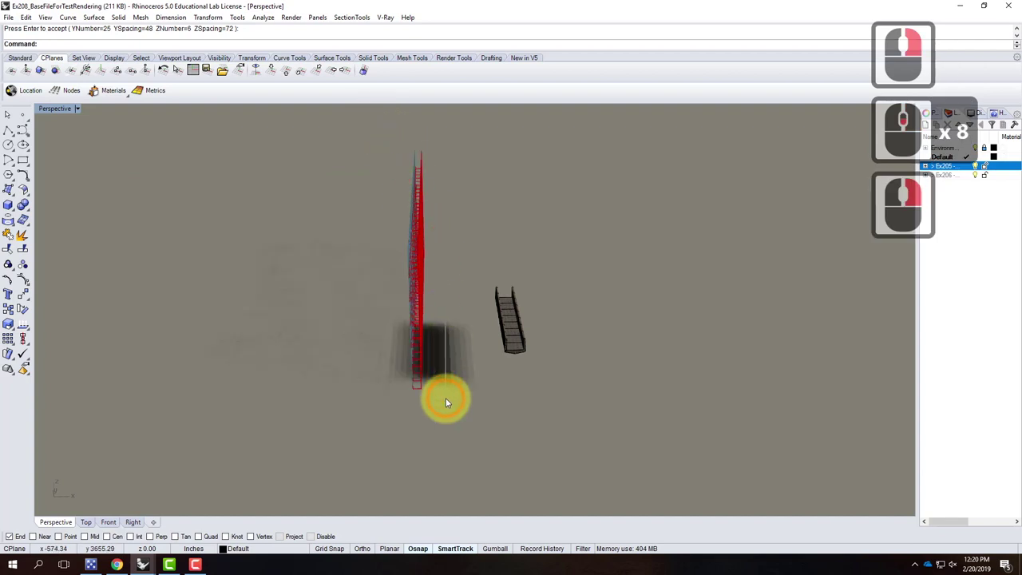
Select the 150-panel grid and start moving it toward the bridge.
left_click(462, 418)
type("move")
key("Return")
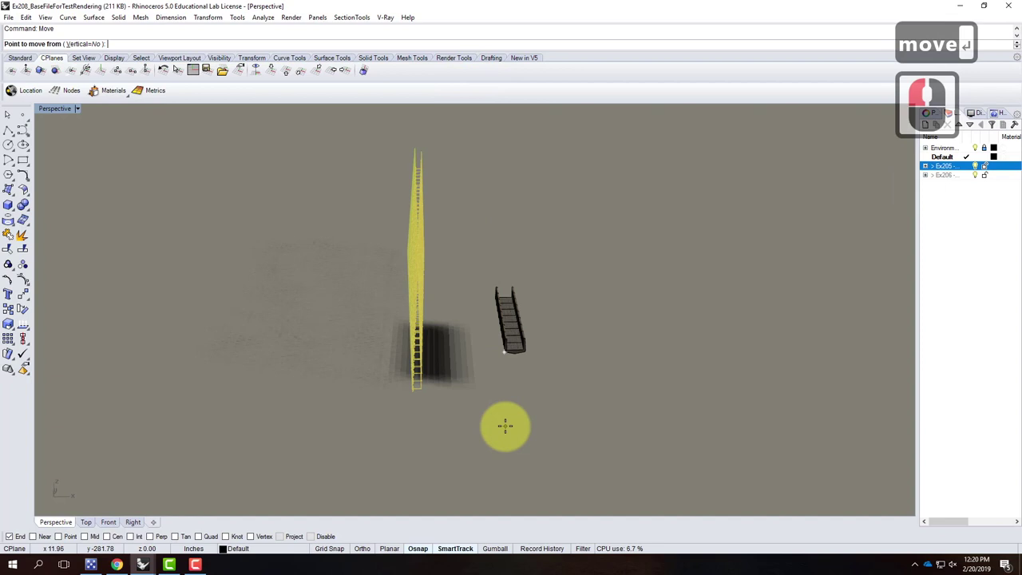